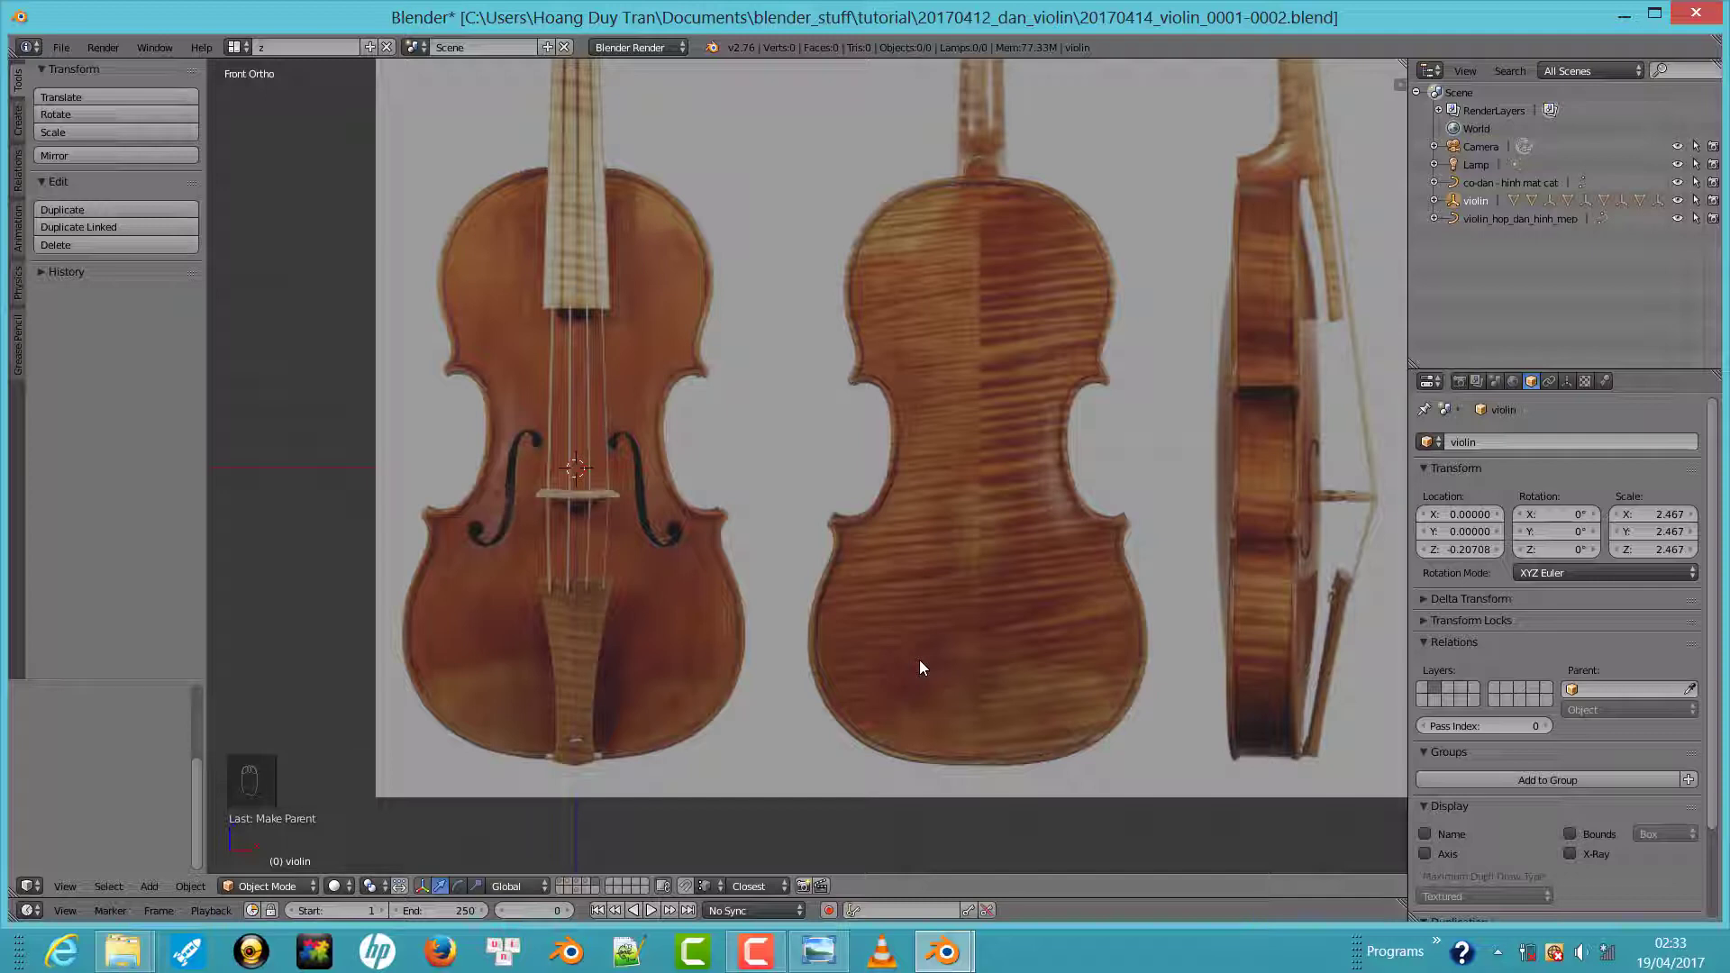
# Zoom out to see all reference photos and show the N sidebar's Background Images panel
pyautogui.moveTo(858, 495); pyautogui.dragTo(849, 715)
pyautogui.middleClick(869, 633)
pyautogui.middleClick(788, 649)
pyautogui.press('n')
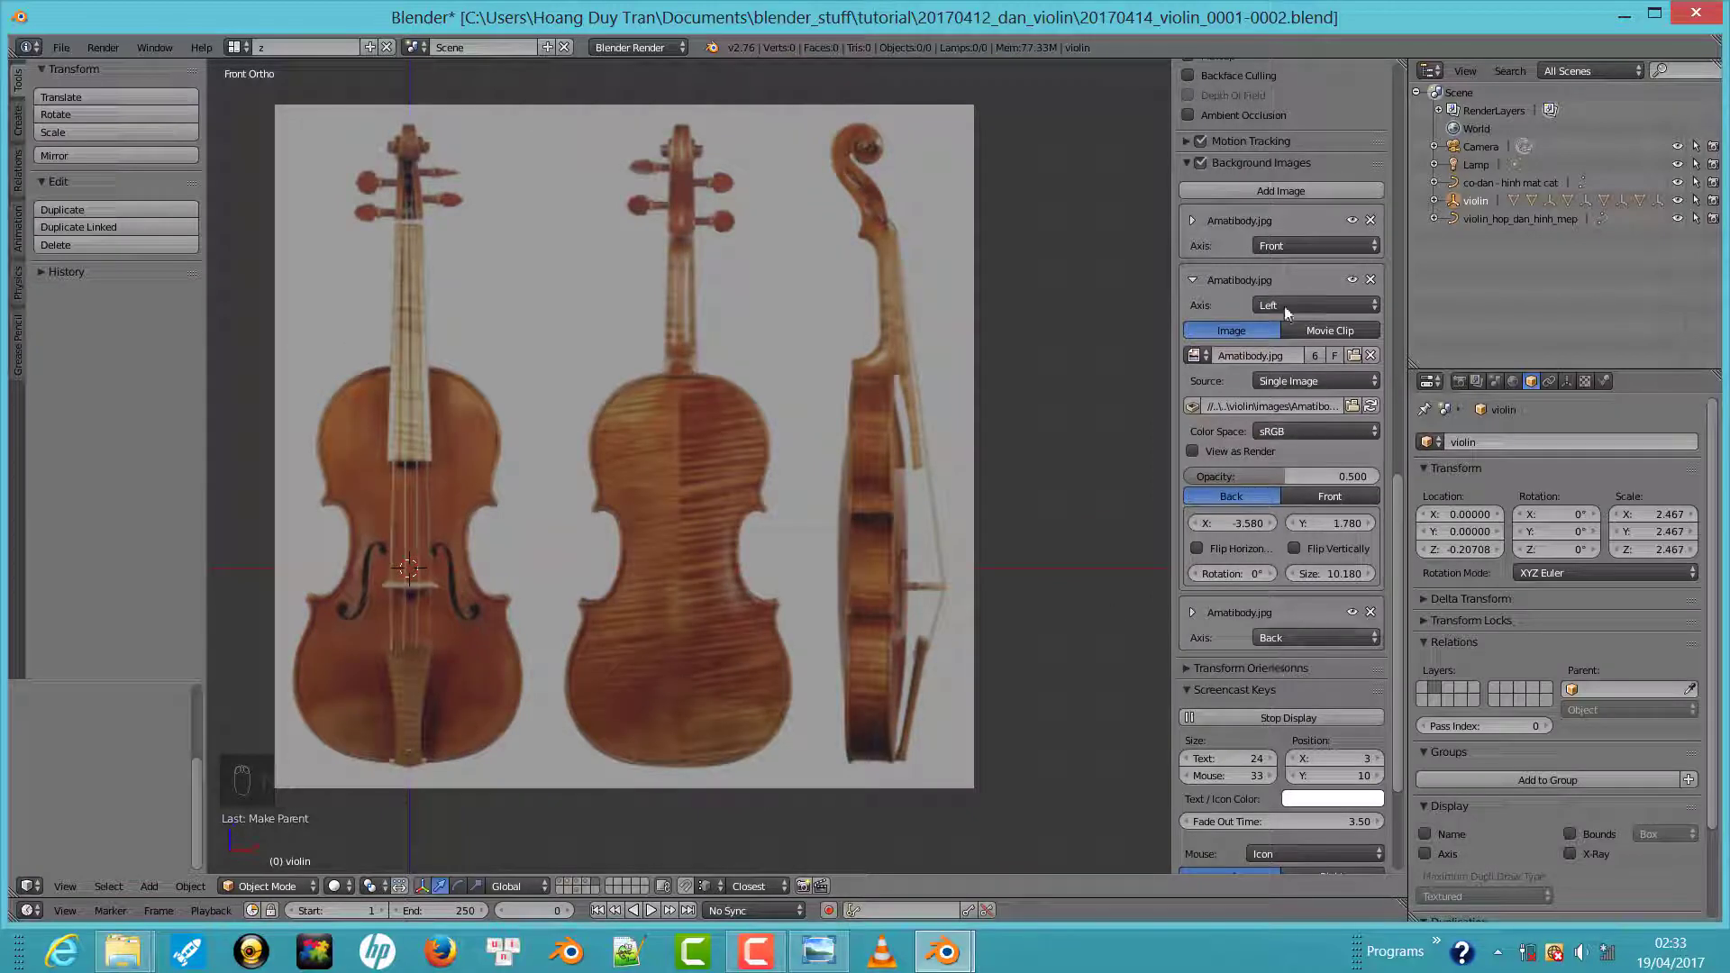
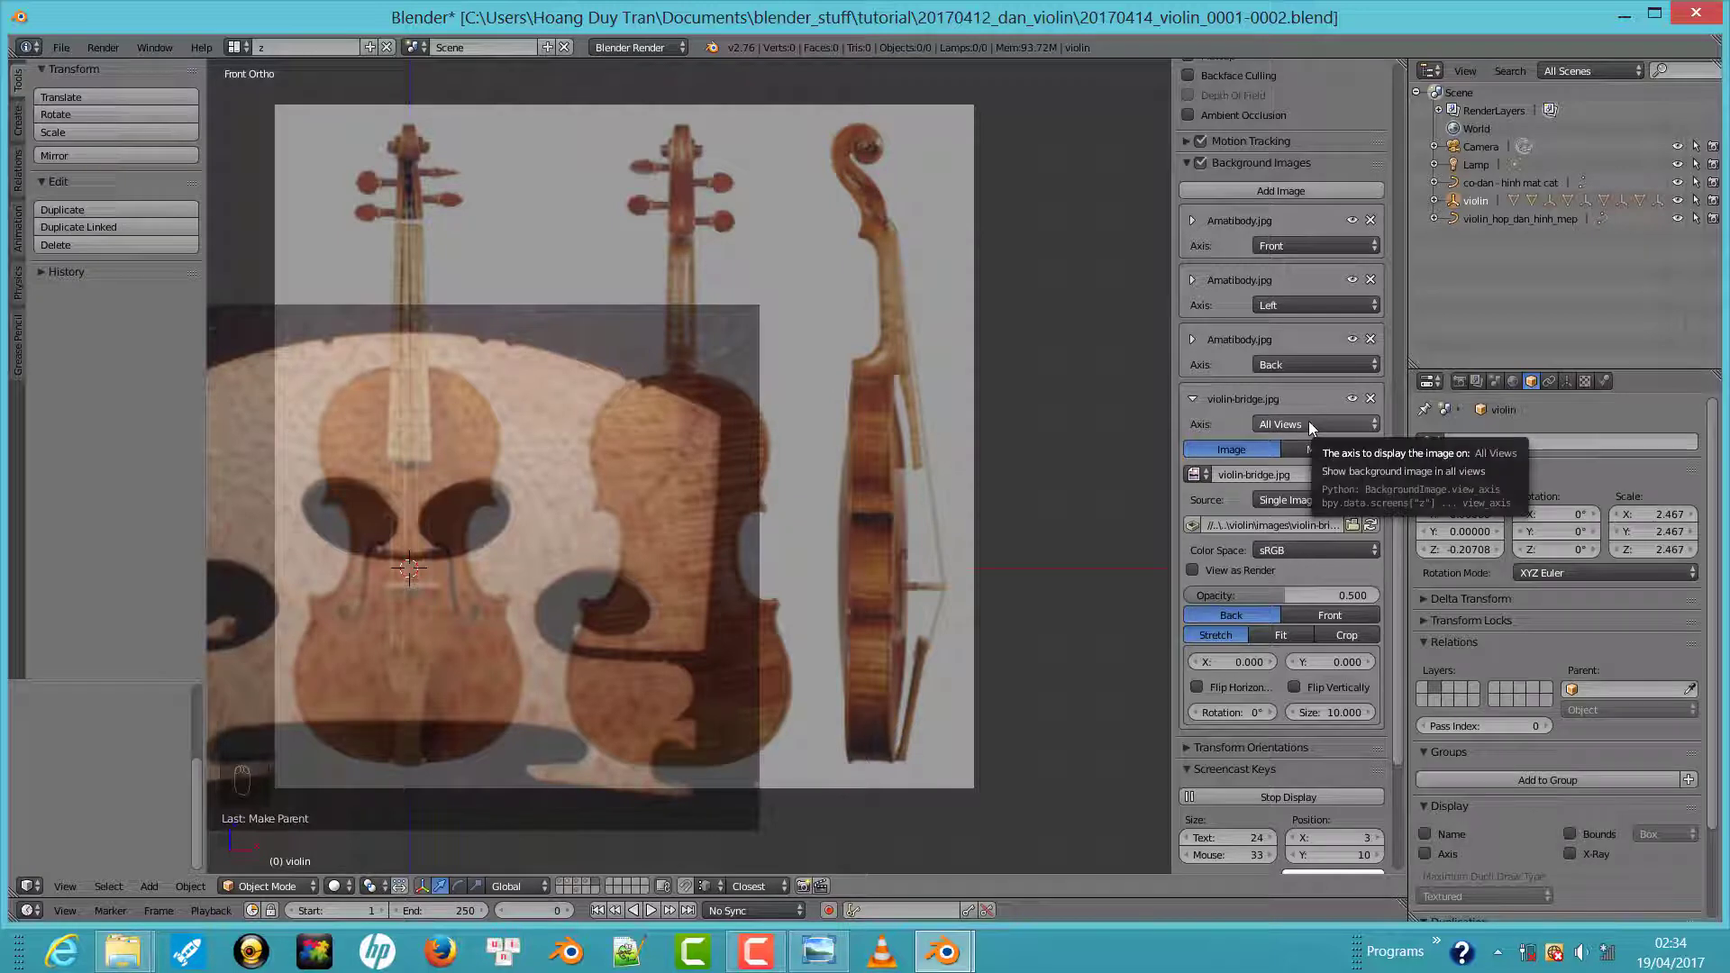
# Set the violin-bridge image Axis to Top and switch to Top view
pyautogui.click(1314, 427)
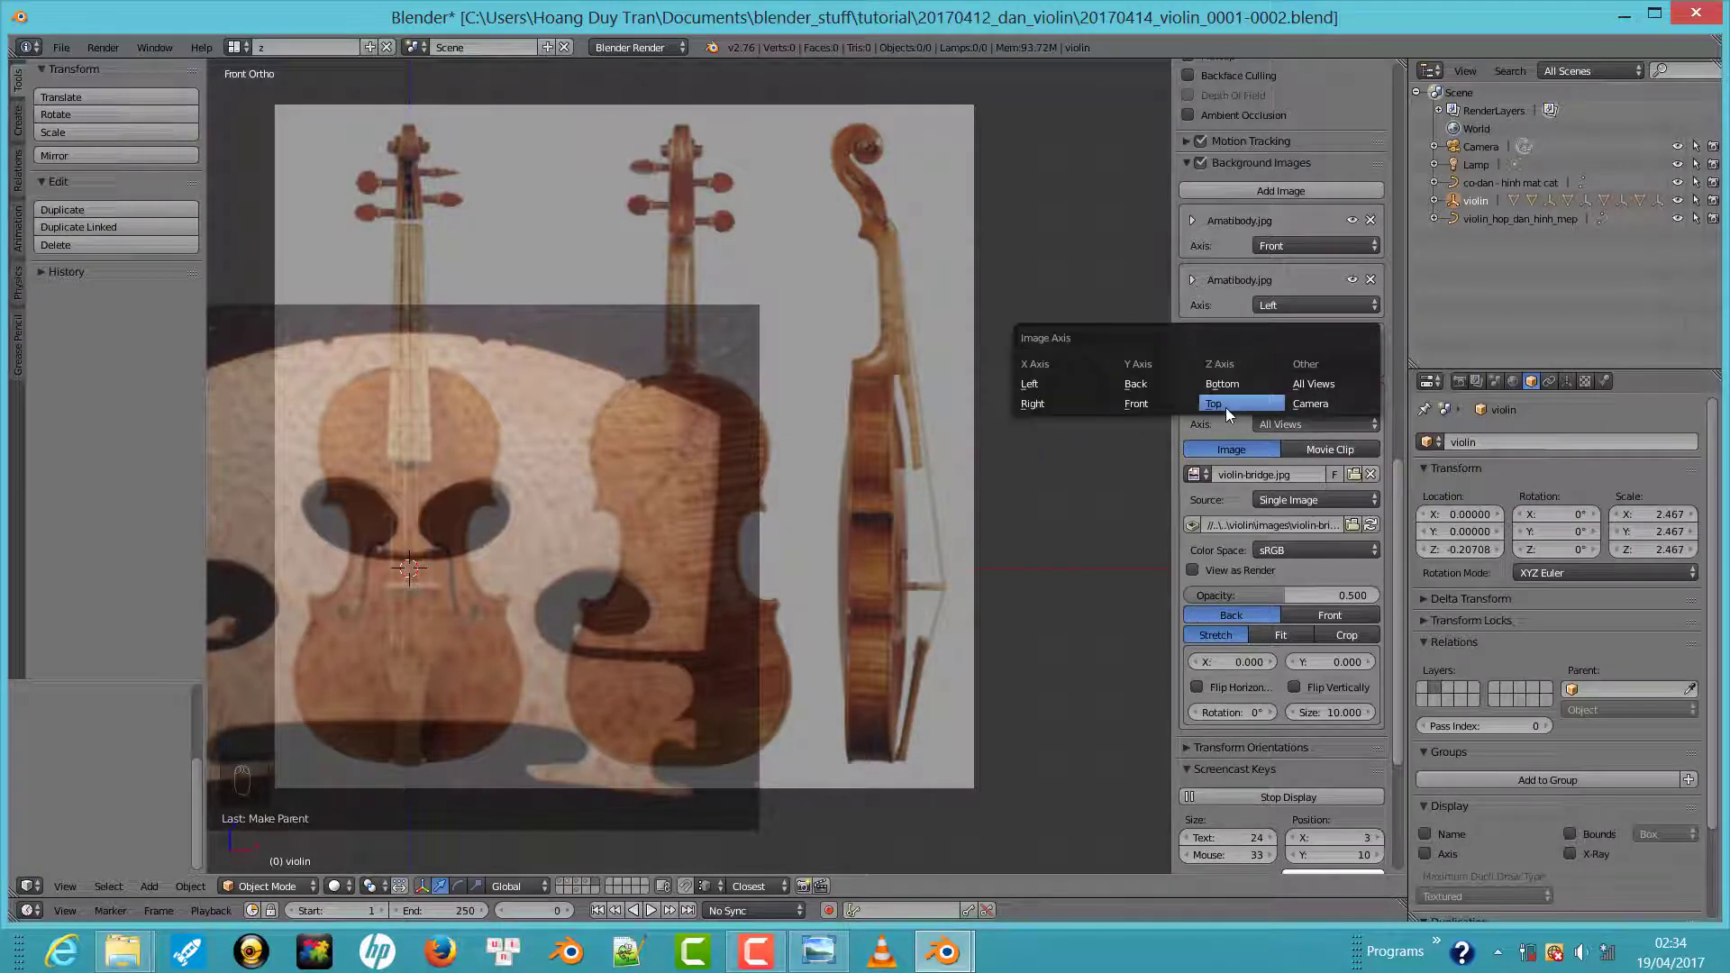
pyautogui.moveTo(1294, 248); pyautogui.dragTo(1323, 212)
pyautogui.press('KP_7')
pyautogui.moveTo(611, 660); pyautogui.dragTo(1258, 650)
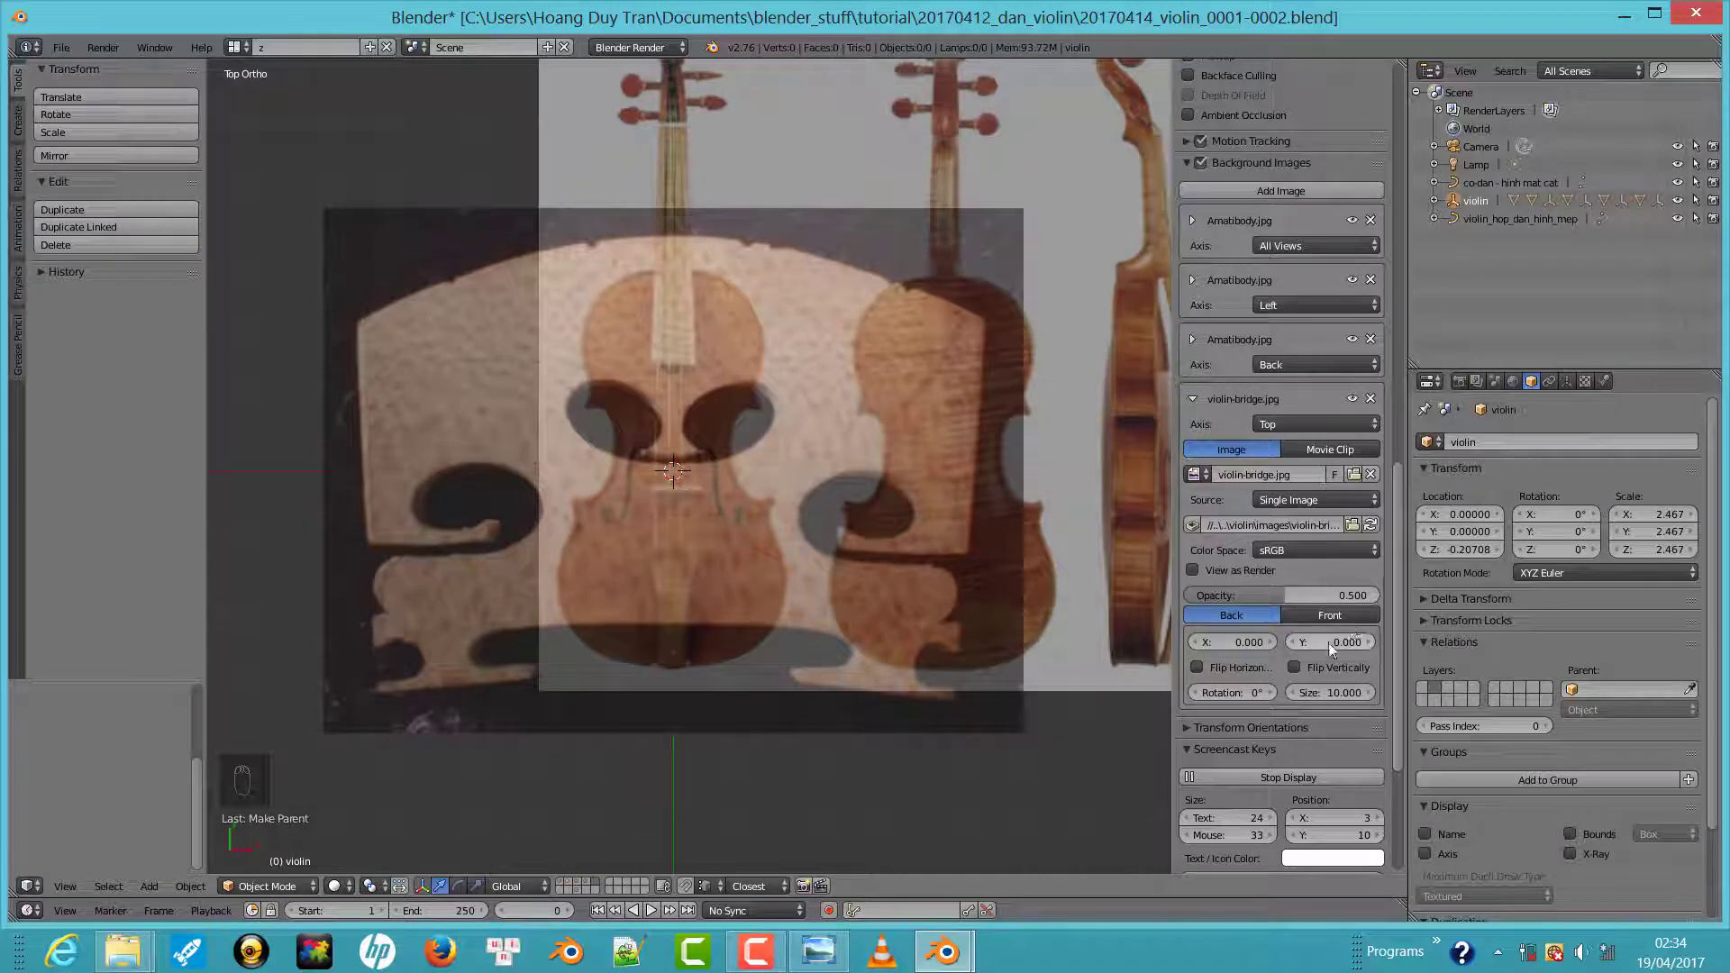
# Shrink the bridge photo to Size 0.950, X 0.020 so it sits over the violin's bridge
pyautogui.middleClick(1359, 702)
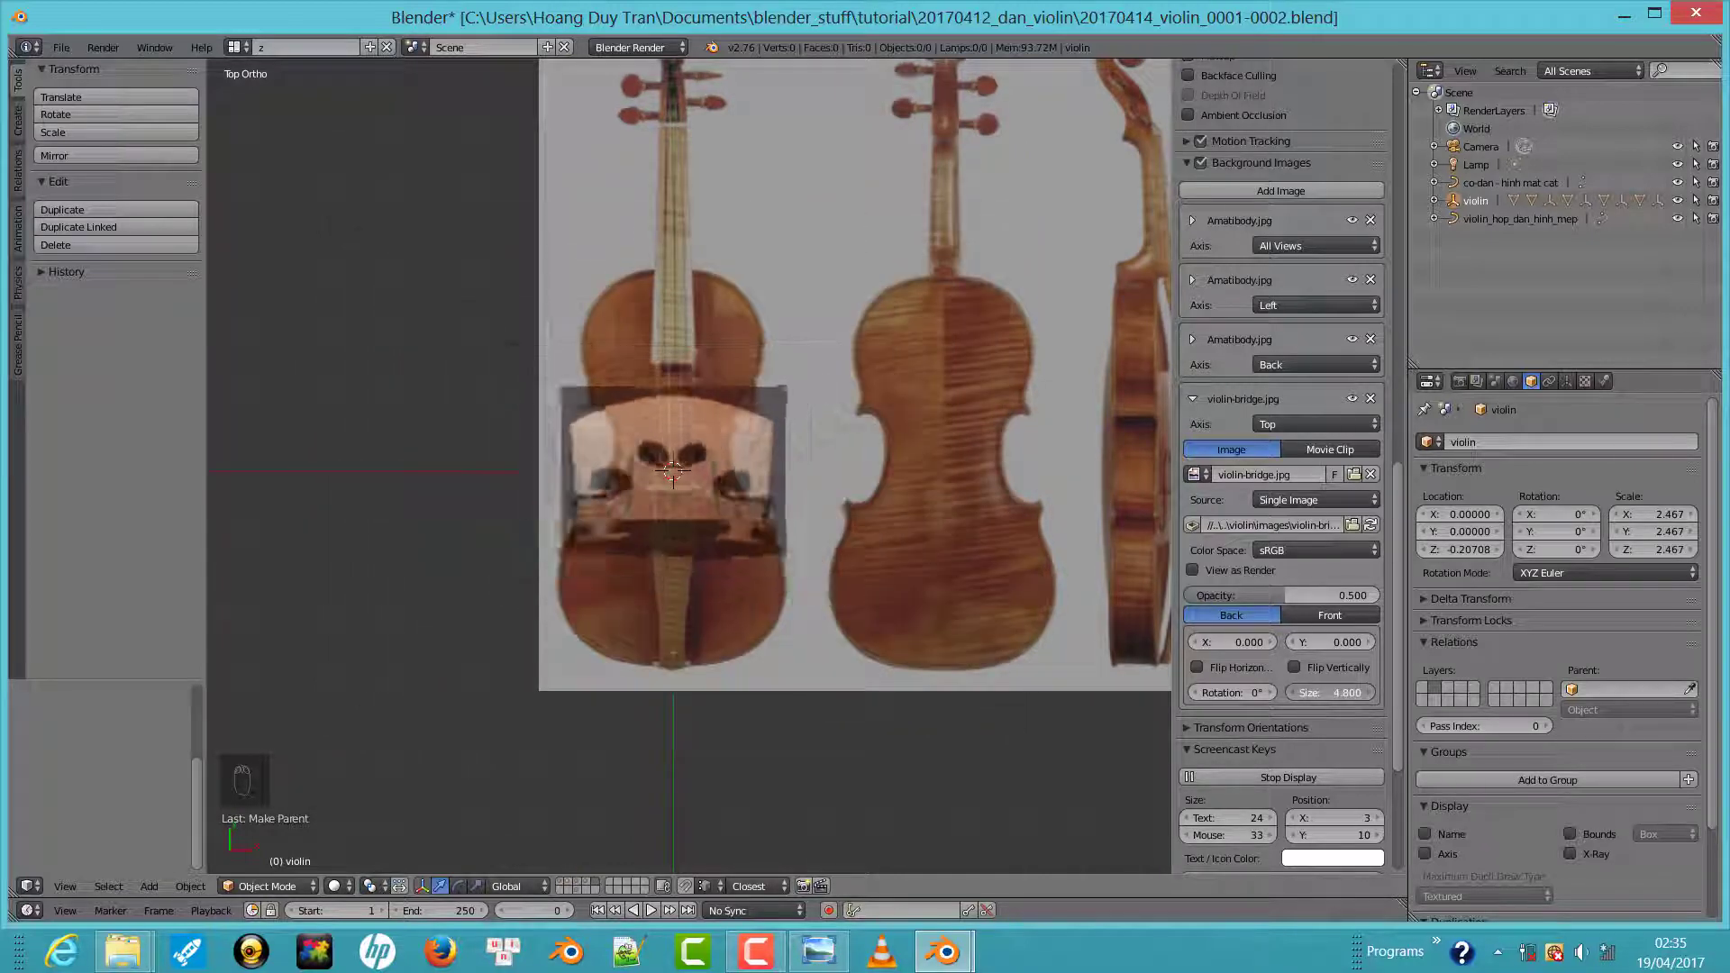
pyautogui.middleClick(723, 480)
pyautogui.middleClick(725, 481)
pyautogui.moveTo(728, 481); pyautogui.dragTo(1258, 685)
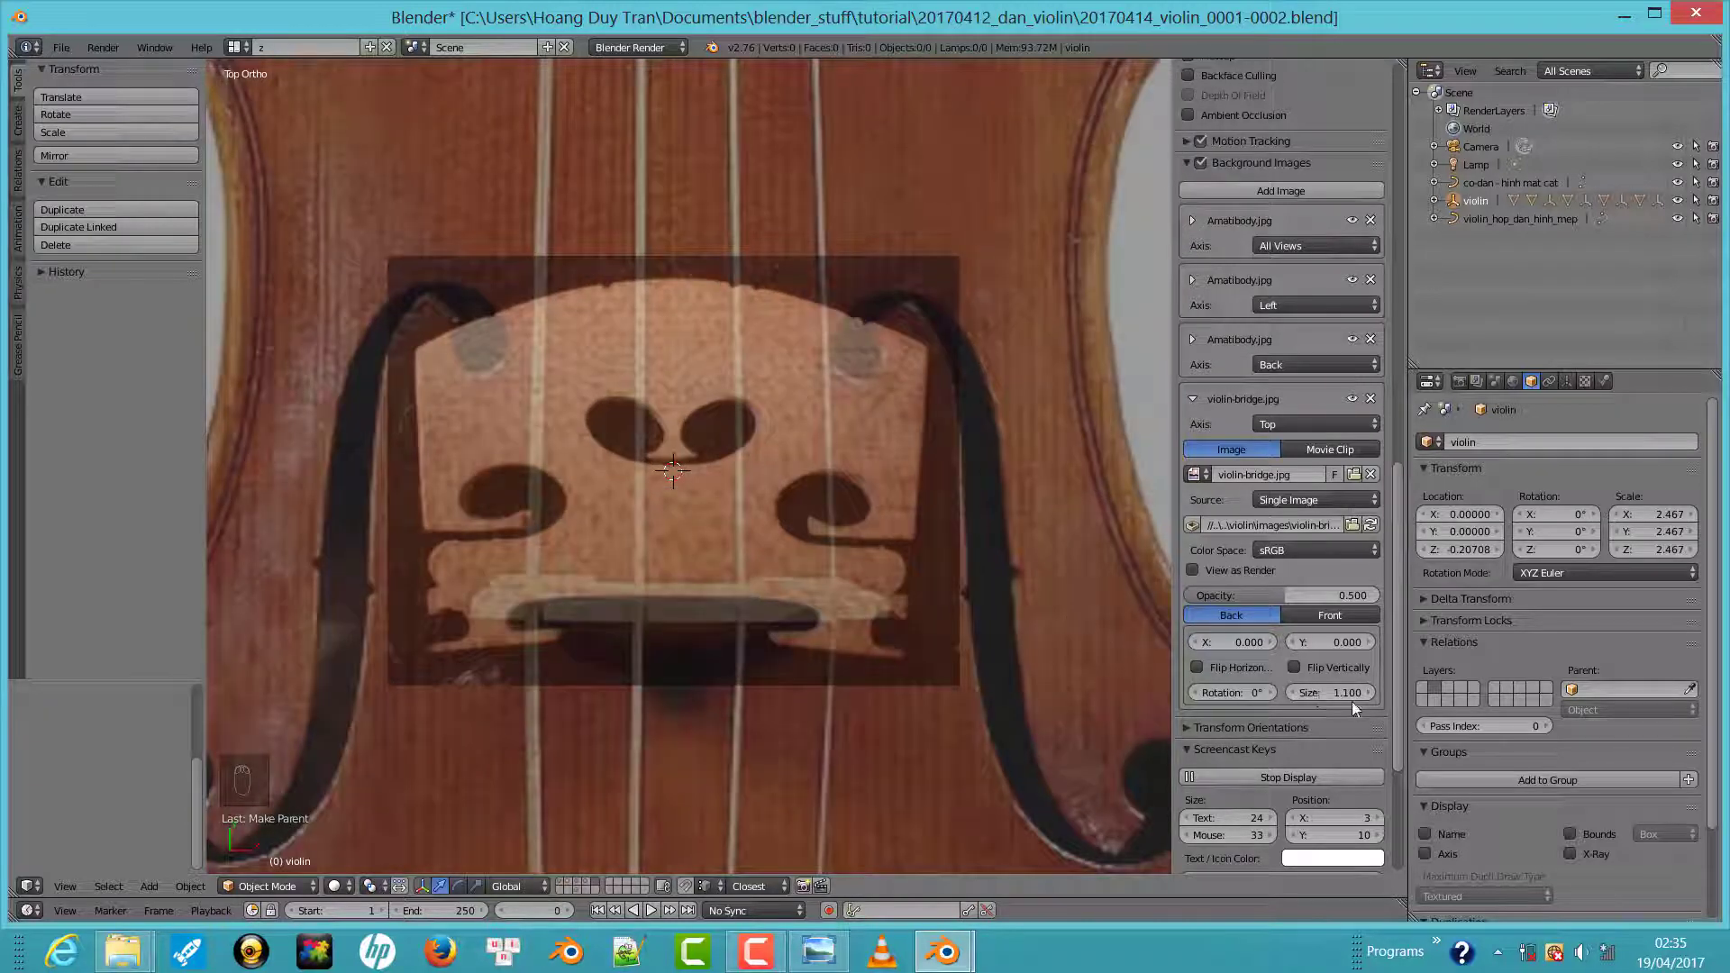
pyautogui.click(1350, 701)
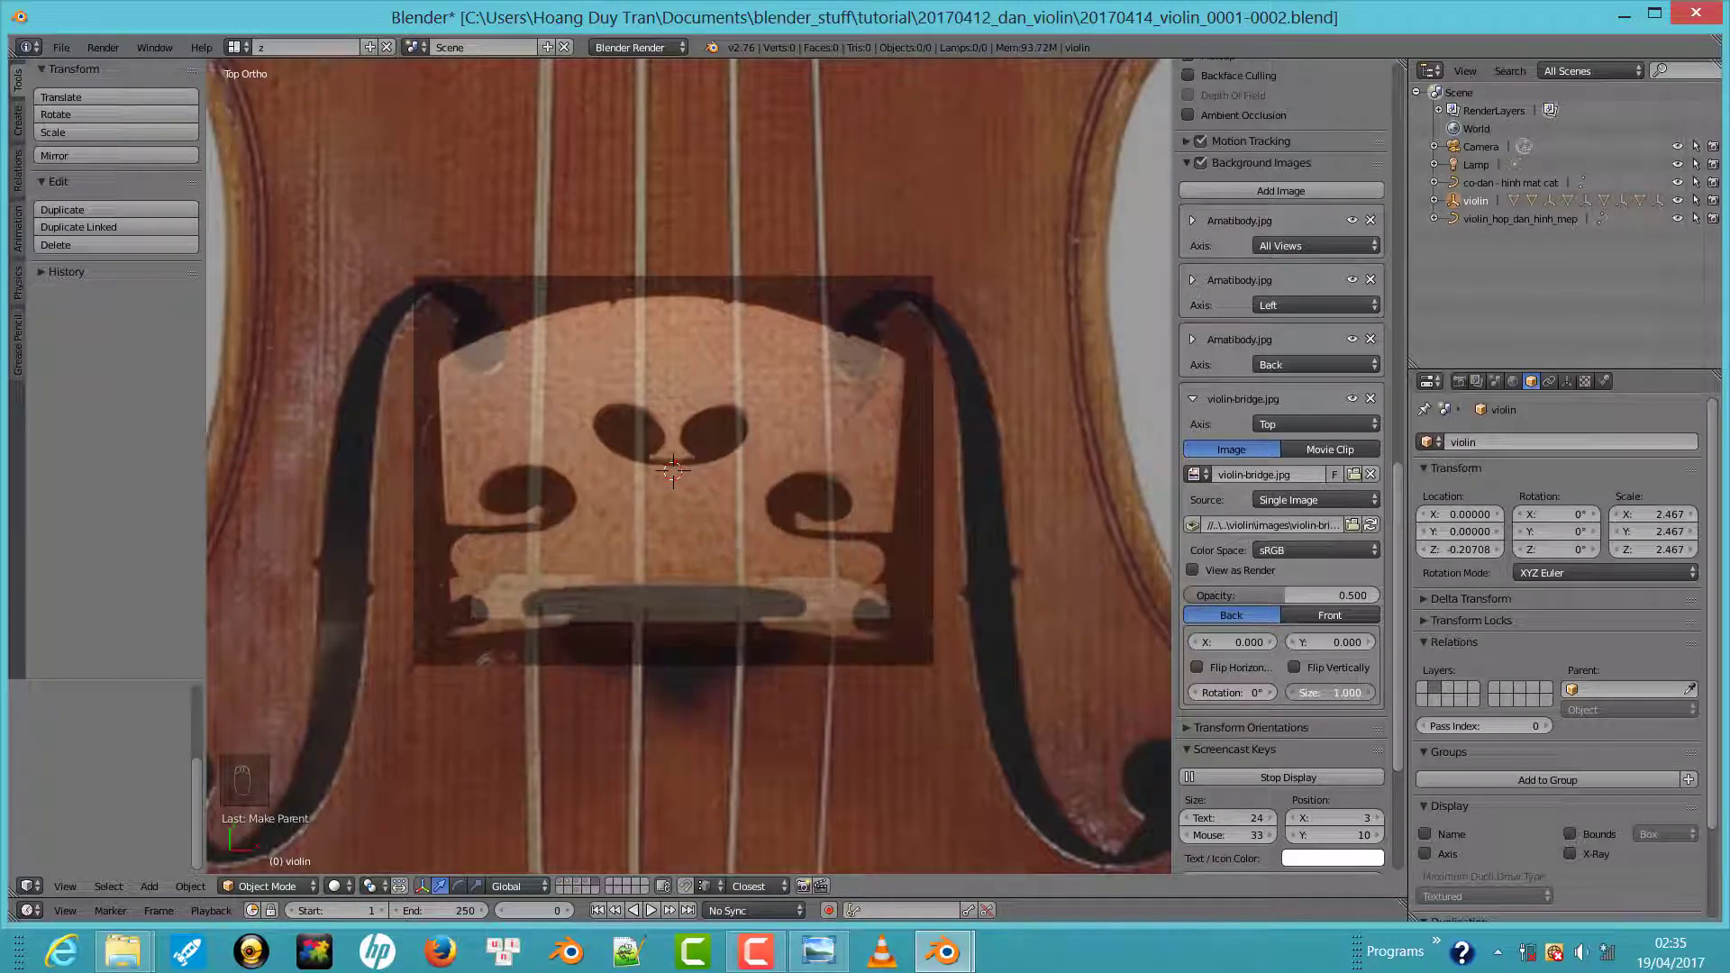
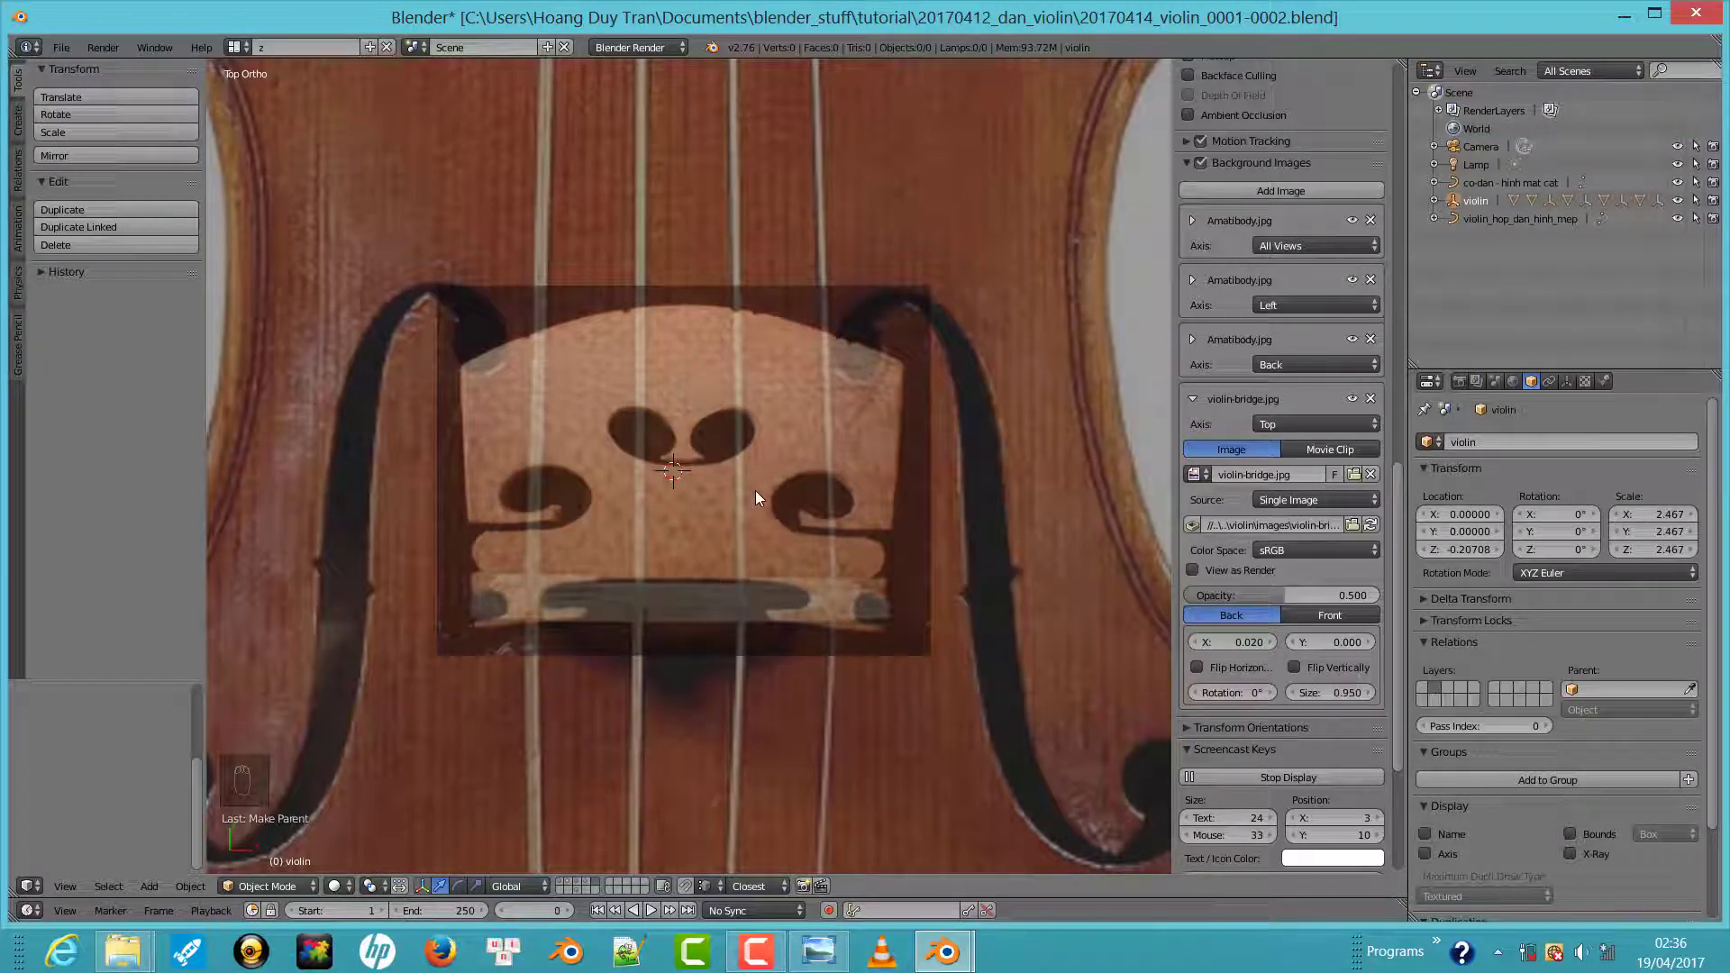
# Add a mesh plane, scale it and move it up over the bridge photo
pyautogui.press('shift+a')
pyautogui.press('z')
pyautogui.press('s')
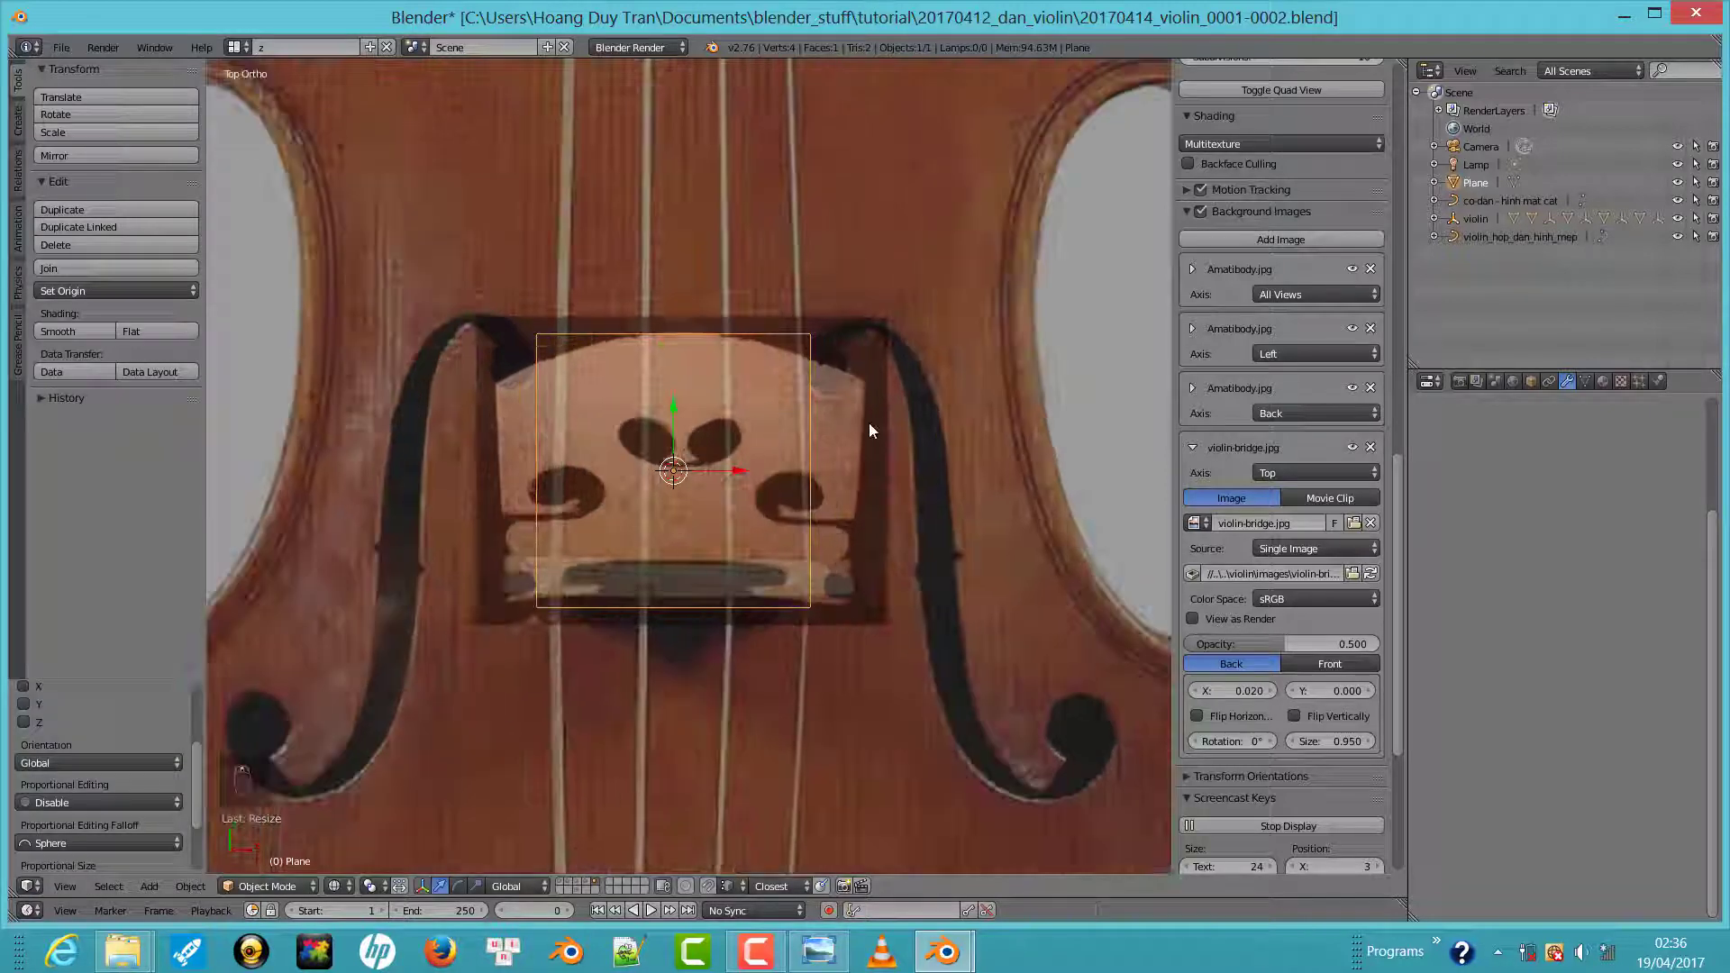
pyautogui.middleClick(875, 429)
pyautogui.press('s')
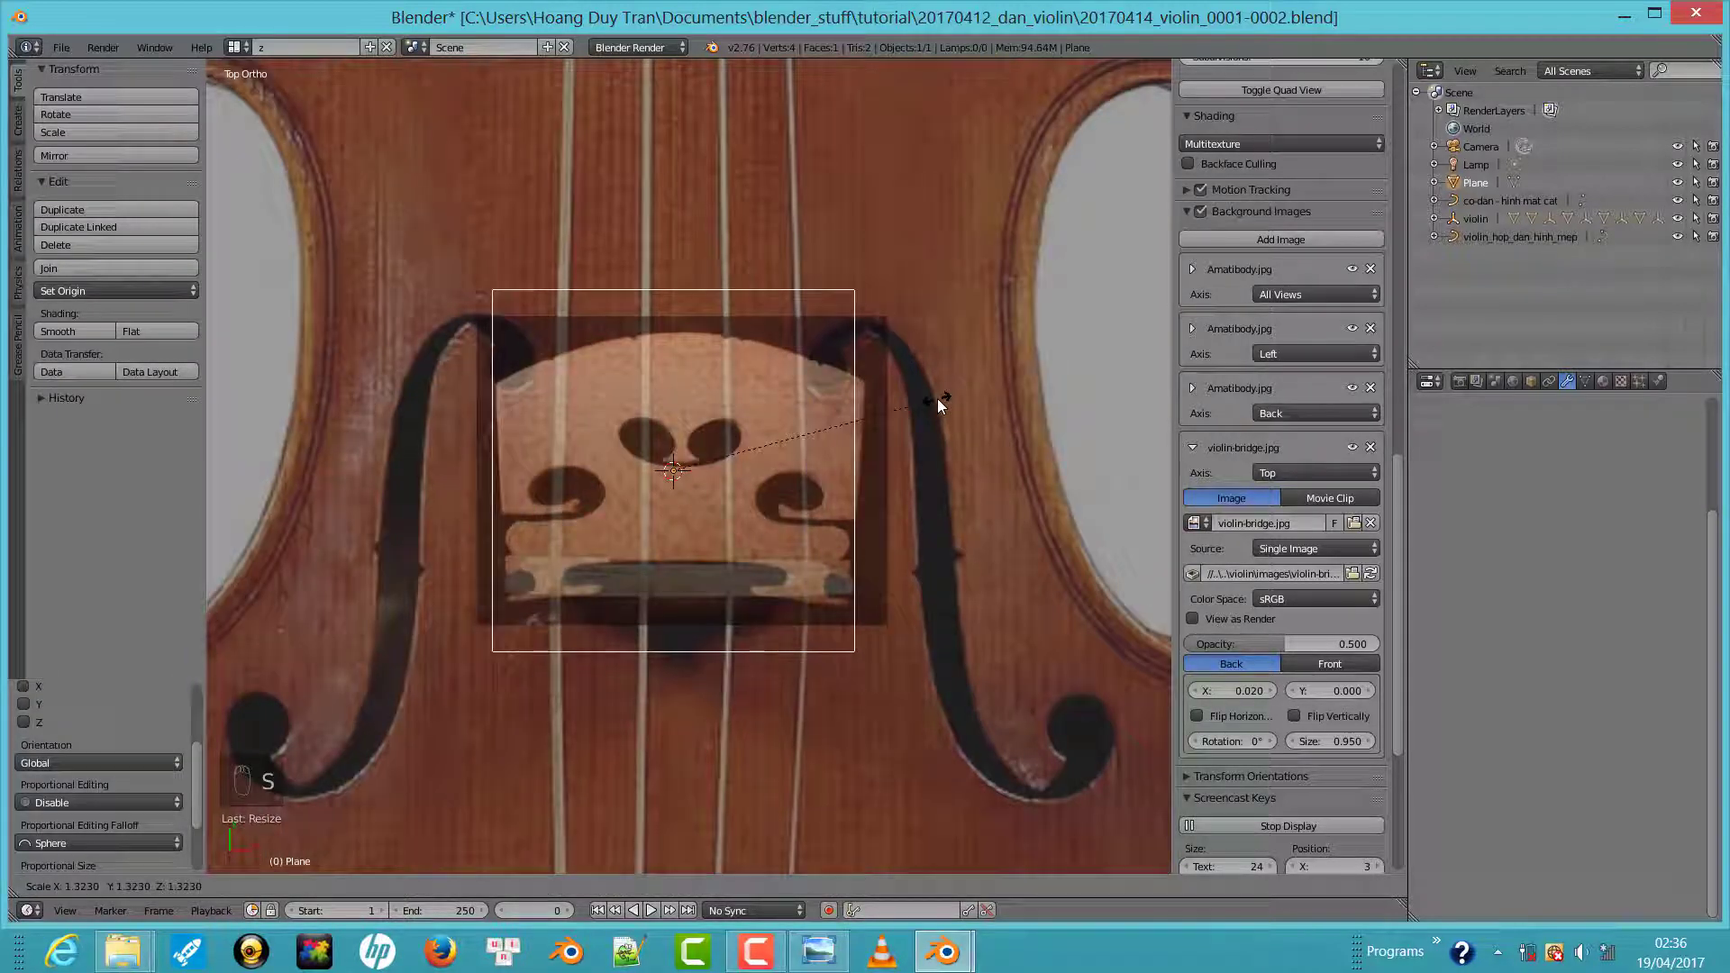
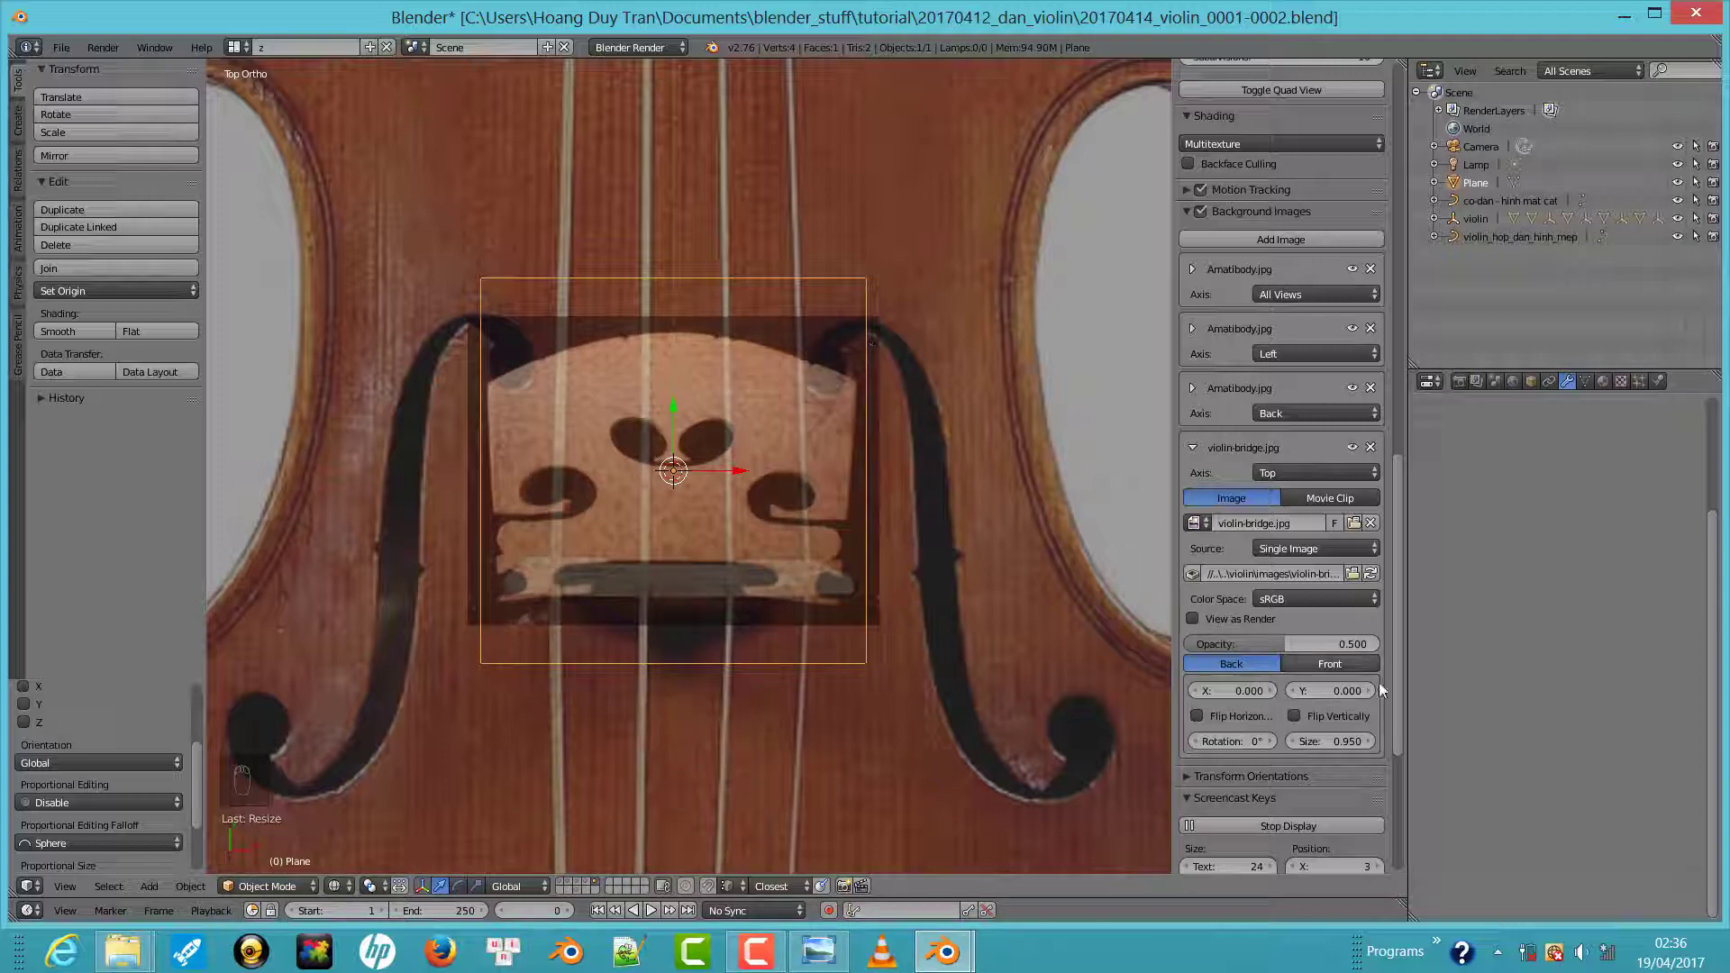
pyautogui.press('s')
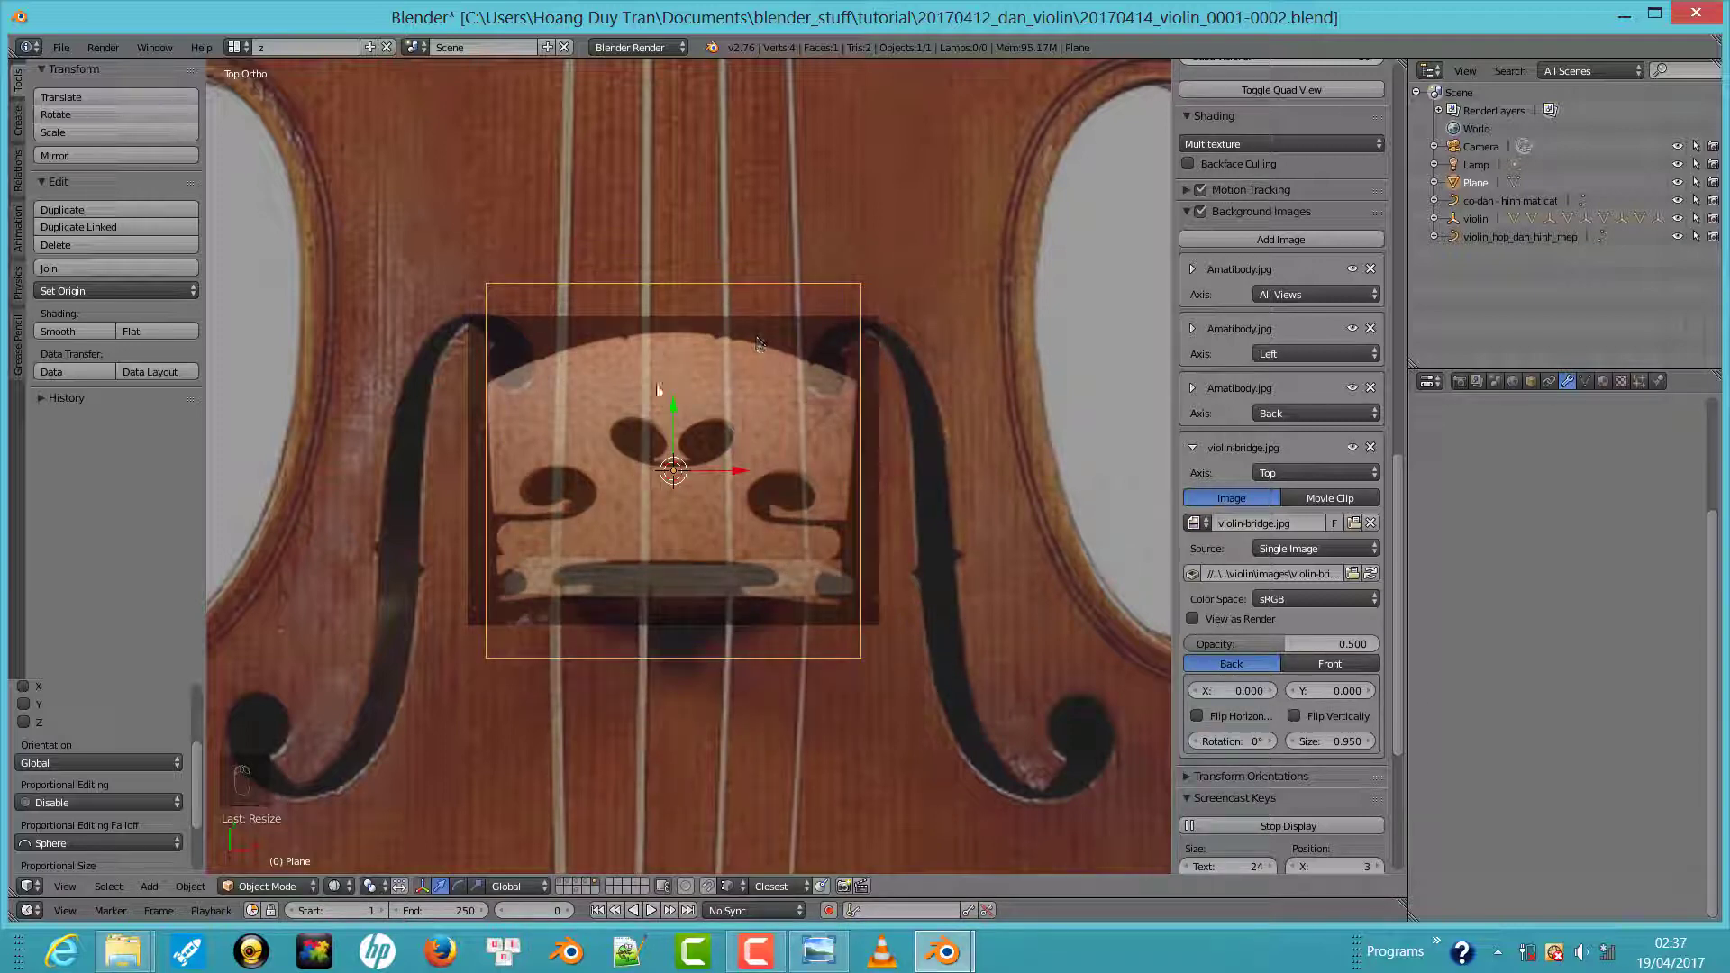
pyautogui.moveTo(676, 410); pyautogui.dragTo(680, 356)
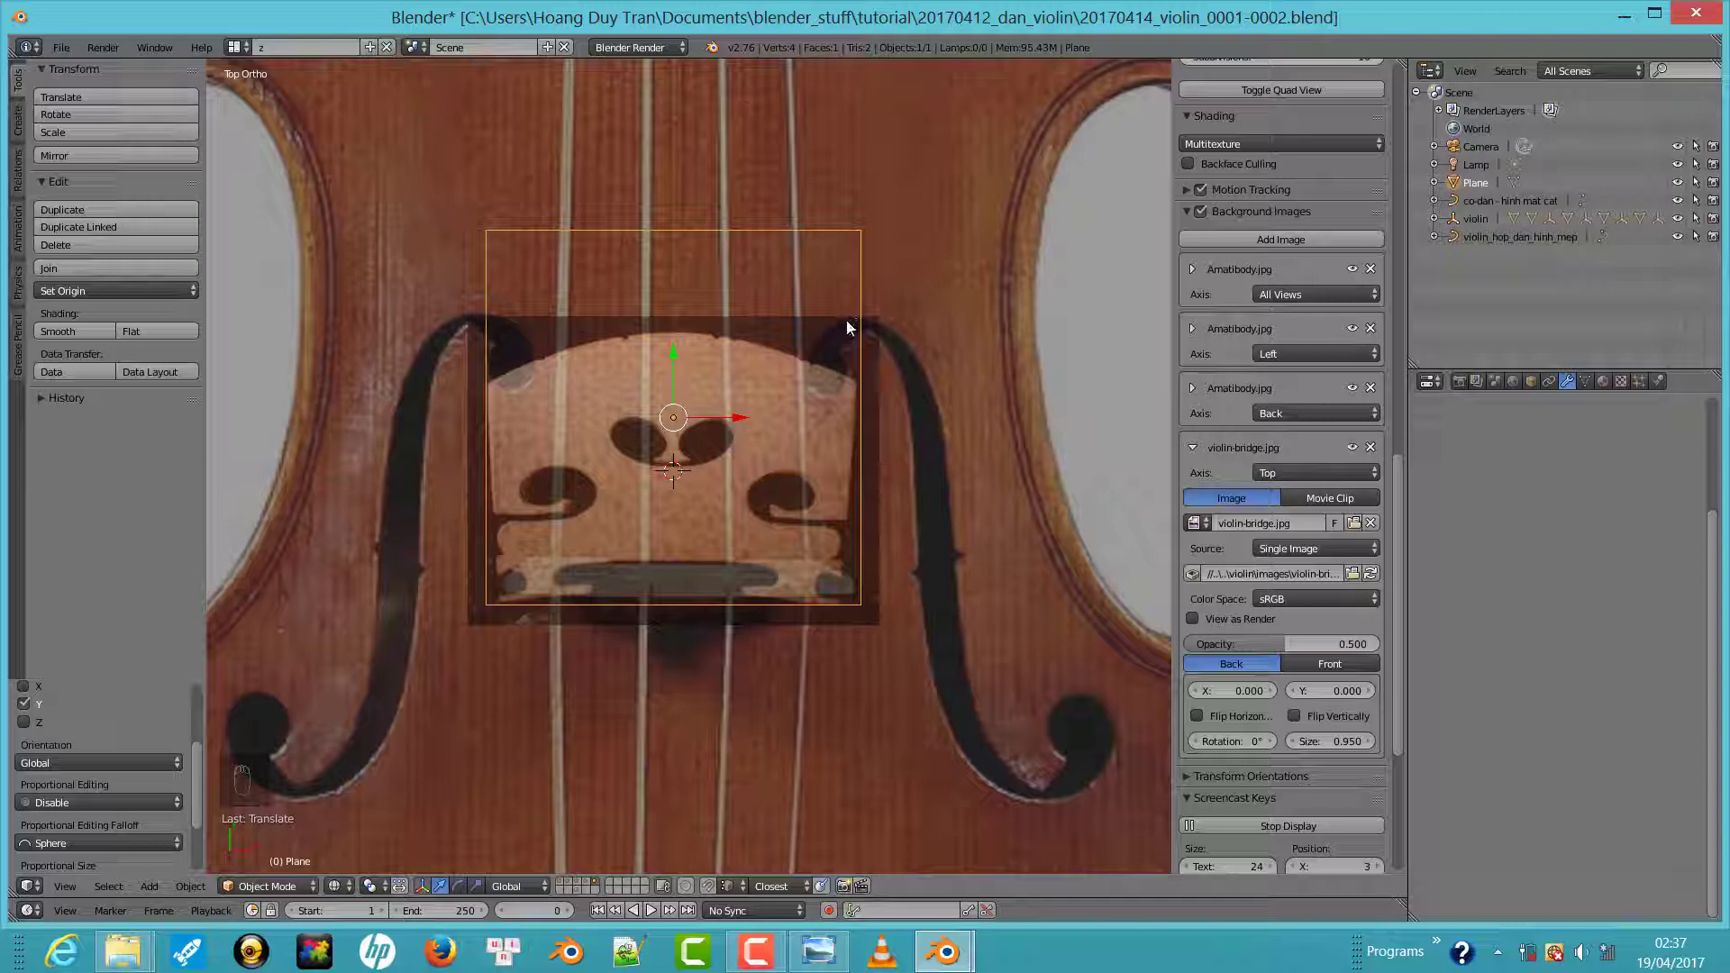
# In Edit Mode cut the plane down the middle to one half and add a Mirror modifier
pyautogui.press('Tab')
pyautogui.press('ctrl+r')
pyautogui.click(486, 227)
pyautogui.press('Delete')
pyautogui.click(1721, 535)
# Delete half the plane and its face, leaving the outer edge vertices to trace from
pyautogui.moveTo(699, 453); pyautogui.dragTo(807, 477)
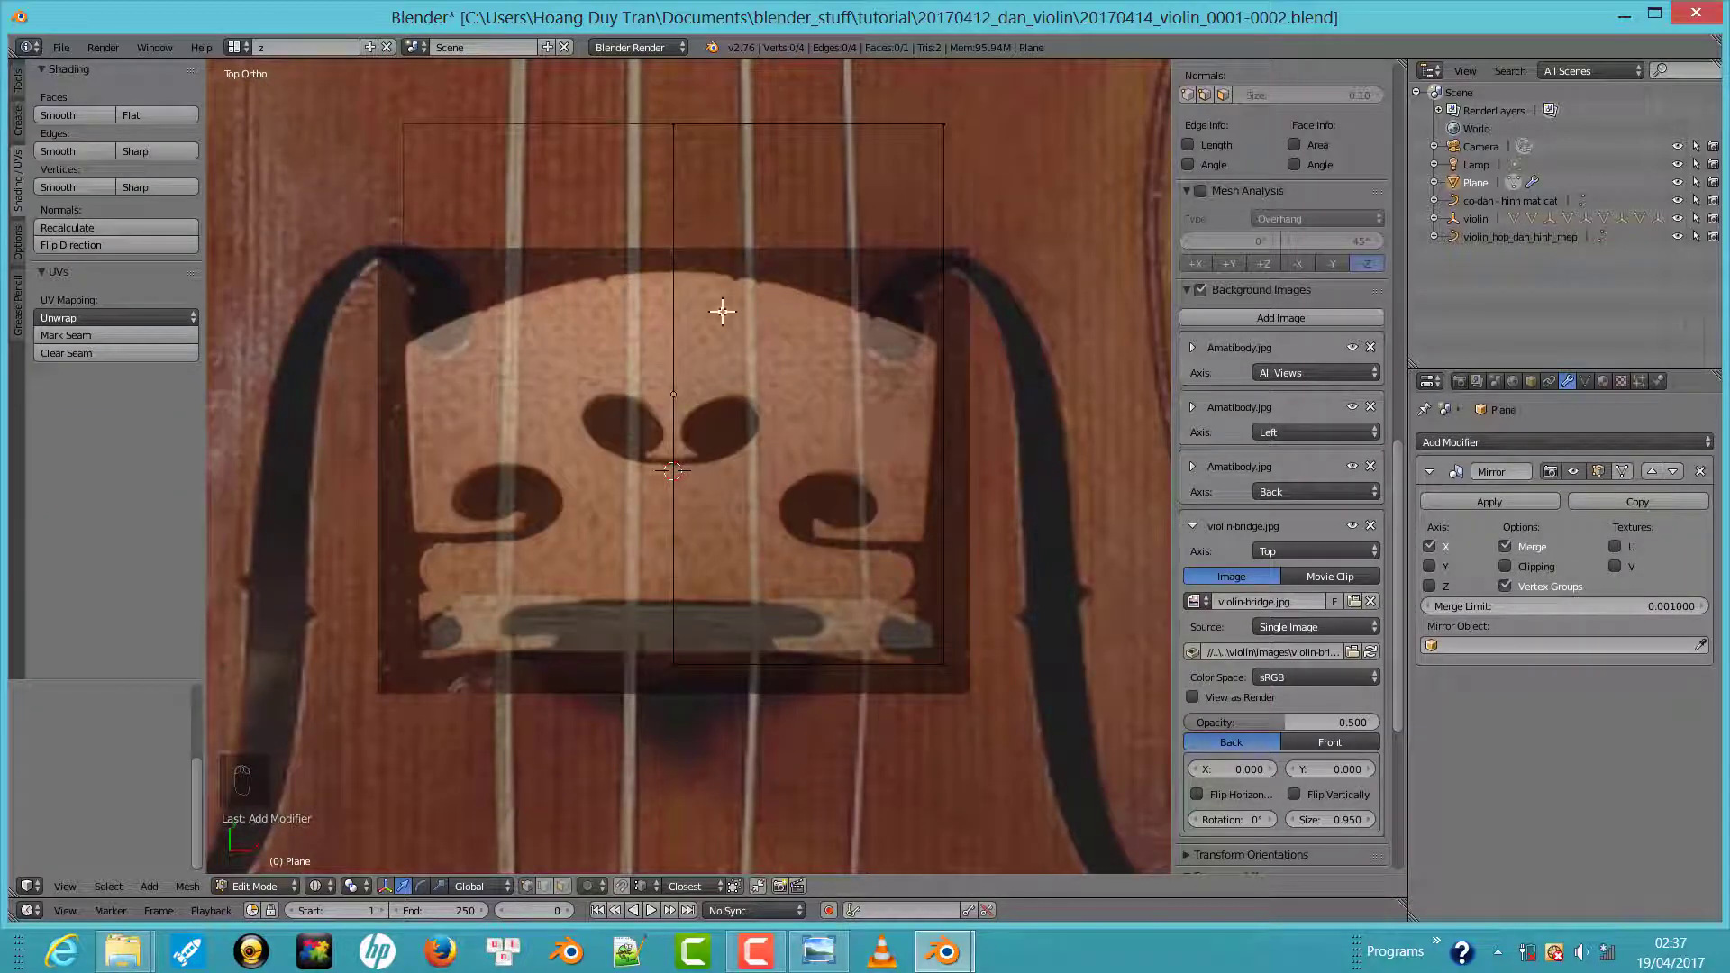
pyautogui.press('KP_3')
pyautogui.click(786, 652)
pyautogui.press('Tab')
pyautogui.moveTo(689, 472); pyautogui.dragTo(738, 483)
pyautogui.press('KP_7')
pyautogui.middleClick(699, 443)
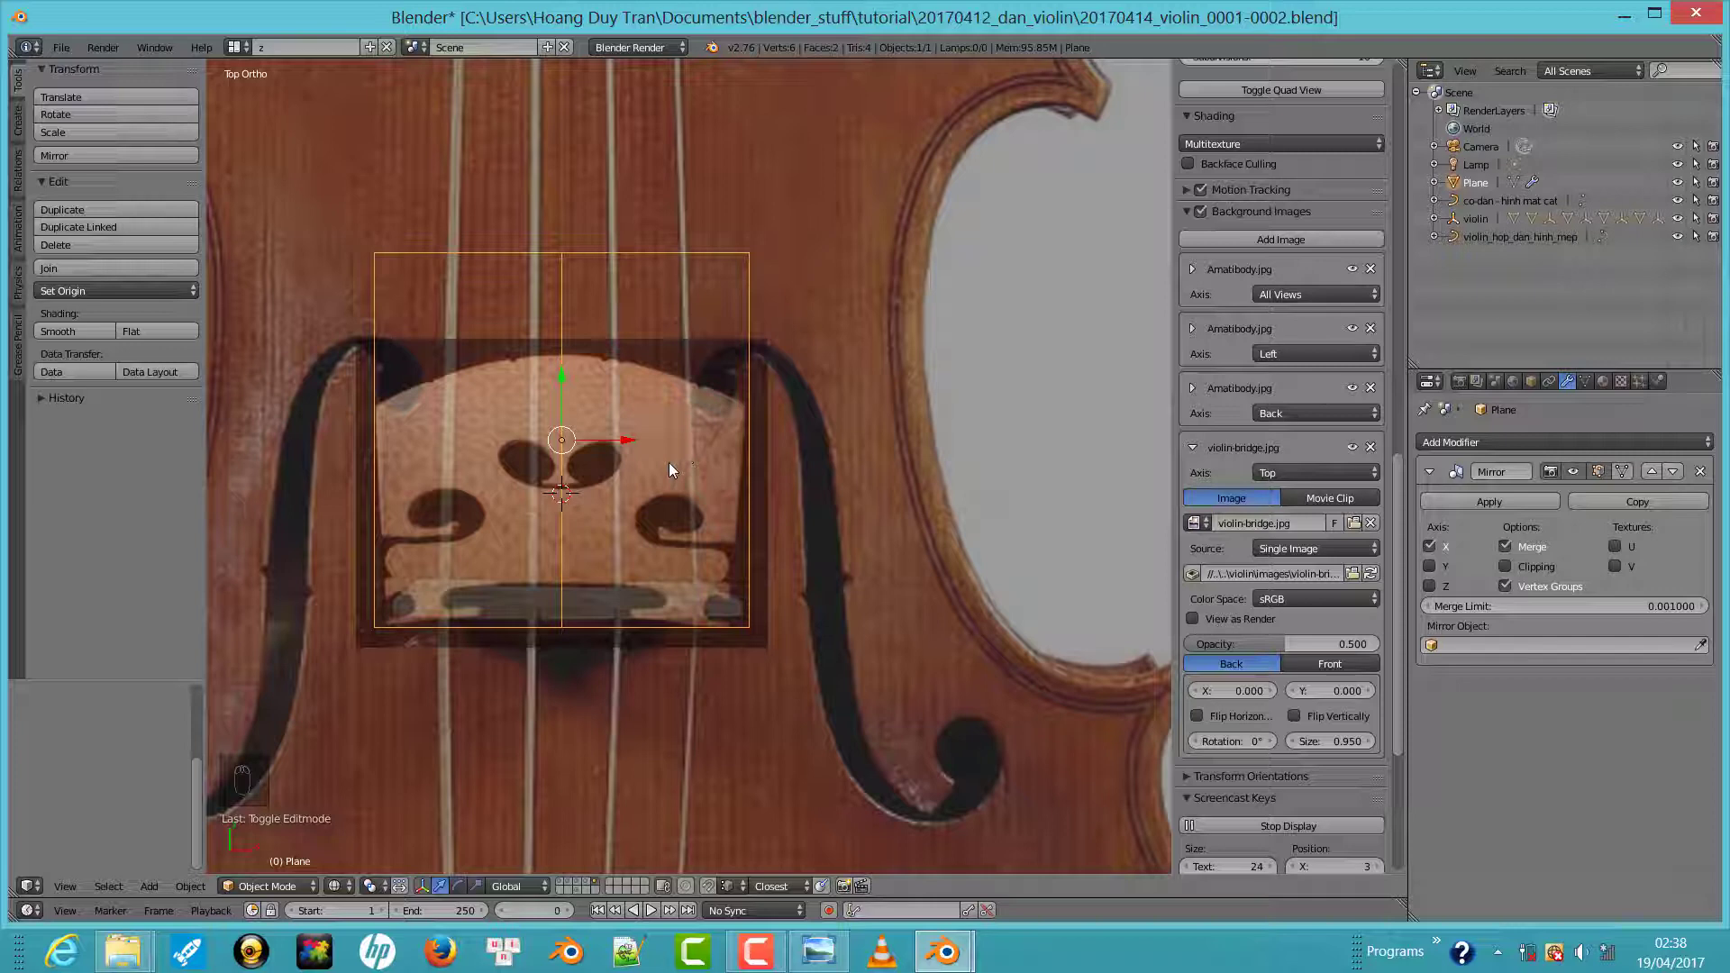
pyautogui.press('Tab')
pyautogui.moveTo(661, 173); pyautogui.dragTo(649, 280)
# Drag and extrude vertices along the bridge's top edge and around the right-hand cutout
pyautogui.middleClick(661, 441)
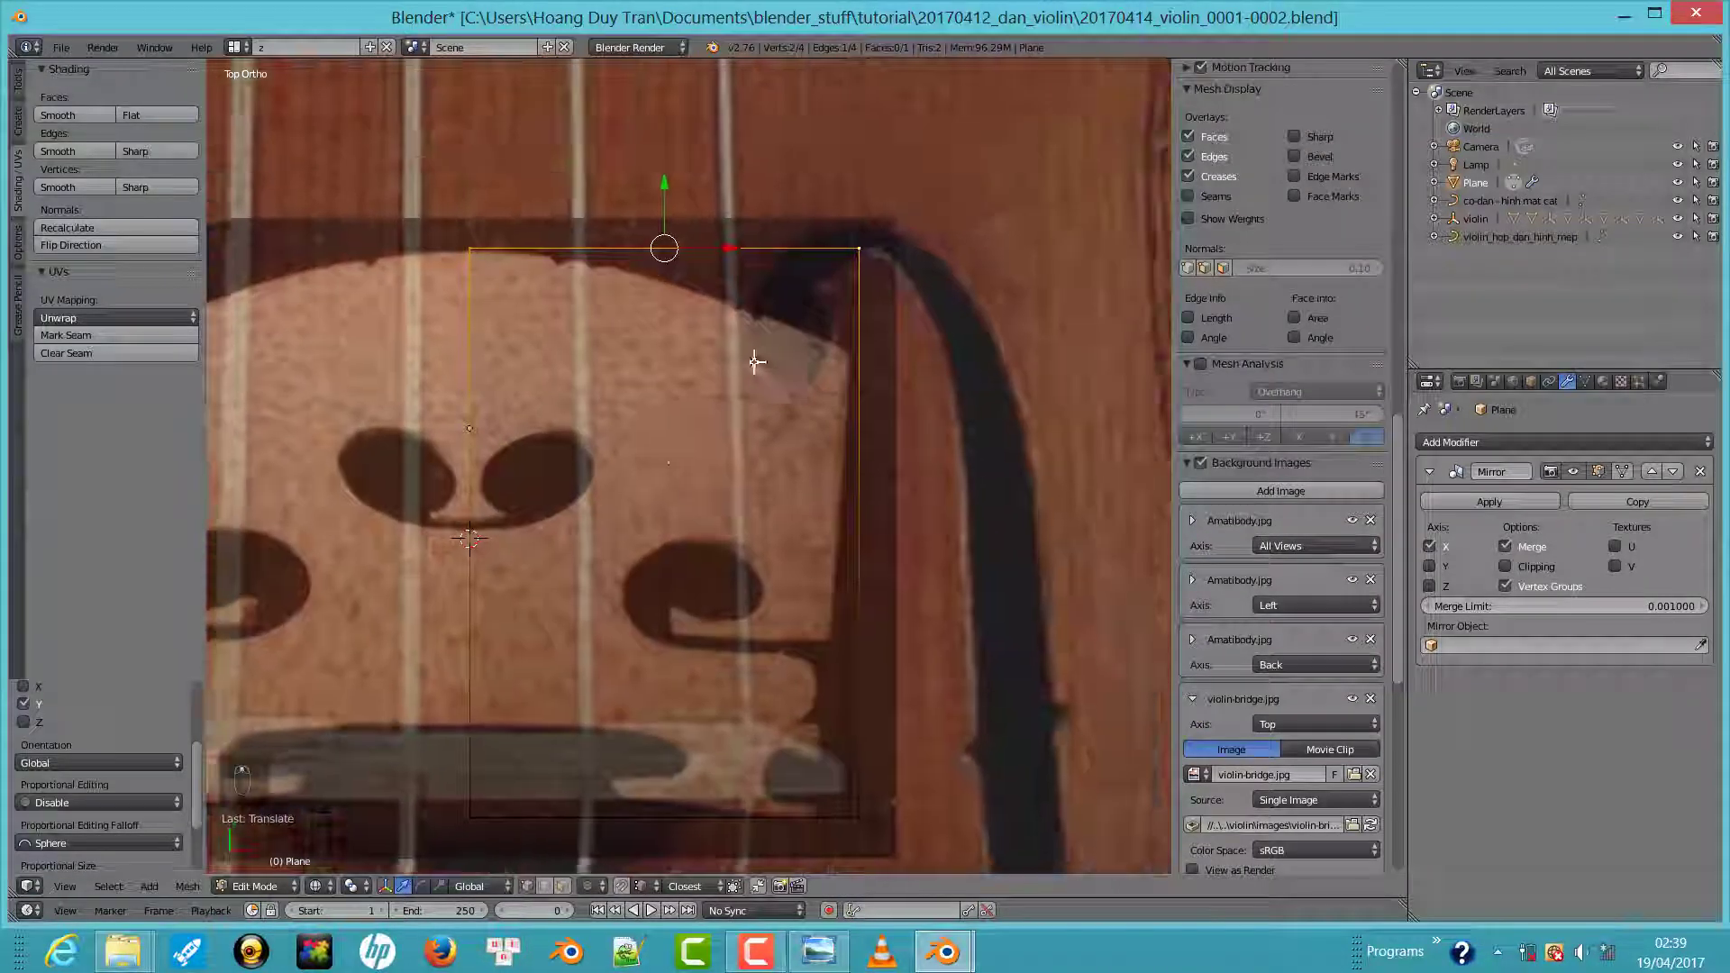
pyautogui.moveTo(862, 240); pyautogui.dragTo(900, 240)
pyautogui.moveTo(874, 289); pyautogui.dragTo(958, 713)
pyautogui.moveTo(985, 592); pyautogui.dragTo(918, 634)
pyautogui.moveTo(896, 675); pyautogui.dragTo(889, 448)
pyautogui.press('Delete')
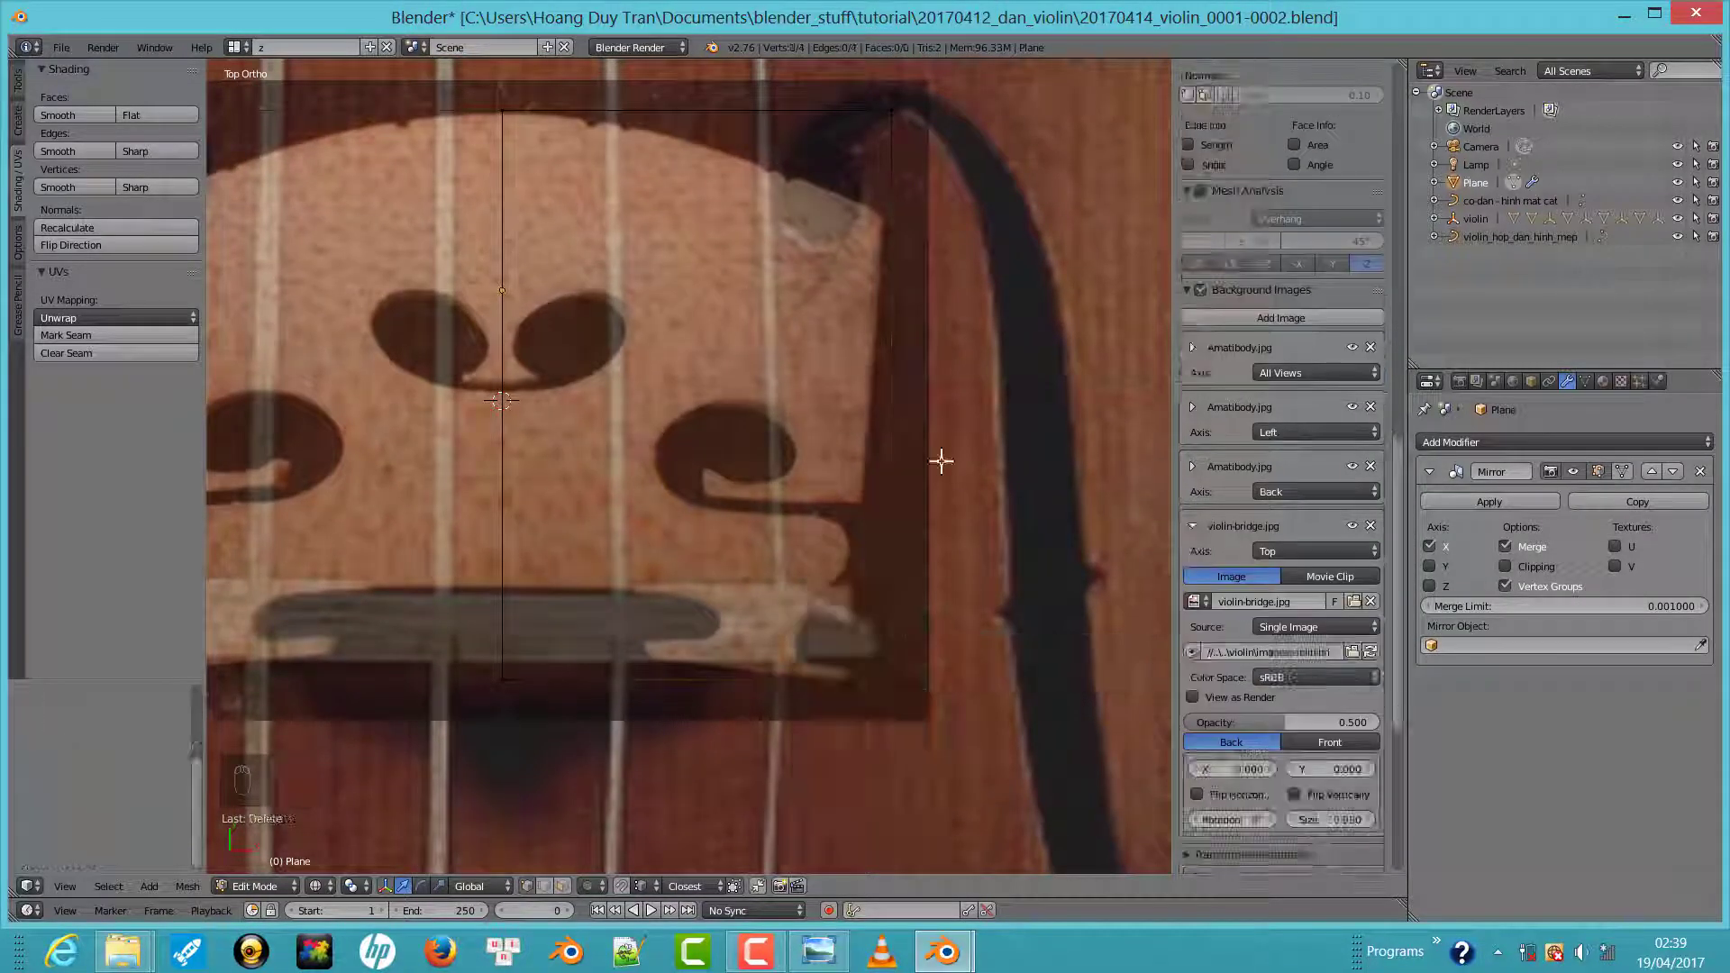
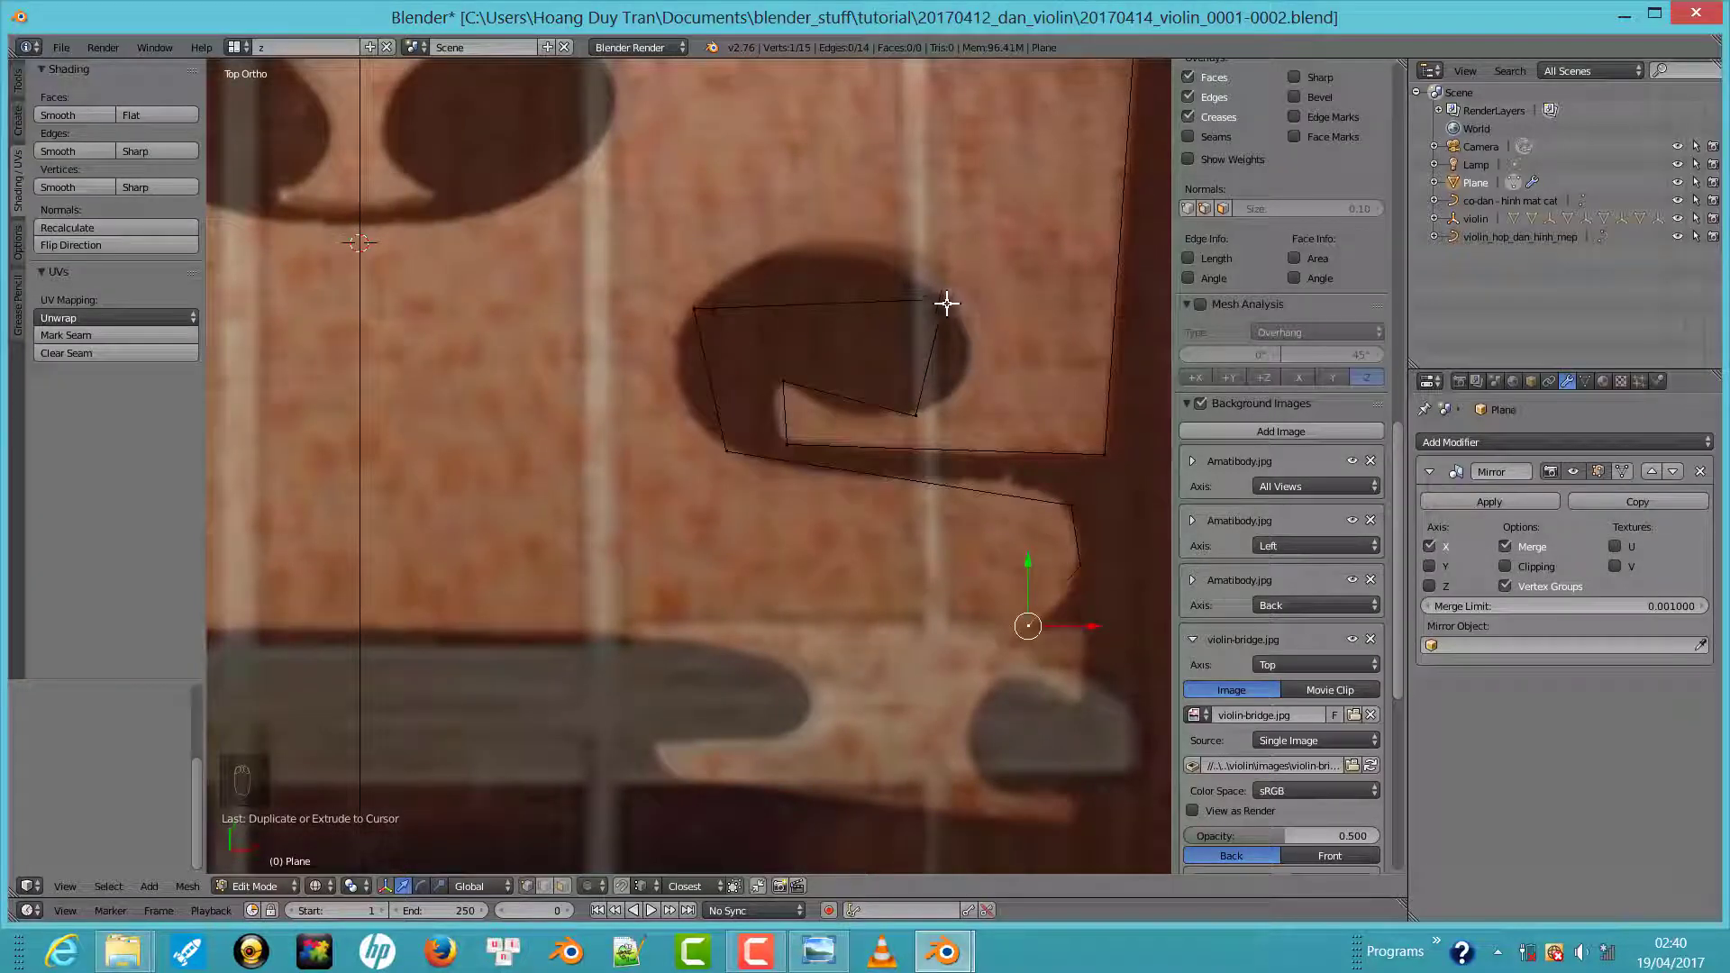
# Extrude vertices down the cutout side to the lower corner and along the bottom edge
pyautogui.click(879, 291)
pyautogui.press('w')
pyautogui.press('ctrl+z')
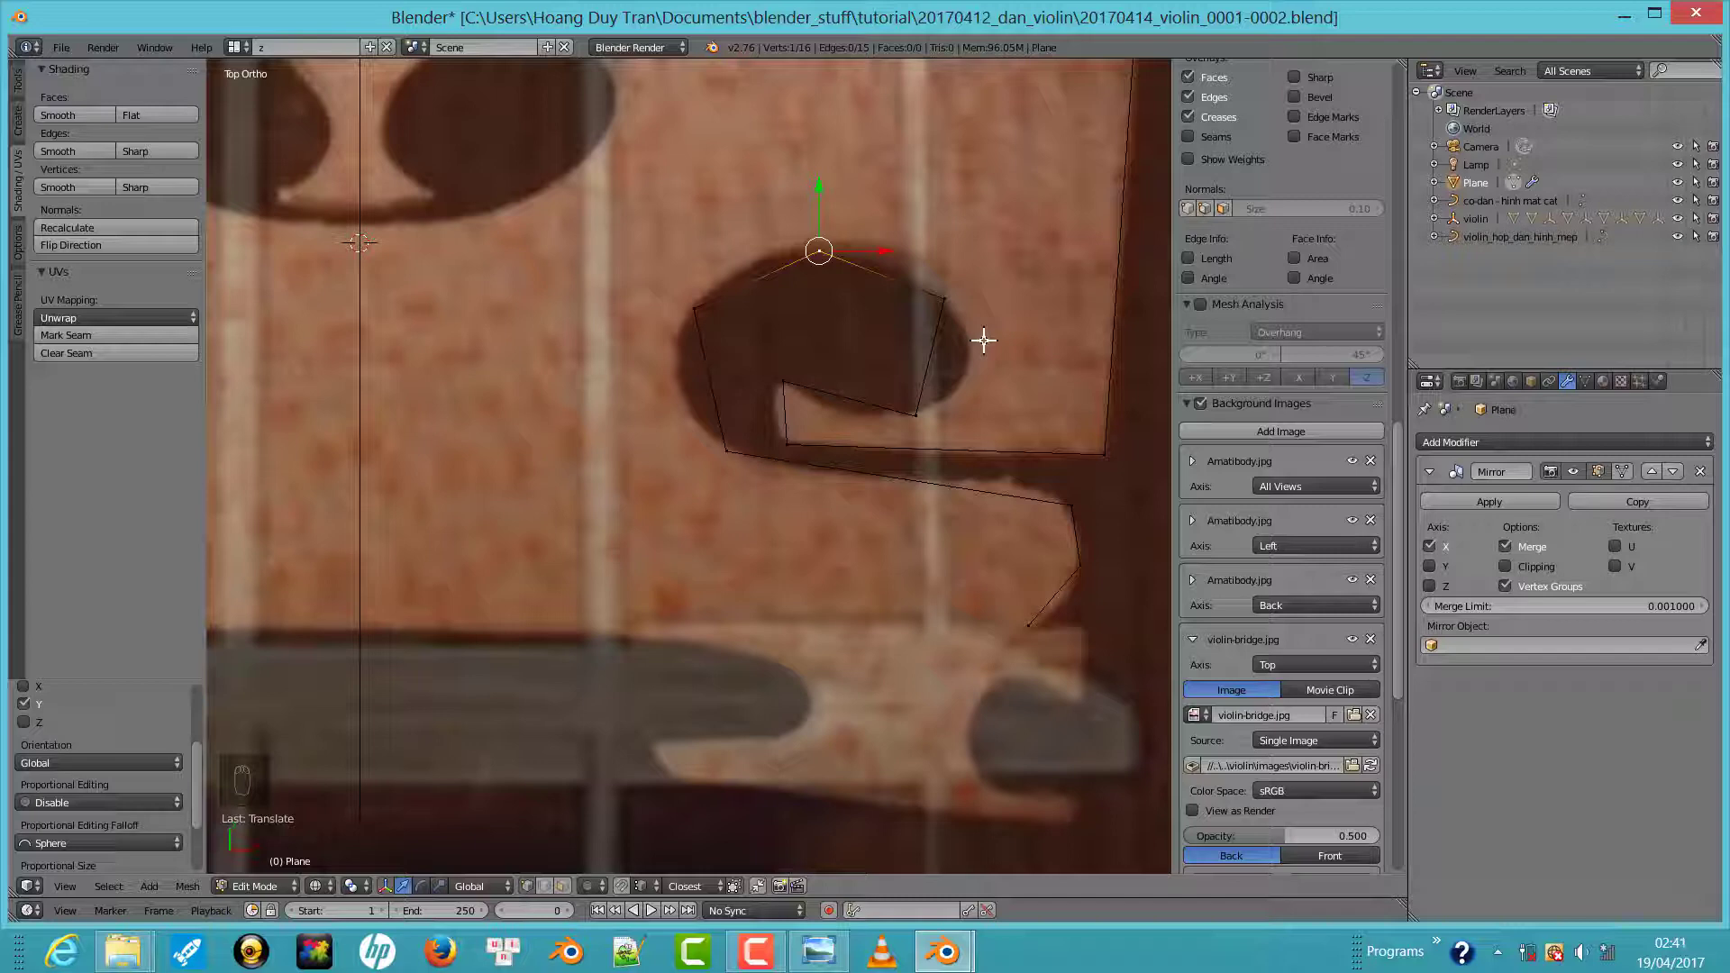
pyautogui.click(934, 401)
pyautogui.middleClick(968, 301)
pyautogui.press('w')
pyautogui.press('w')
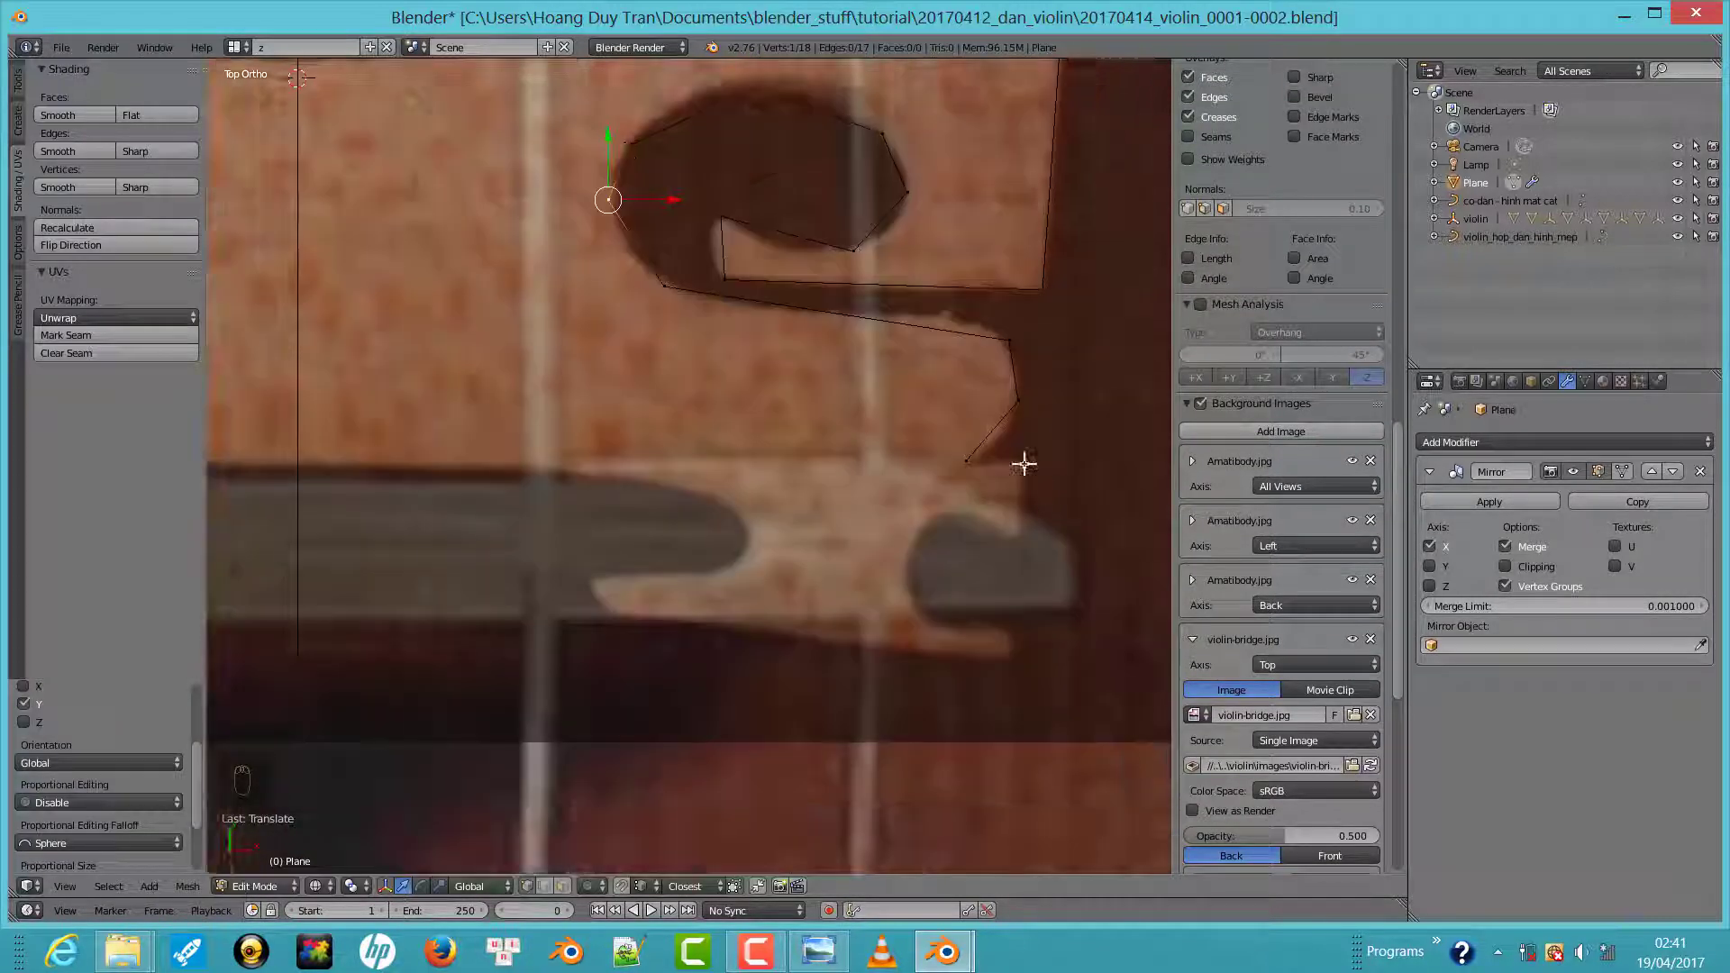
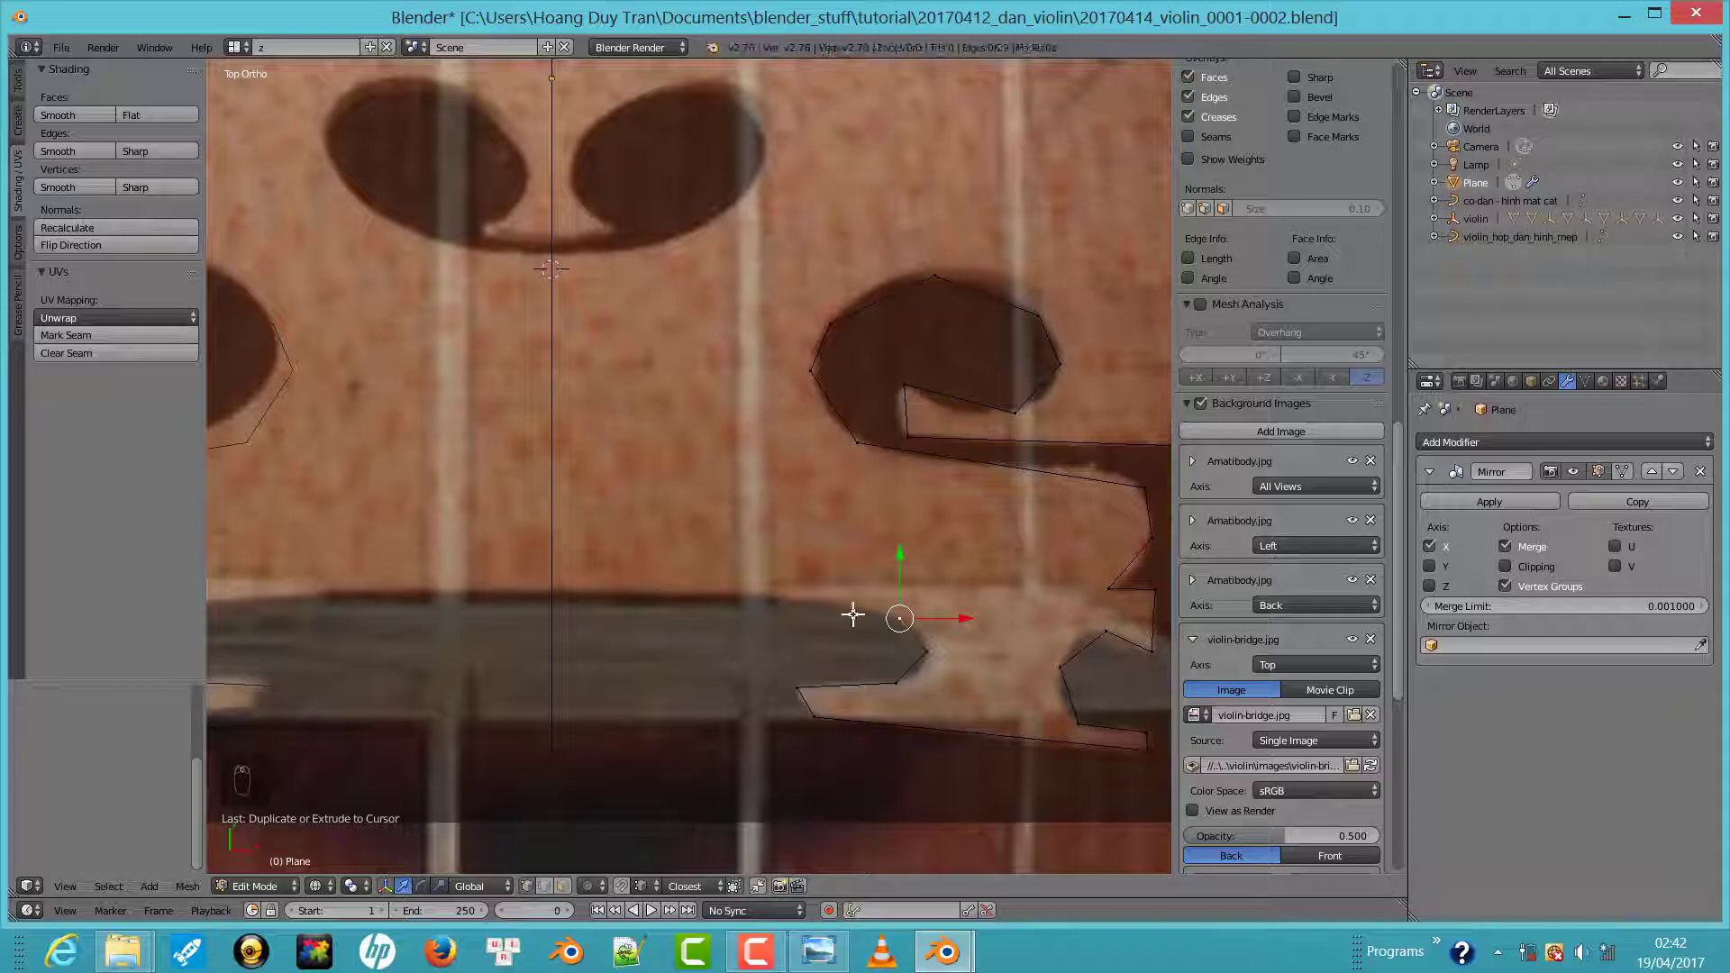
pyautogui.click(813, 592)
pyautogui.moveTo(564, 583); pyautogui.dragTo(636, 590)
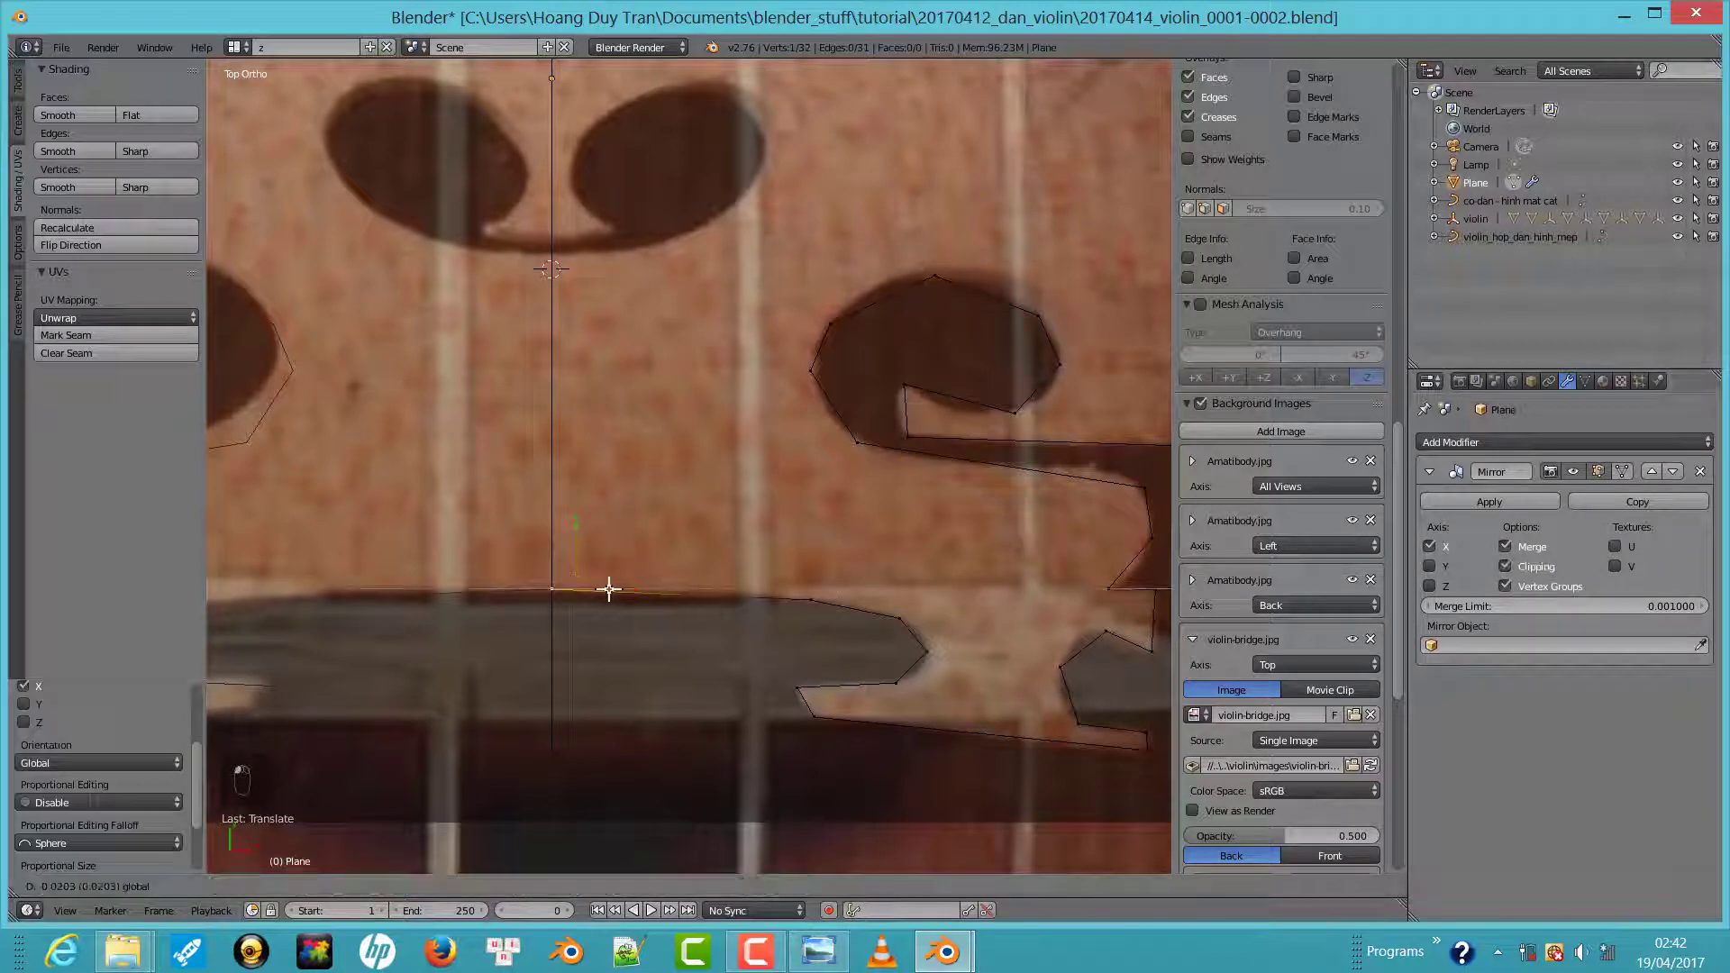
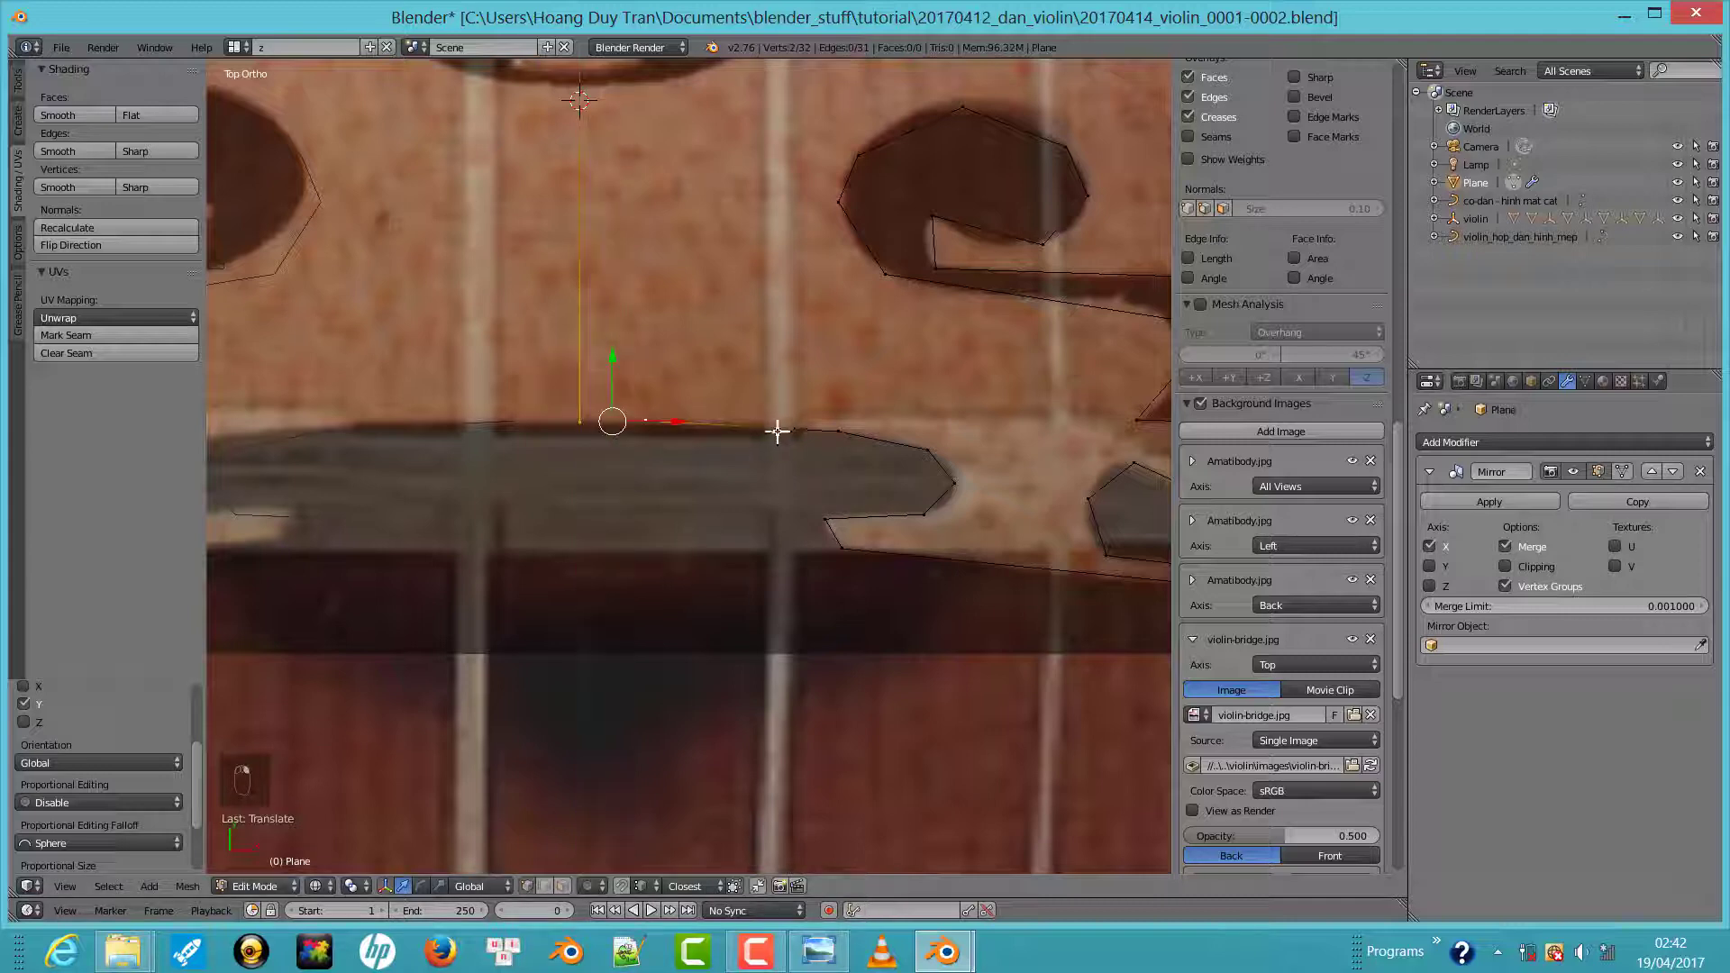
# Move the last bottom vertex onto the centre line and merge it with the centre vertex (Alt+M)
pyautogui.click(738, 430)
pyautogui.middleClick(738, 430)
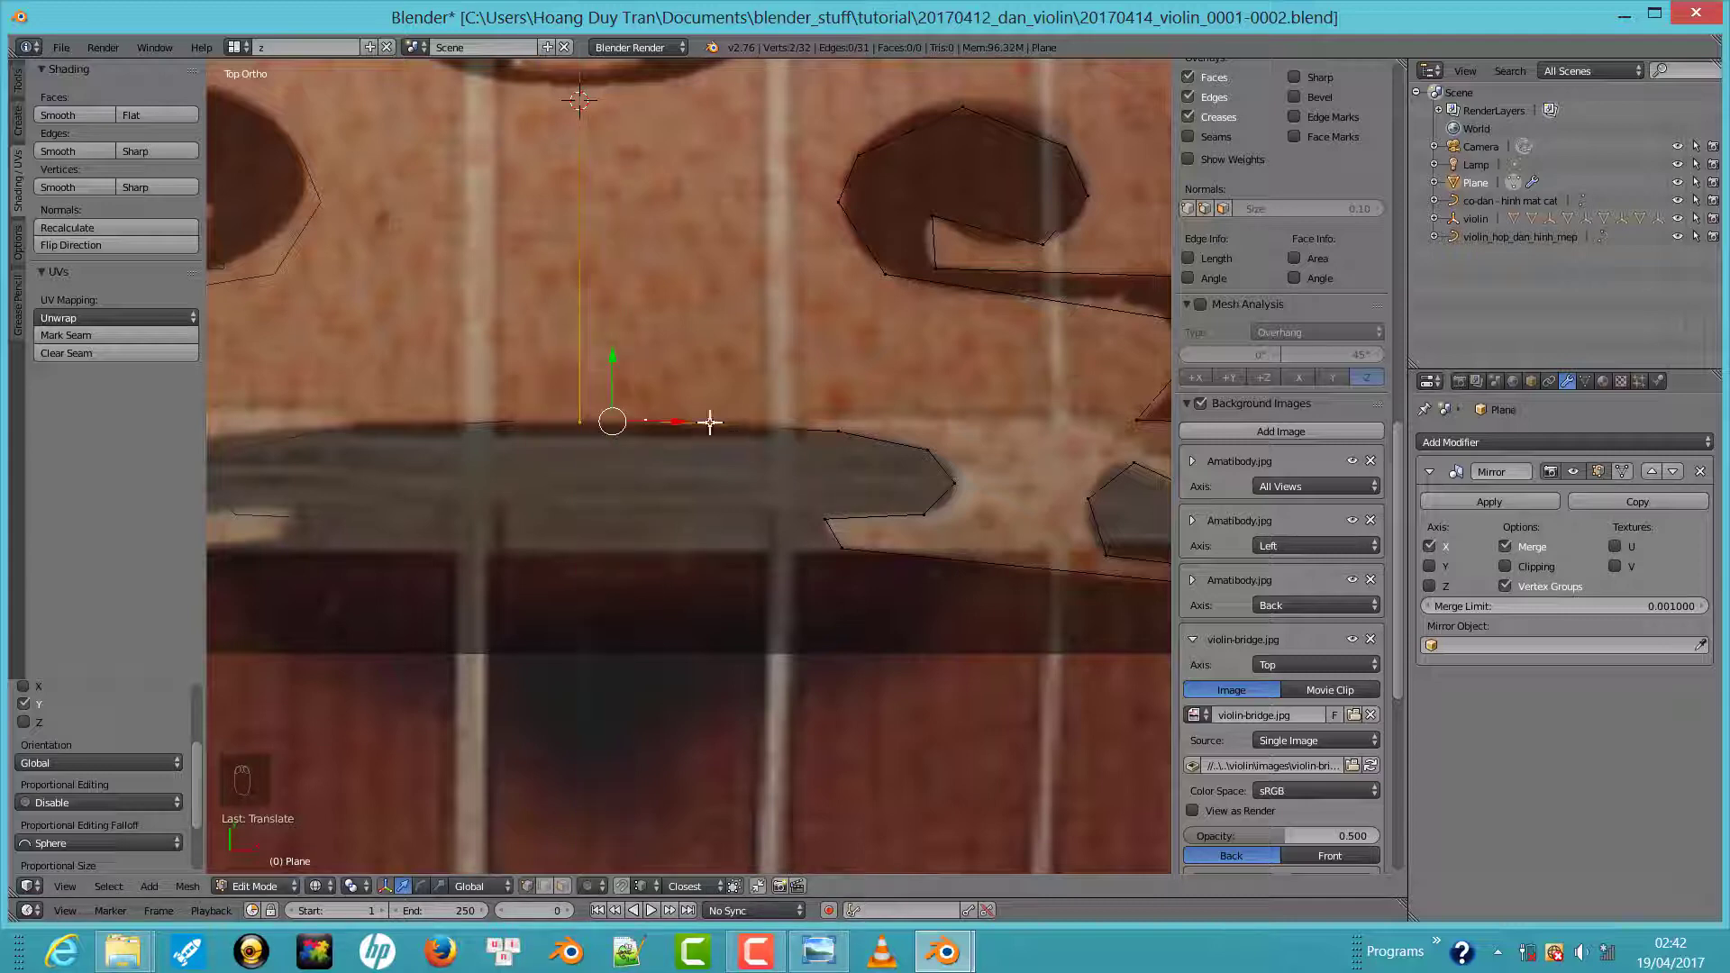
pyautogui.moveTo(656, 402); pyautogui.dragTo(726, 426)
pyautogui.moveTo(726, 427); pyautogui.dragTo(614, 425)
pyautogui.middleClick(614, 425)
pyautogui.middleClick(586, 409)
pyautogui.click(597, 410)
pyautogui.press('alt+m')
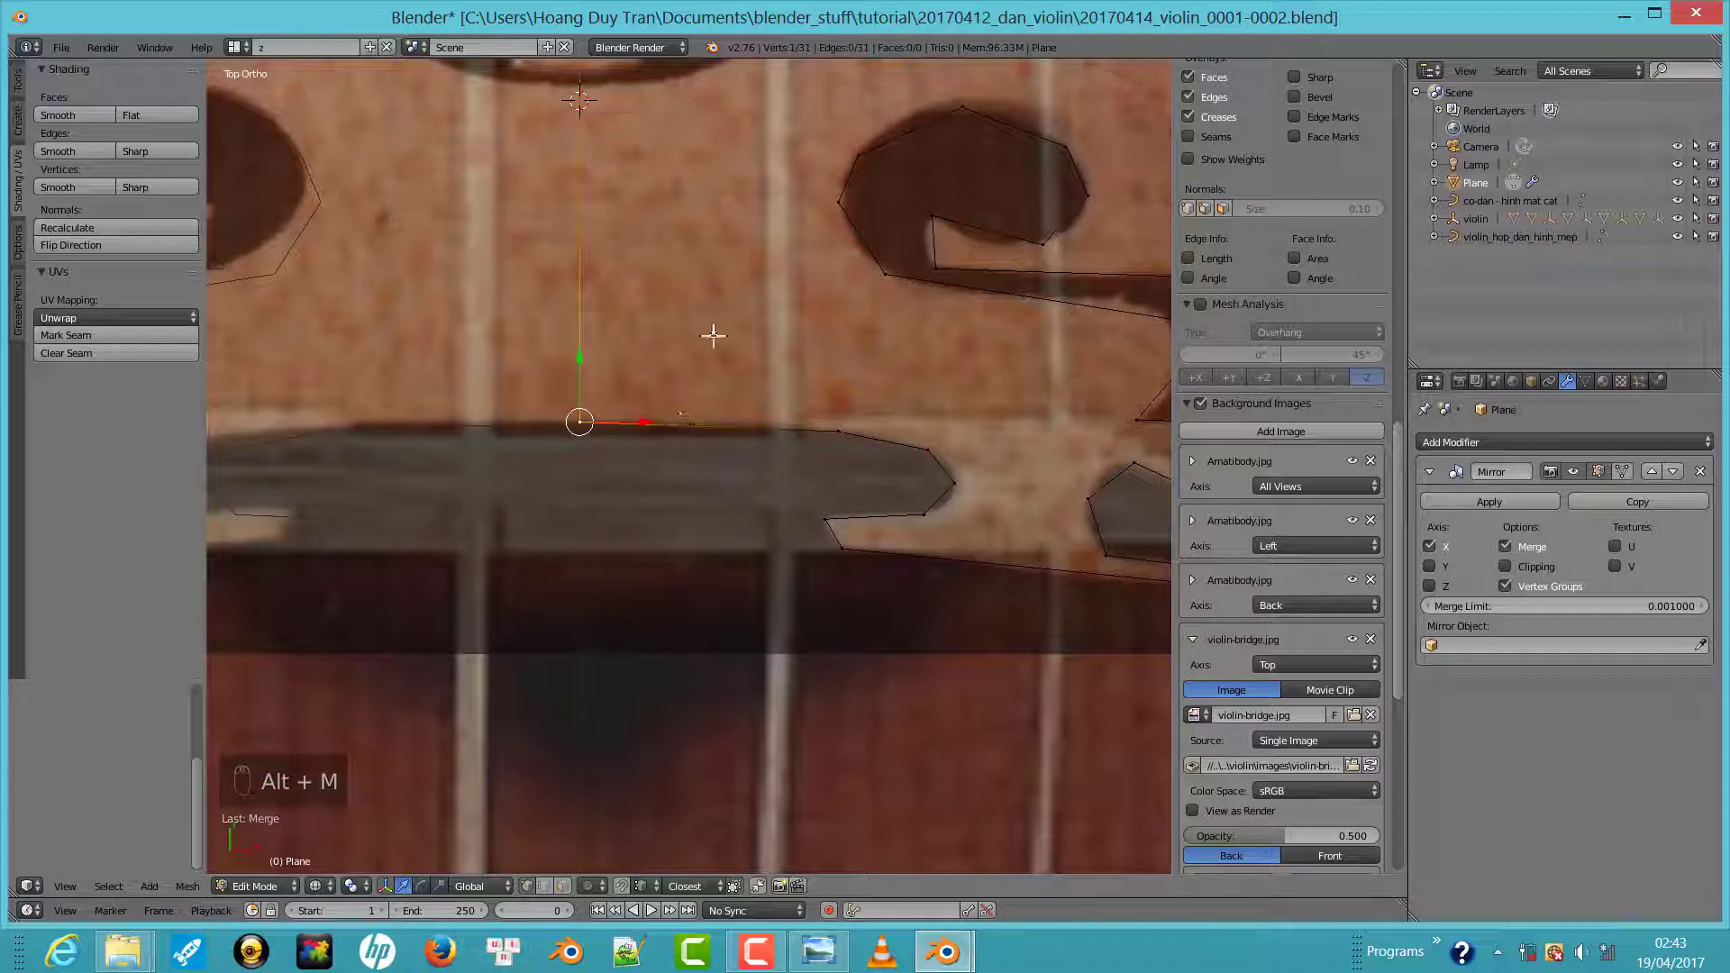
# Start a new vertex chain at the centre line and bring it down to the central cutout's bottom
pyautogui.moveTo(706, 350); pyautogui.dragTo(718, 562)
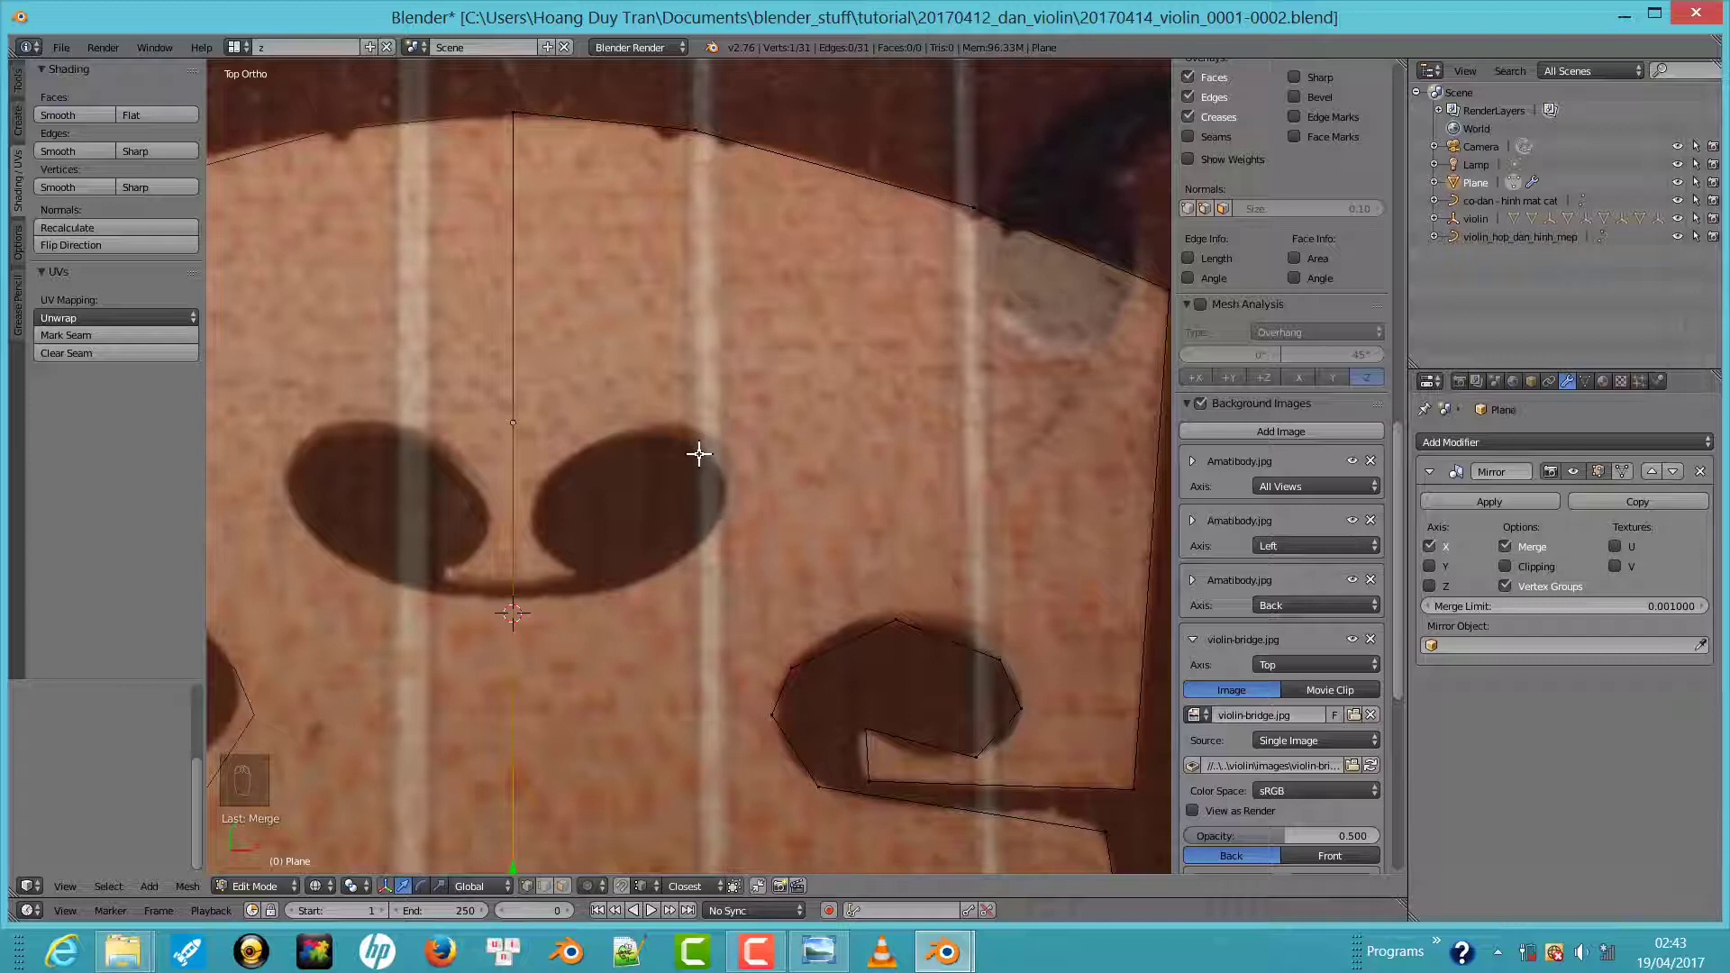
pyautogui.middleClick(734, 624)
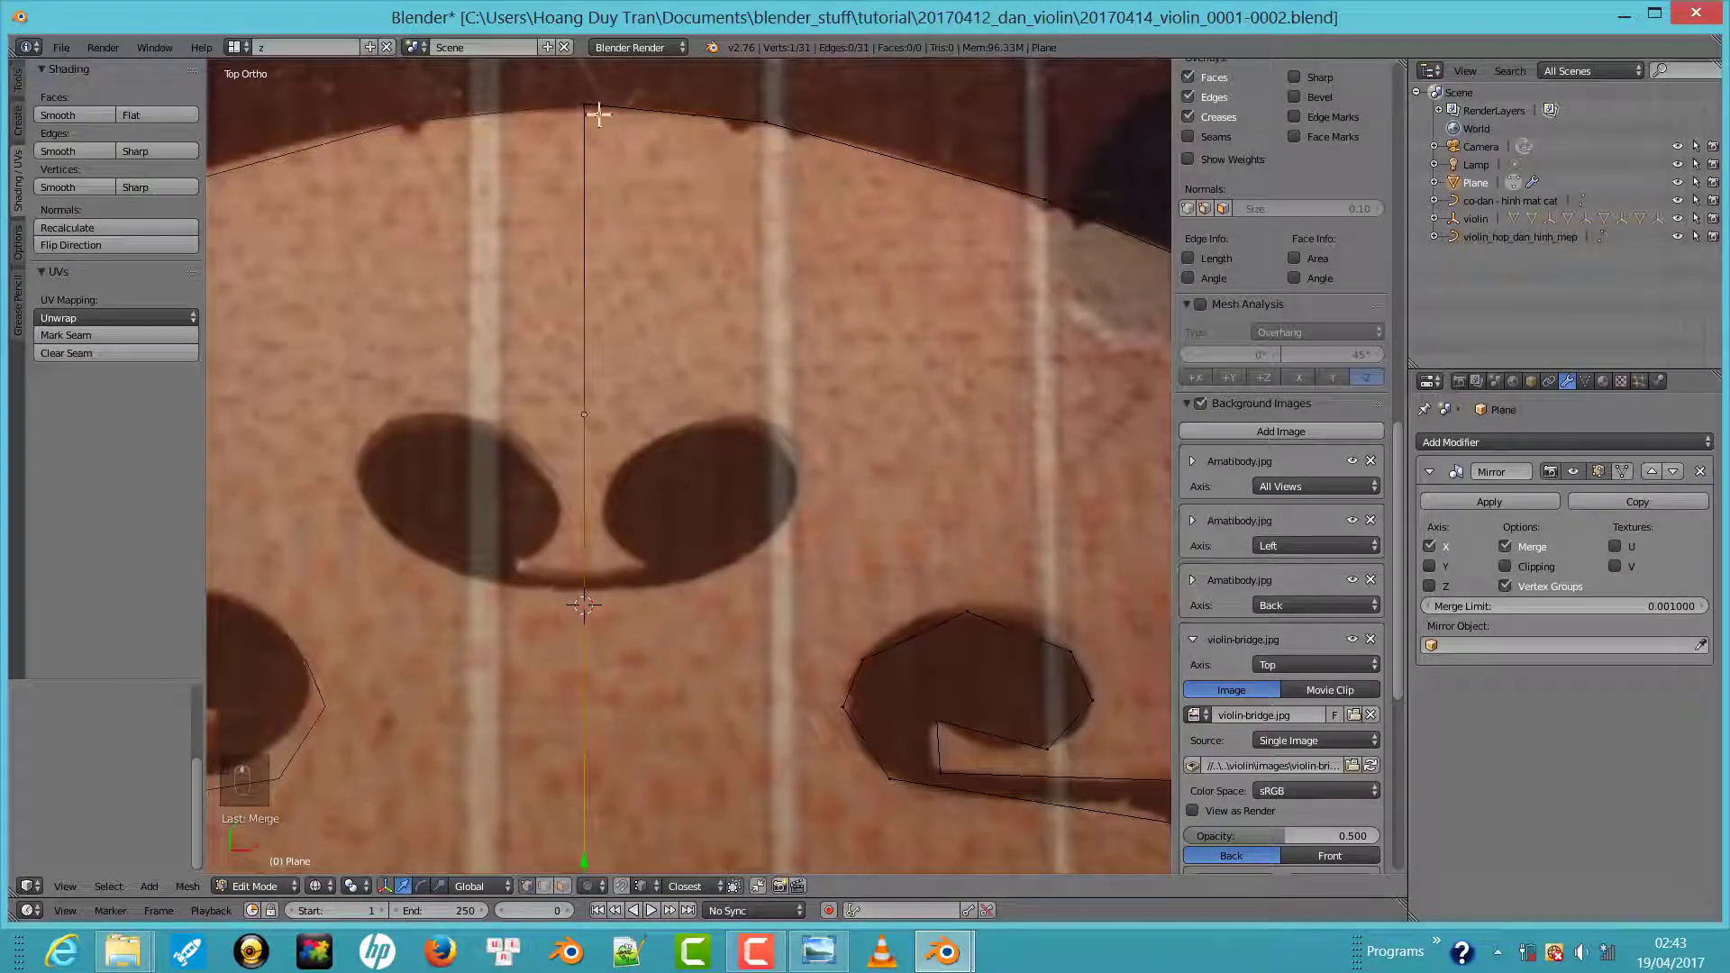
pyautogui.middleClick(692, 226)
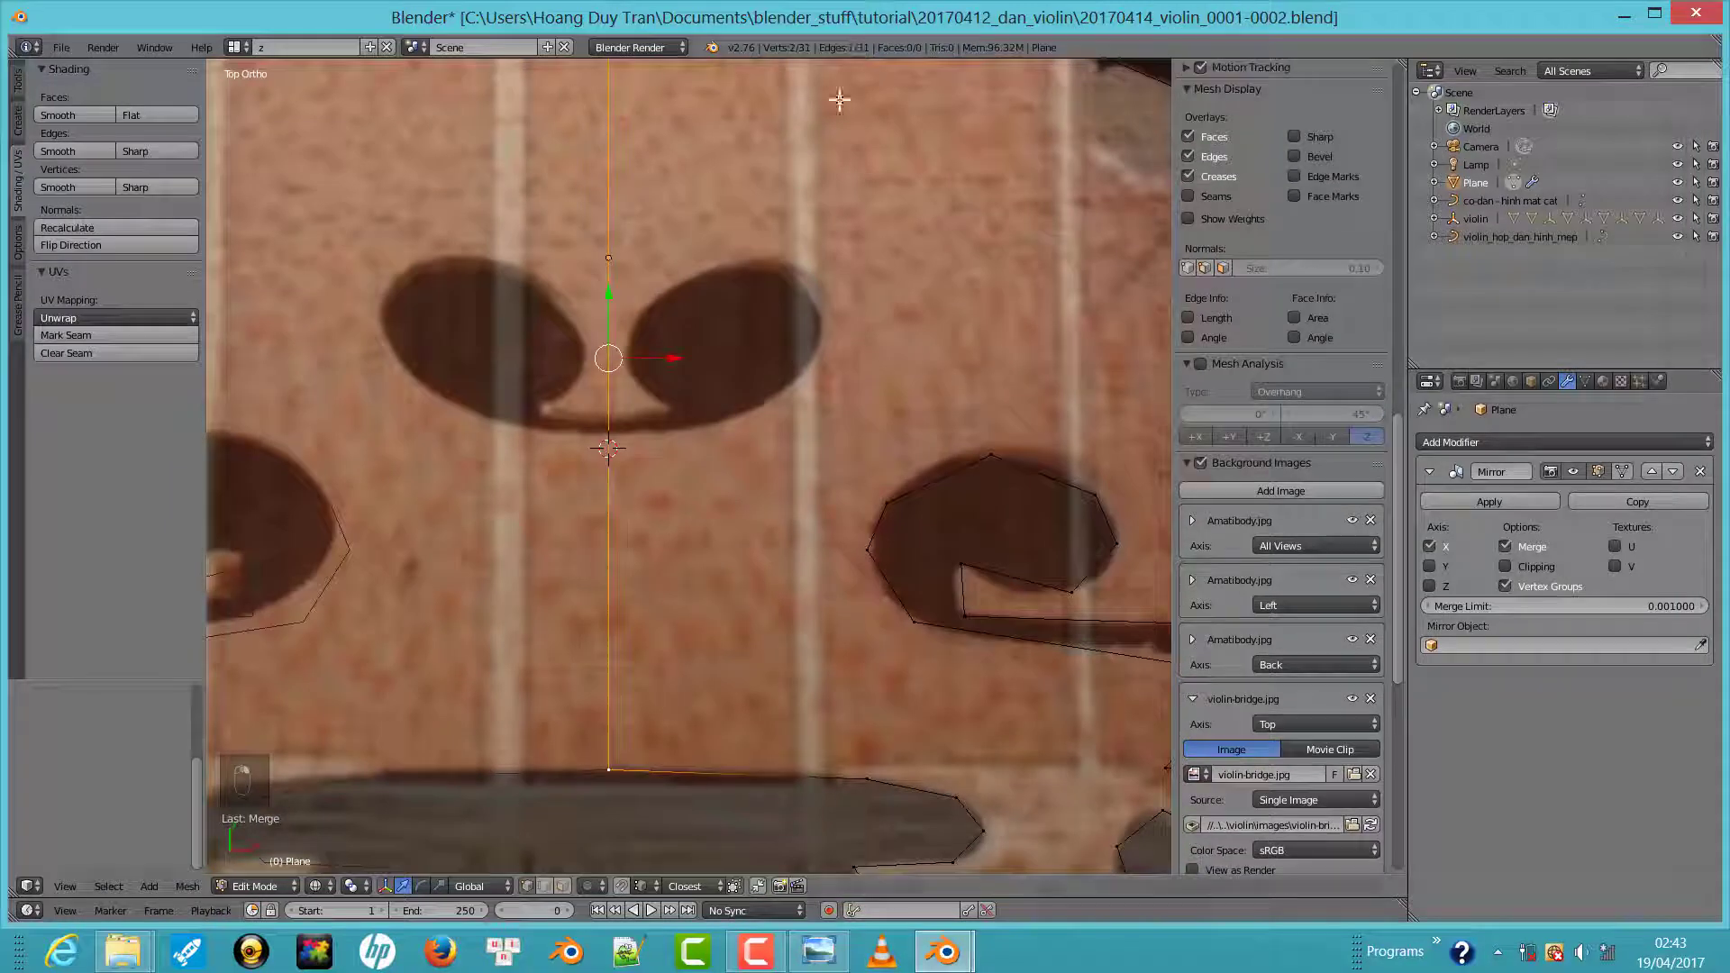
pyautogui.click(806, 231)
pyautogui.press('w')
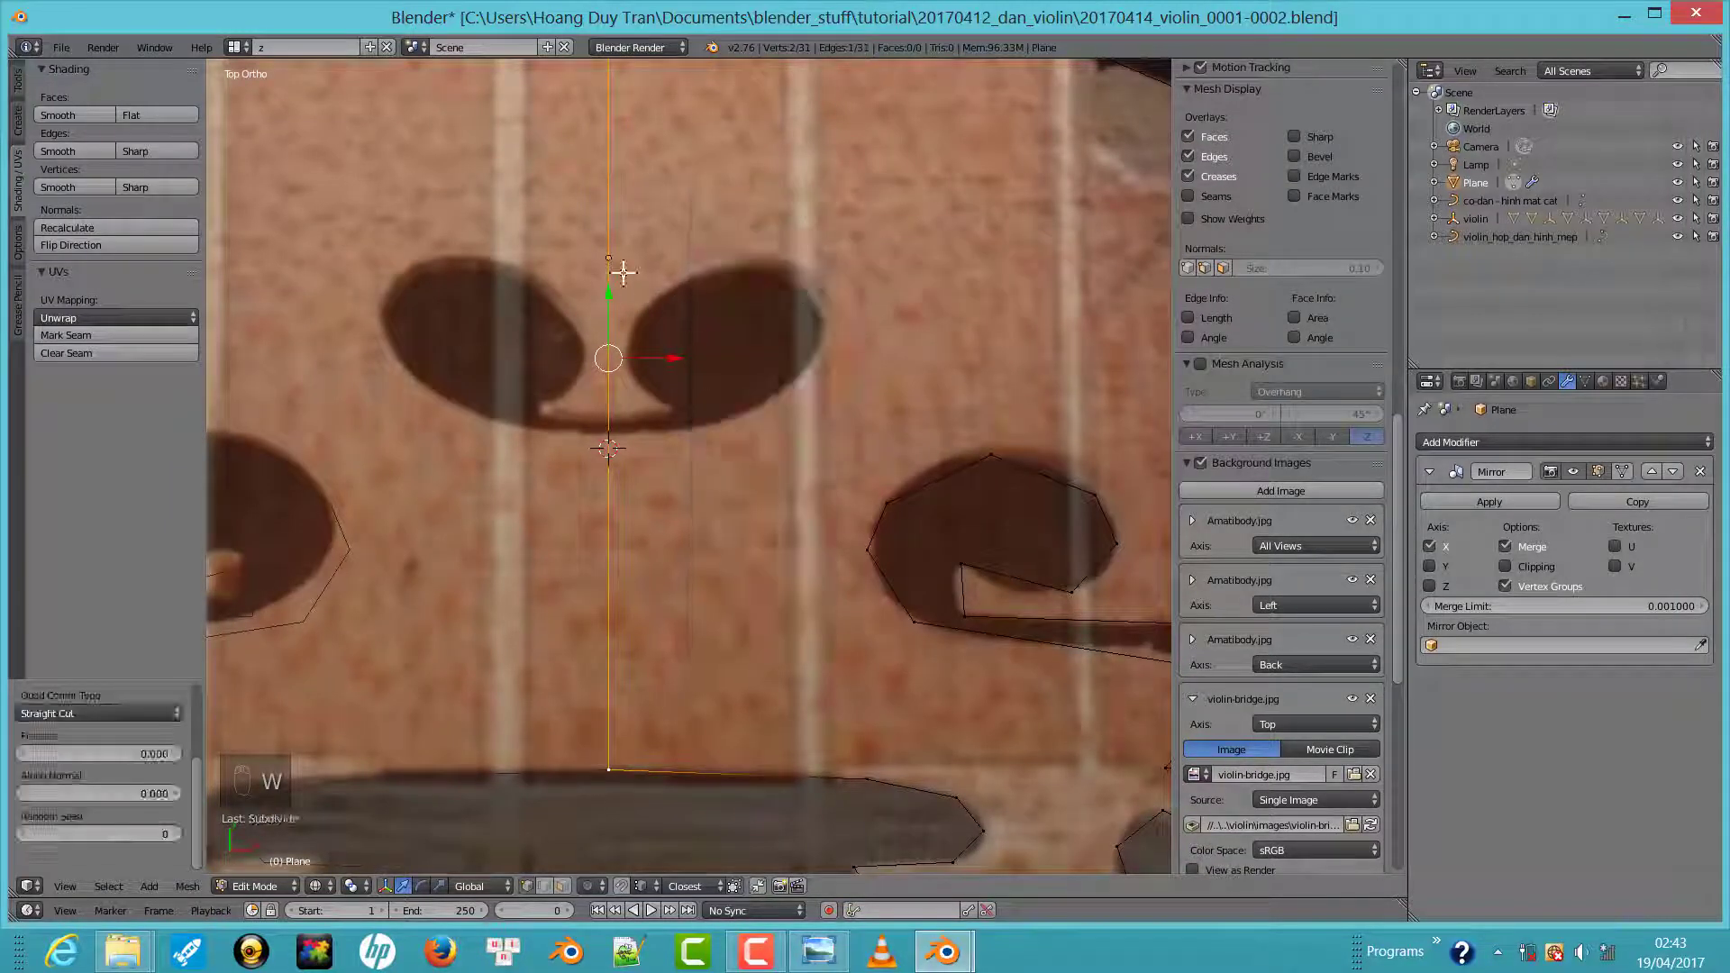
pyautogui.moveTo(617, 429); pyautogui.dragTo(749, 448)
pyautogui.moveTo(716, 451); pyautogui.dragTo(672, 403)
pyautogui.middleClick(657, 427)
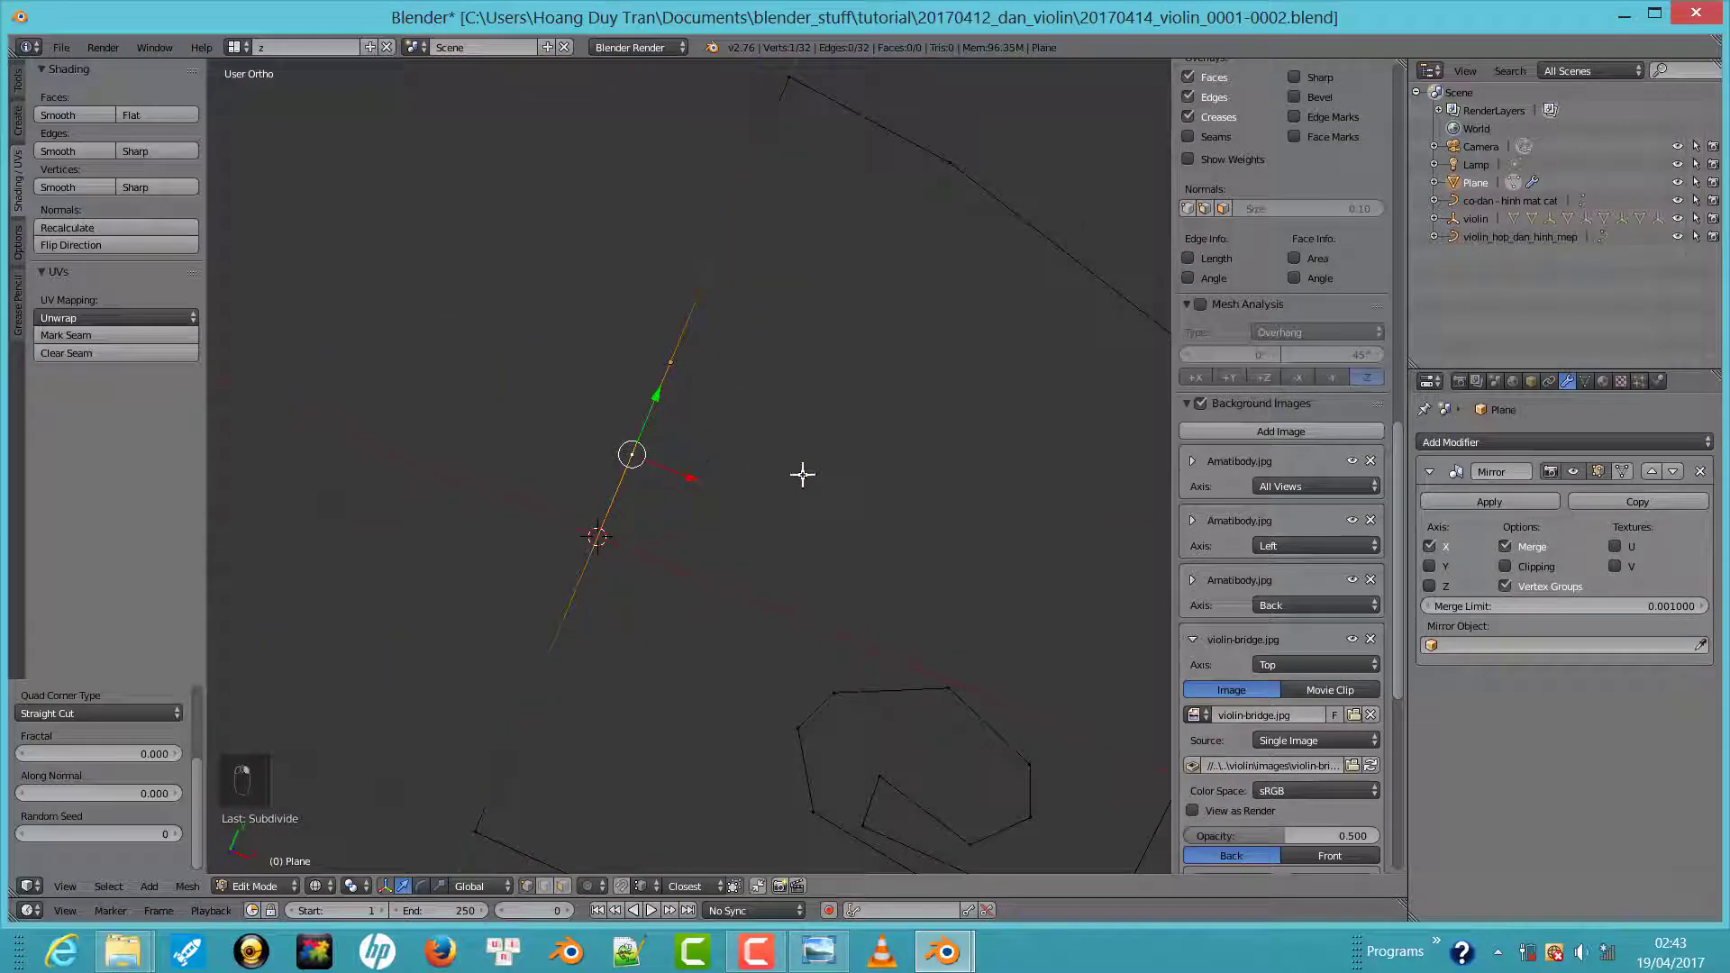
pyautogui.press('KP_7')
pyautogui.moveTo(805, 467); pyautogui.dragTo(690, 393)
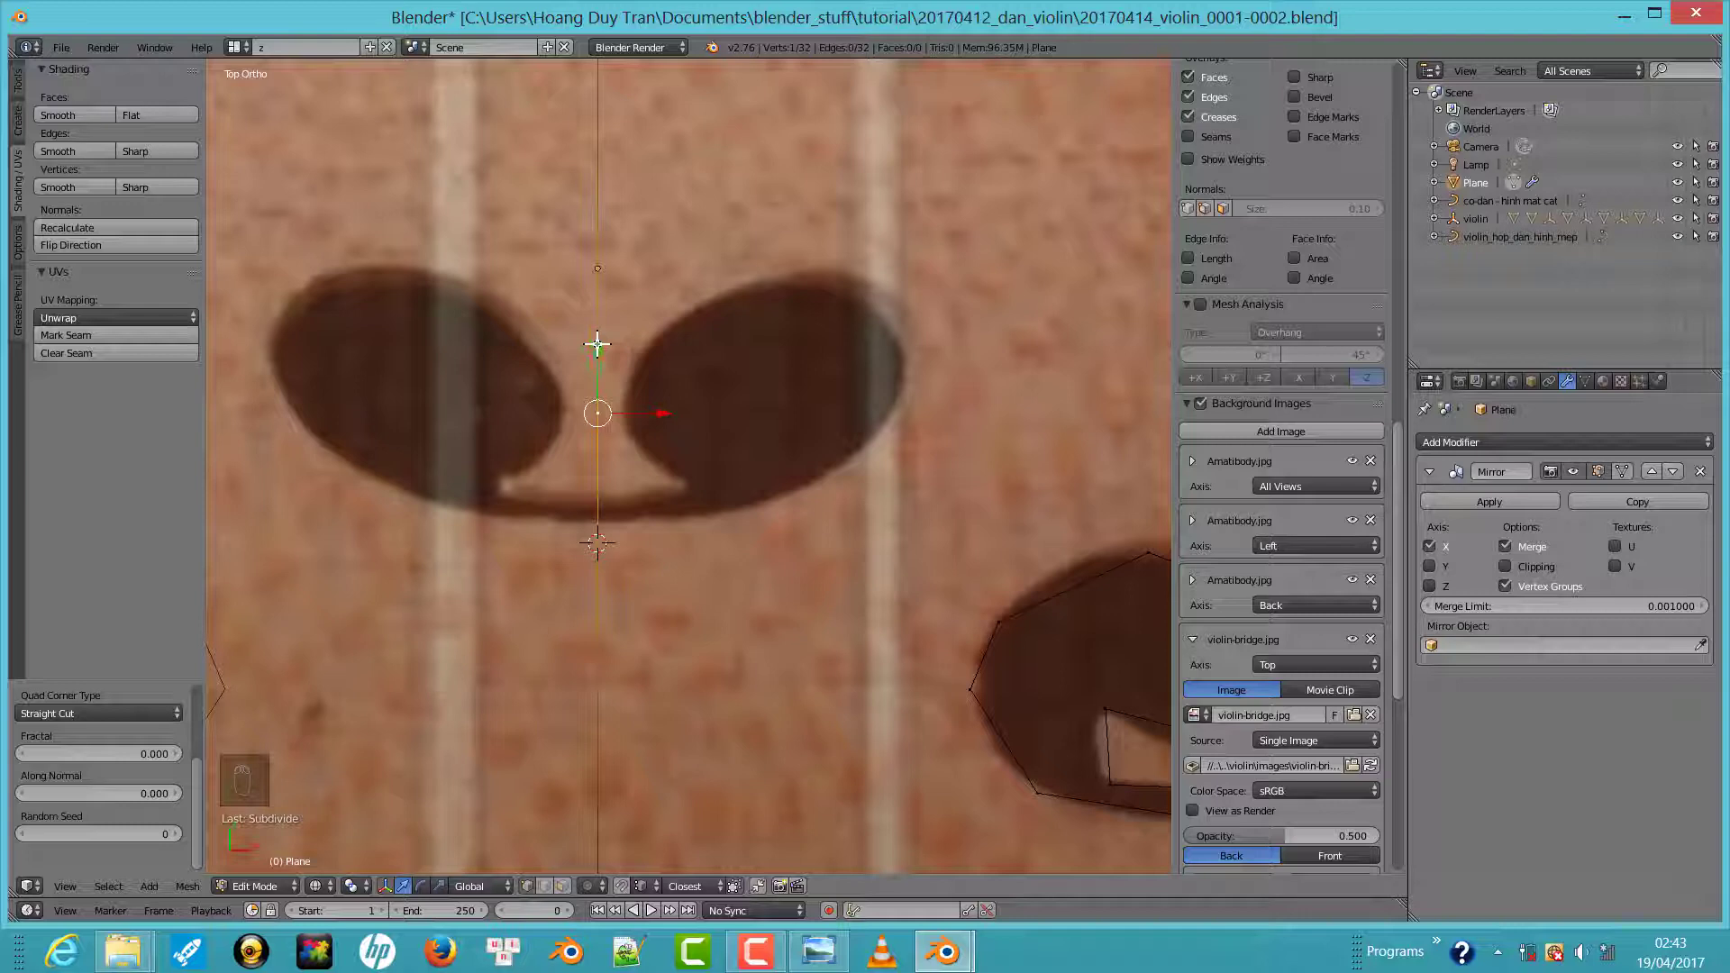
pyautogui.moveTo(599, 348); pyautogui.dragTo(597, 434)
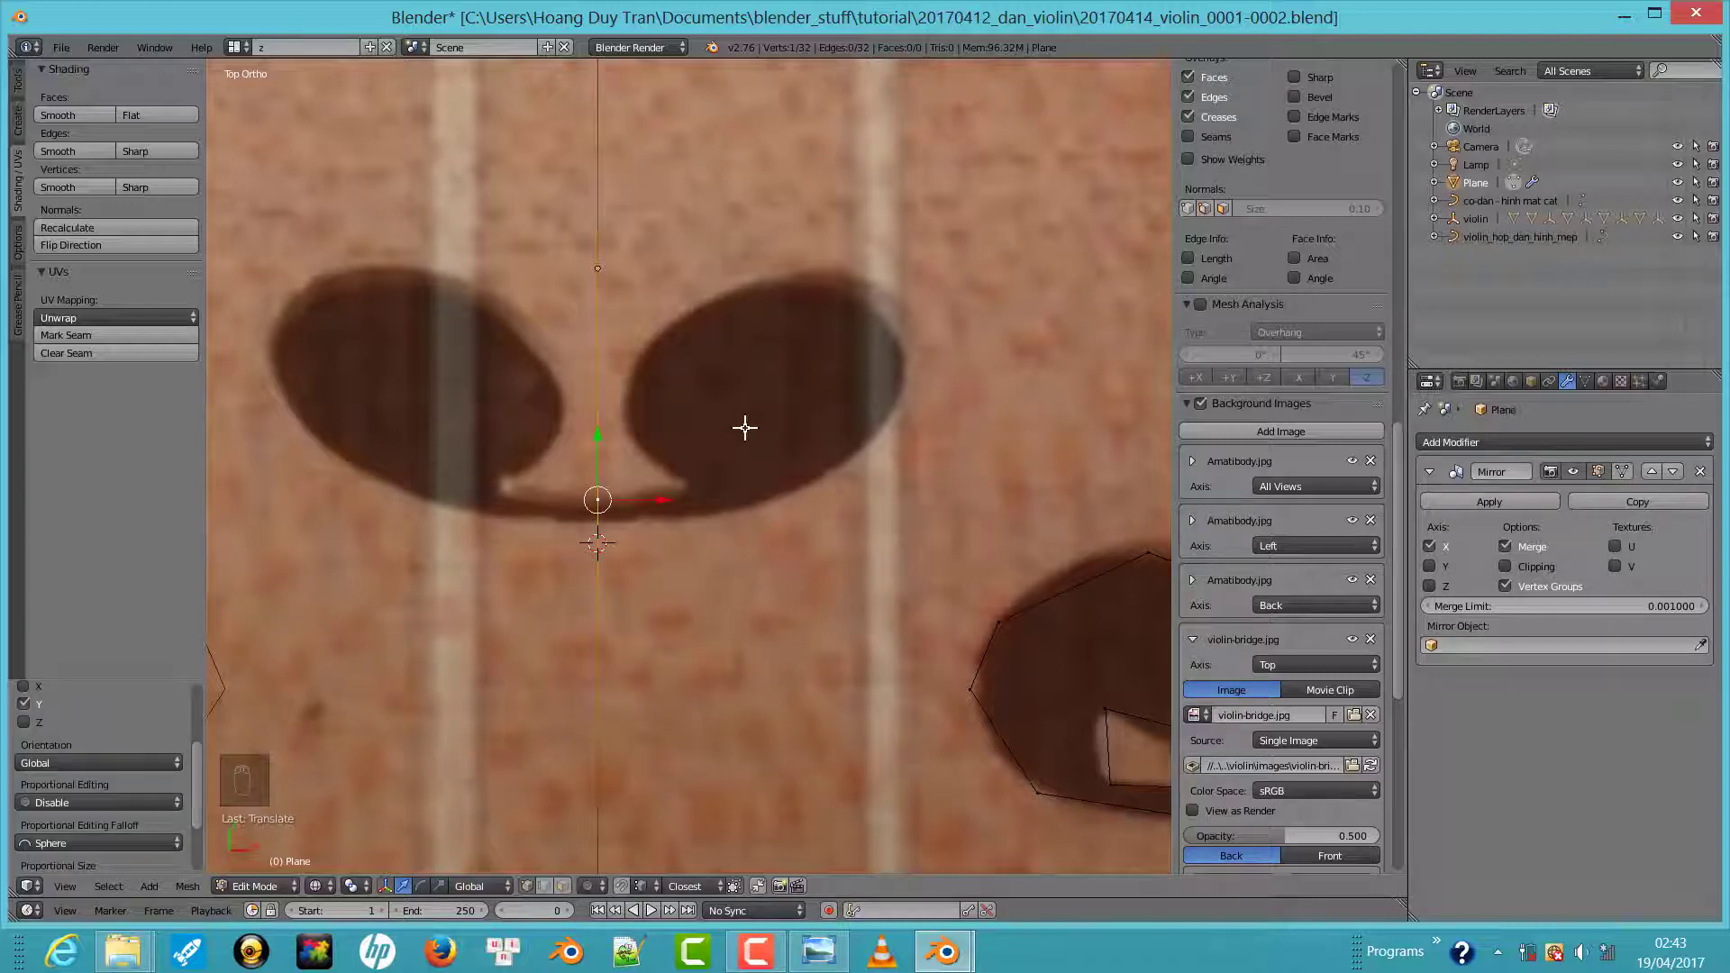
# Extrude further vertices tracing around the right lobe of the heart-shaped cutout
pyautogui.press('v')
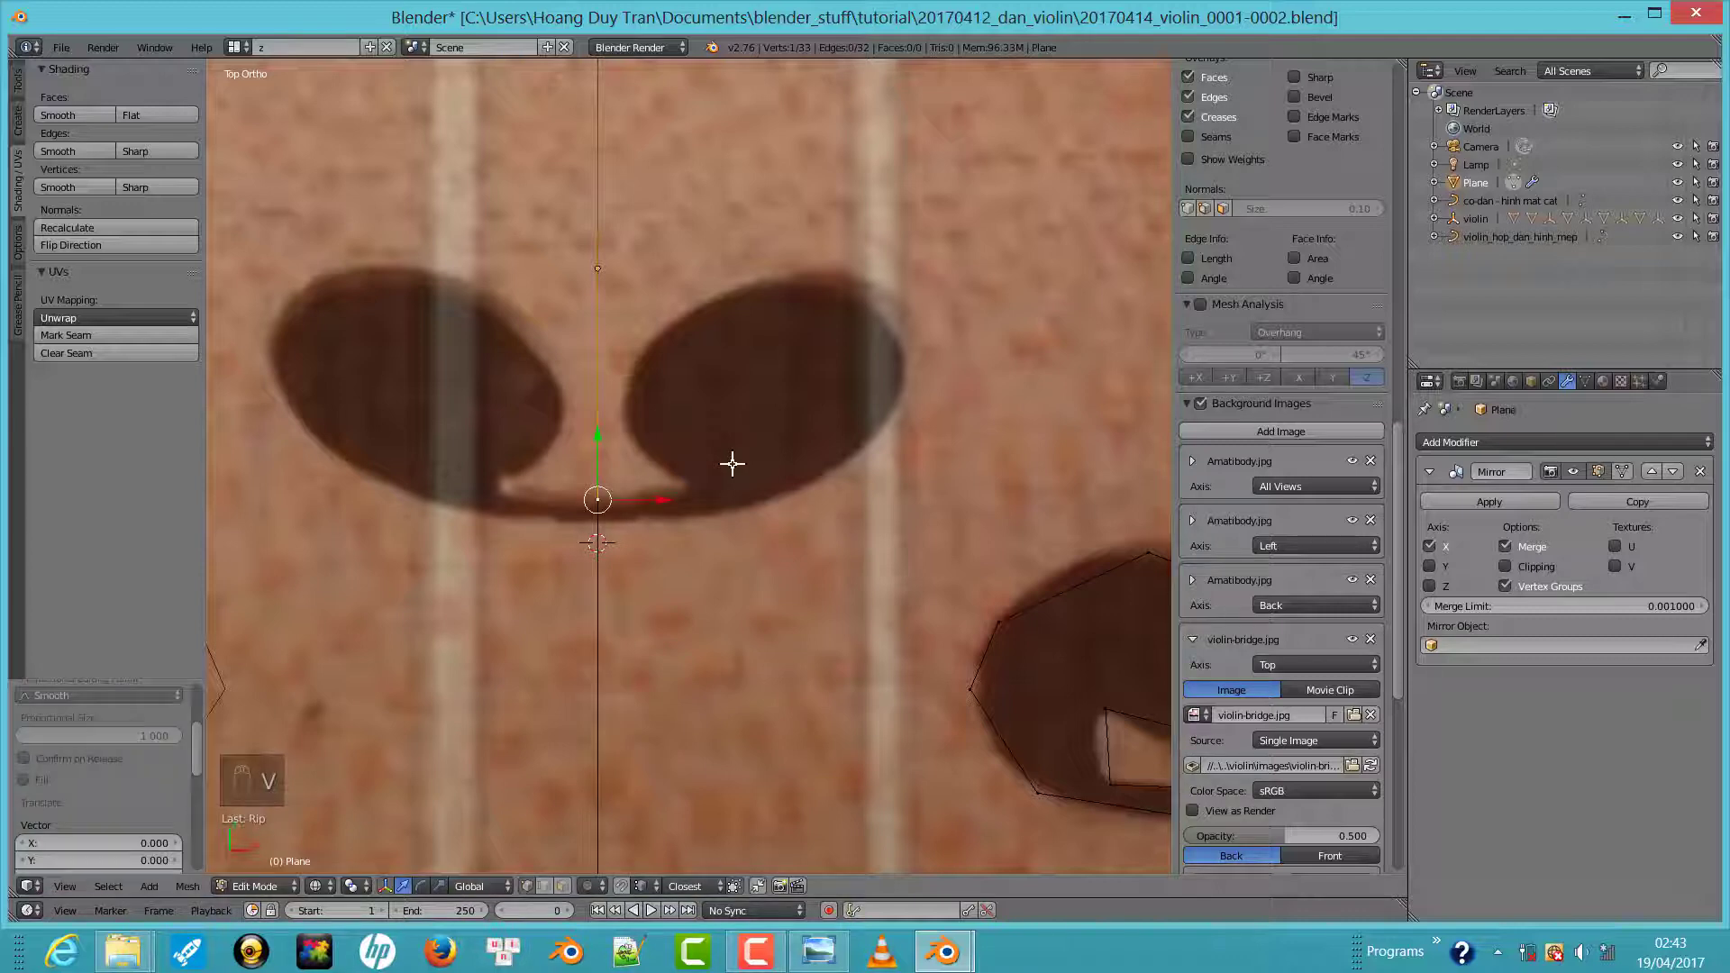
pyautogui.moveTo(690, 479); pyautogui.dragTo(746, 448)
pyautogui.moveTo(647, 427); pyautogui.dragTo(603, 429)
pyautogui.rightClick(601, 453)
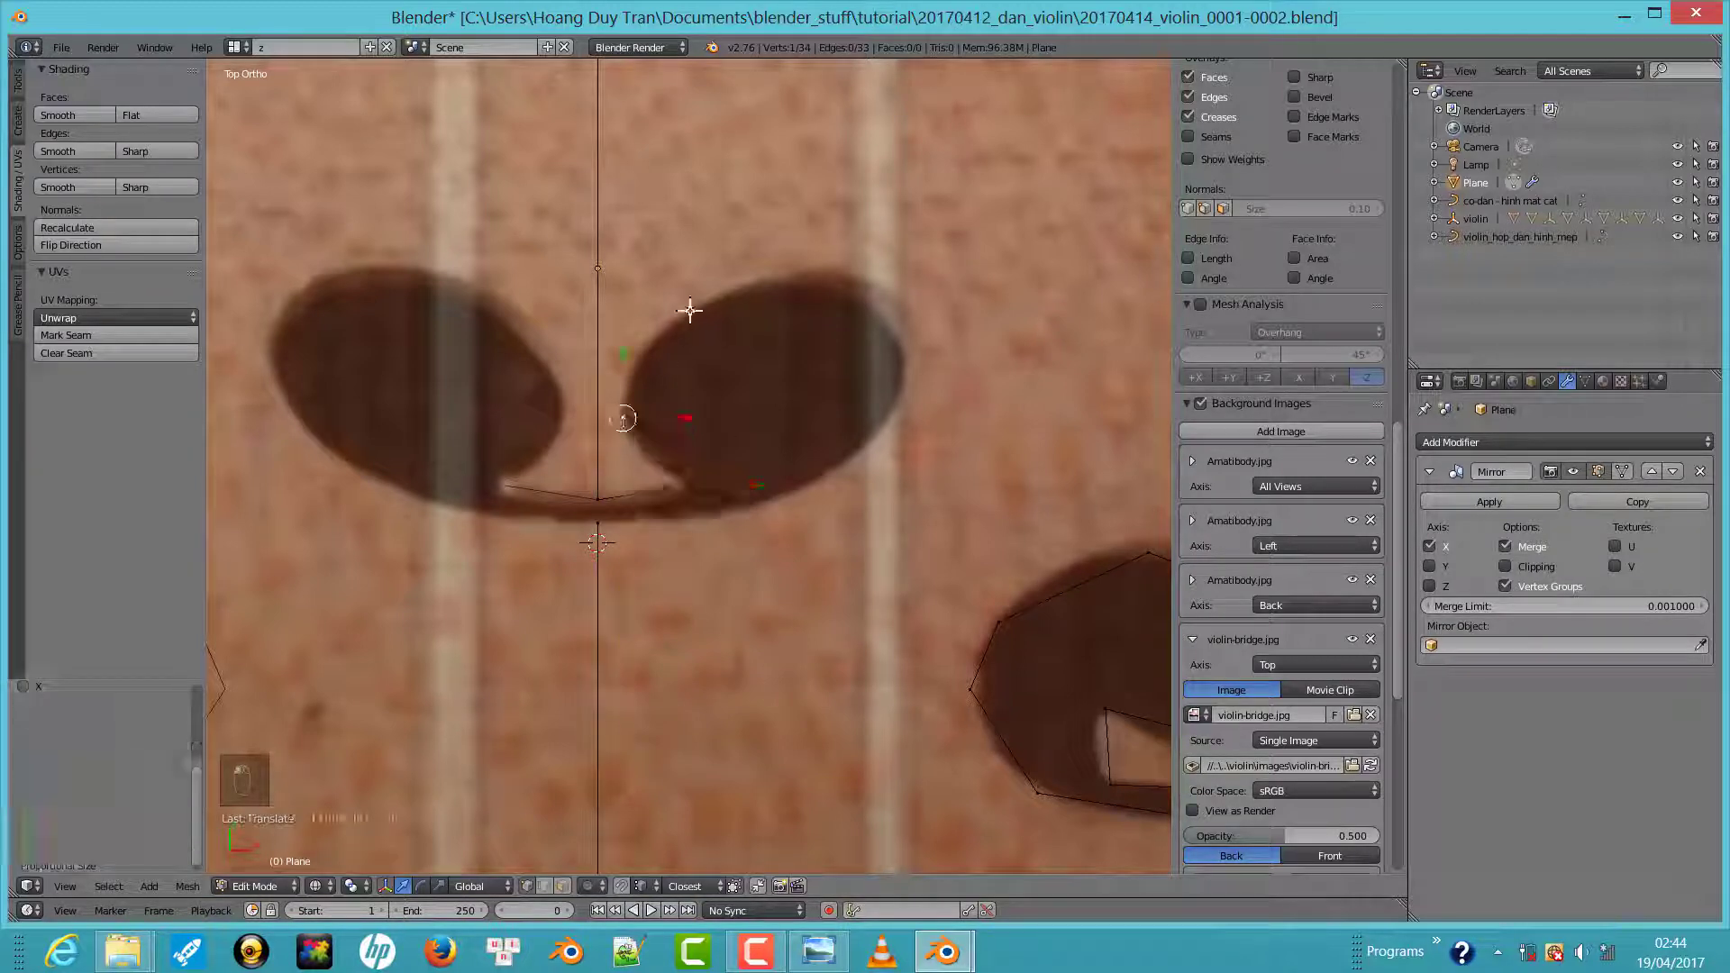
pyautogui.moveTo(679, 311); pyautogui.dragTo(791, 269)
pyautogui.moveTo(768, 274); pyautogui.dragTo(911, 338)
pyautogui.moveTo(704, 510); pyautogui.dragTo(602, 527)
pyautogui.middleClick(604, 515)
pyautogui.press('f')
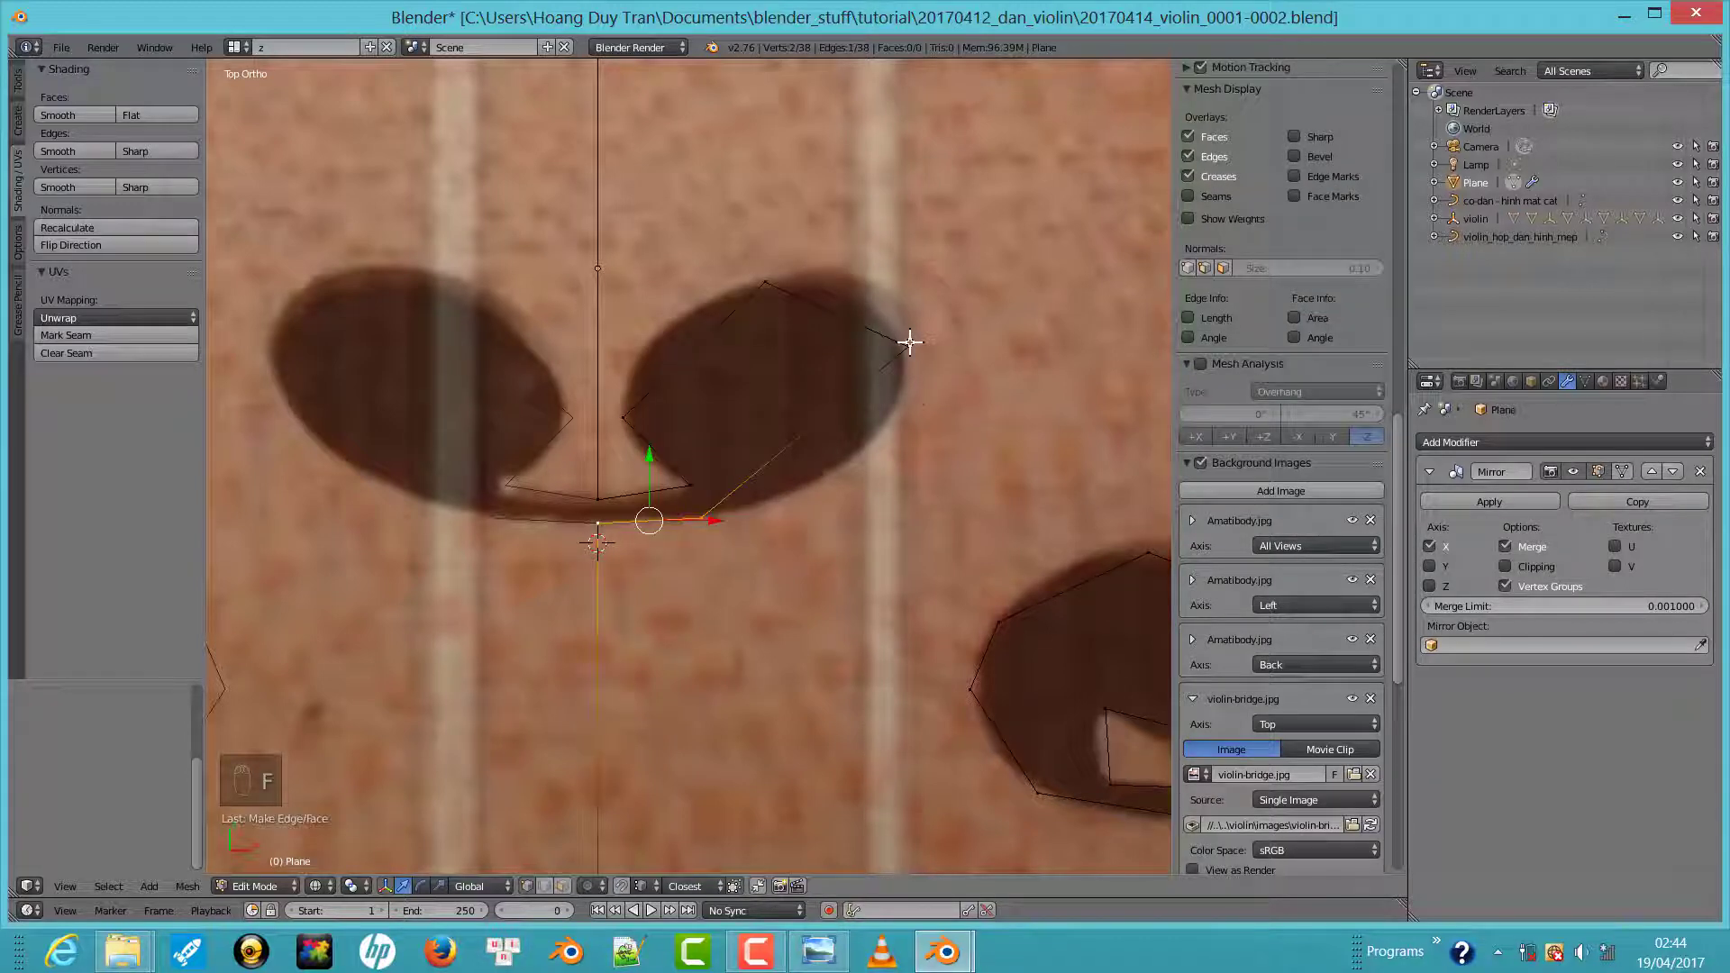
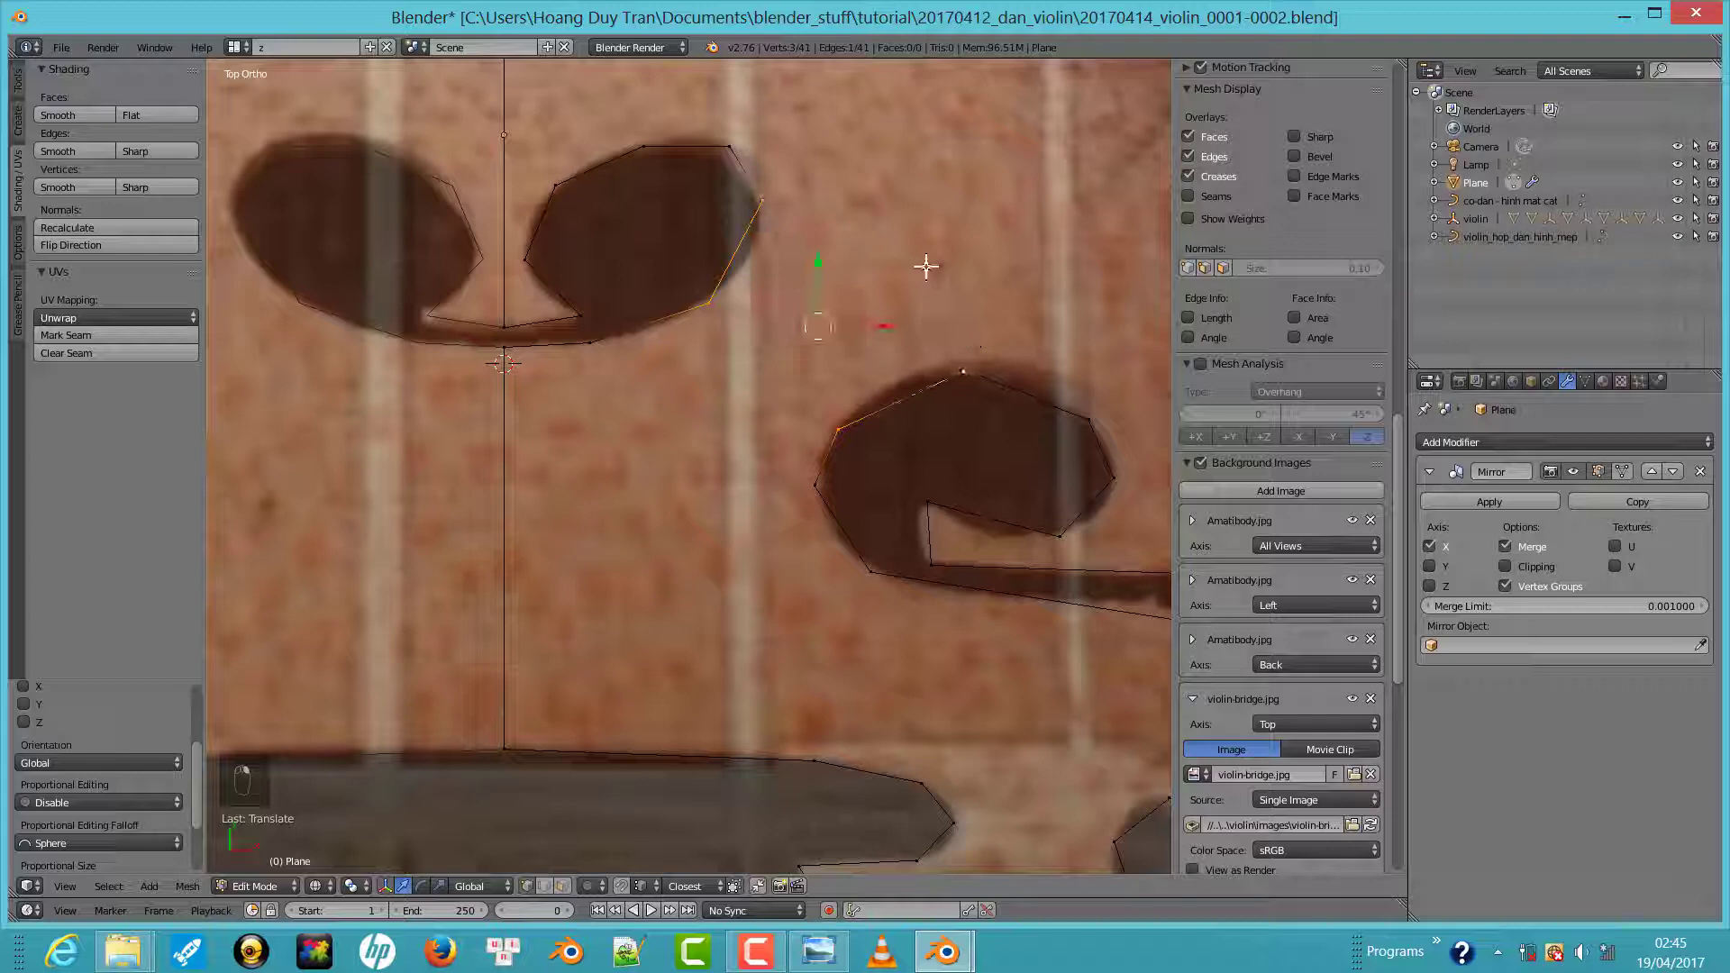
# Fill faces with F between the cutout outlines, across the bridge foot and below the cutout
pyautogui.press('f')
pyautogui.moveTo(877, 302); pyautogui.dragTo(823, 355)
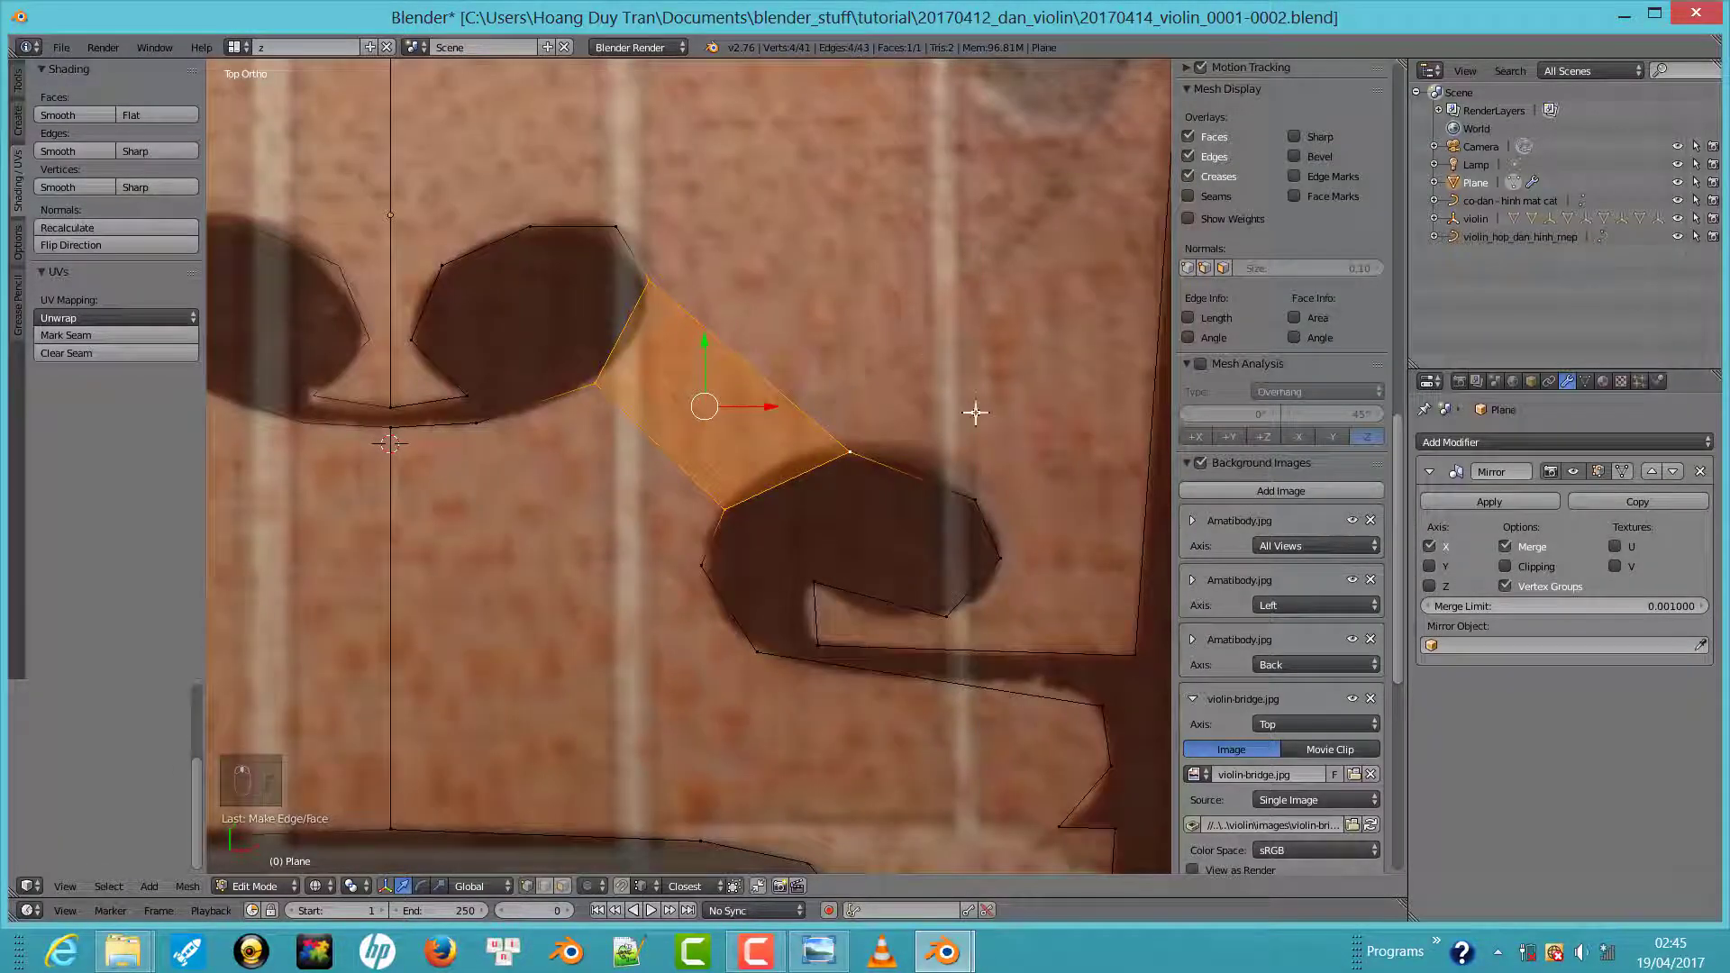
pyautogui.middleClick(896, 335)
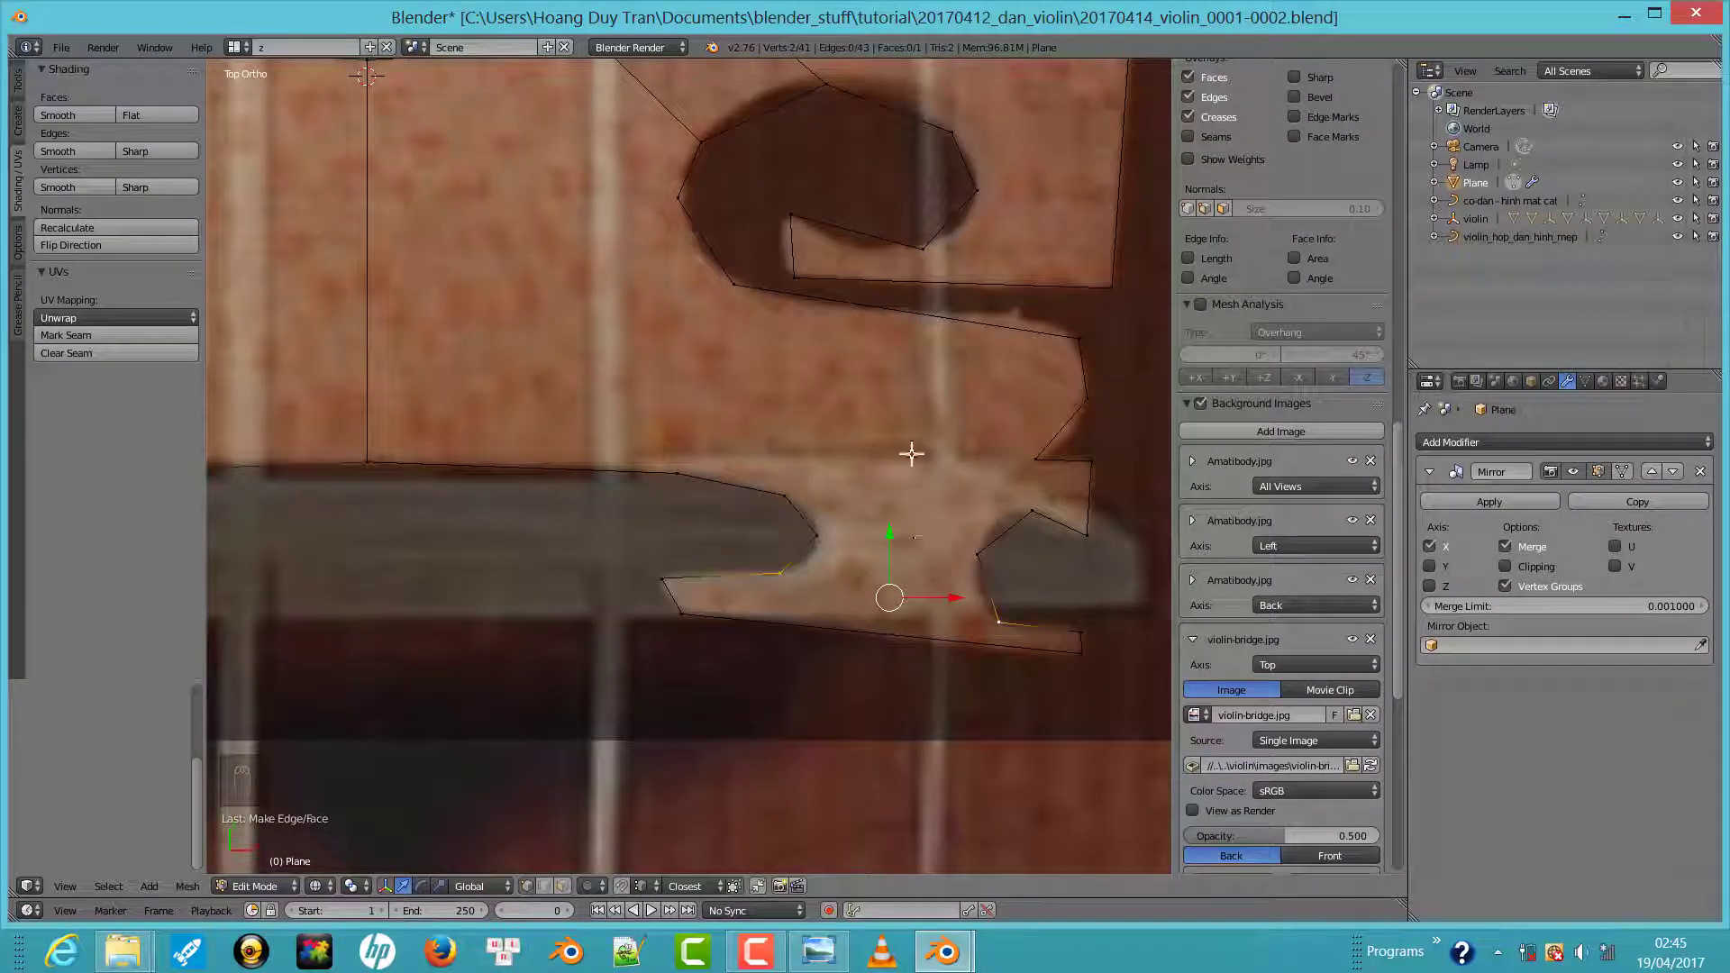
pyautogui.press('w')
pyautogui.press('Escape')
pyautogui.press('f')
pyautogui.moveTo(965, 497); pyautogui.dragTo(1001, 500)
pyautogui.press('f')
pyautogui.press('ctrl+z')
pyautogui.press('f')
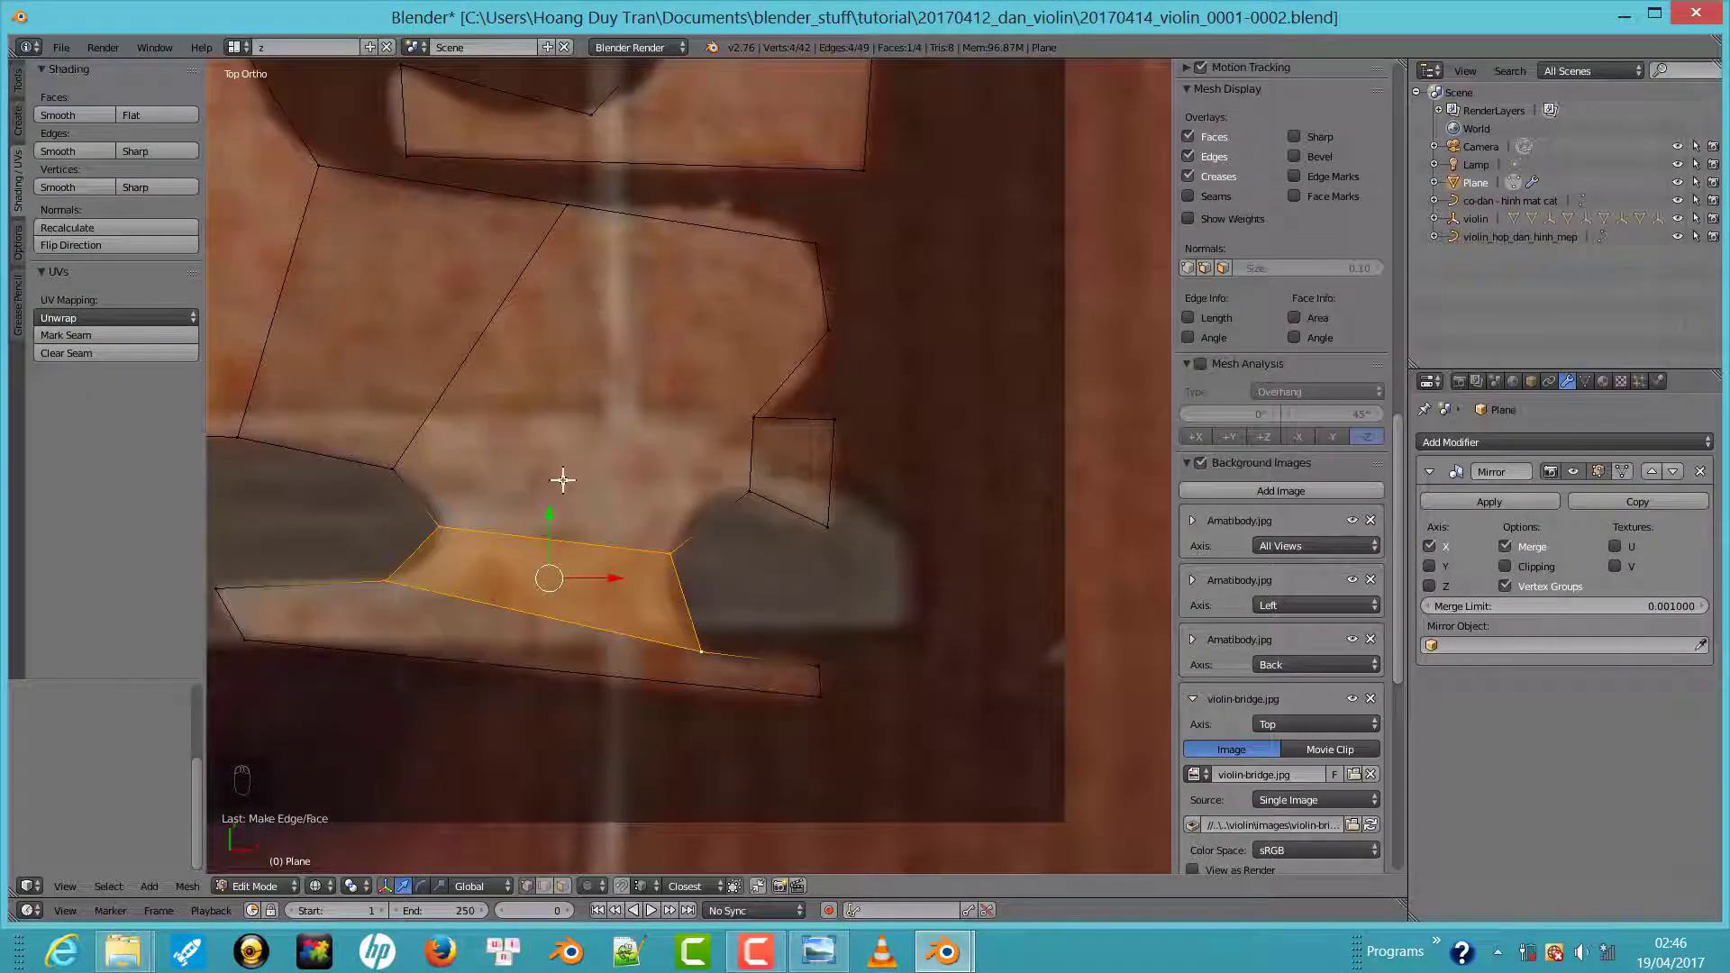
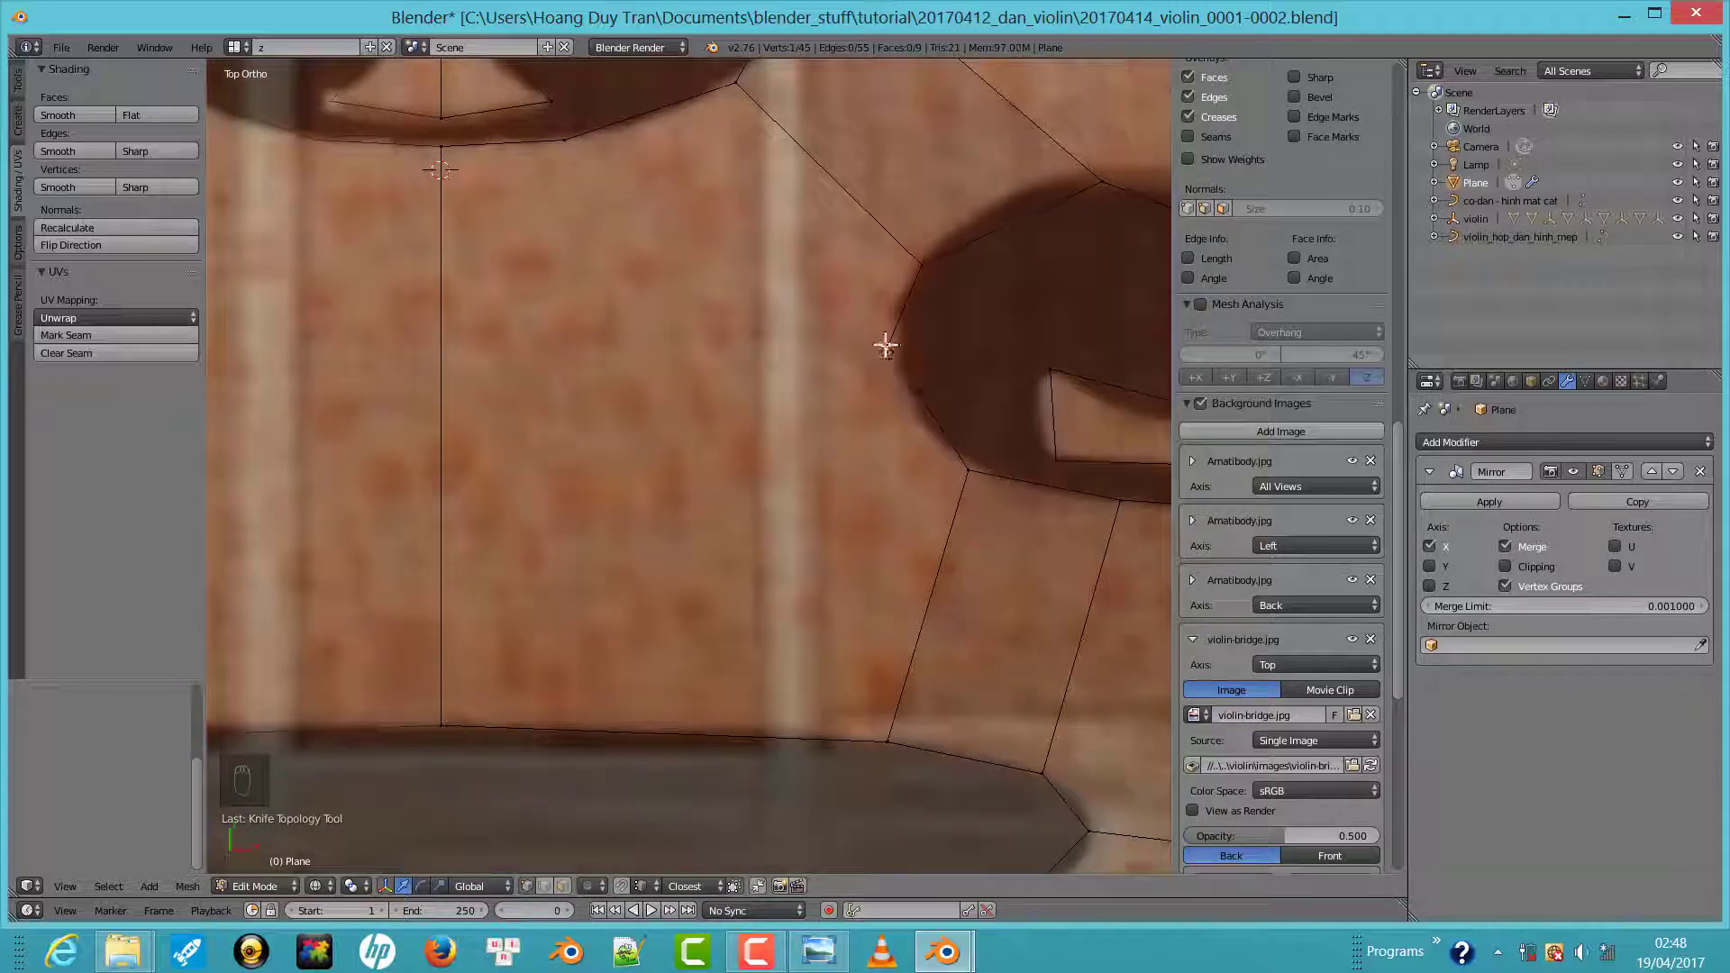
pyautogui.press('f')
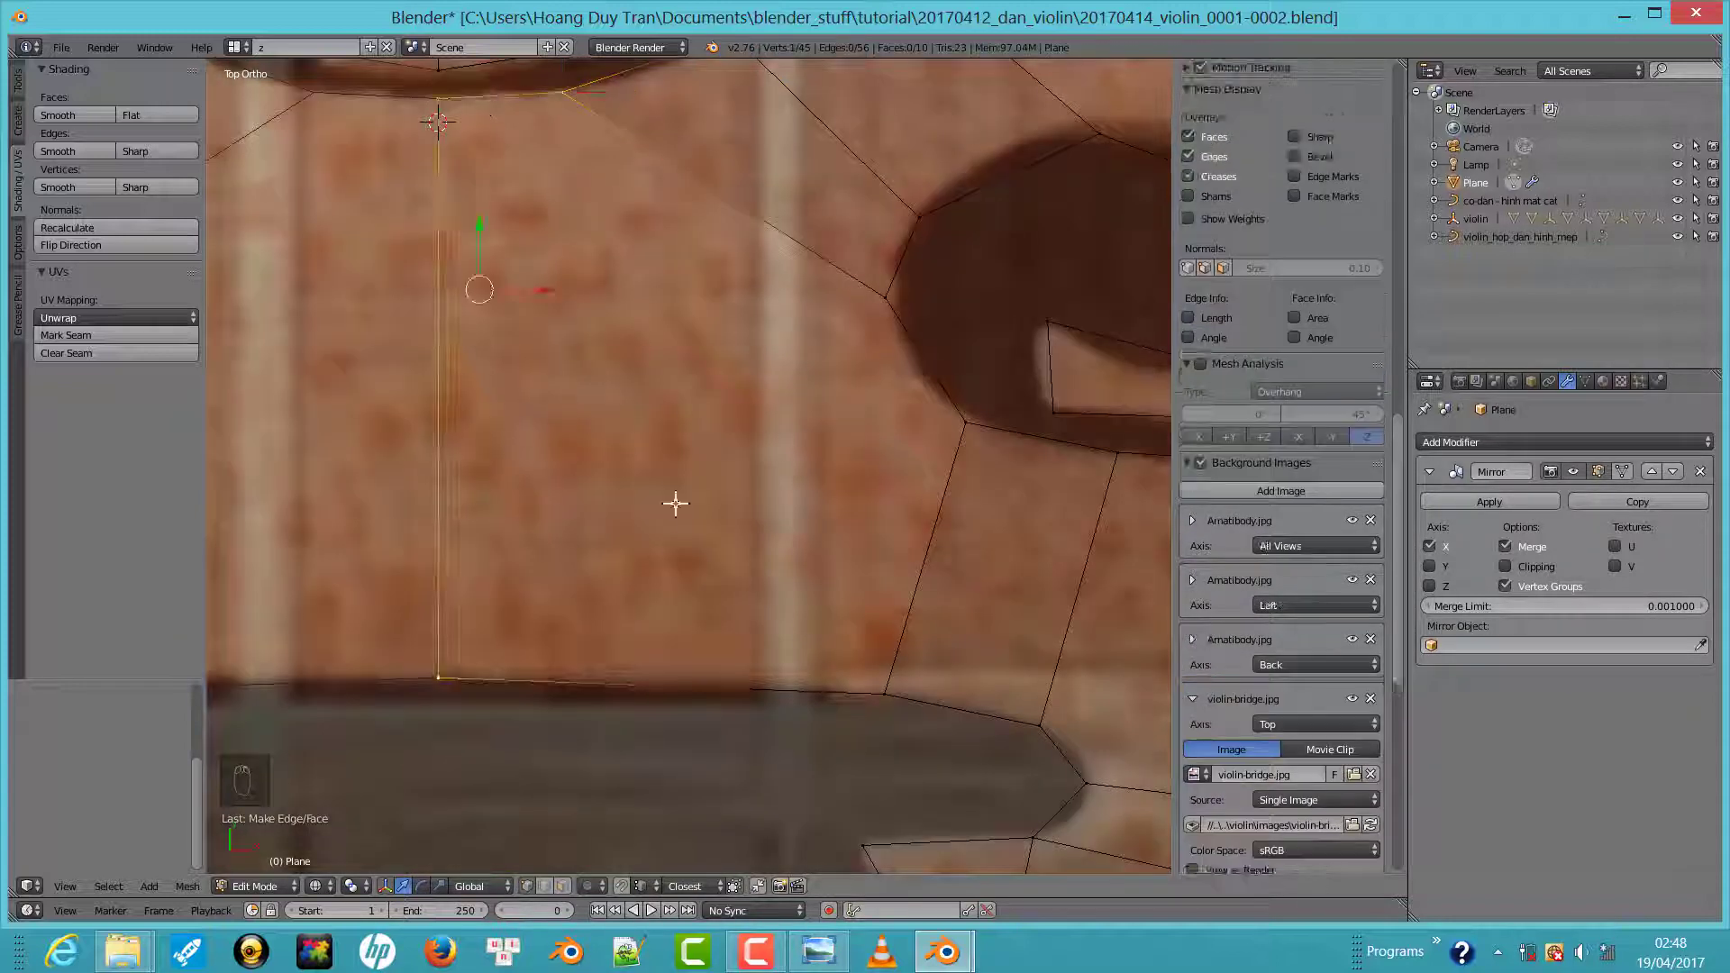
pyautogui.press('f')
# Knife-cut extra edges across the filled faces of the bridge
pyautogui.press('k')
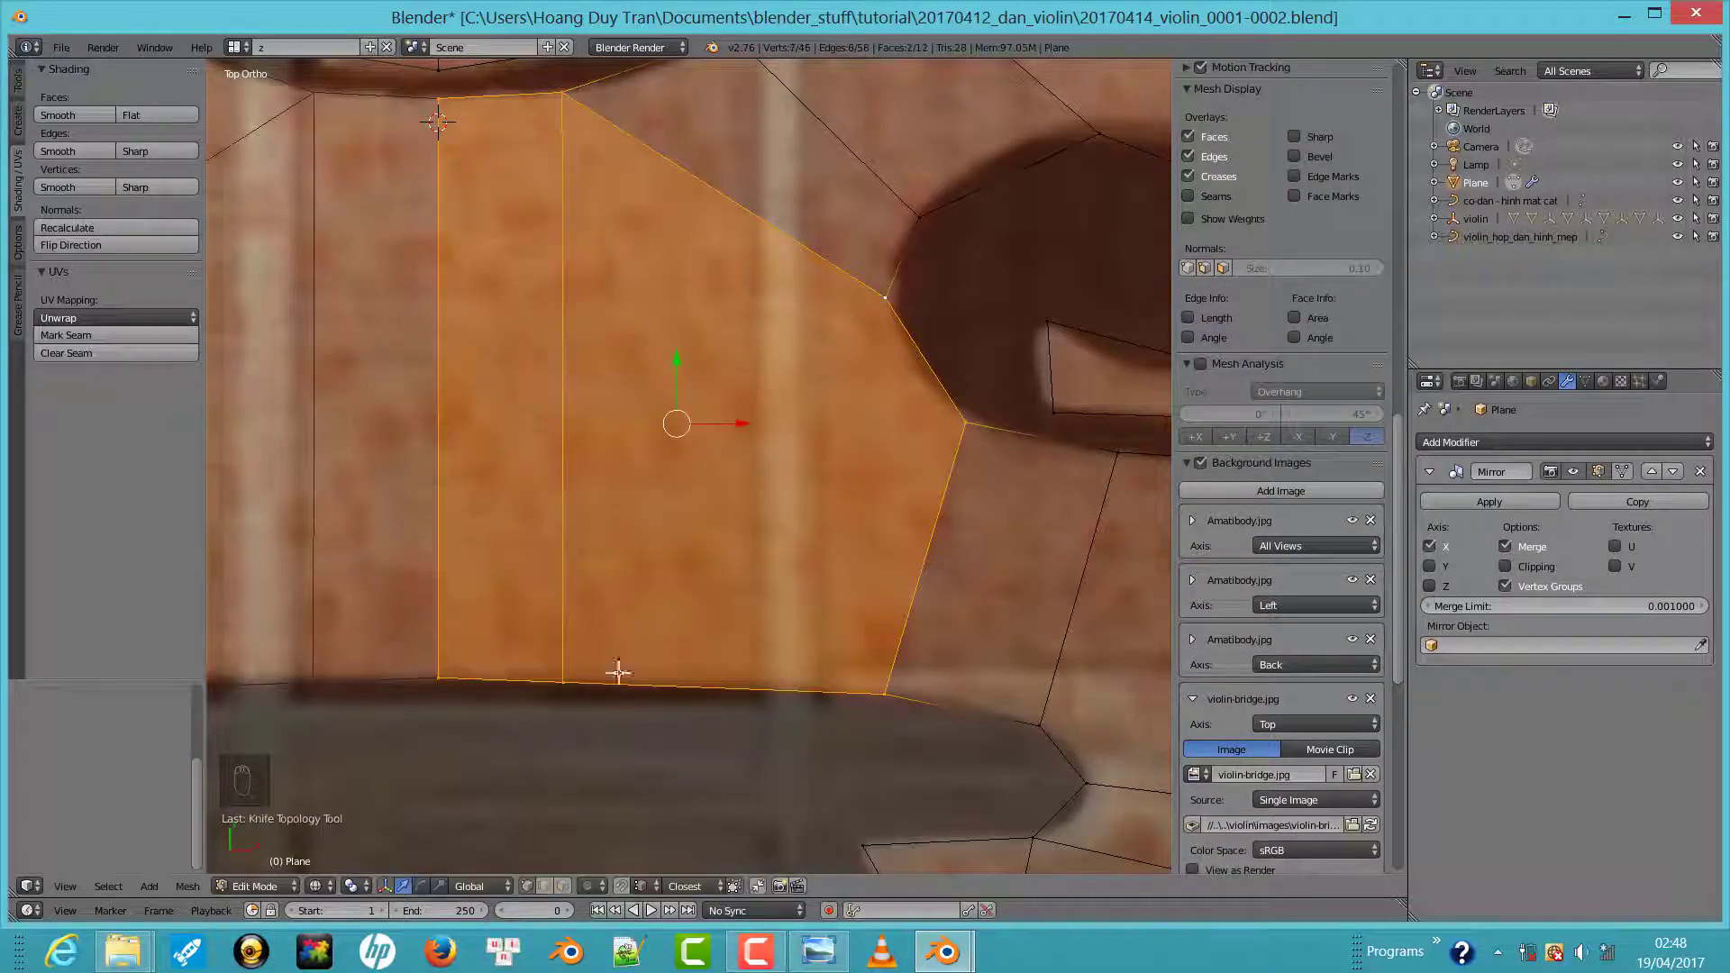
pyautogui.press('k')
pyautogui.press('k')
pyautogui.press('k')
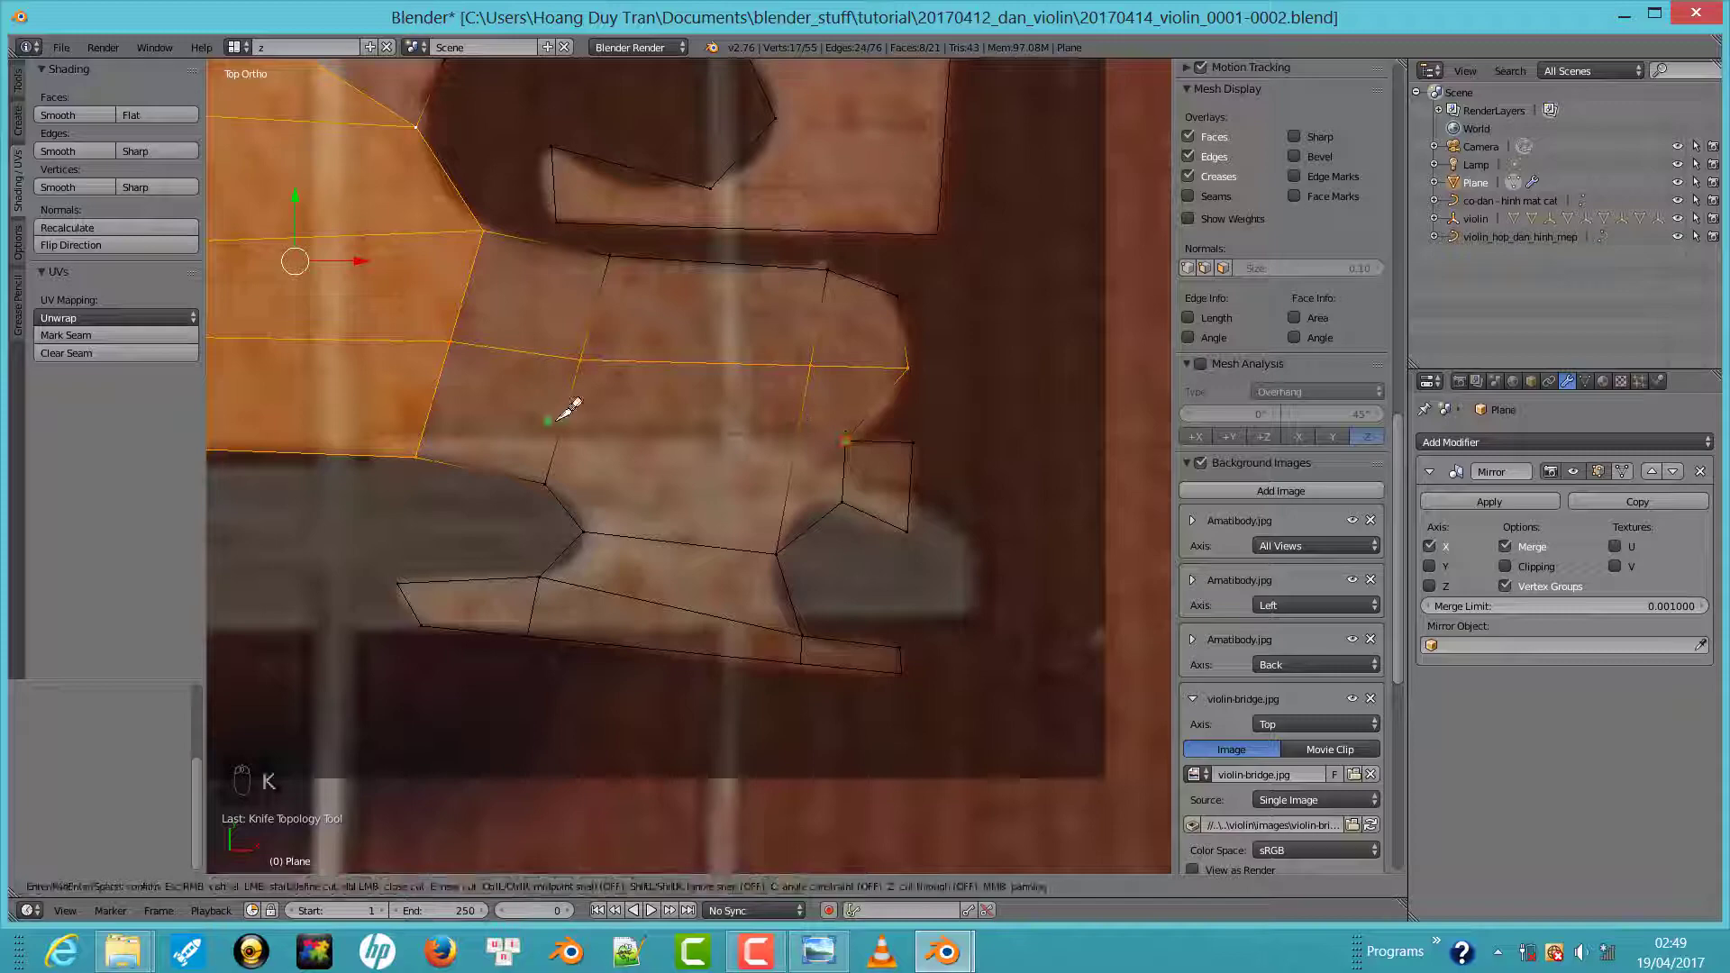
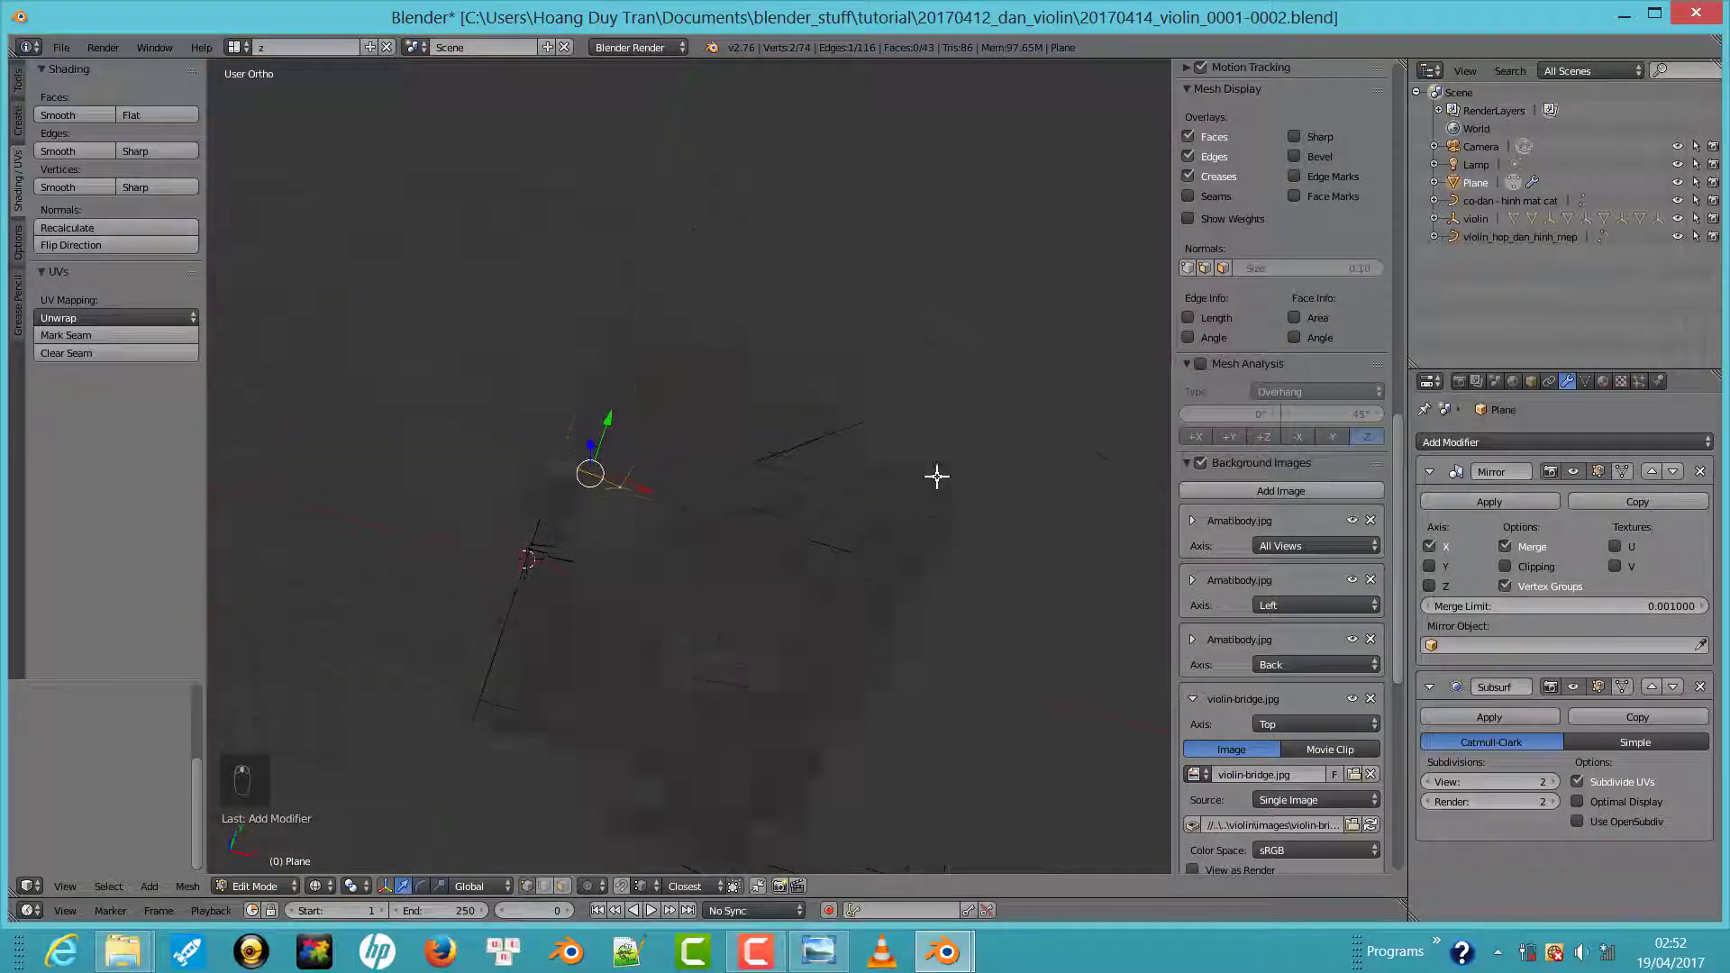
# Select the whole bridge mesh, flip its face normals, leave Edit Mode and view from the side
pyautogui.press('KP_1')
pyautogui.press('KP_7')
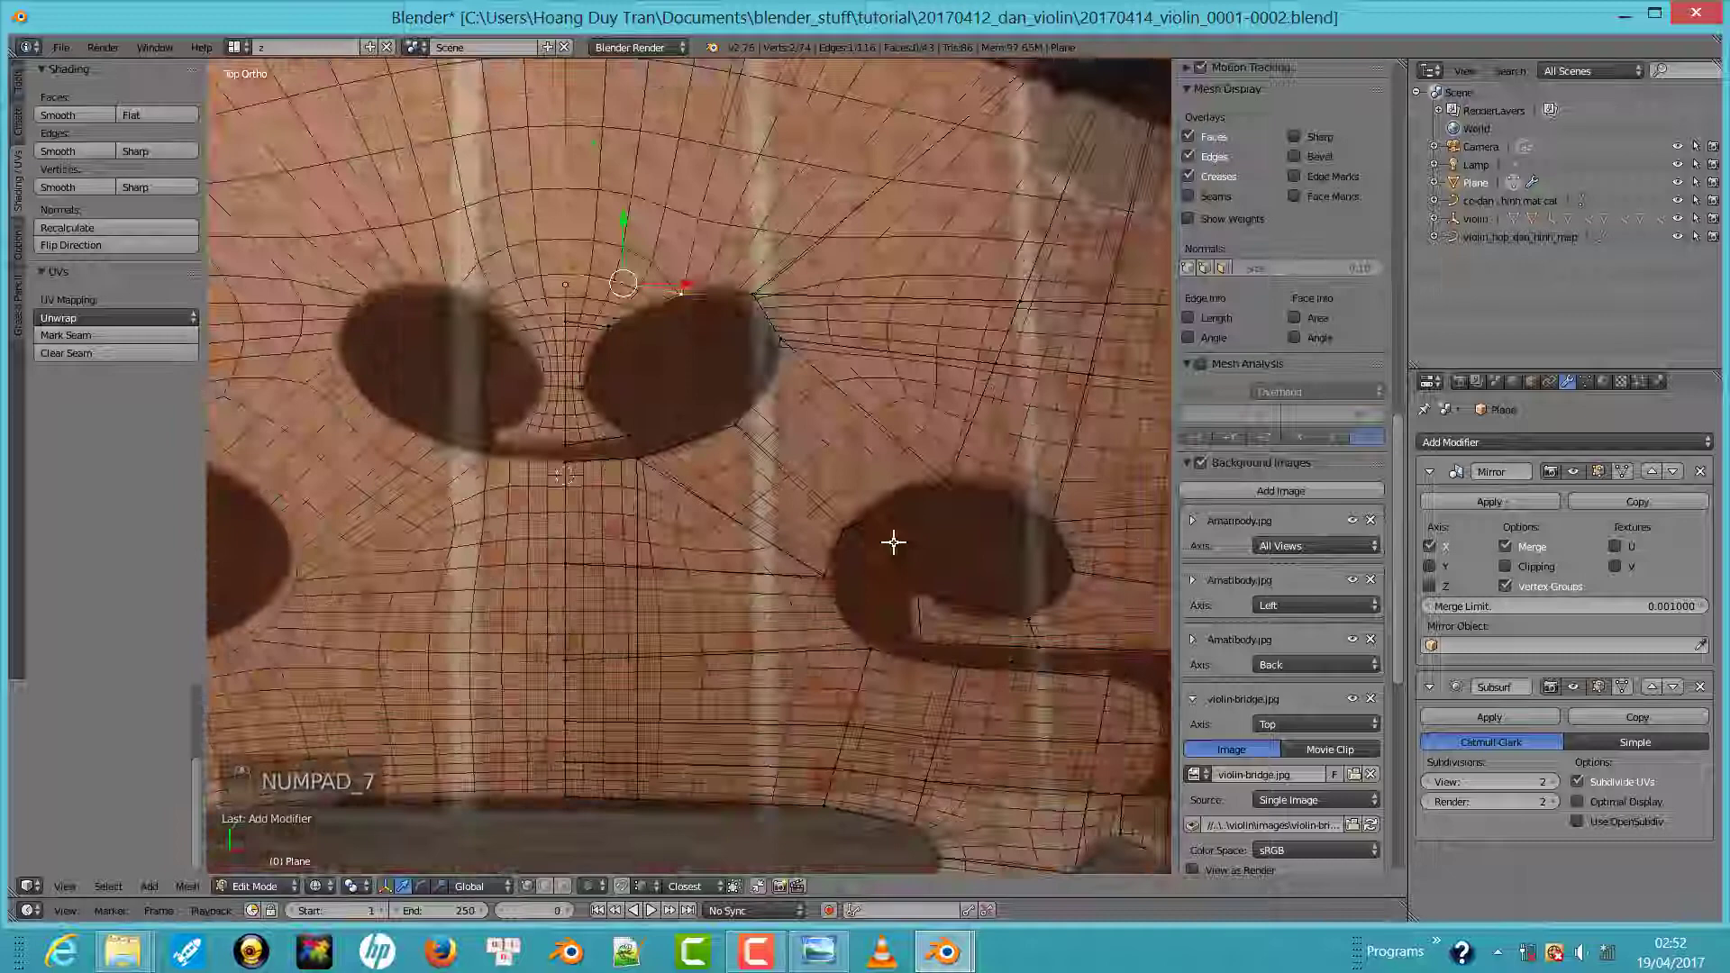
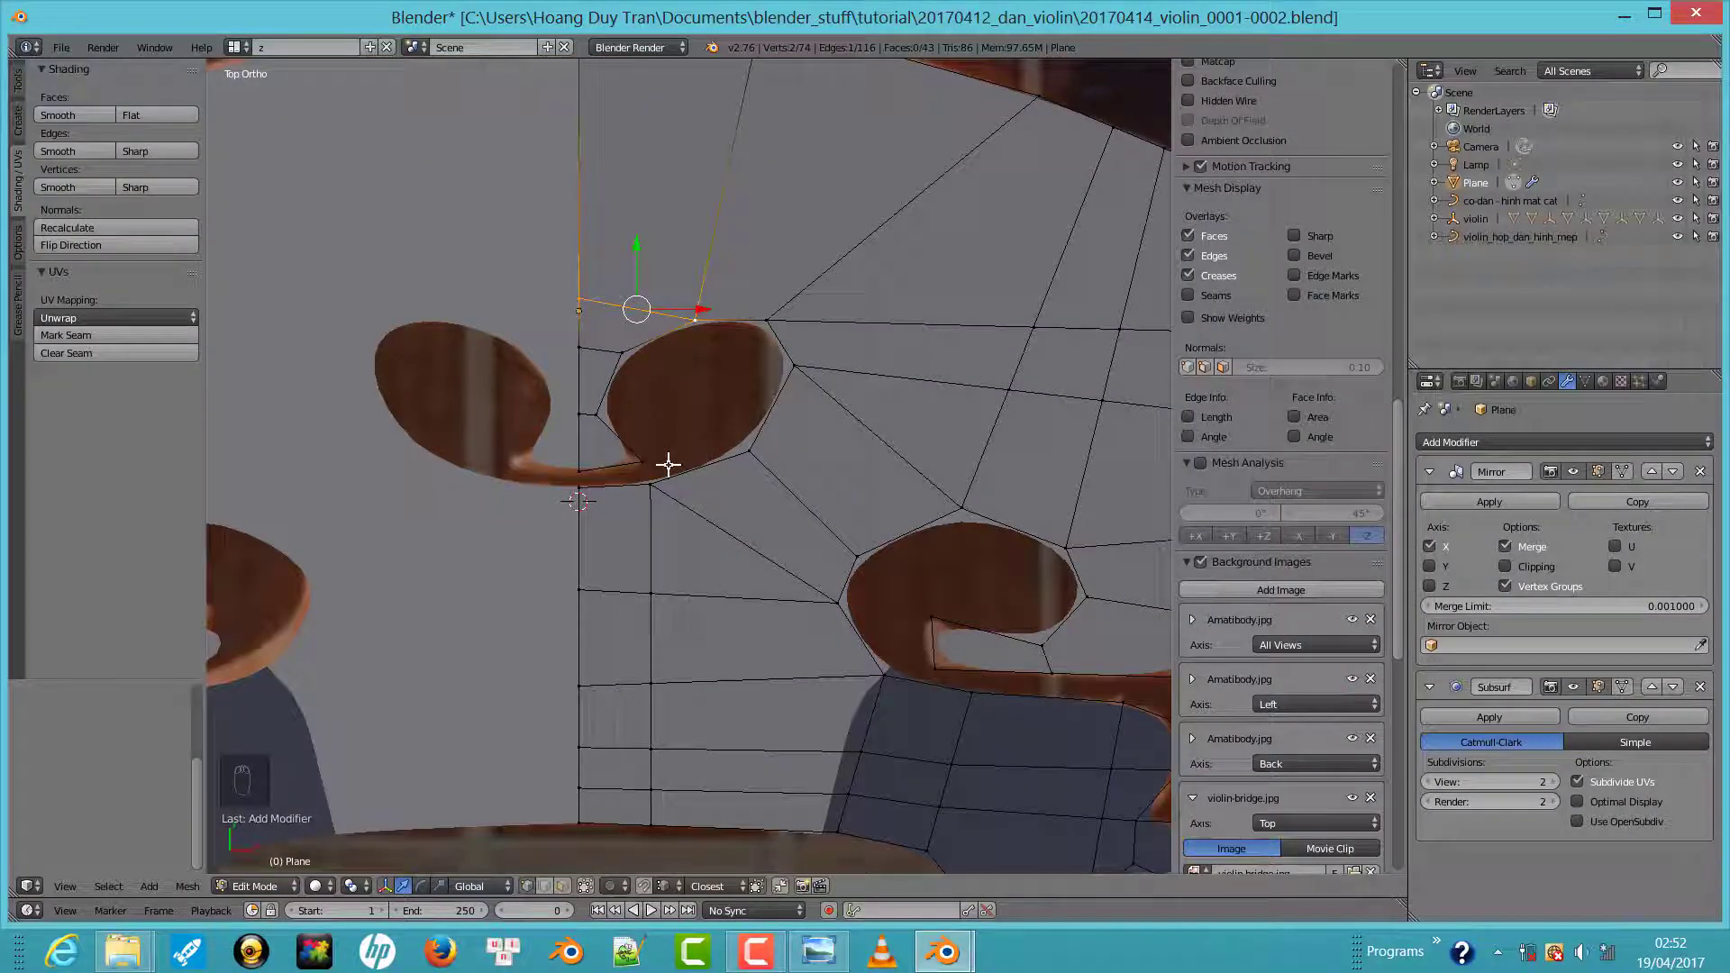
pyautogui.click(918, 423)
pyautogui.press('a')
pyautogui.click(134, 238)
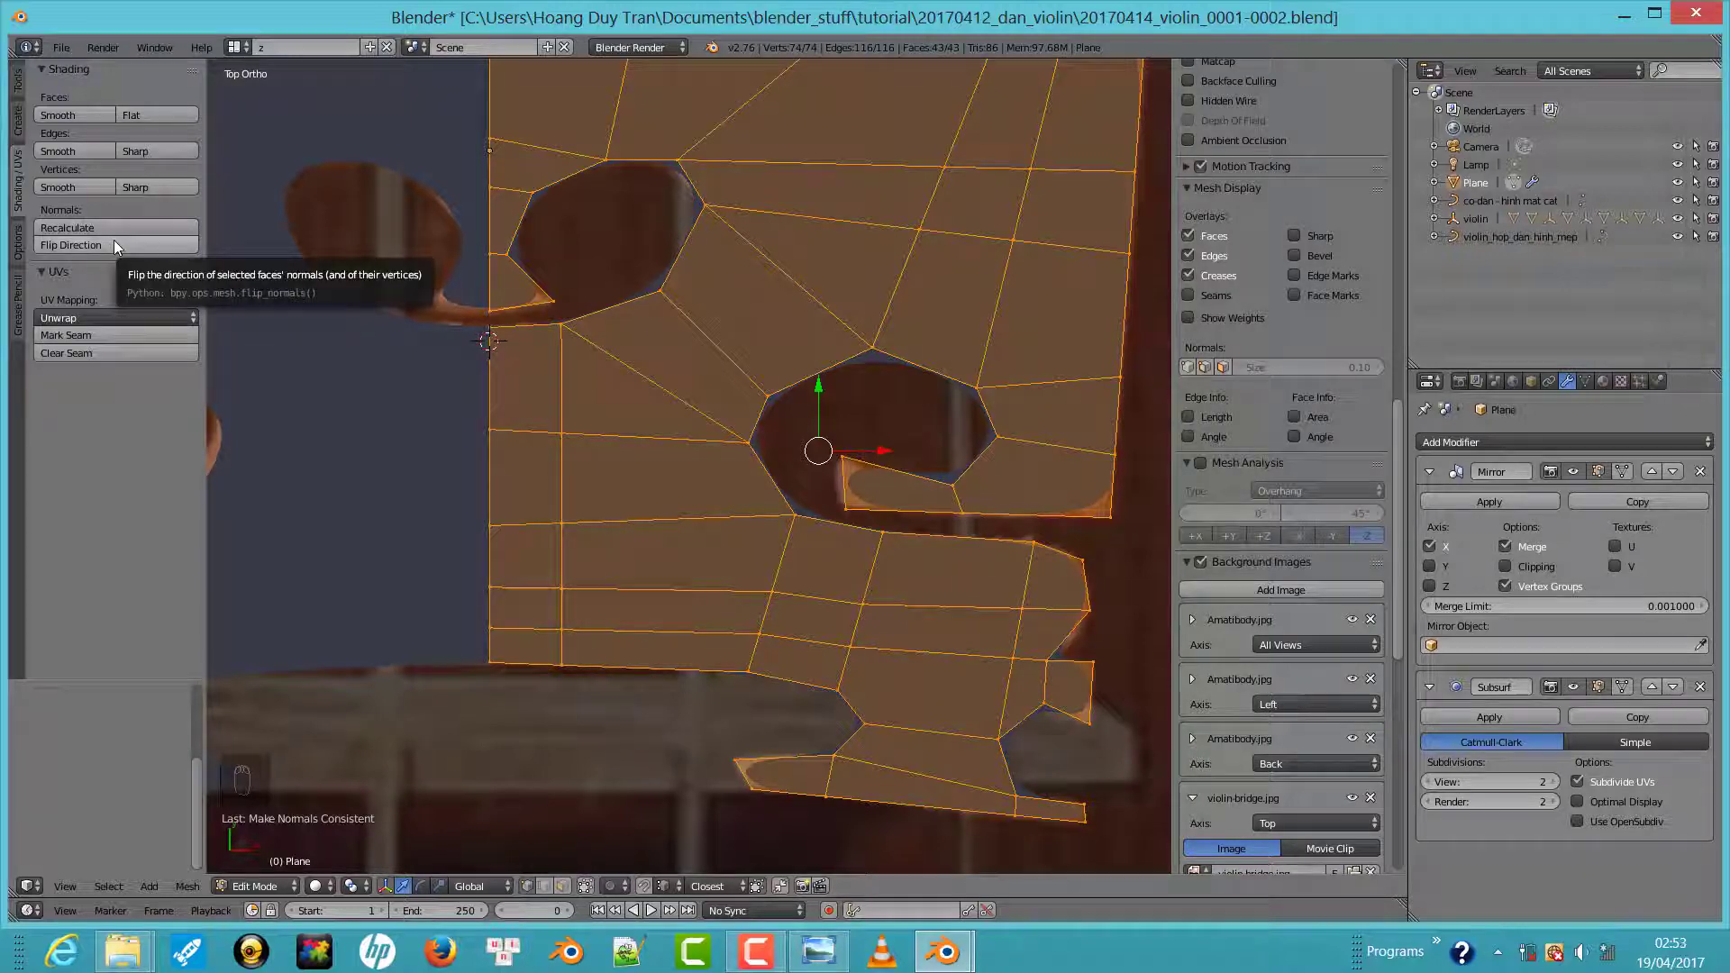
pyautogui.press('Tab')
pyautogui.press('KP_3')
# Set the Amatibody background image Axis to Front so it shows in front views
pyautogui.press('ctrl+KP_3')
pyautogui.click(794, 454)
pyautogui.moveTo(1300, 382); pyautogui.dragTo(1230, 342)
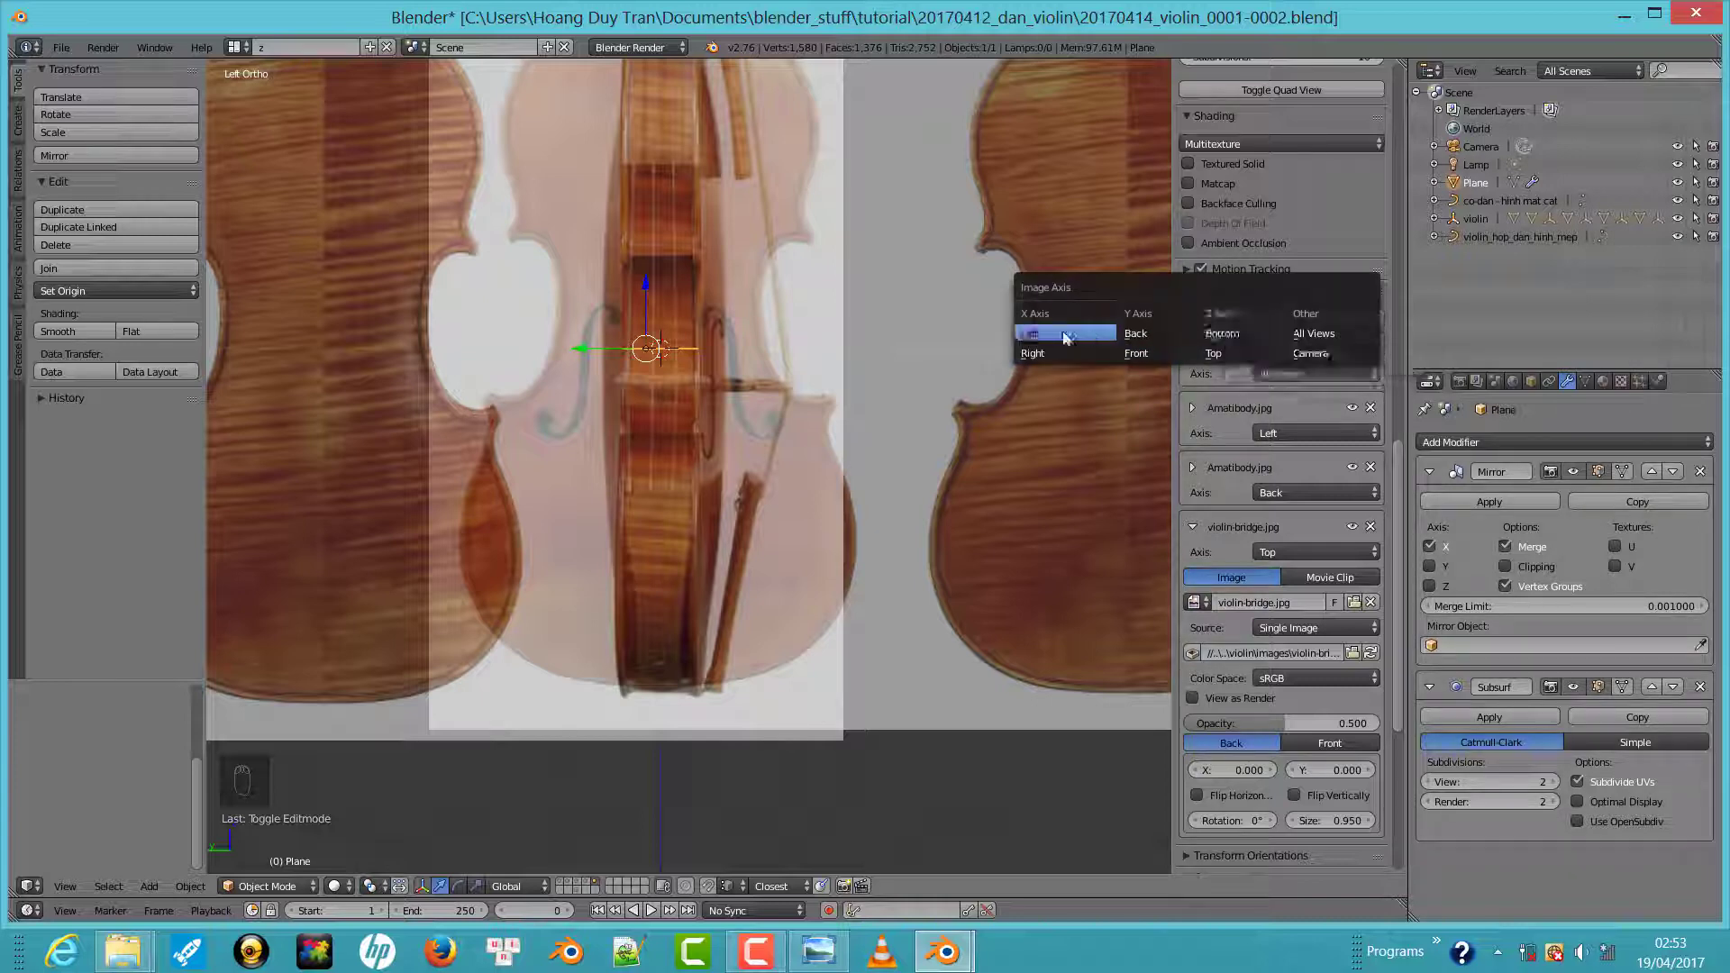
pyautogui.press('Tab')
pyautogui.press('Tab')
pyautogui.press('Tab')
pyautogui.press('Tab')
pyautogui.click(560, 356)
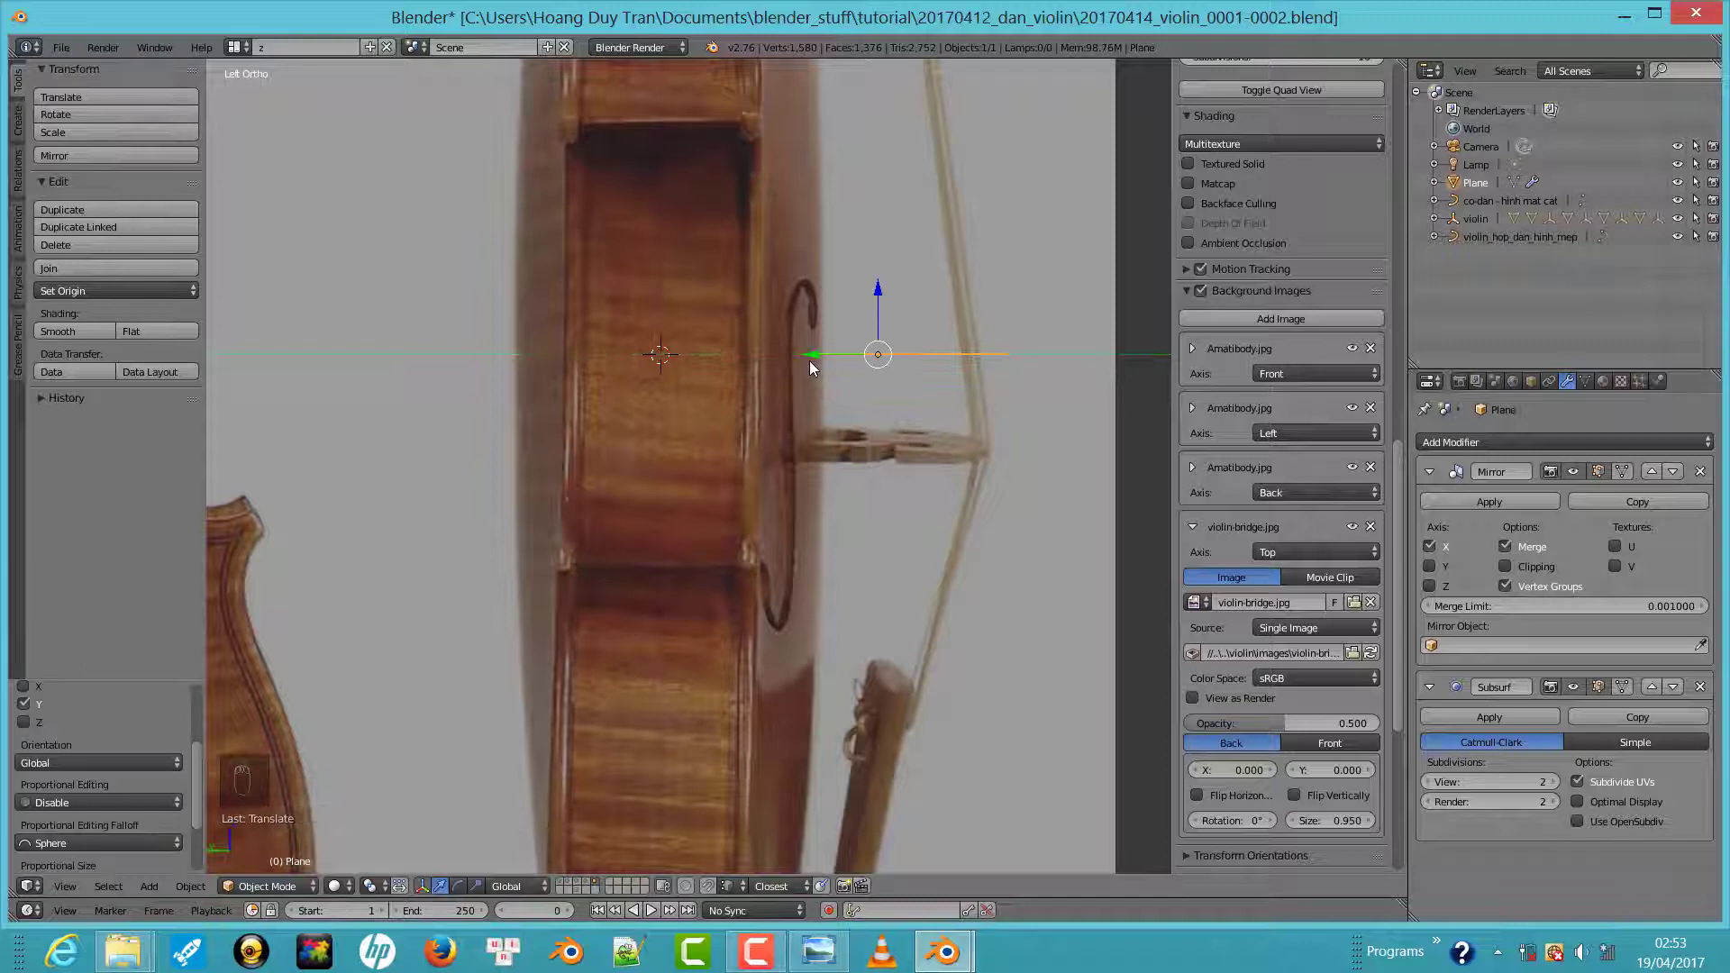
pyautogui.click(887, 366)
# Rotate the bridge 90° on X to stand upright and move it onto its spot between the f-holes
pyautogui.press('Tab')
pyautogui.press('Tab')
pyautogui.press('KP_1')
pyautogui.click(666, 453)
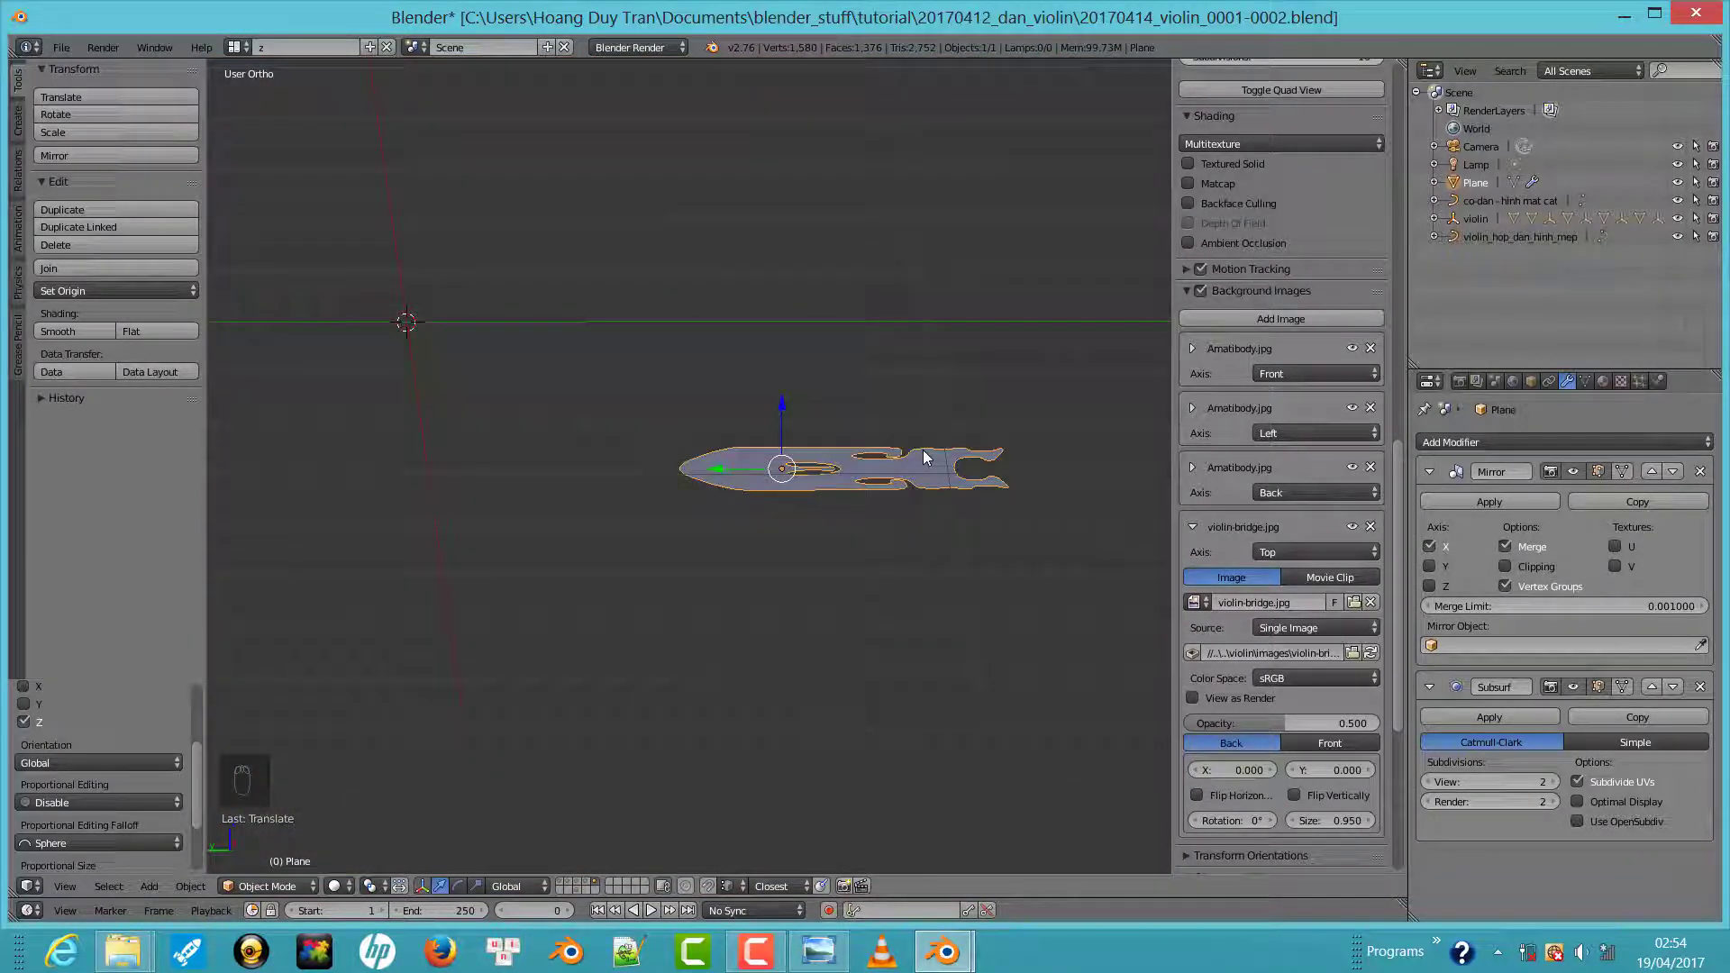
pyautogui.press('r')
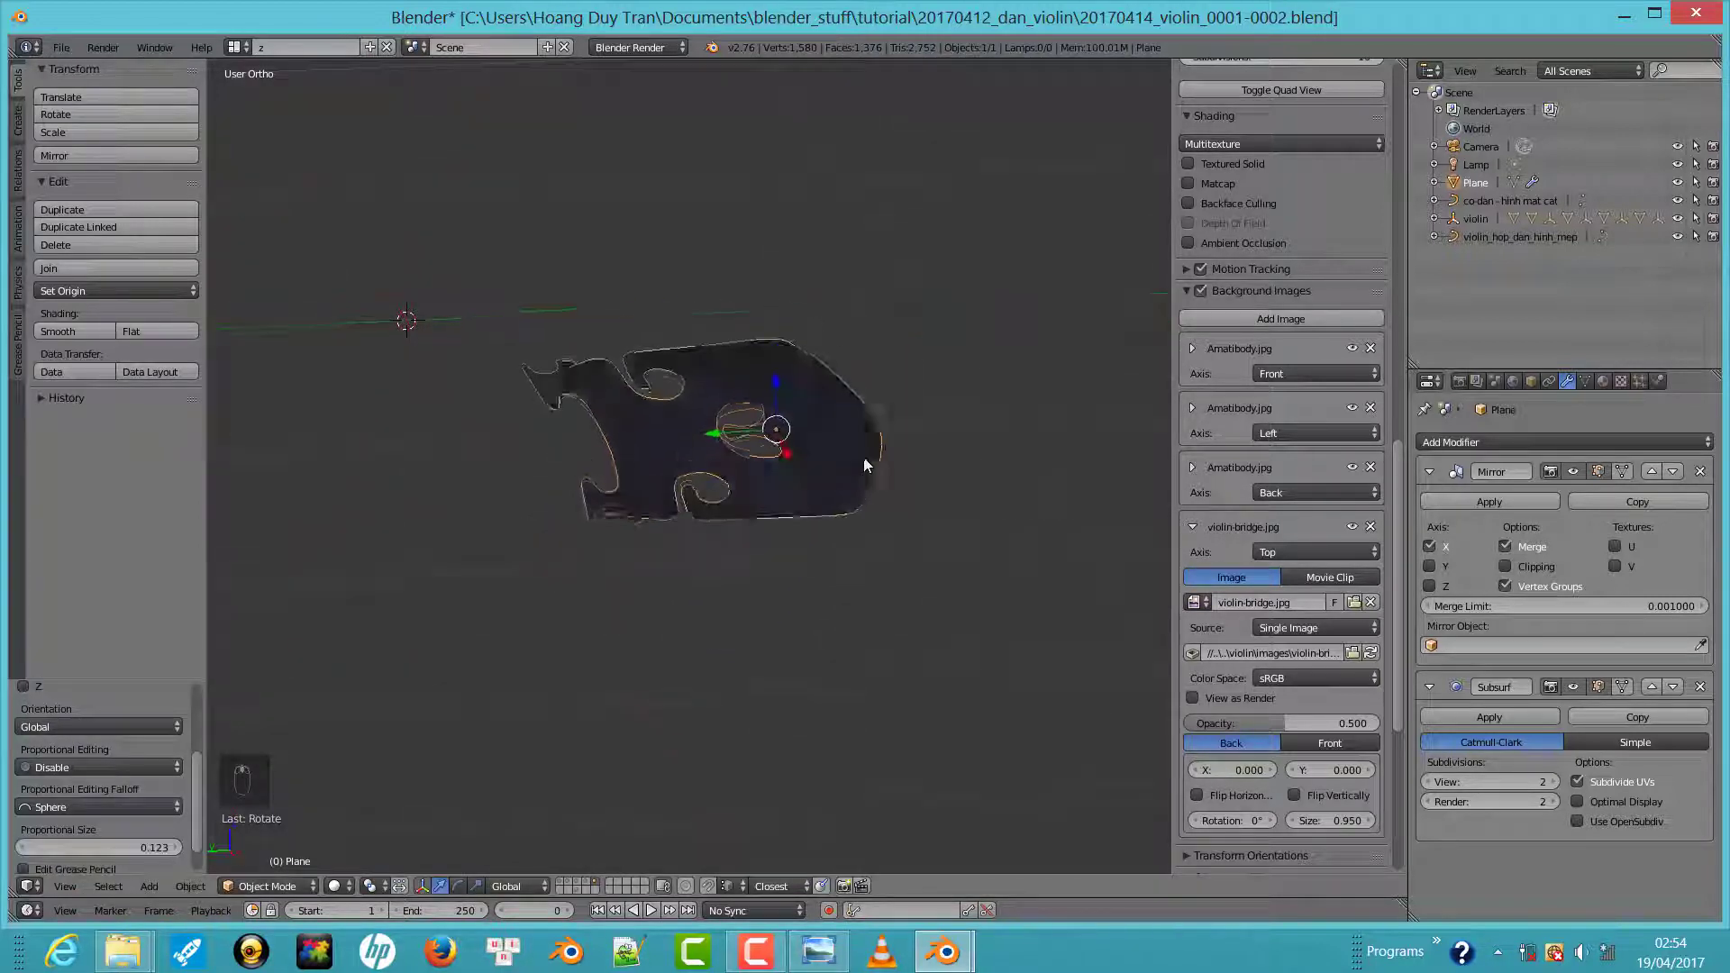
pyautogui.moveTo(801, 541); pyautogui.dragTo(841, 500)
pyautogui.press('Tab')
pyautogui.press('Tab')
pyautogui.press('KP_1')
pyautogui.press('KP_1')
pyautogui.press('KP_1')
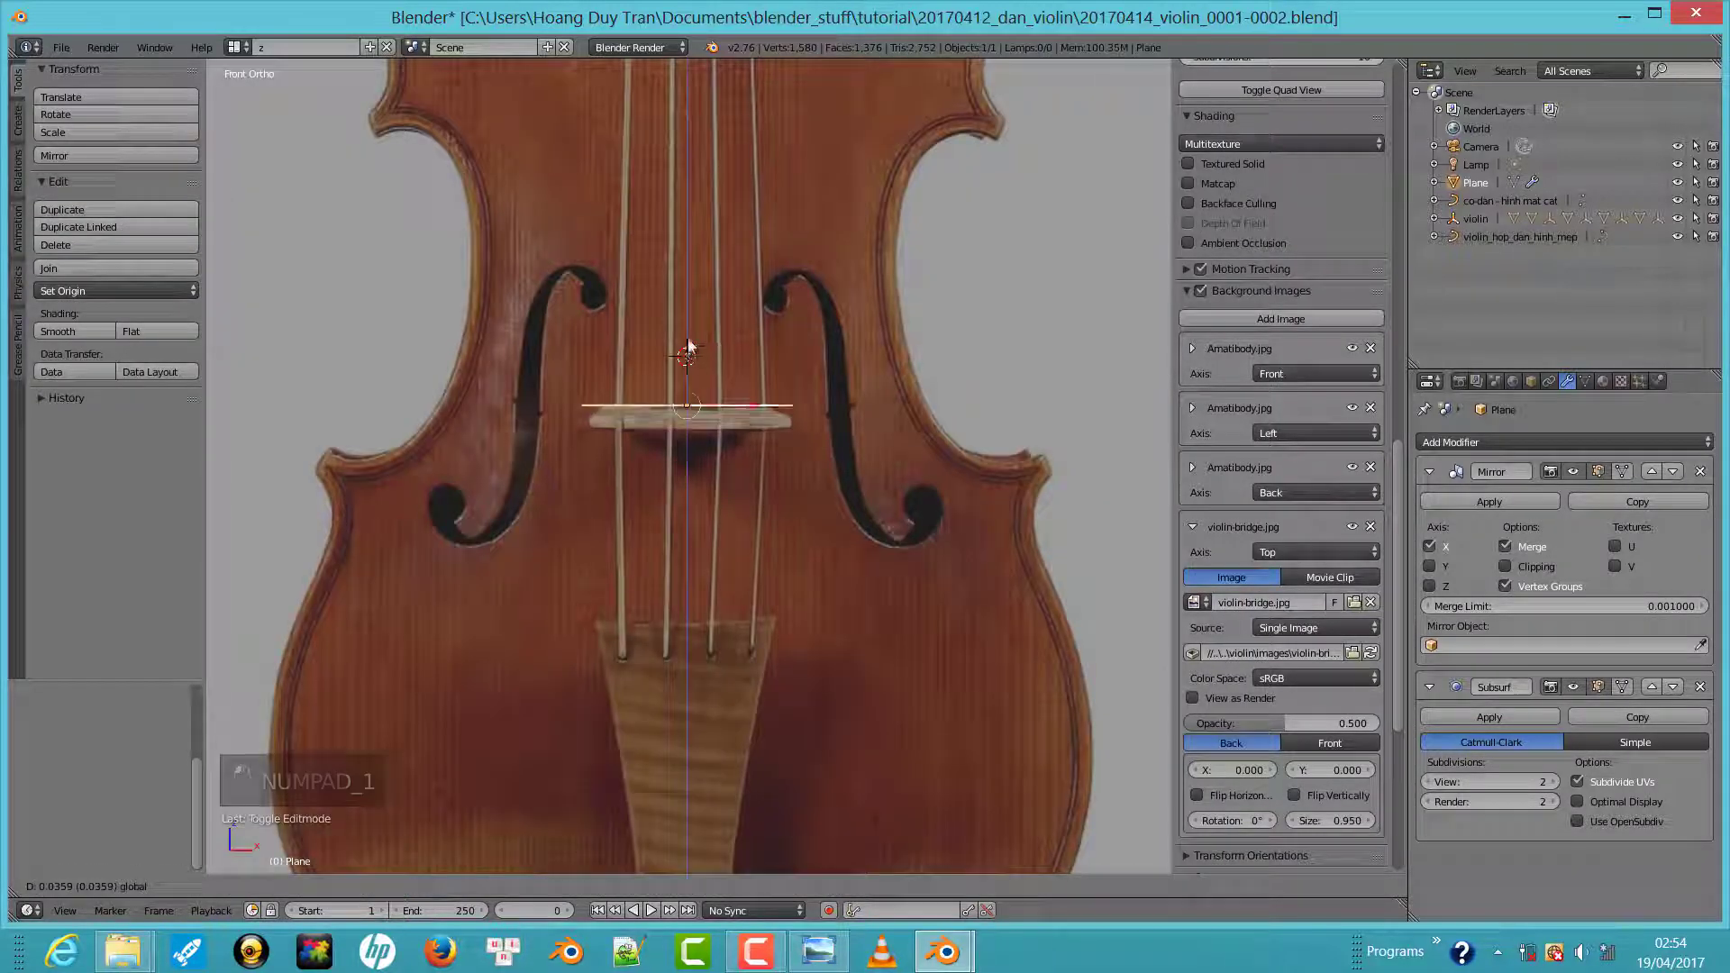
# Shift and slightly rotate the bridge mesh in Edit Mode to match the side-view reference photo
pyautogui.press('Tab')
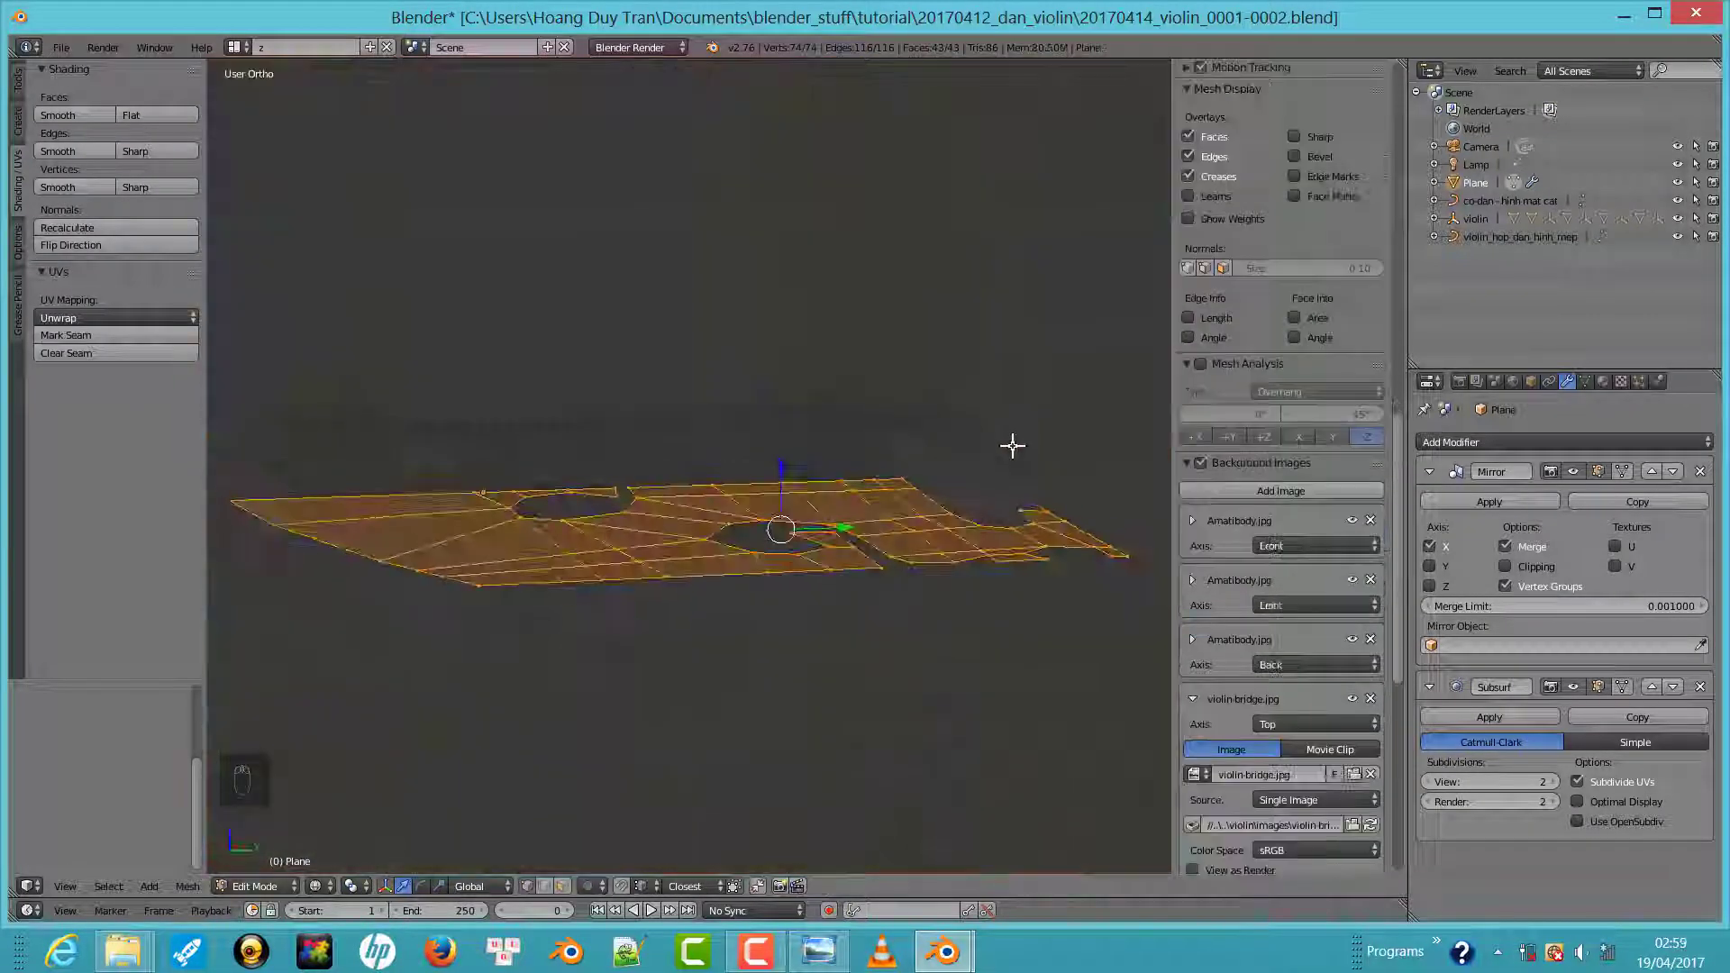
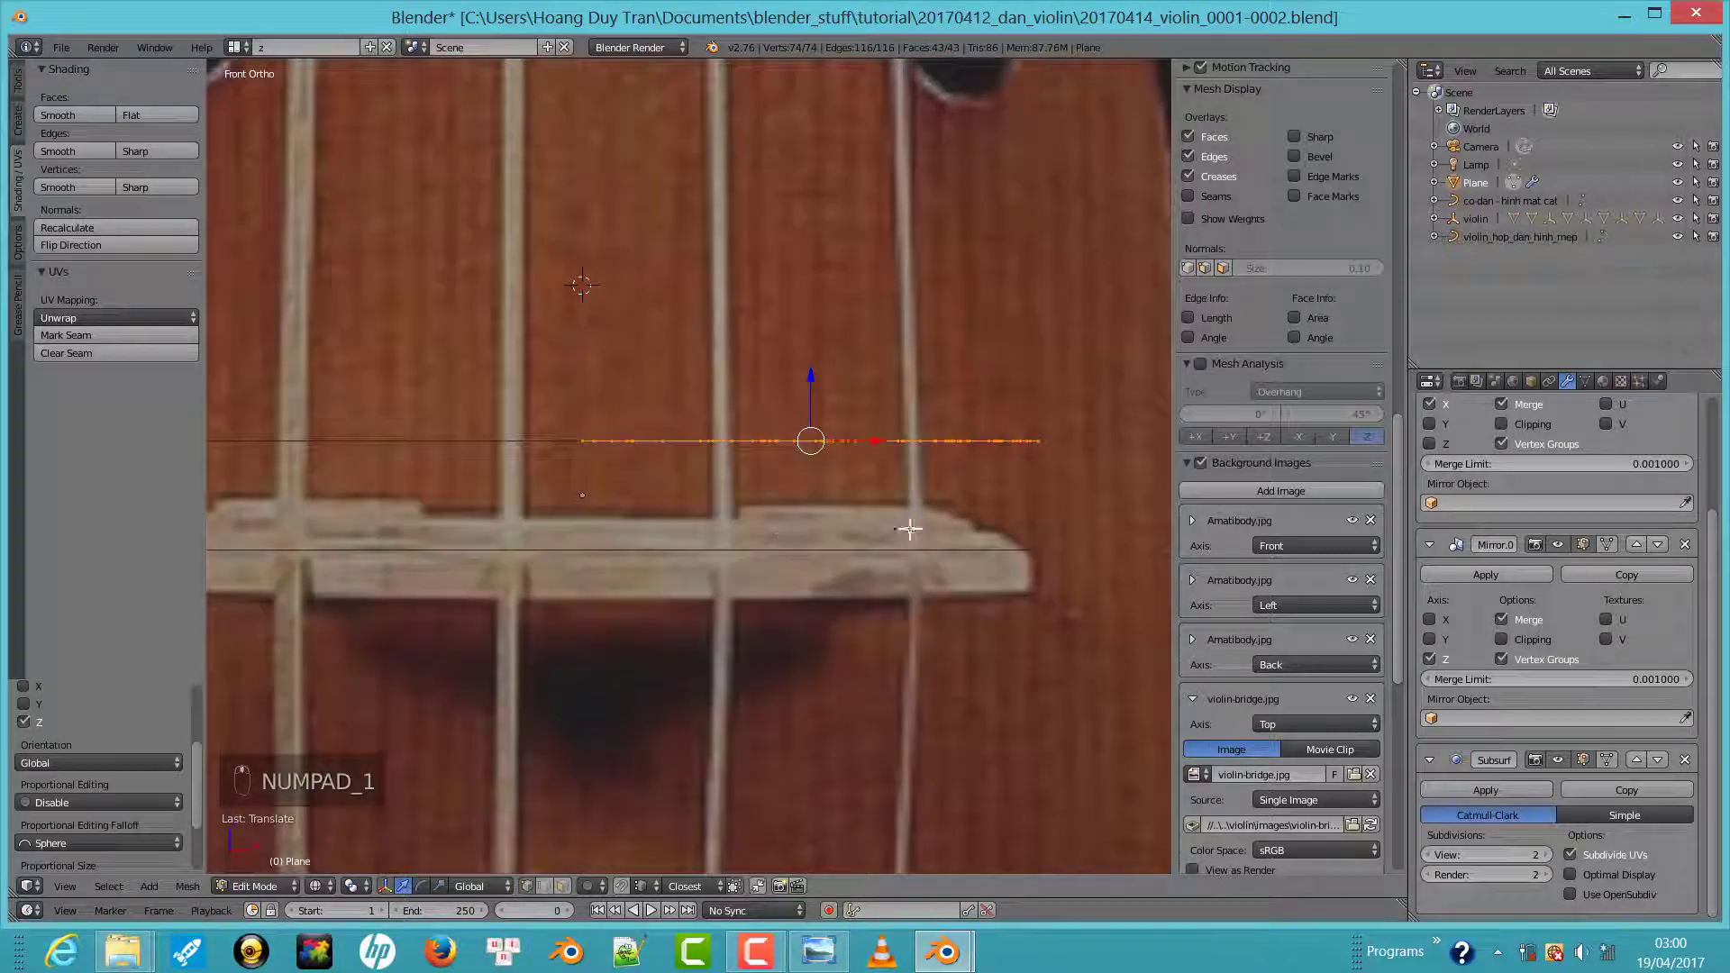
pyautogui.press('KP_1')
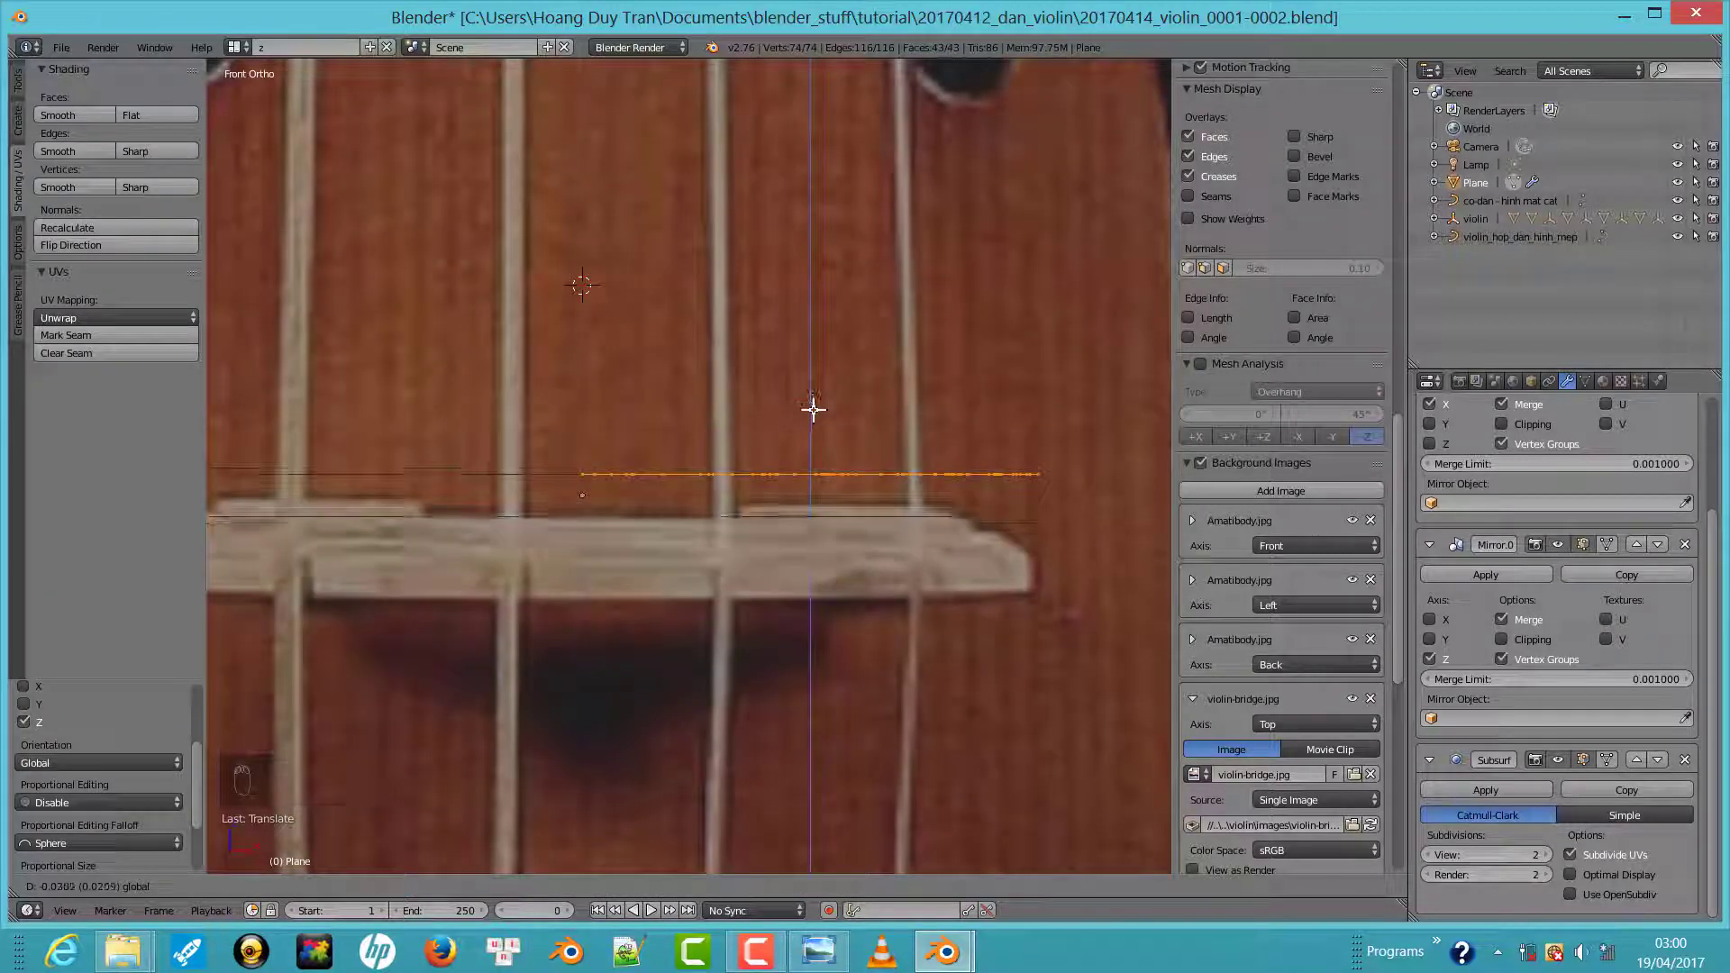
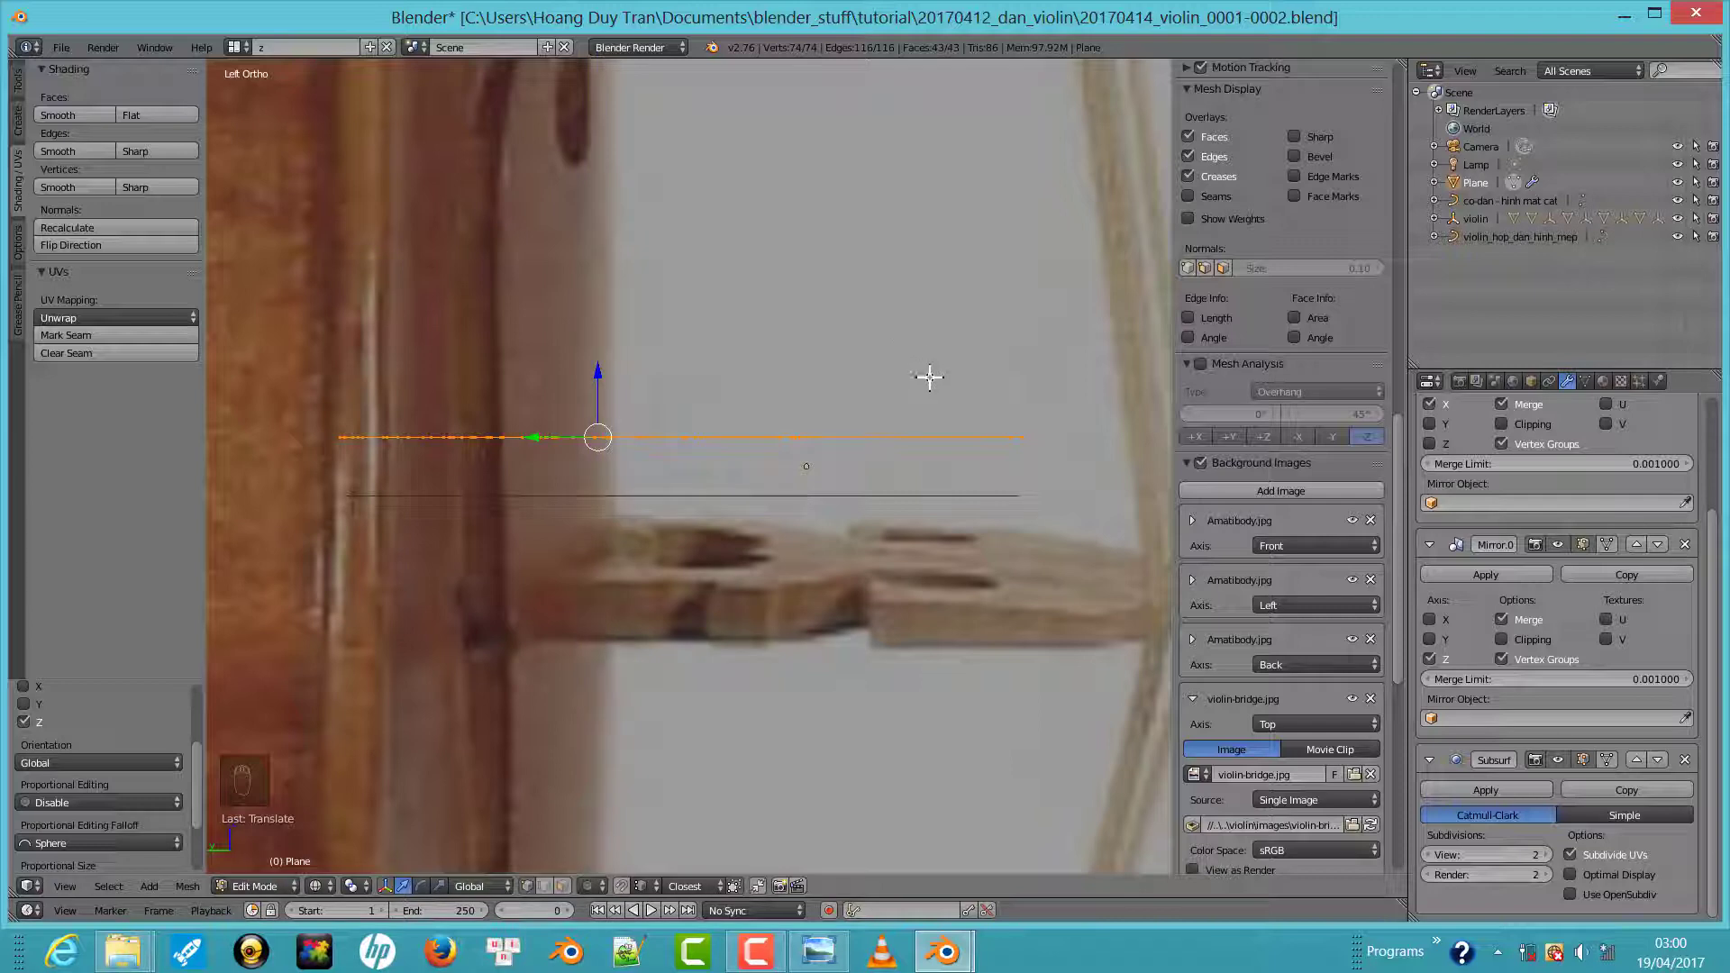
pyautogui.press('r')
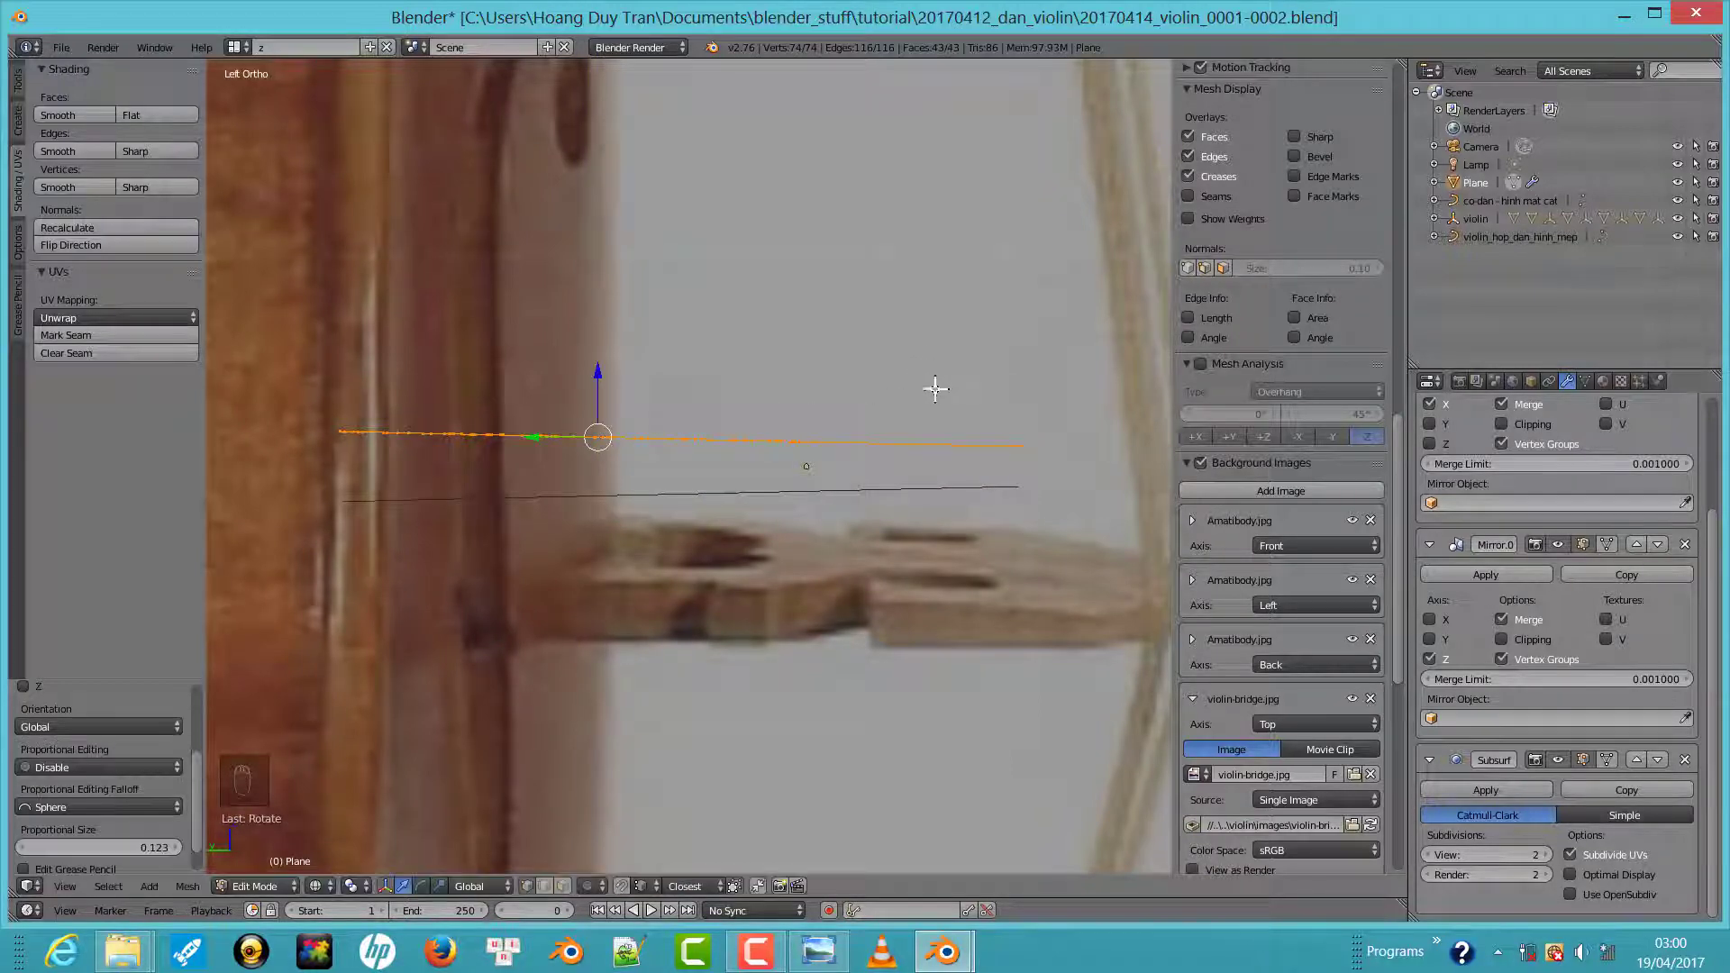
pyautogui.press('r')
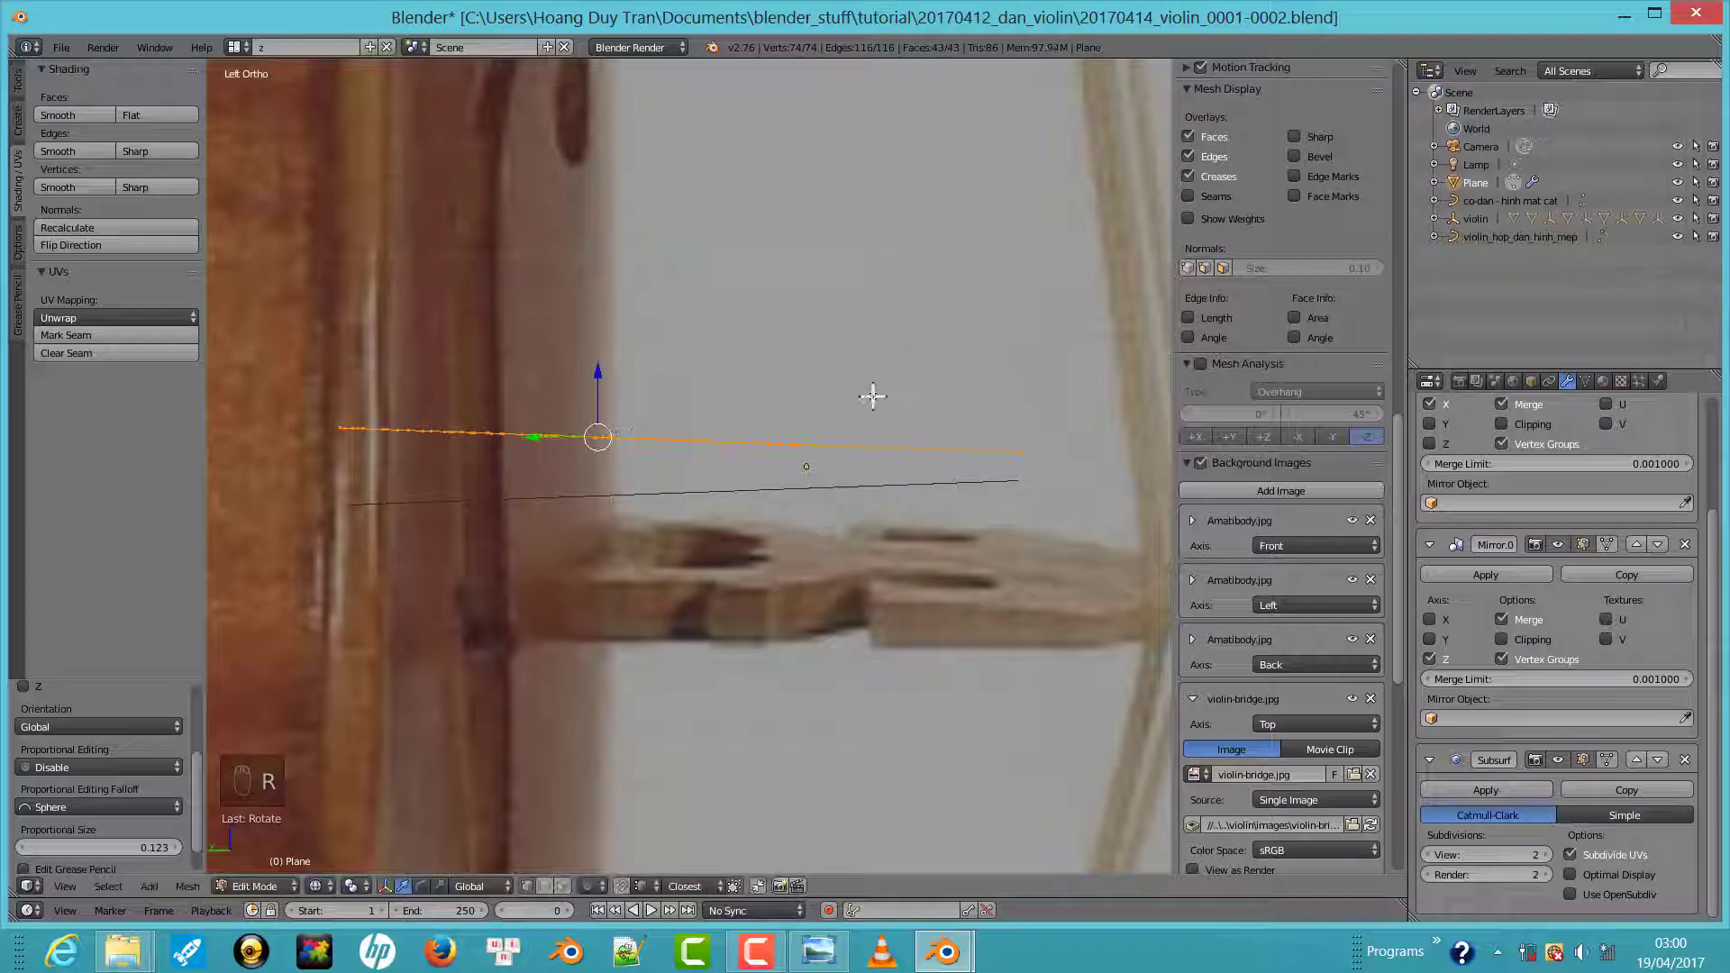
pyautogui.press('r')
pyautogui.press('Tab')
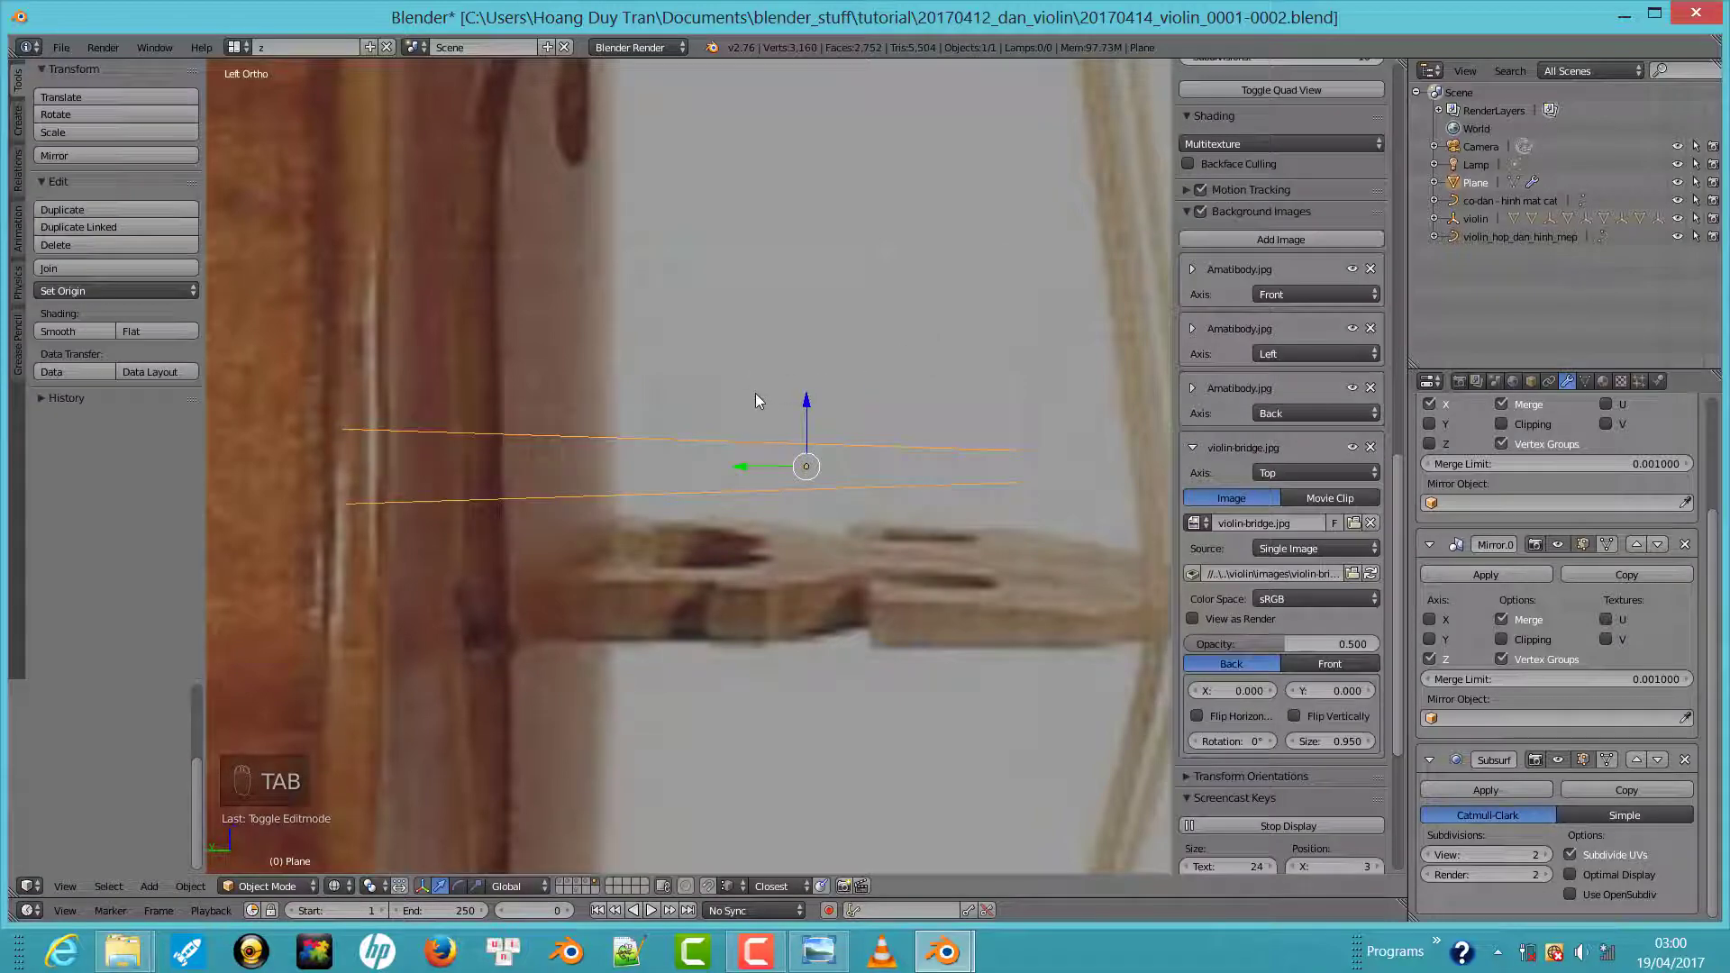
pyautogui.press('Tab')
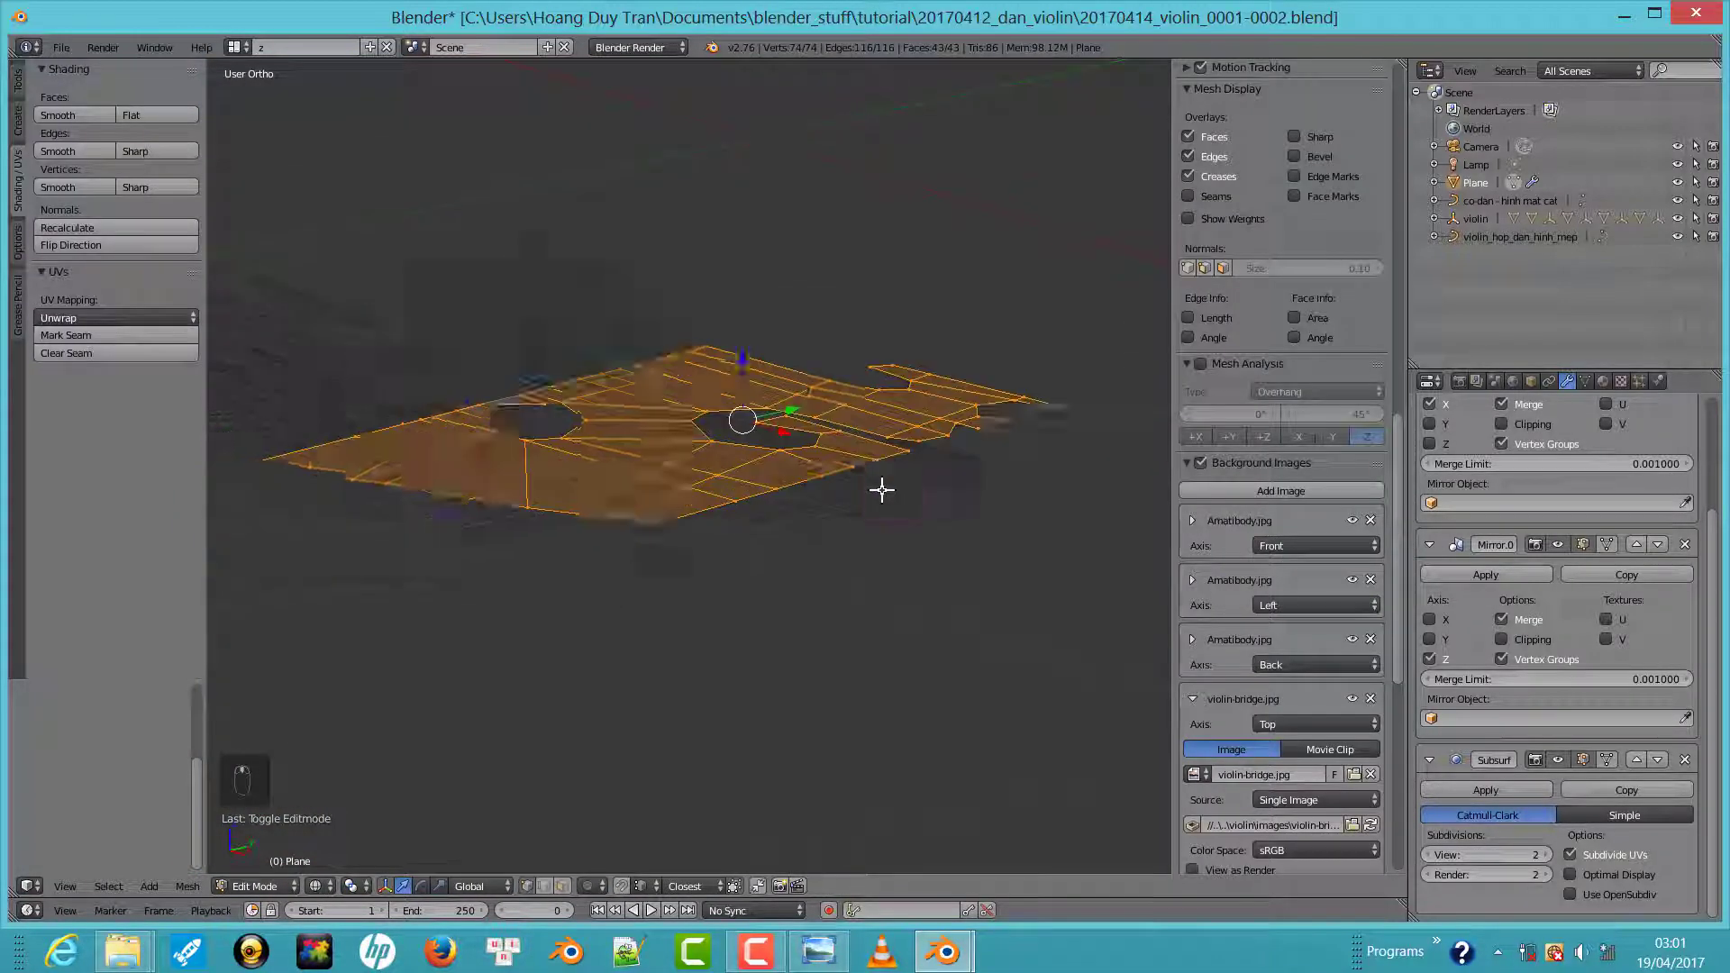
# Extrude the bridge faces around its holes to give the outline a solid thickness
pyautogui.press('Tab')
pyautogui.press('a')
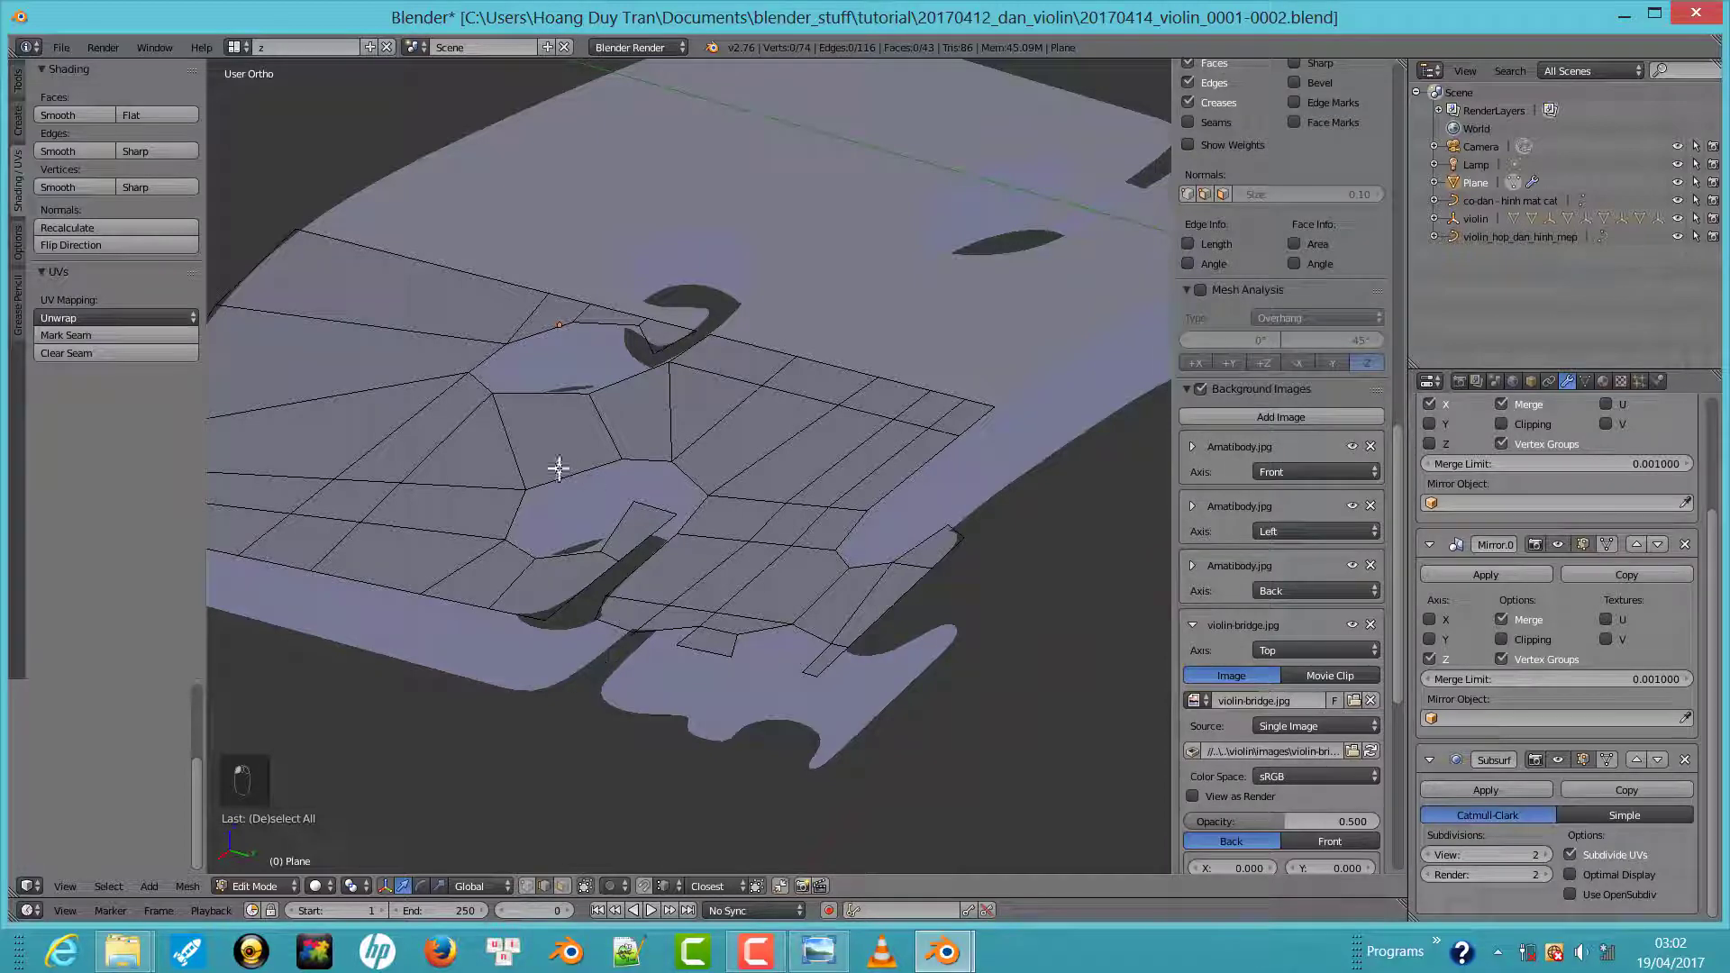
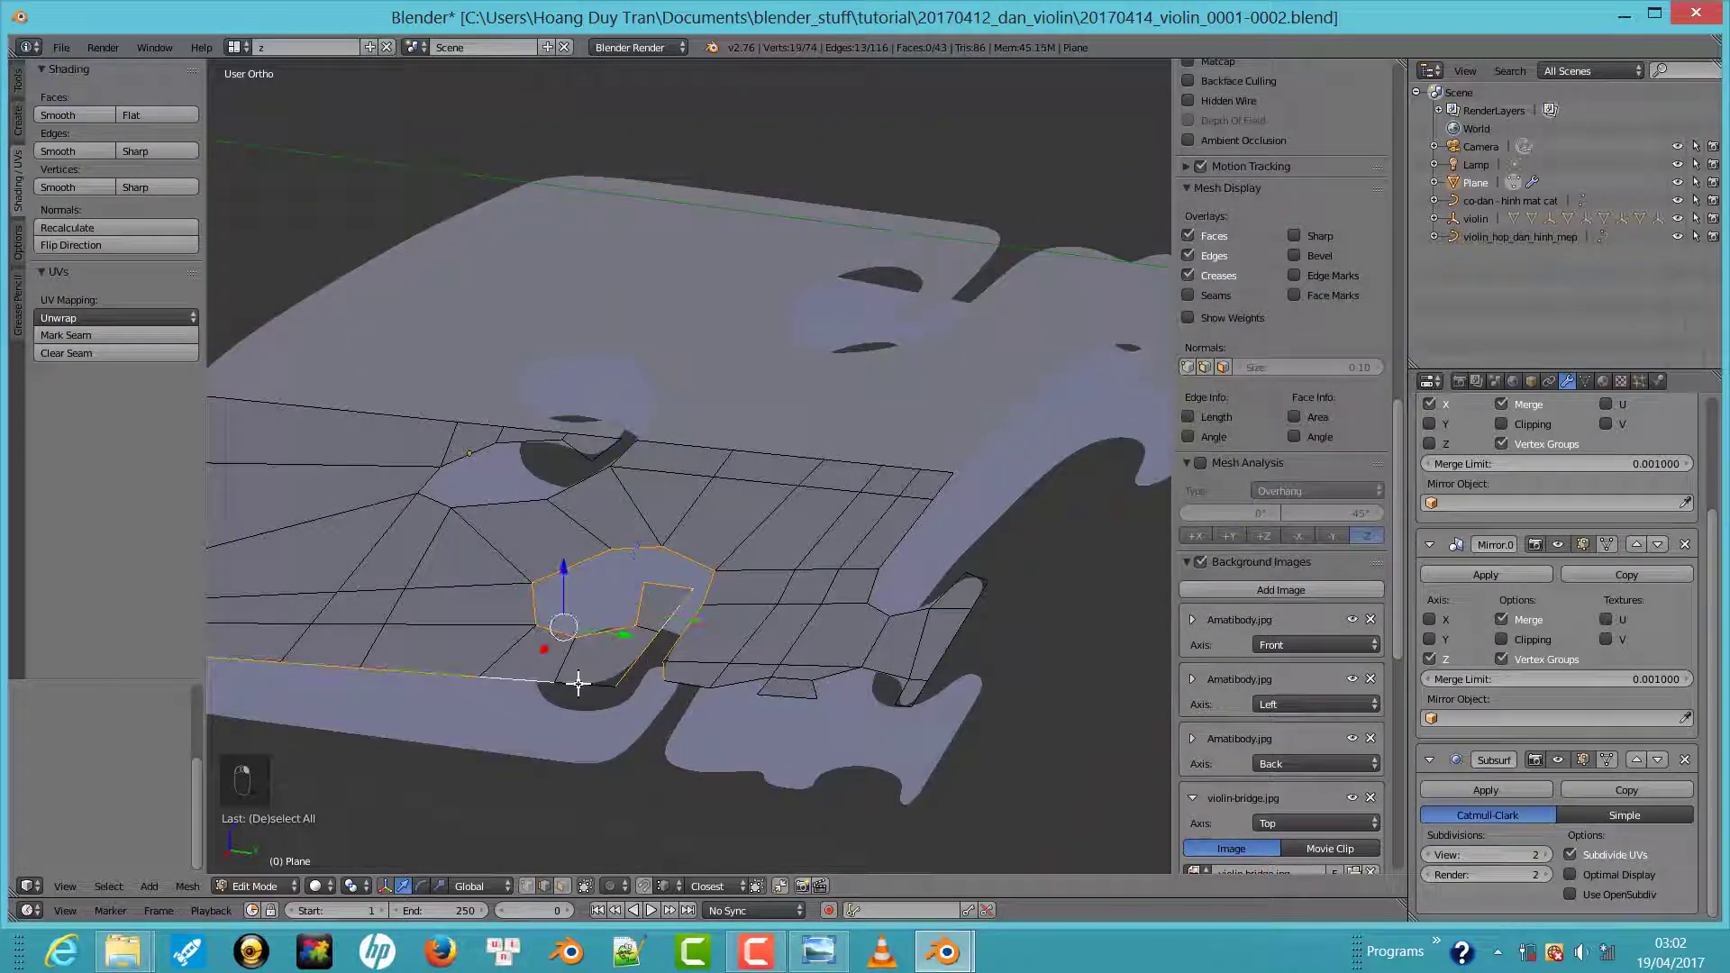
pyautogui.click(833, 685)
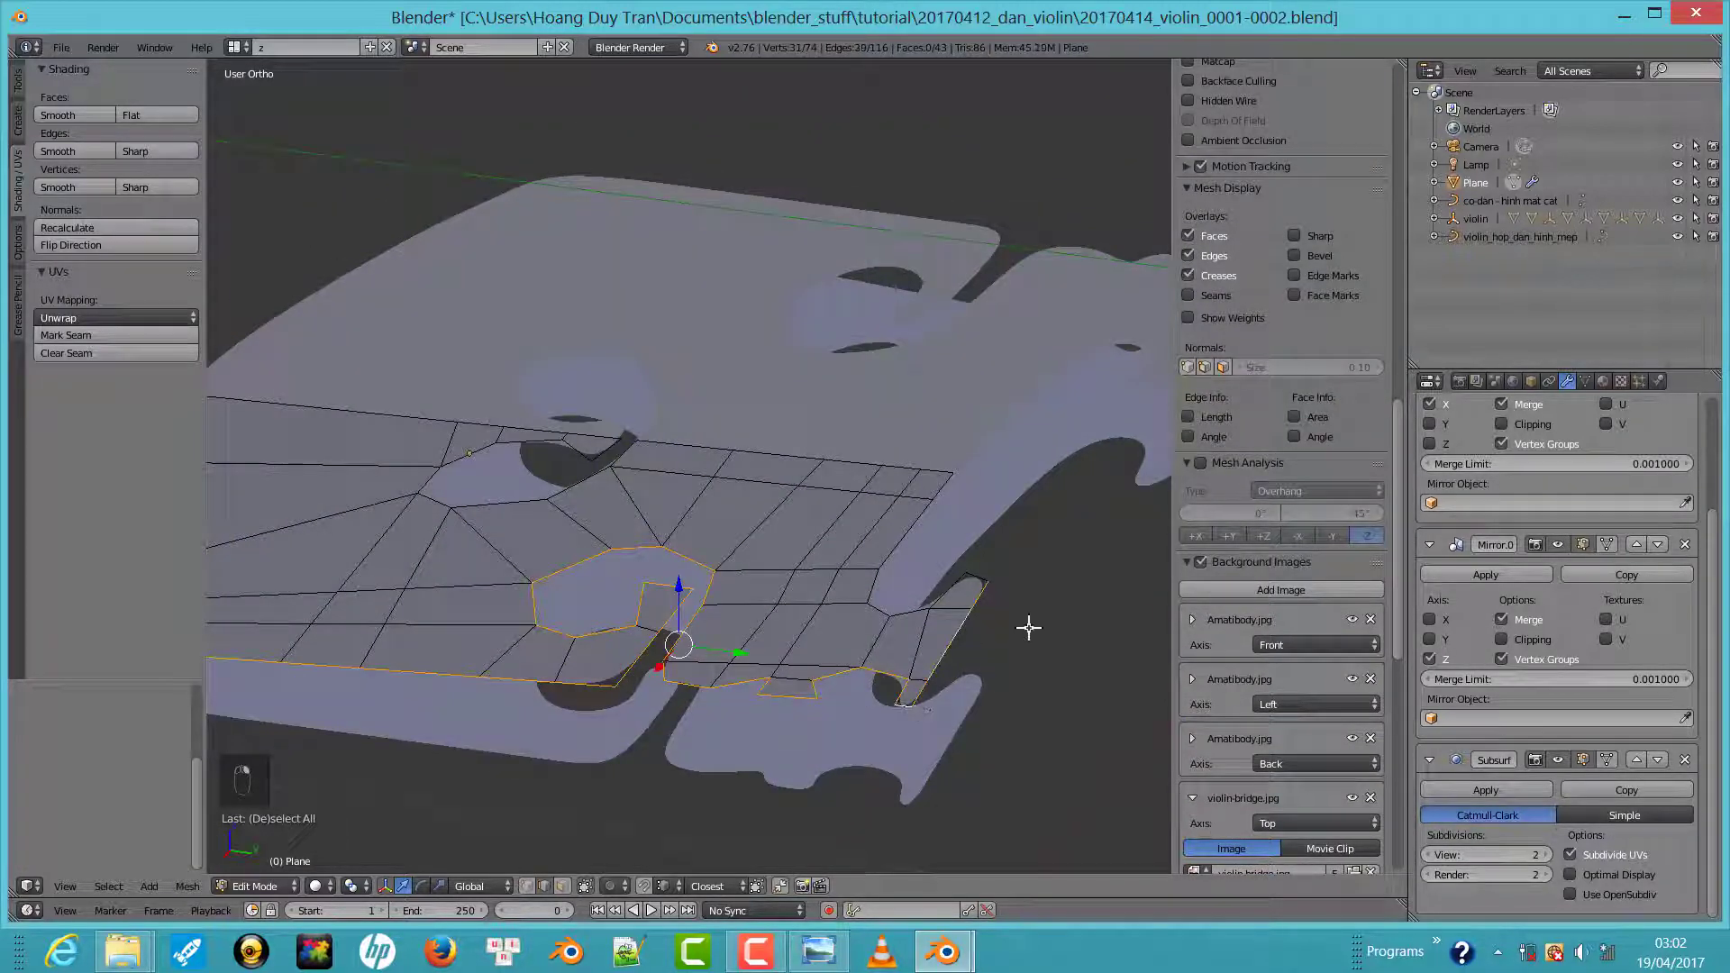
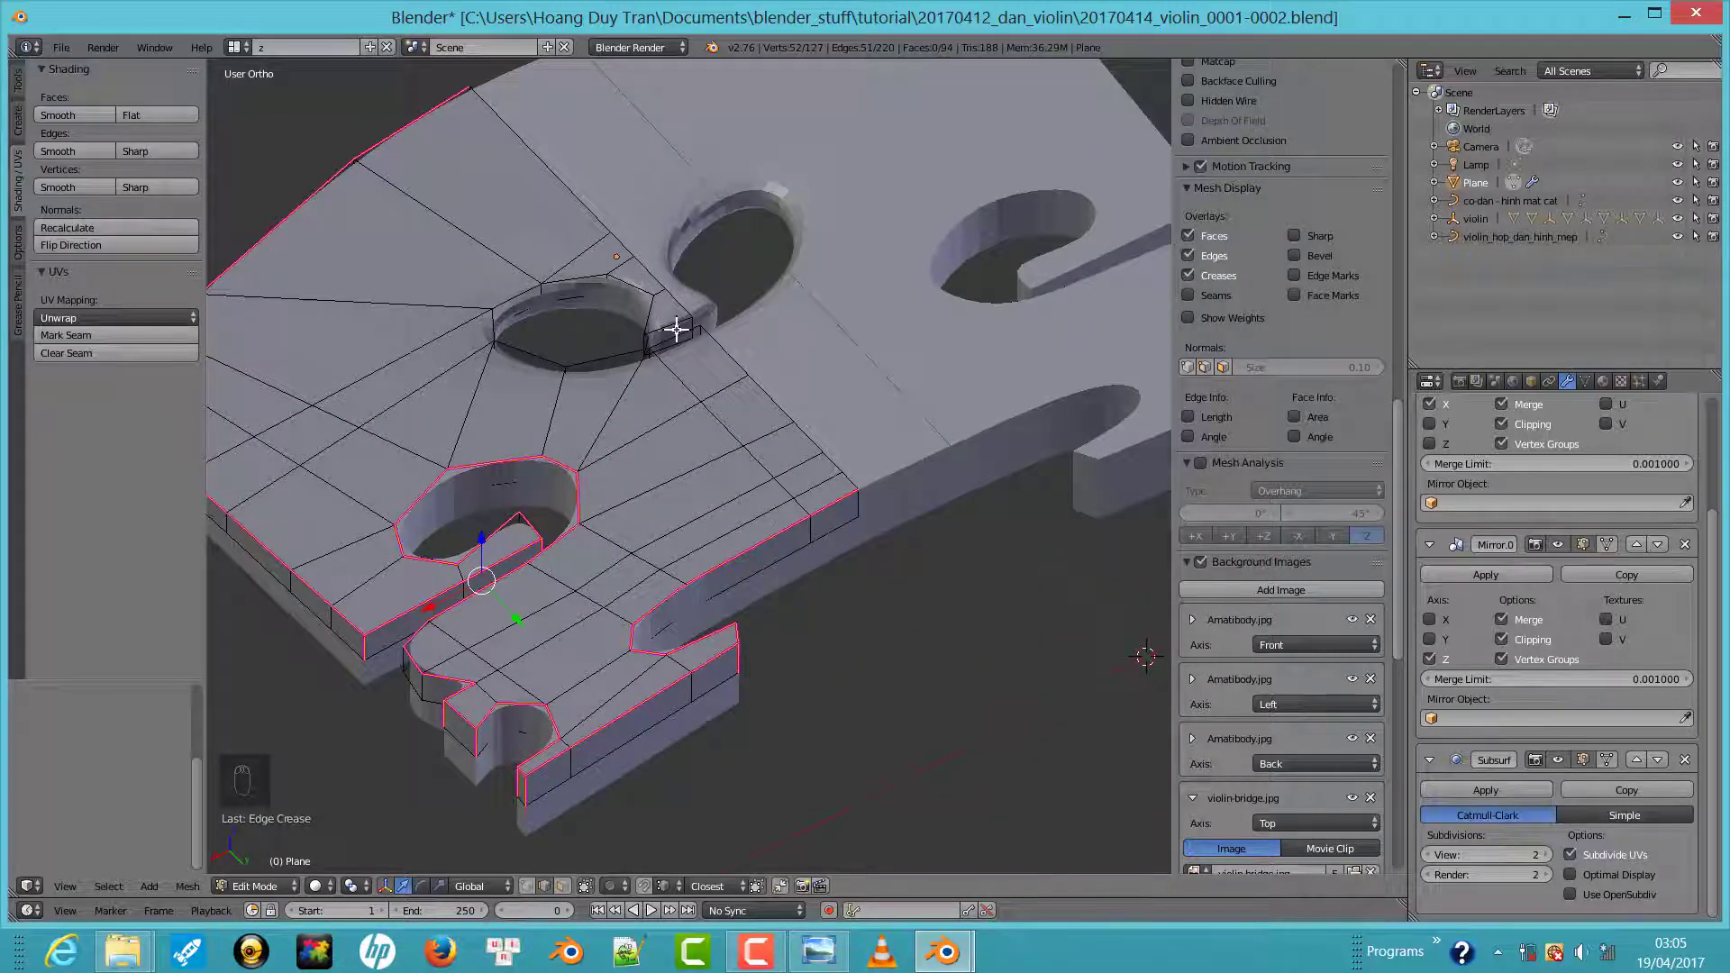
pyautogui.press('a')
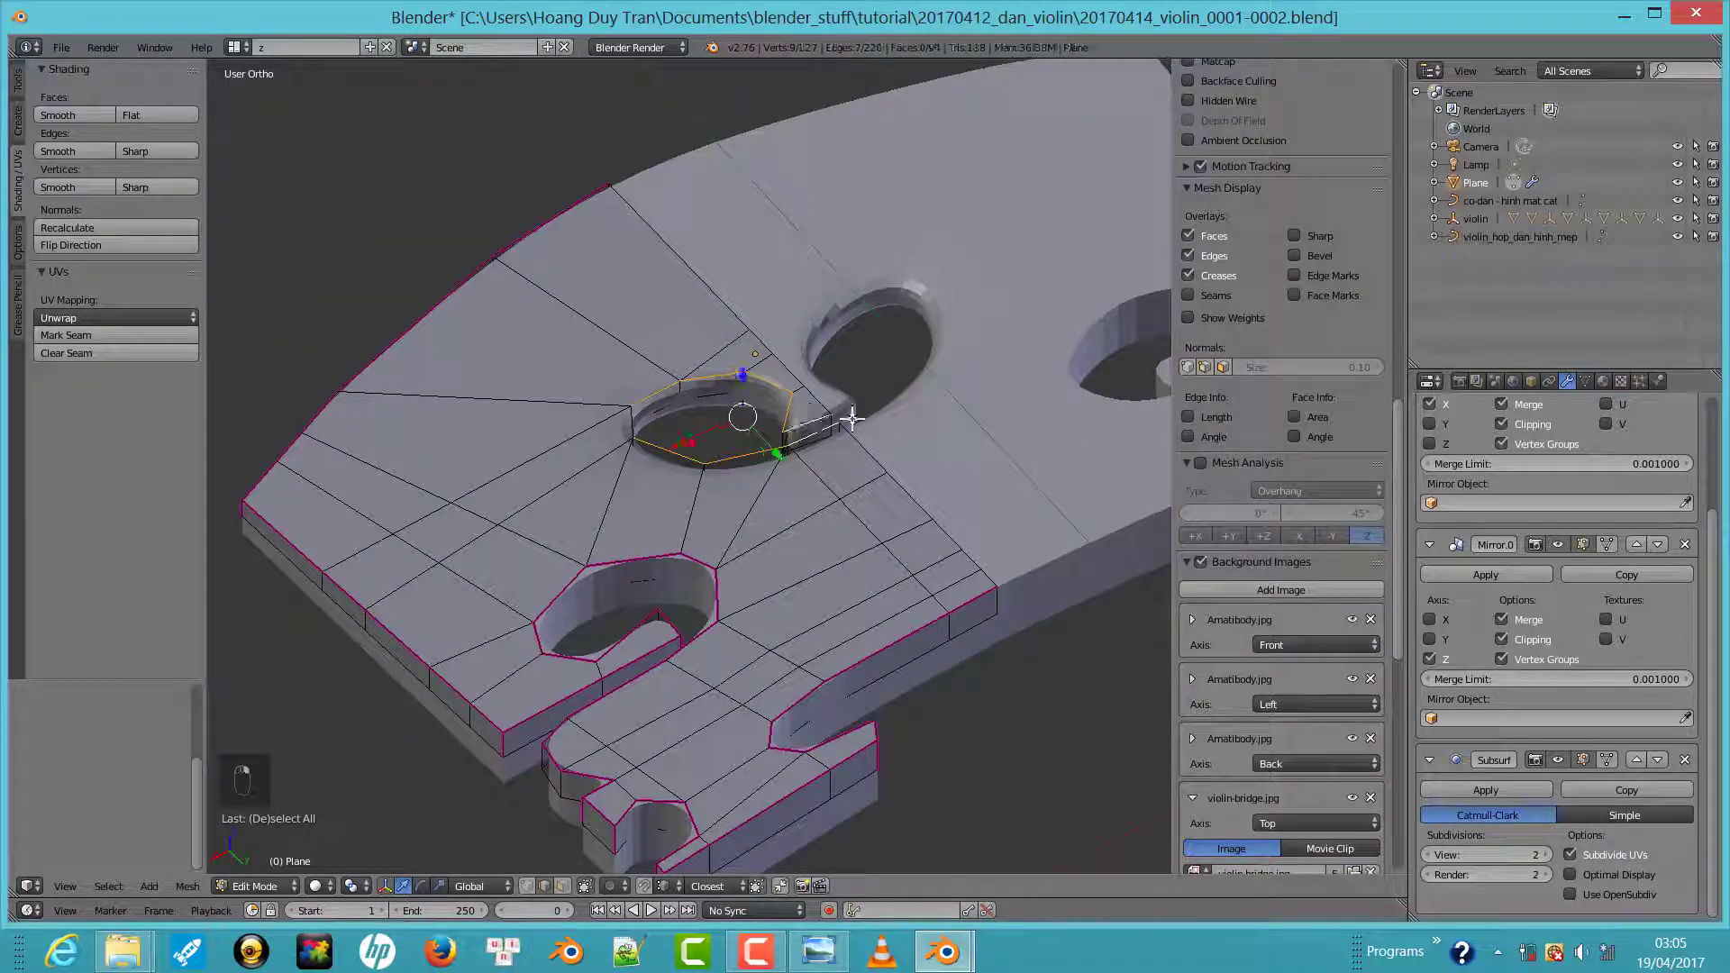
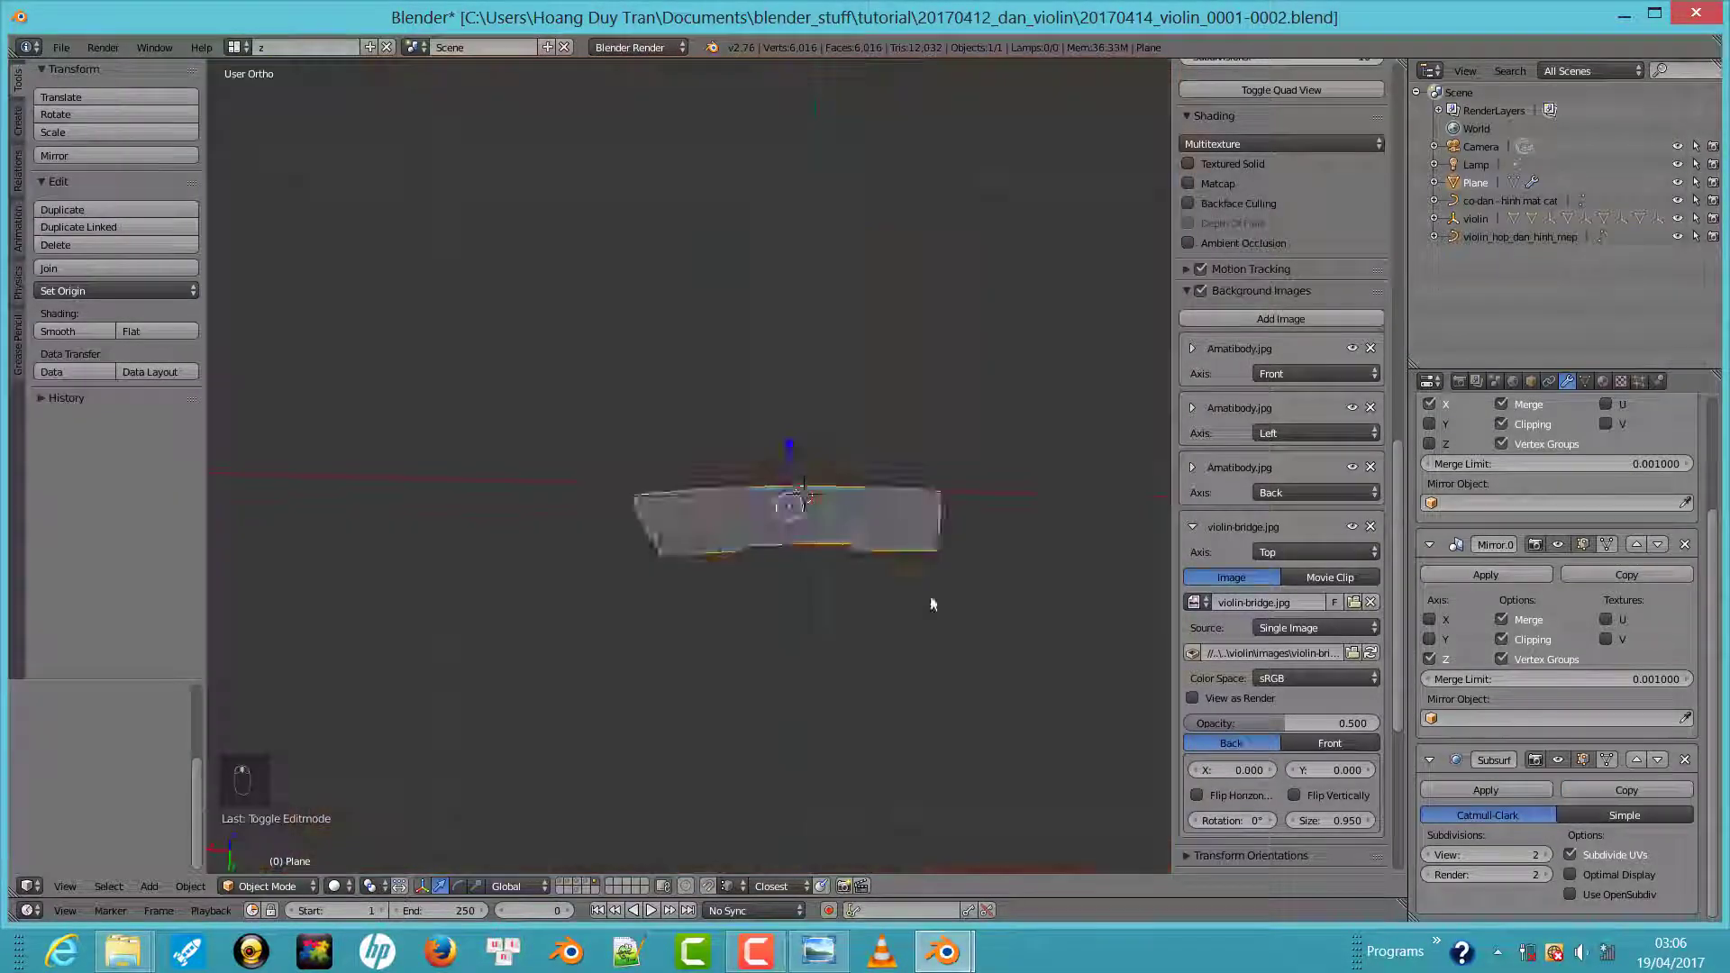
# Move the bridge onto the violin body, checking its position from the side view
pyautogui.moveTo(734, 742); pyautogui.dragTo(745, 694)
pyautogui.middleClick(825, 495)
pyautogui.moveTo(810, 523); pyautogui.dragTo(841, 537)
pyautogui.moveTo(794, 529); pyautogui.dragTo(793, 455)
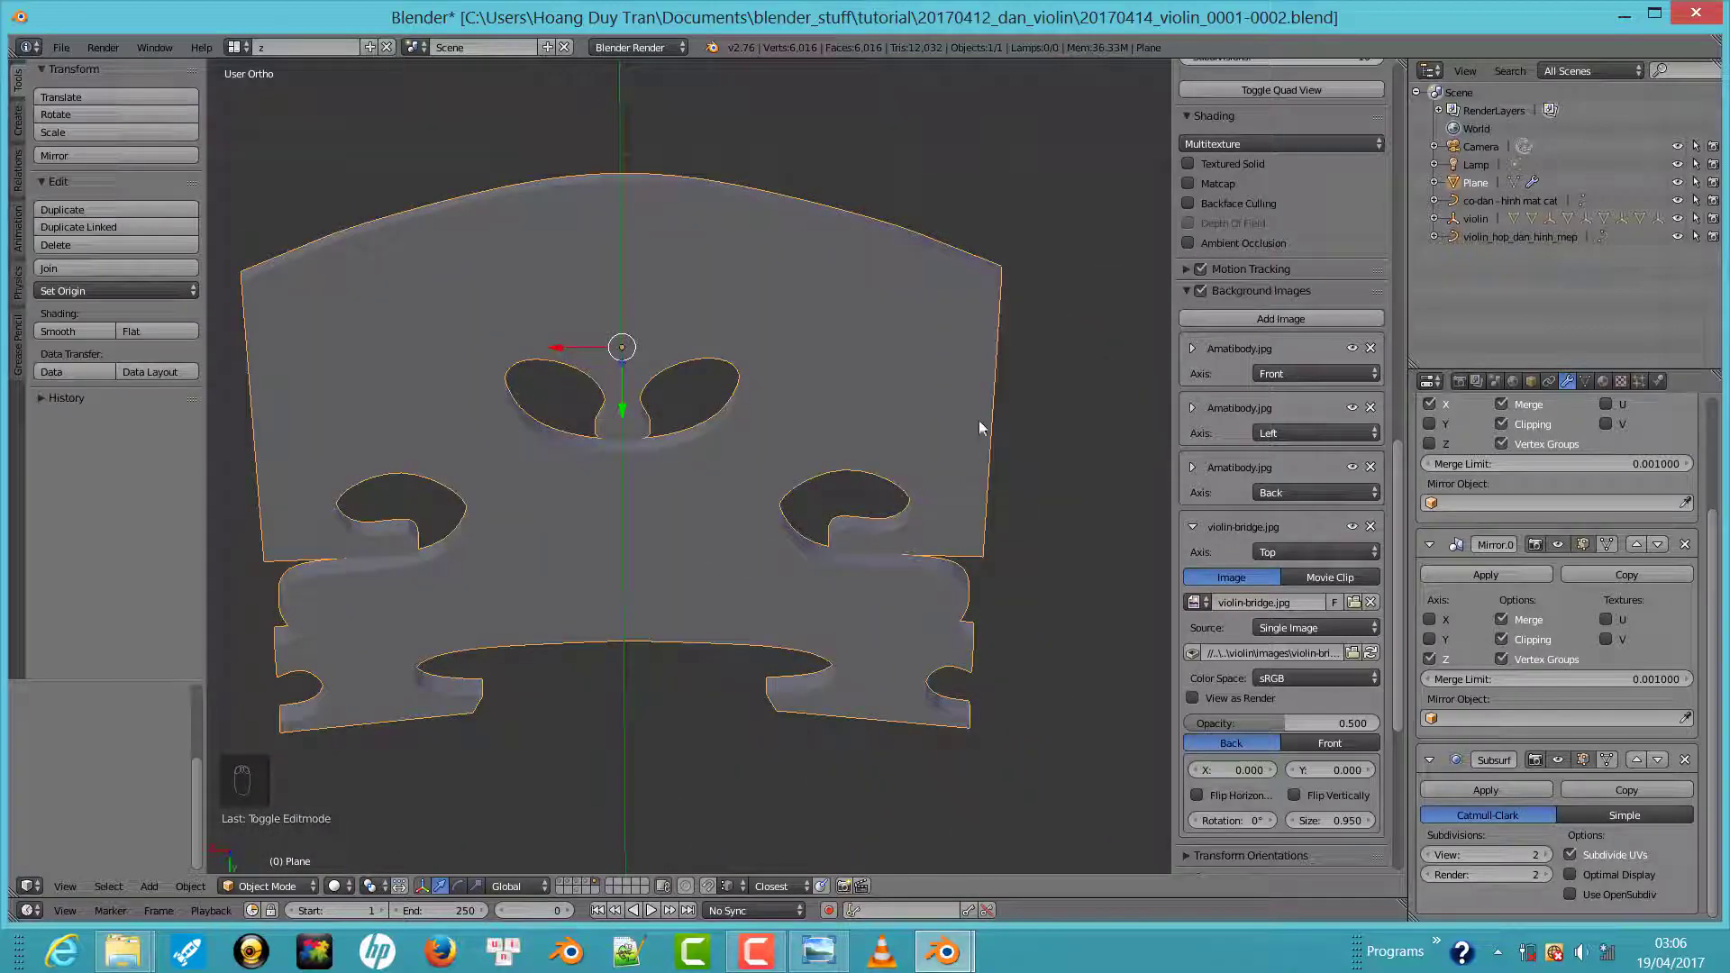
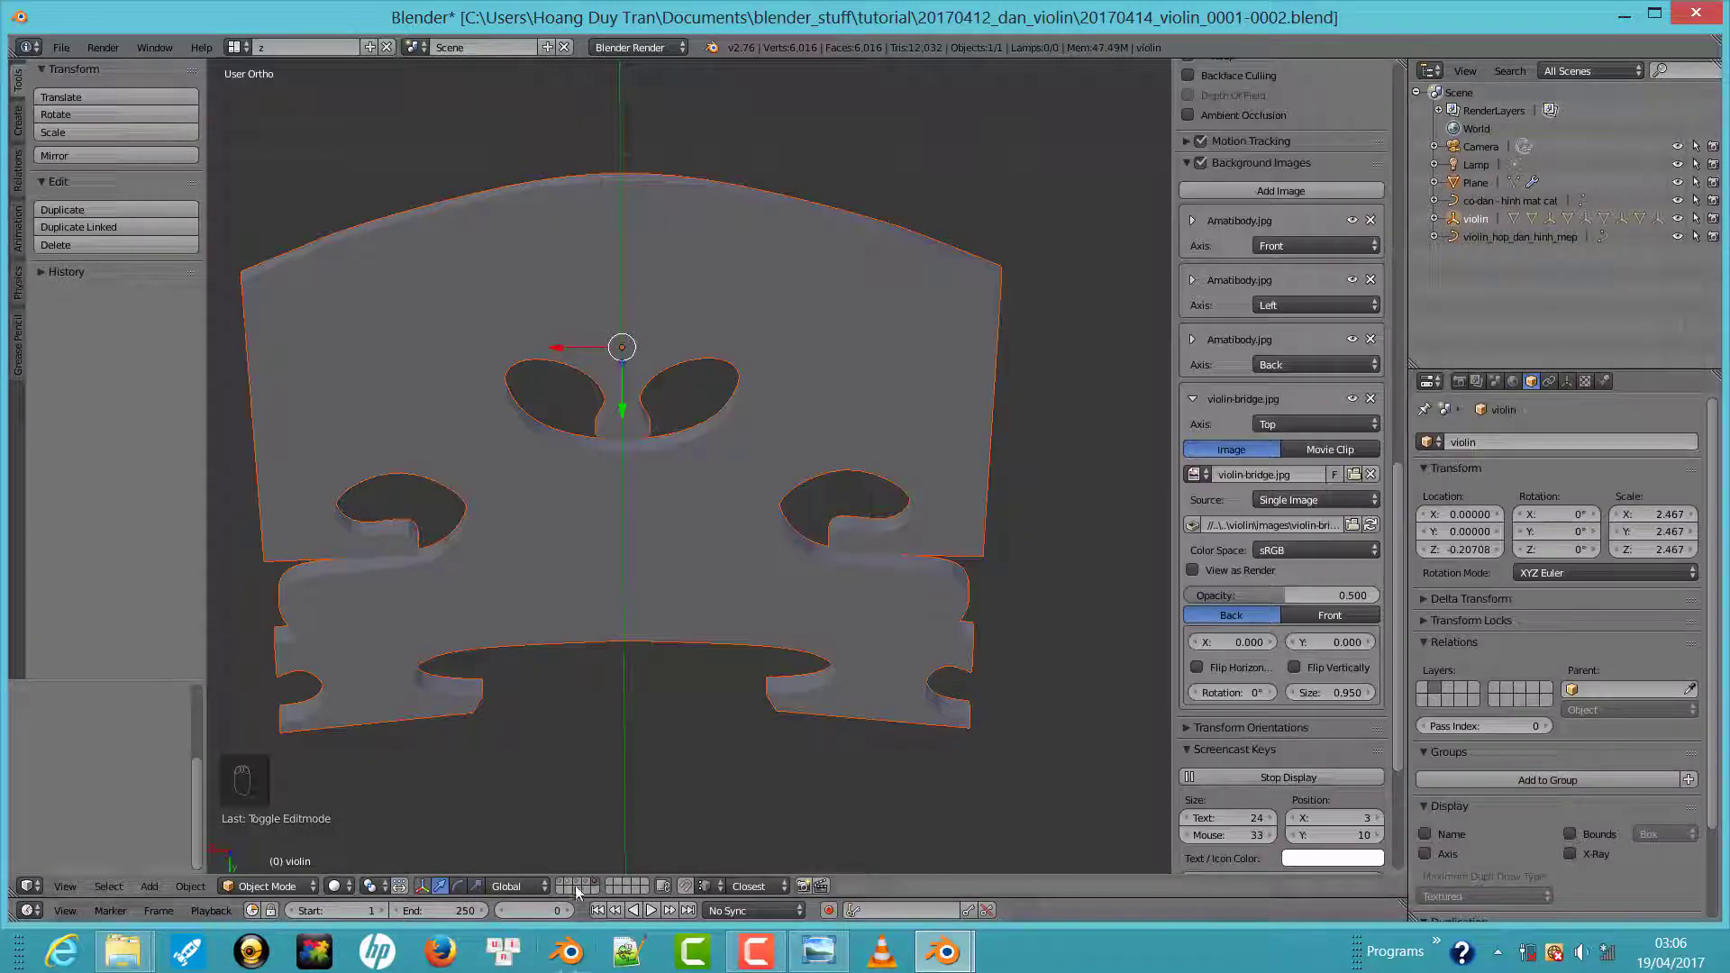
pyautogui.middleClick(590, 886)
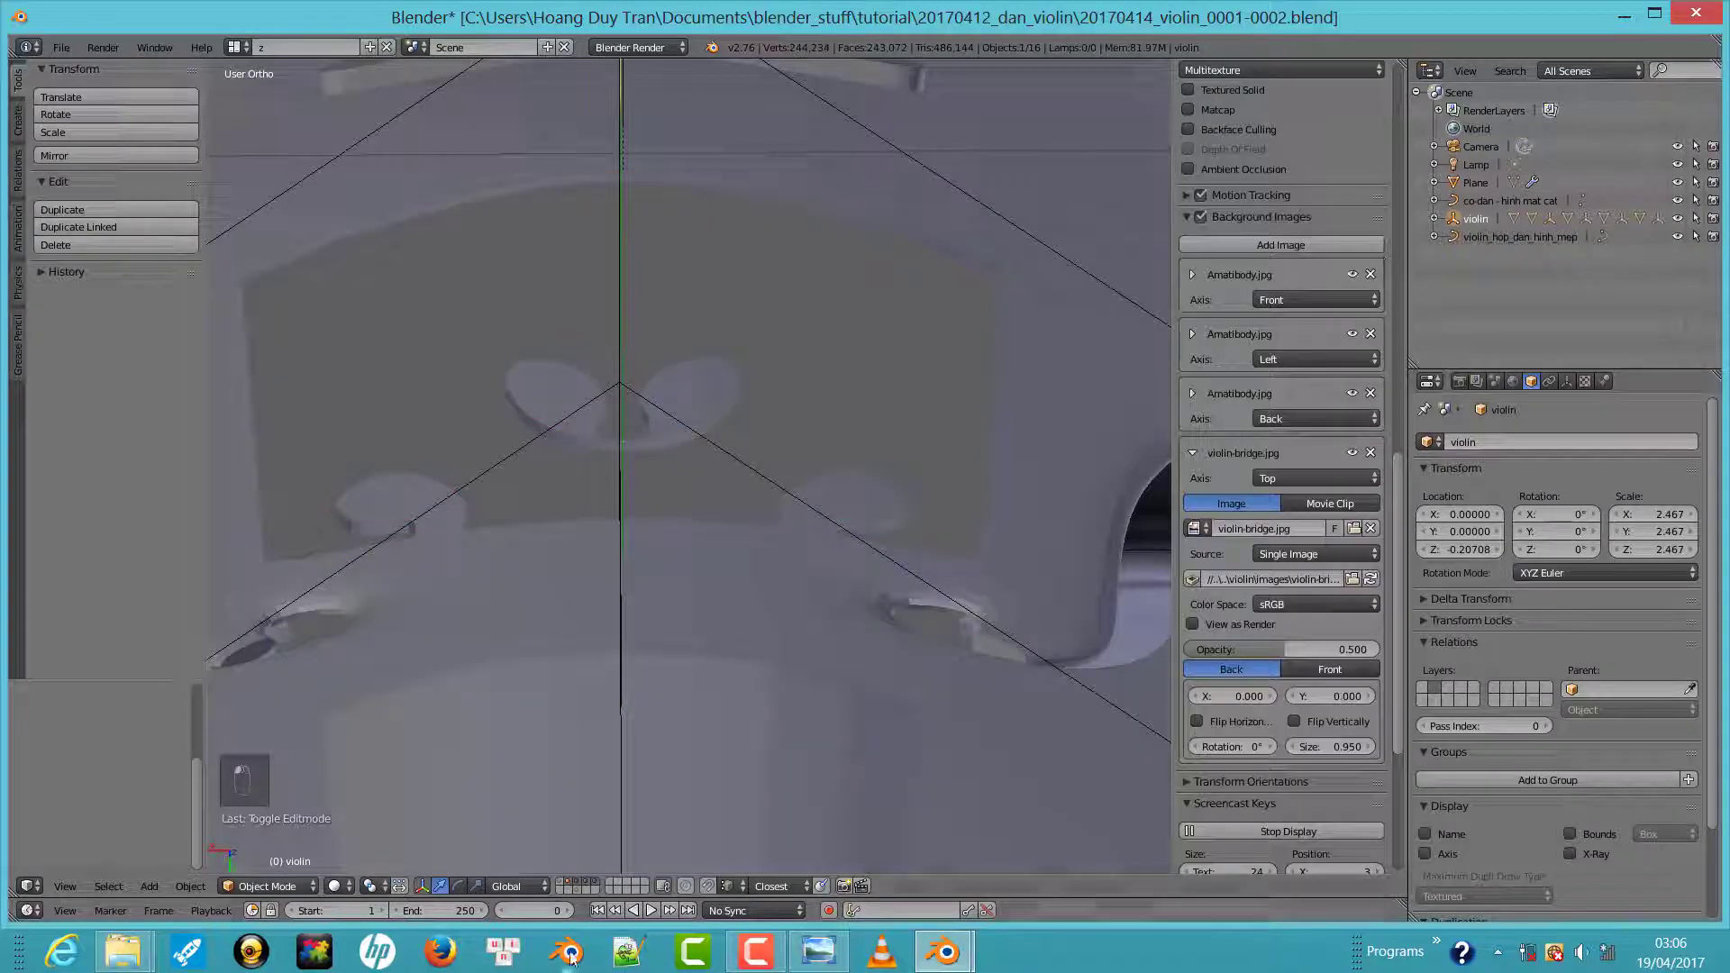
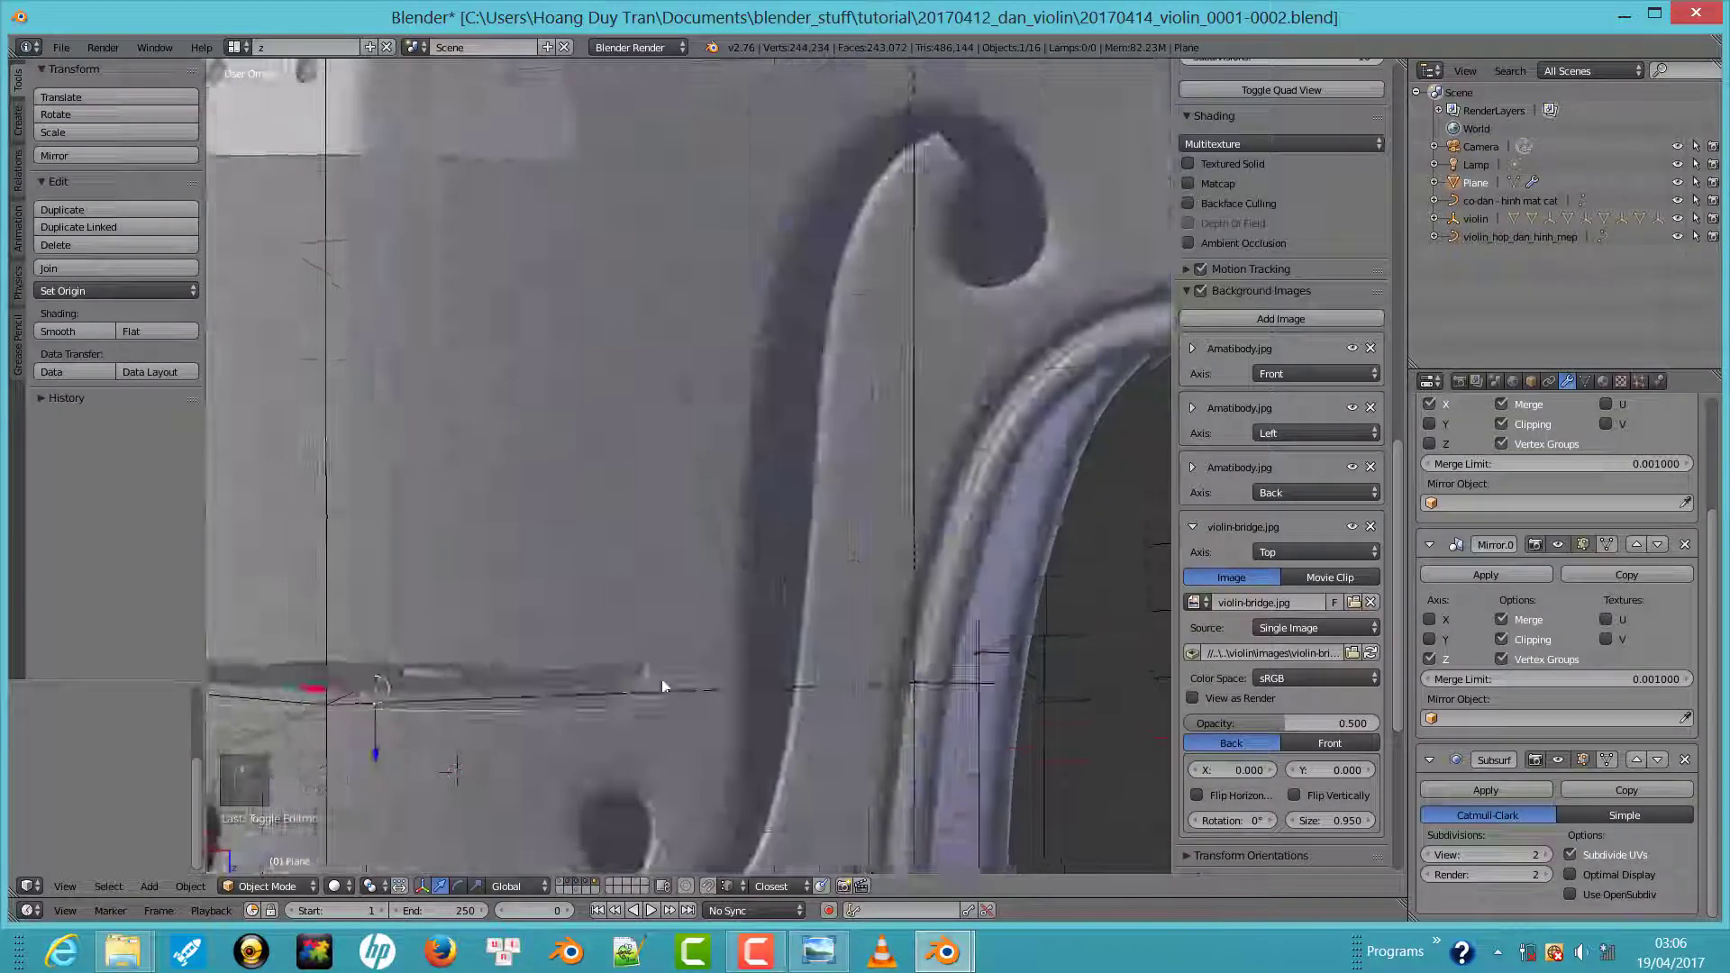
pyautogui.press('KP_1')
pyautogui.press('z')
pyautogui.middleClick(701, 487)
pyautogui.middleClick(739, 454)
pyautogui.moveTo(736, 468); pyautogui.dragTo(742, 330)
pyautogui.press('z')
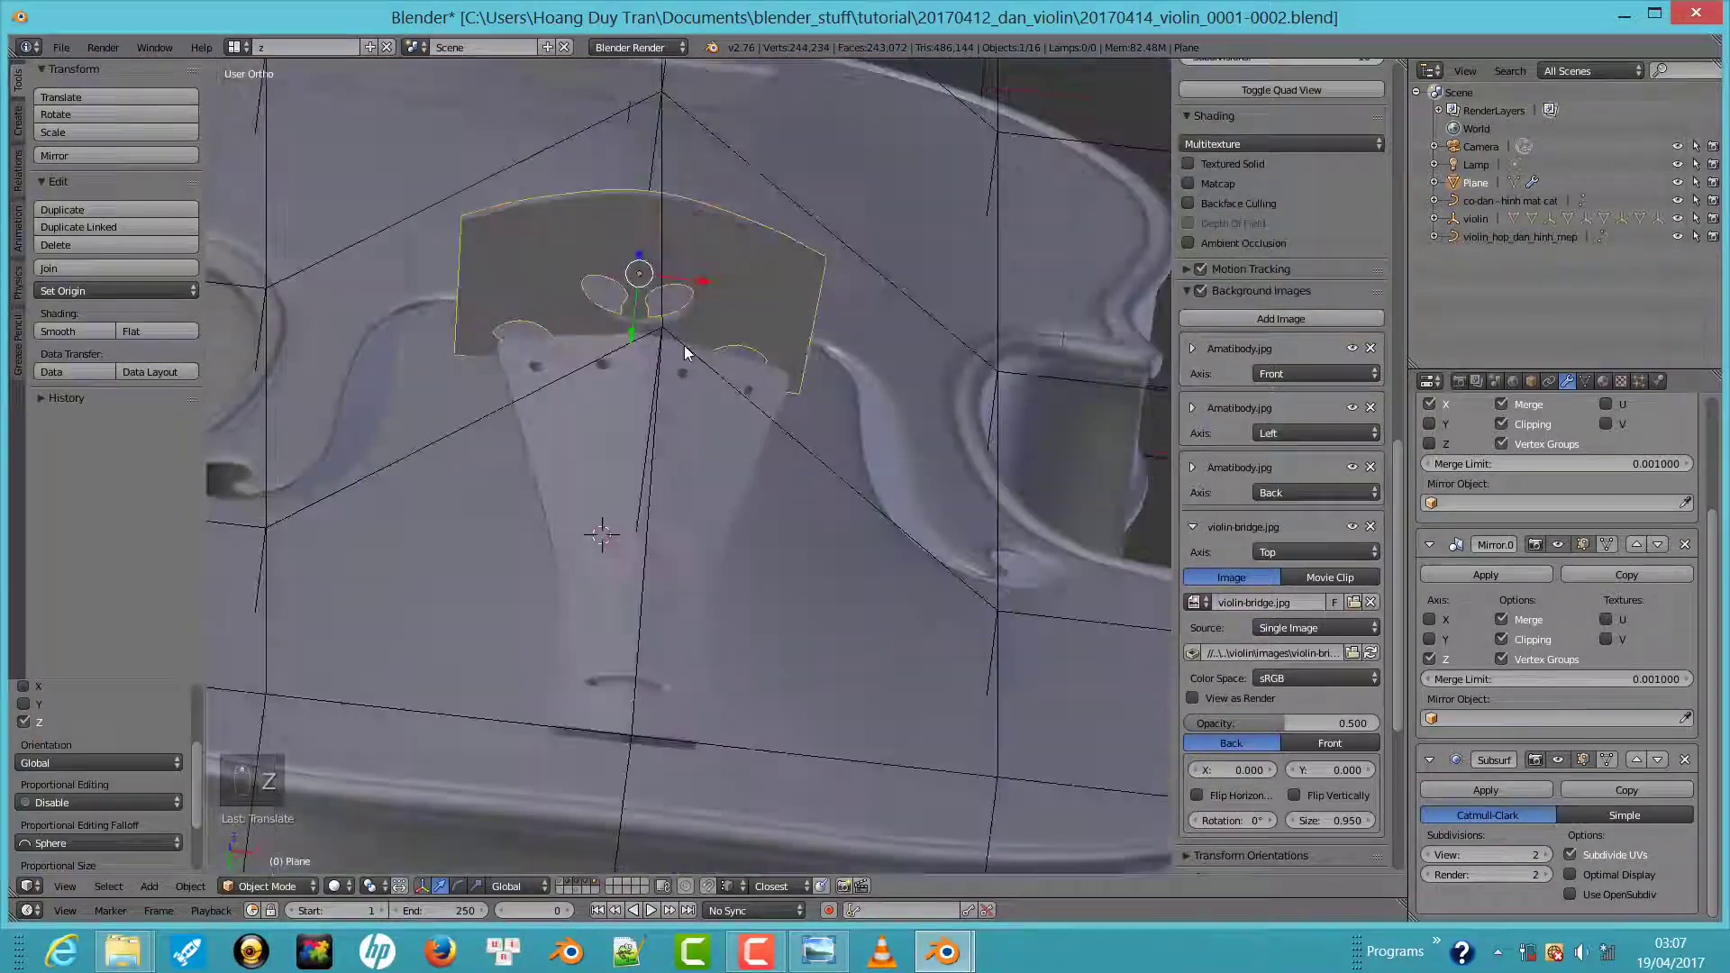
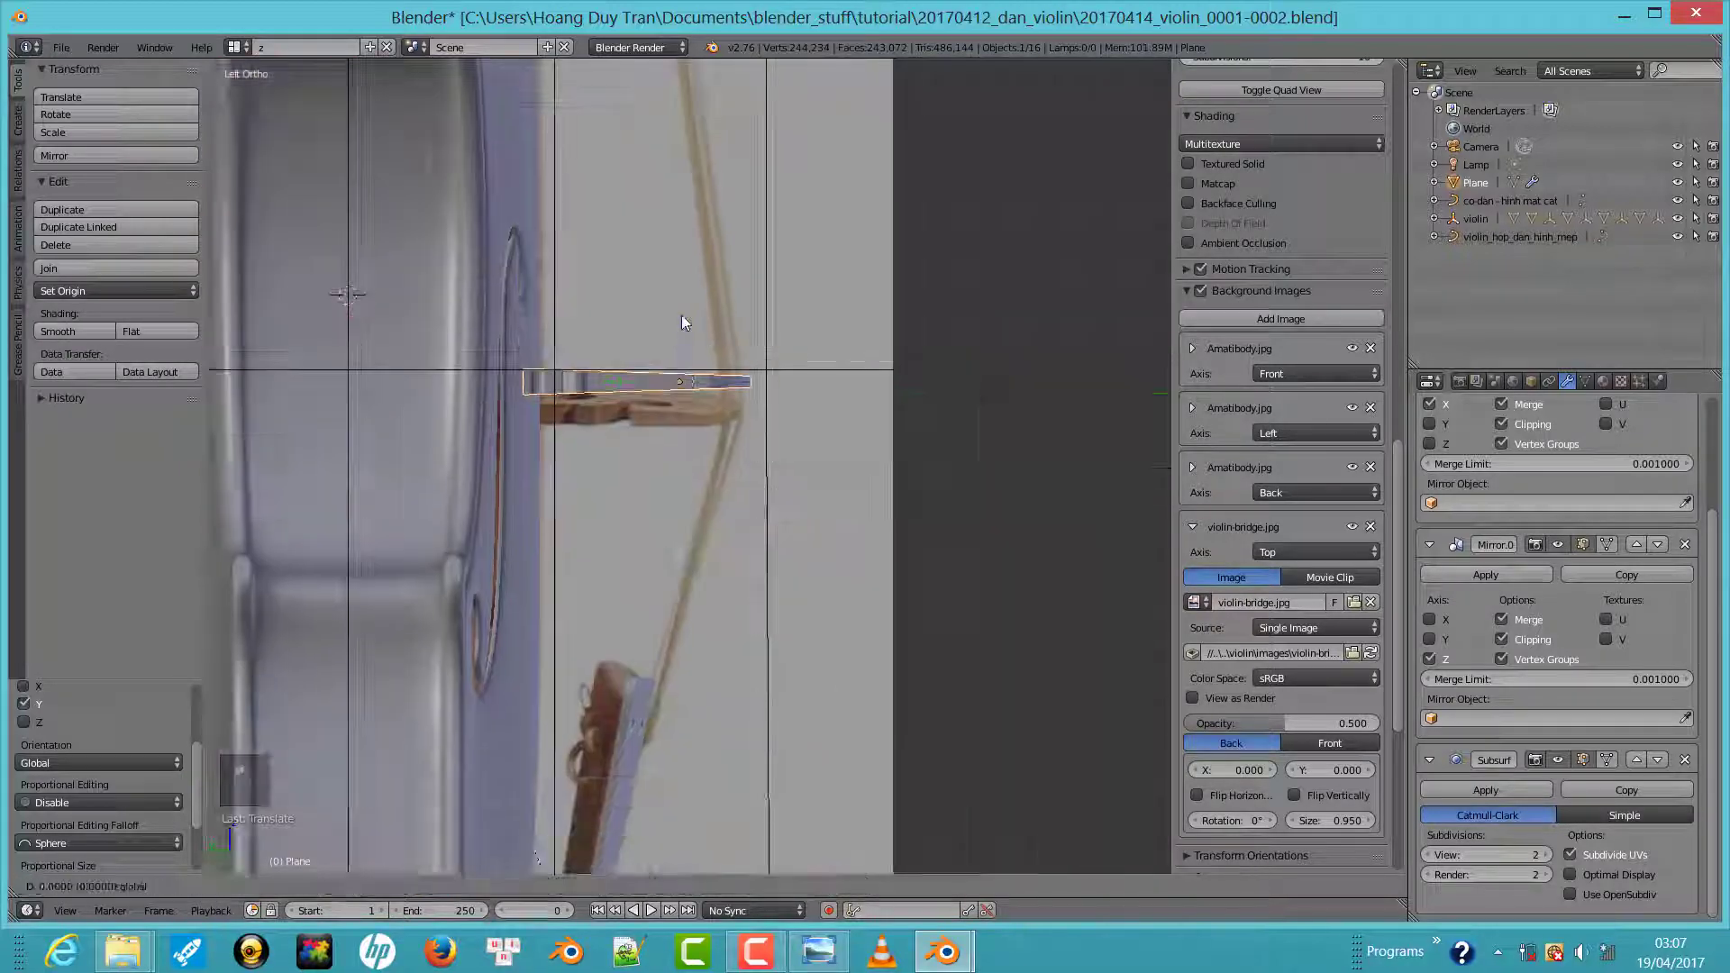
# Adjust the bridge's height along Z until it rests upright on the violin's top
pyautogui.moveTo(692, 348); pyautogui.dragTo(735, 469)
pyautogui.middleClick(556, 404)
pyautogui.moveTo(632, 334); pyautogui.dragTo(587, 260)
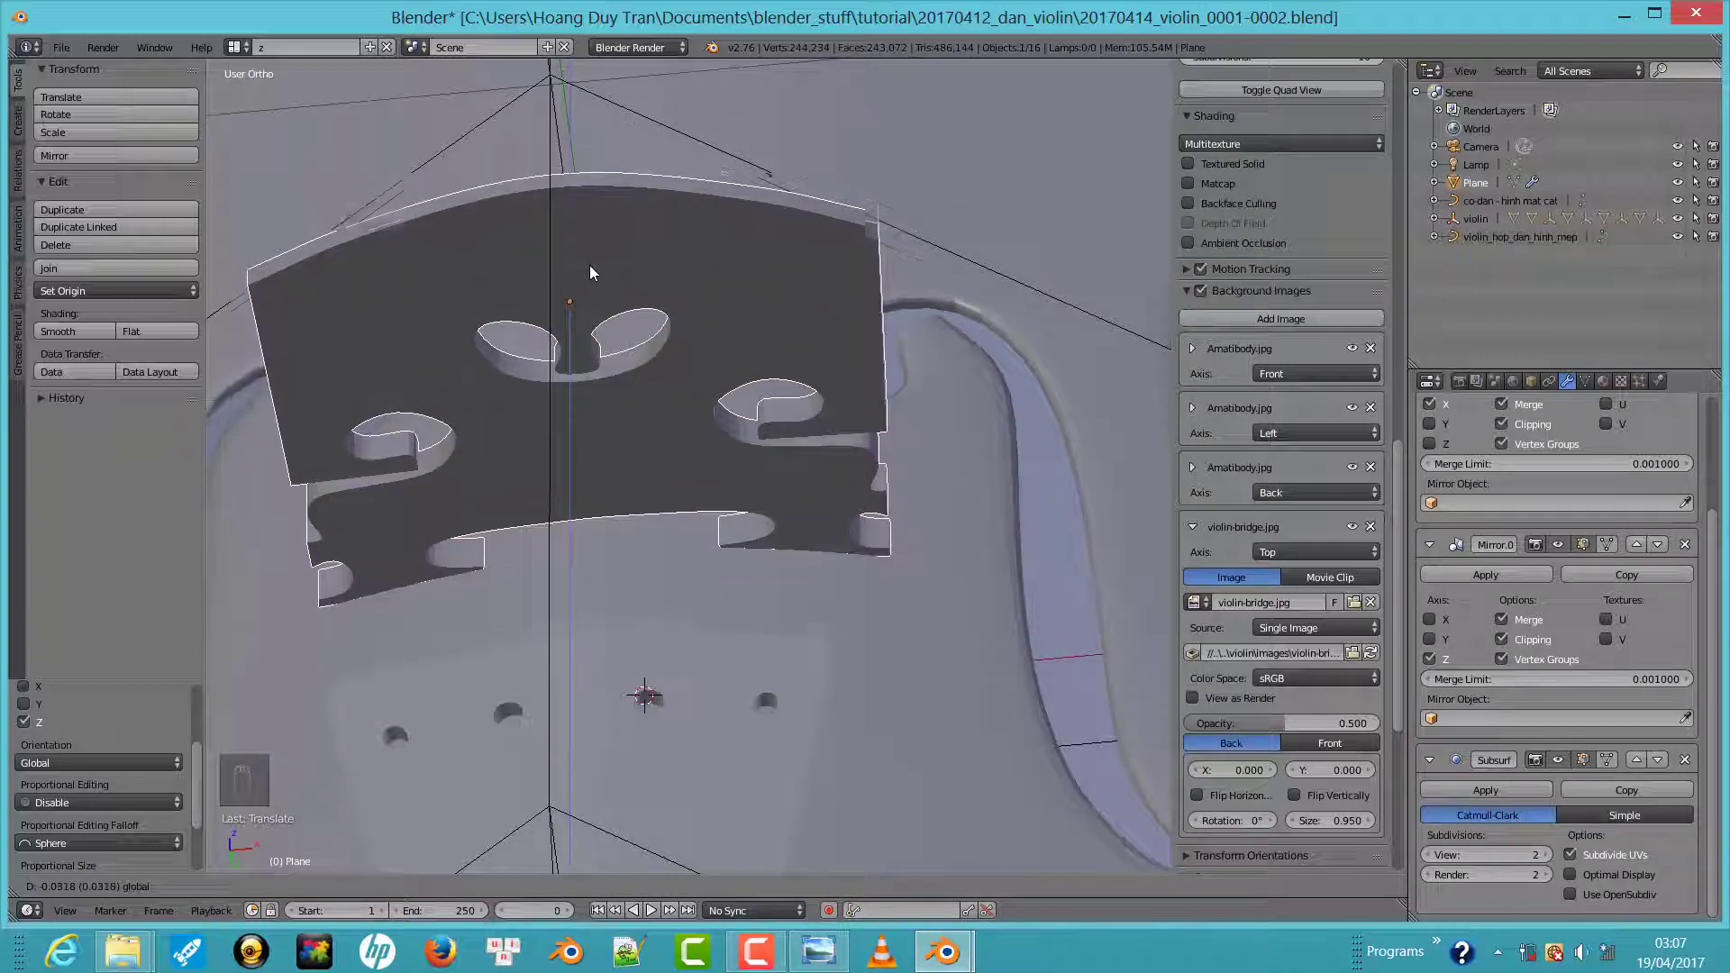
pyautogui.press('ctrl+z')
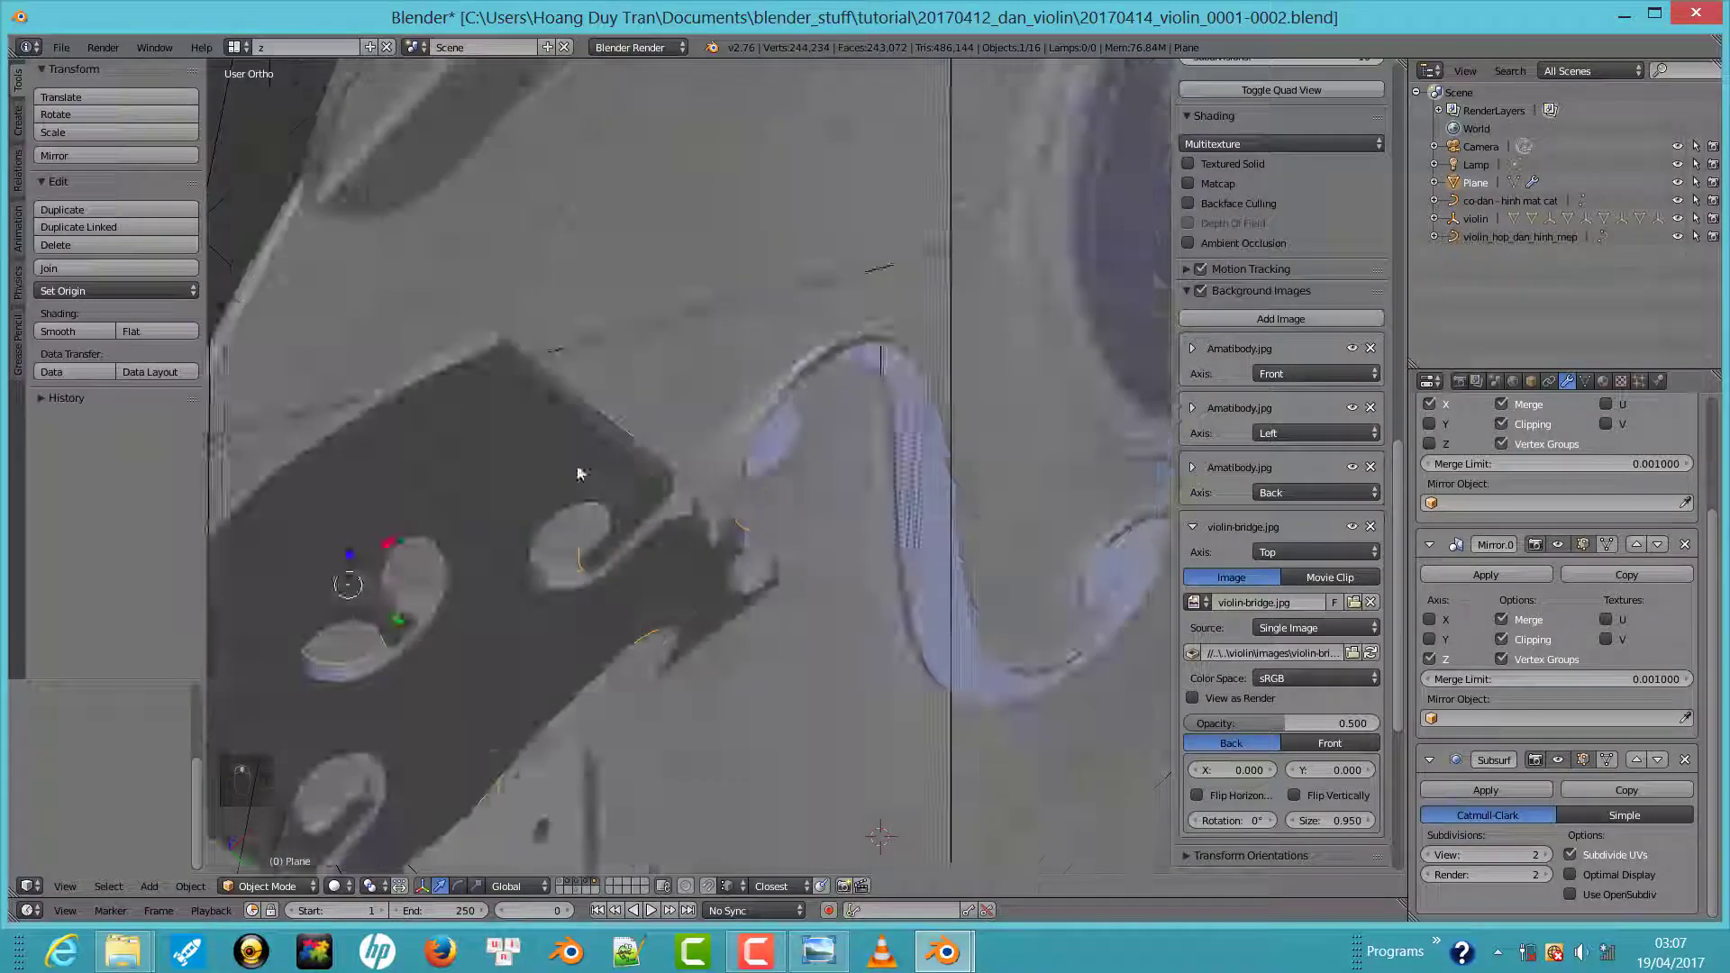
pyautogui.moveTo(551, 627); pyautogui.dragTo(654, 520)
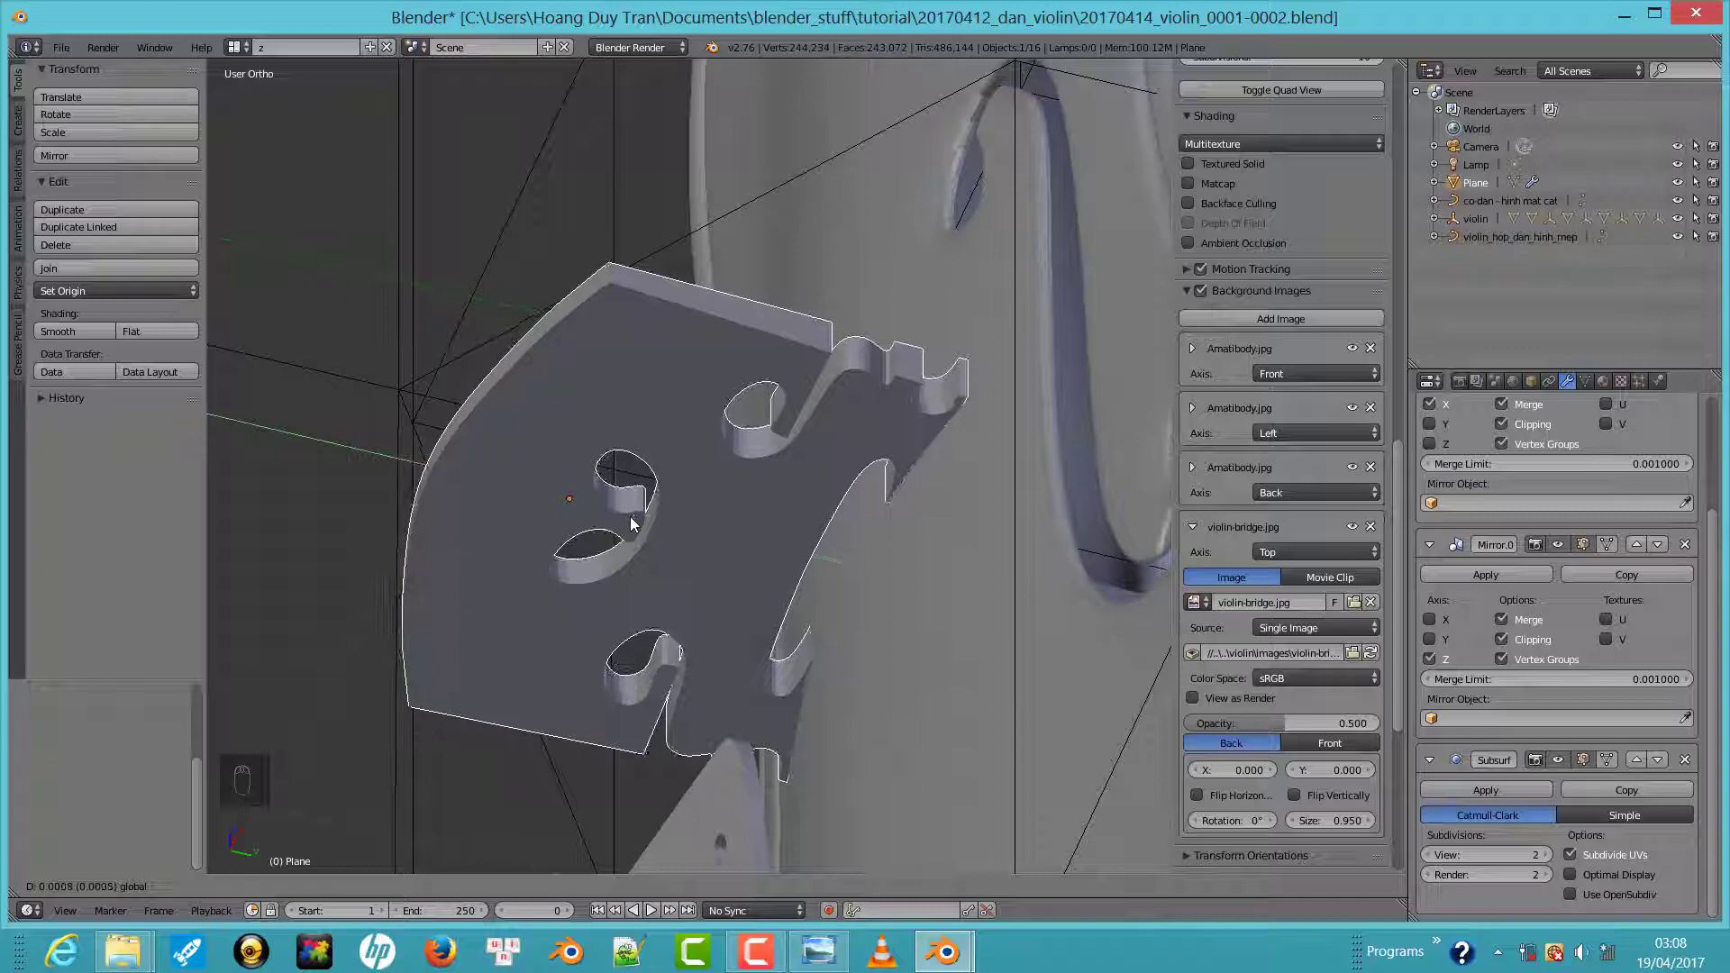
# Lower the bridge's bottom feet to meet the curved violin top, then check it from an orbit view
pyautogui.press('z')
pyautogui.press('n')
pyautogui.press('b')
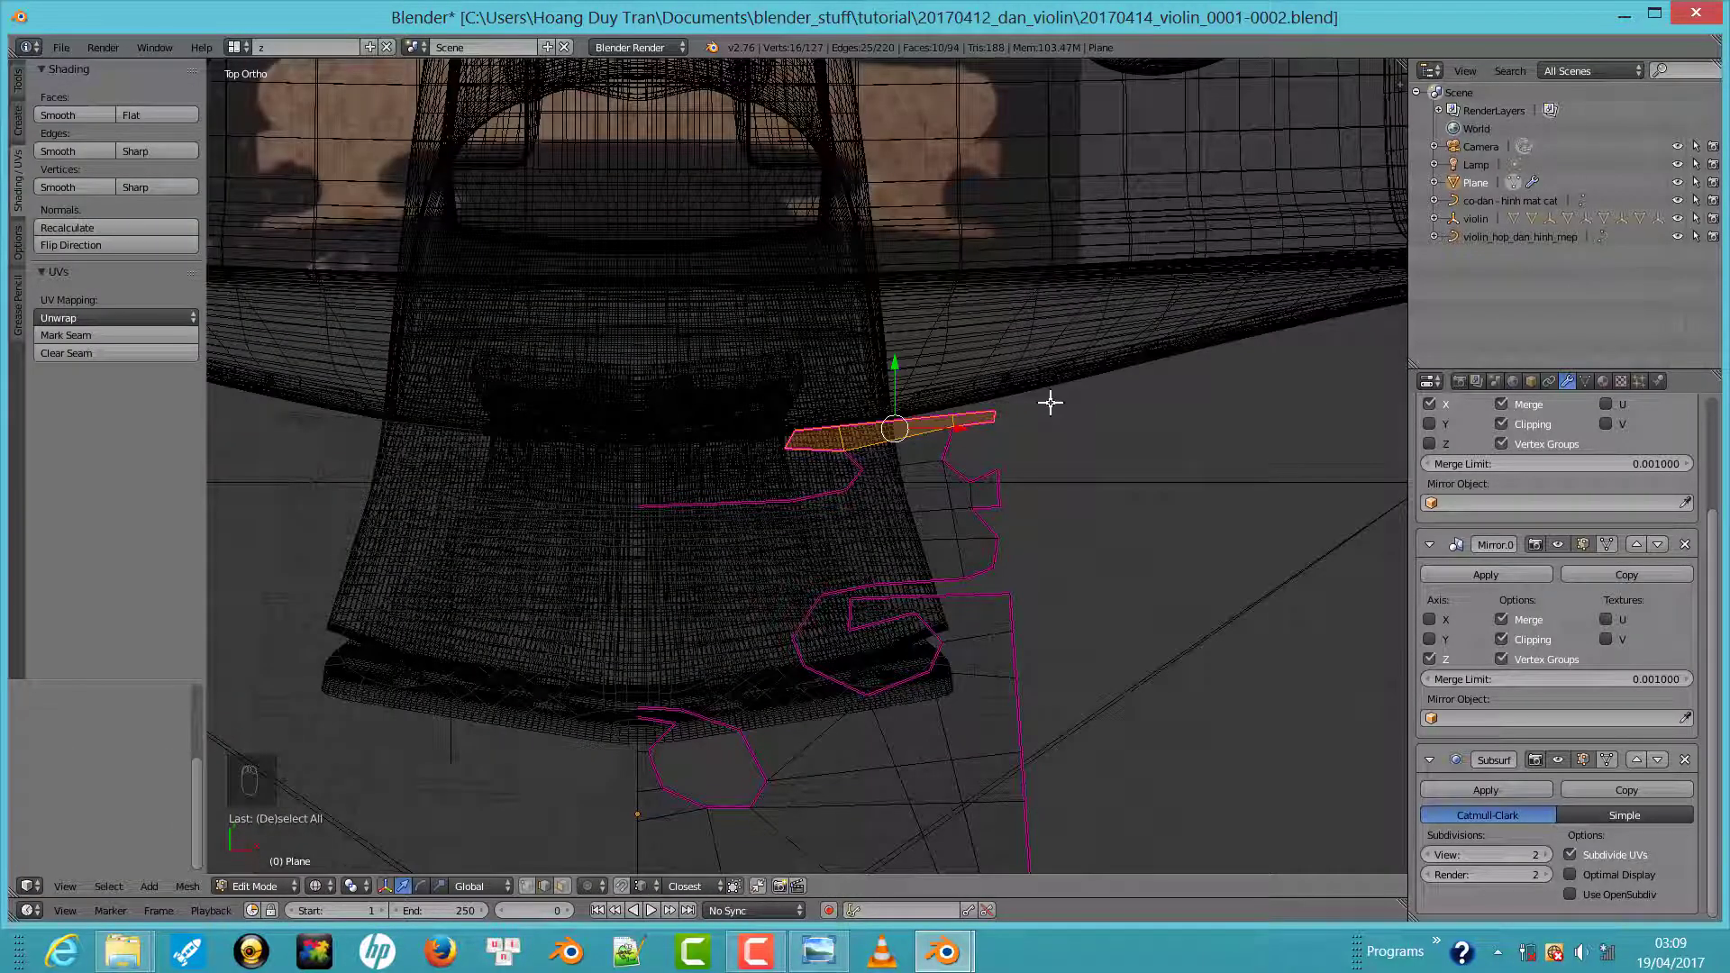
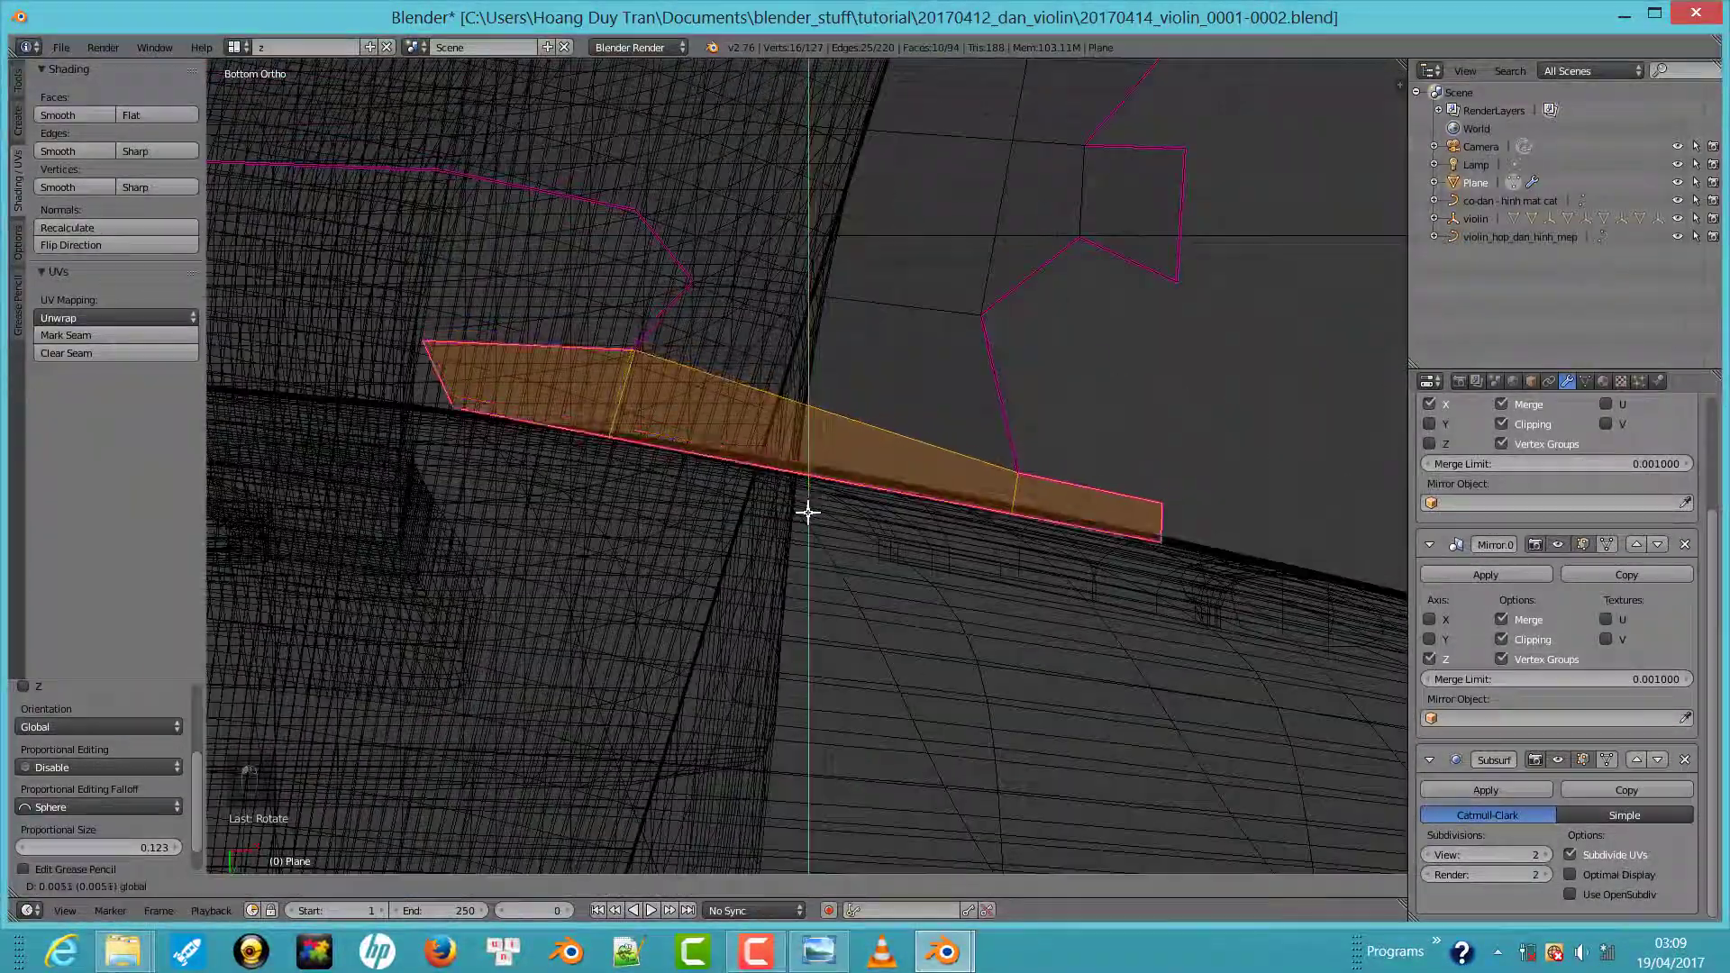
pyautogui.middleClick(834, 422)
pyautogui.press('Tab')
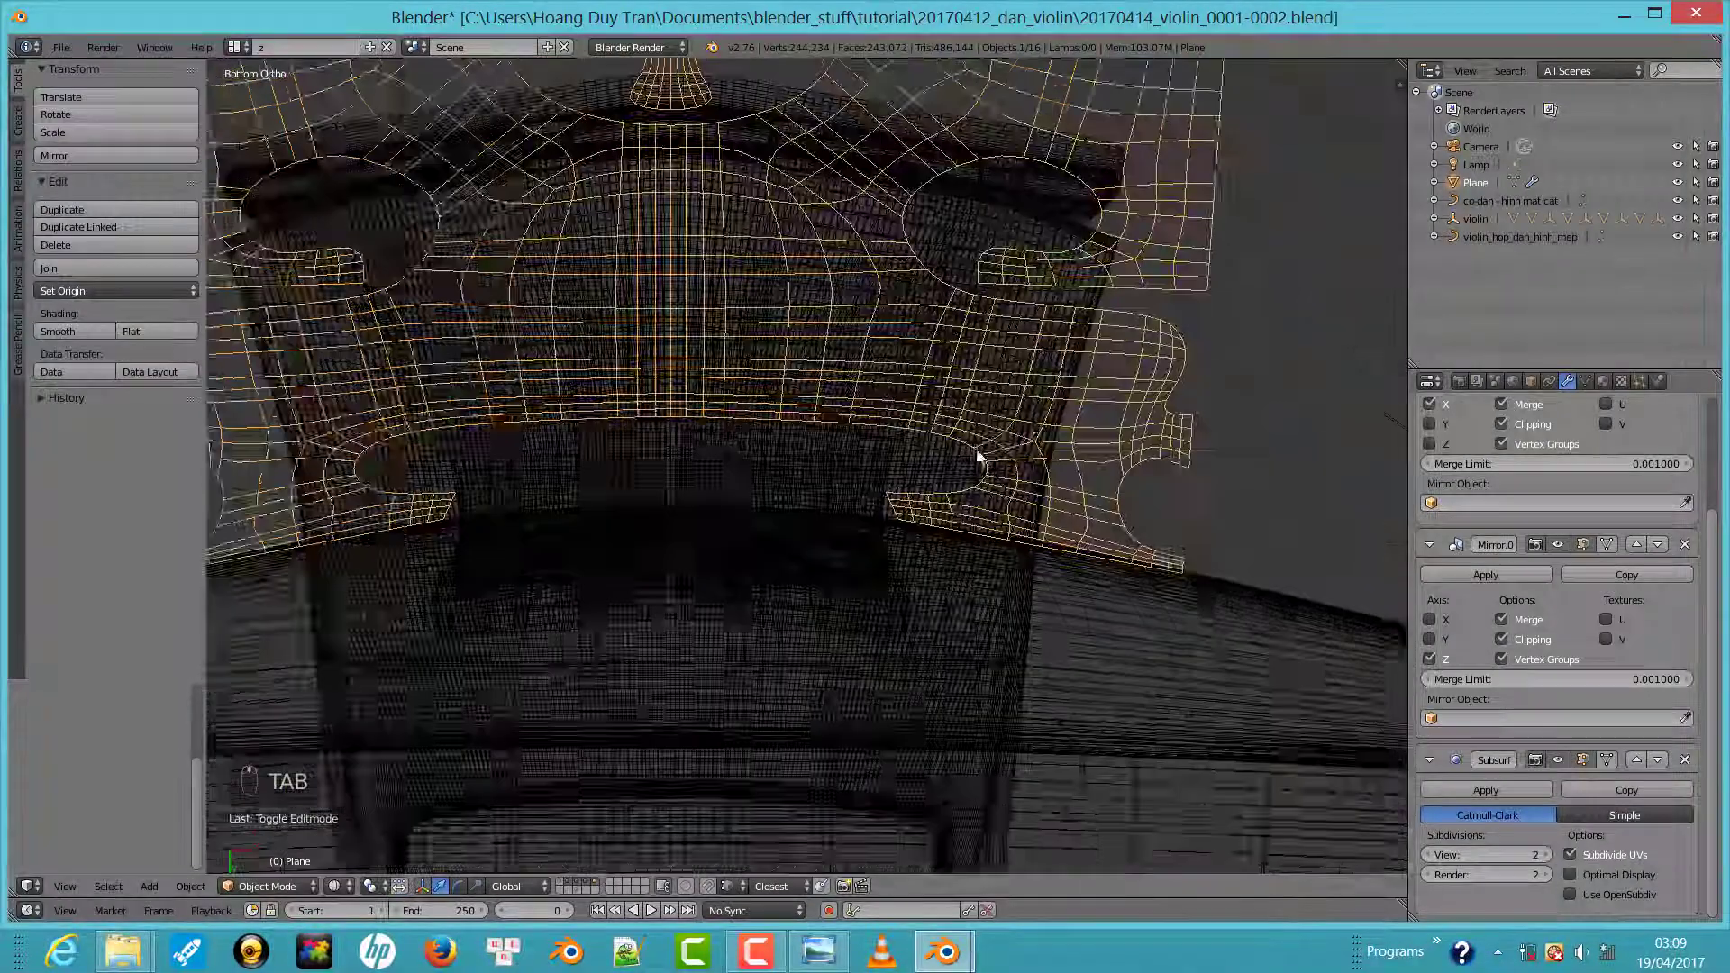
pyautogui.press('Tab')
pyautogui.press('Tab')
pyautogui.moveTo(1041, 288); pyautogui.dragTo(1030, 456)
pyautogui.press('z')
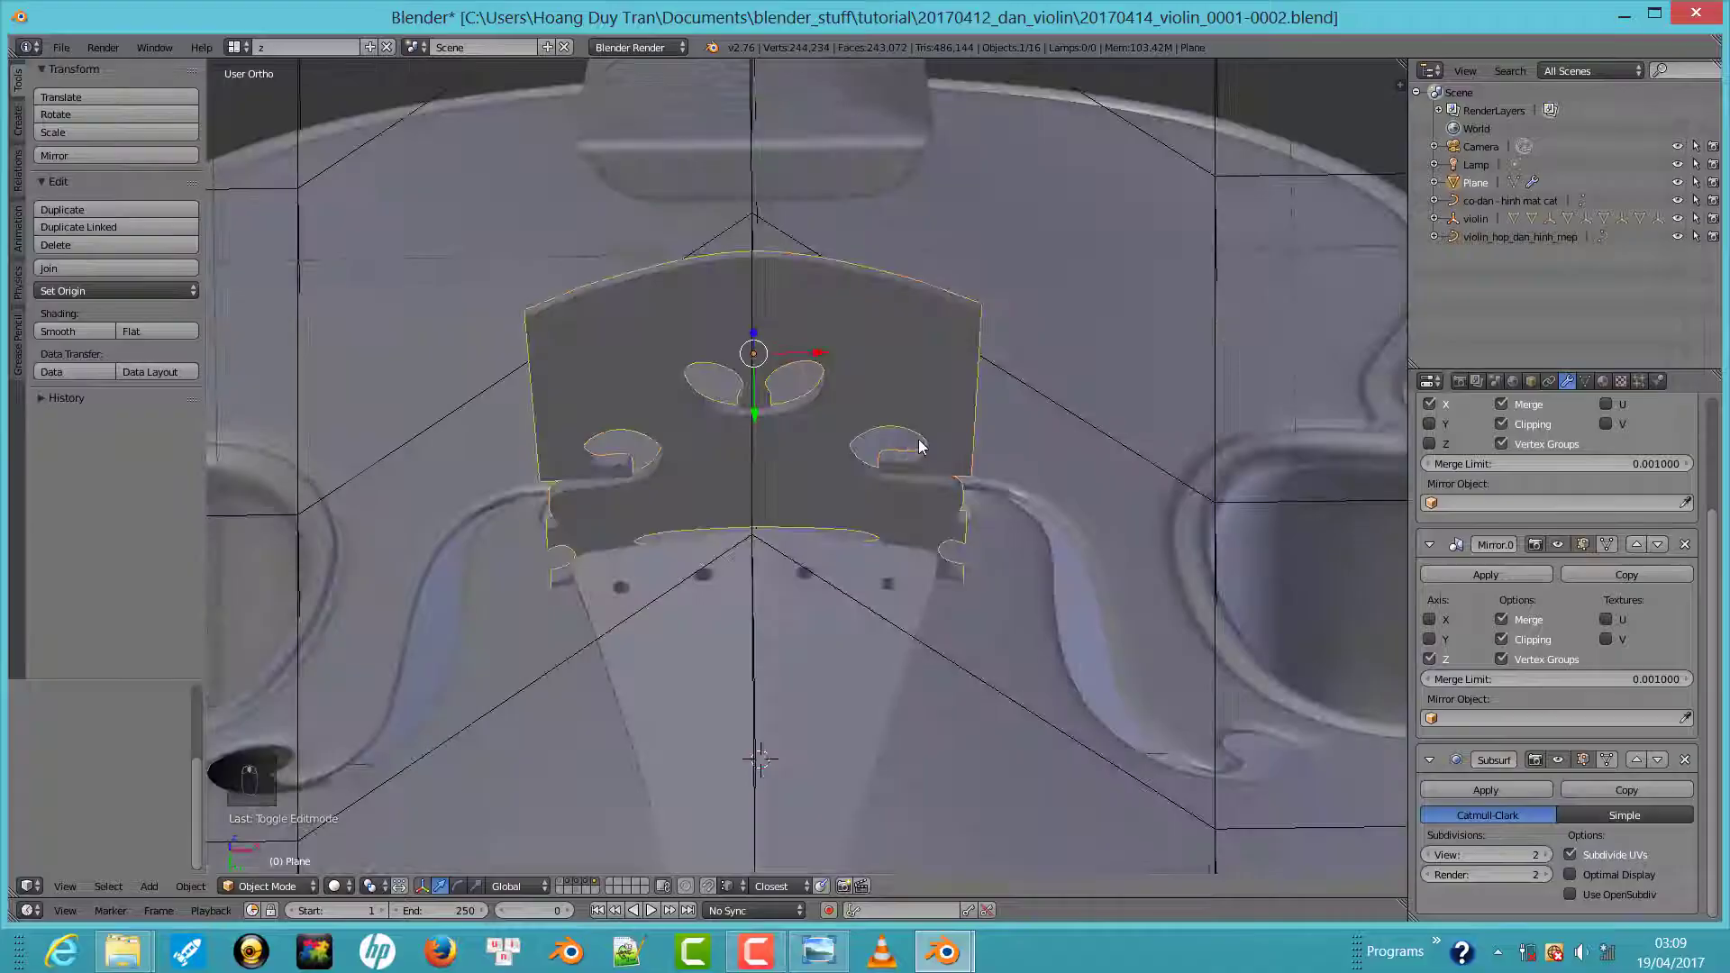
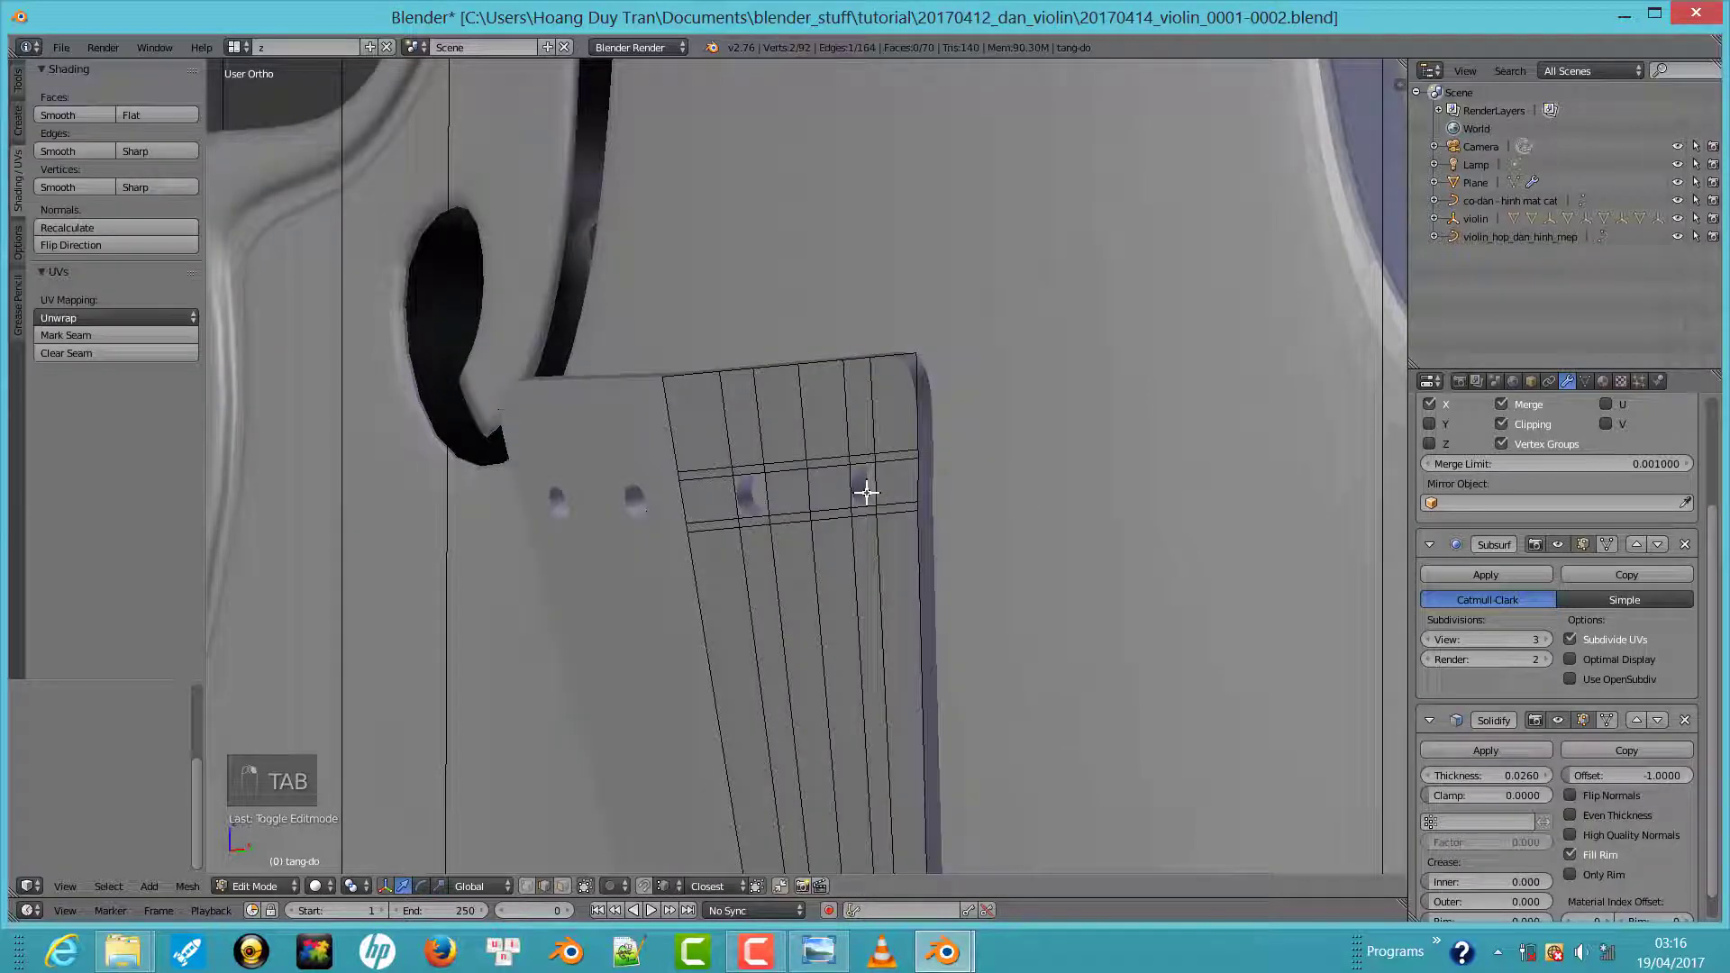
# Frame the tailpiece's string holes and bring up the Add menu for a new object
pyautogui.moveTo(993, 493); pyautogui.dragTo(1065, 486)
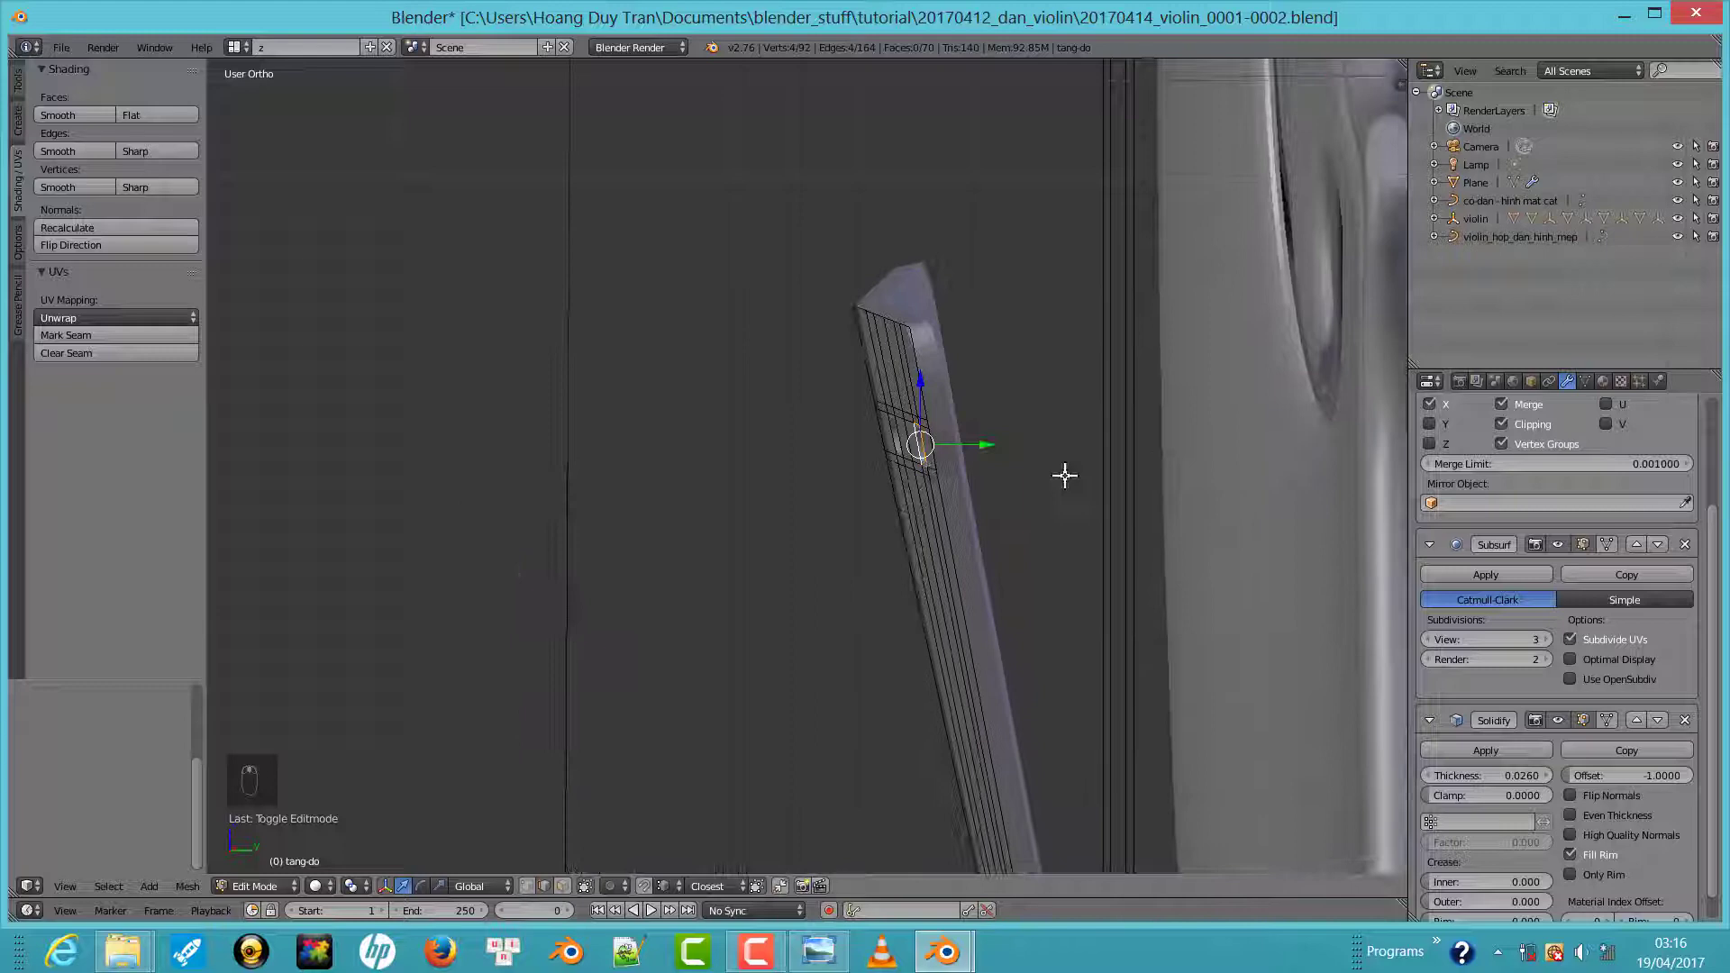
pyautogui.middleClick(1133, 526)
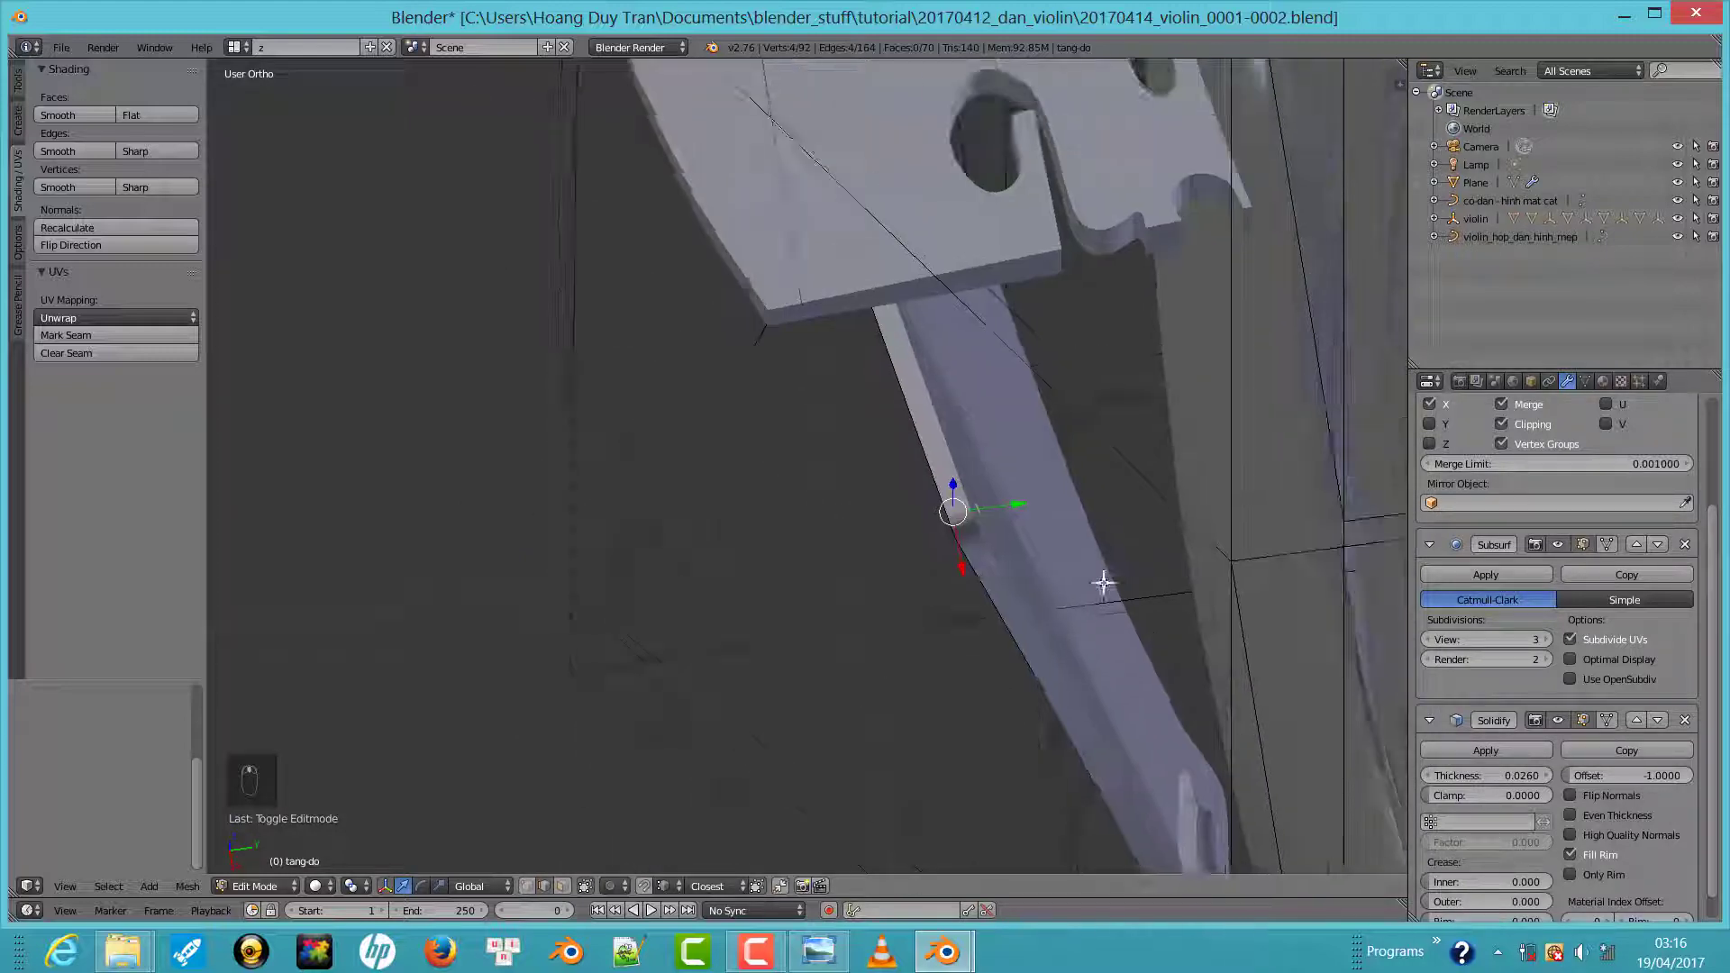
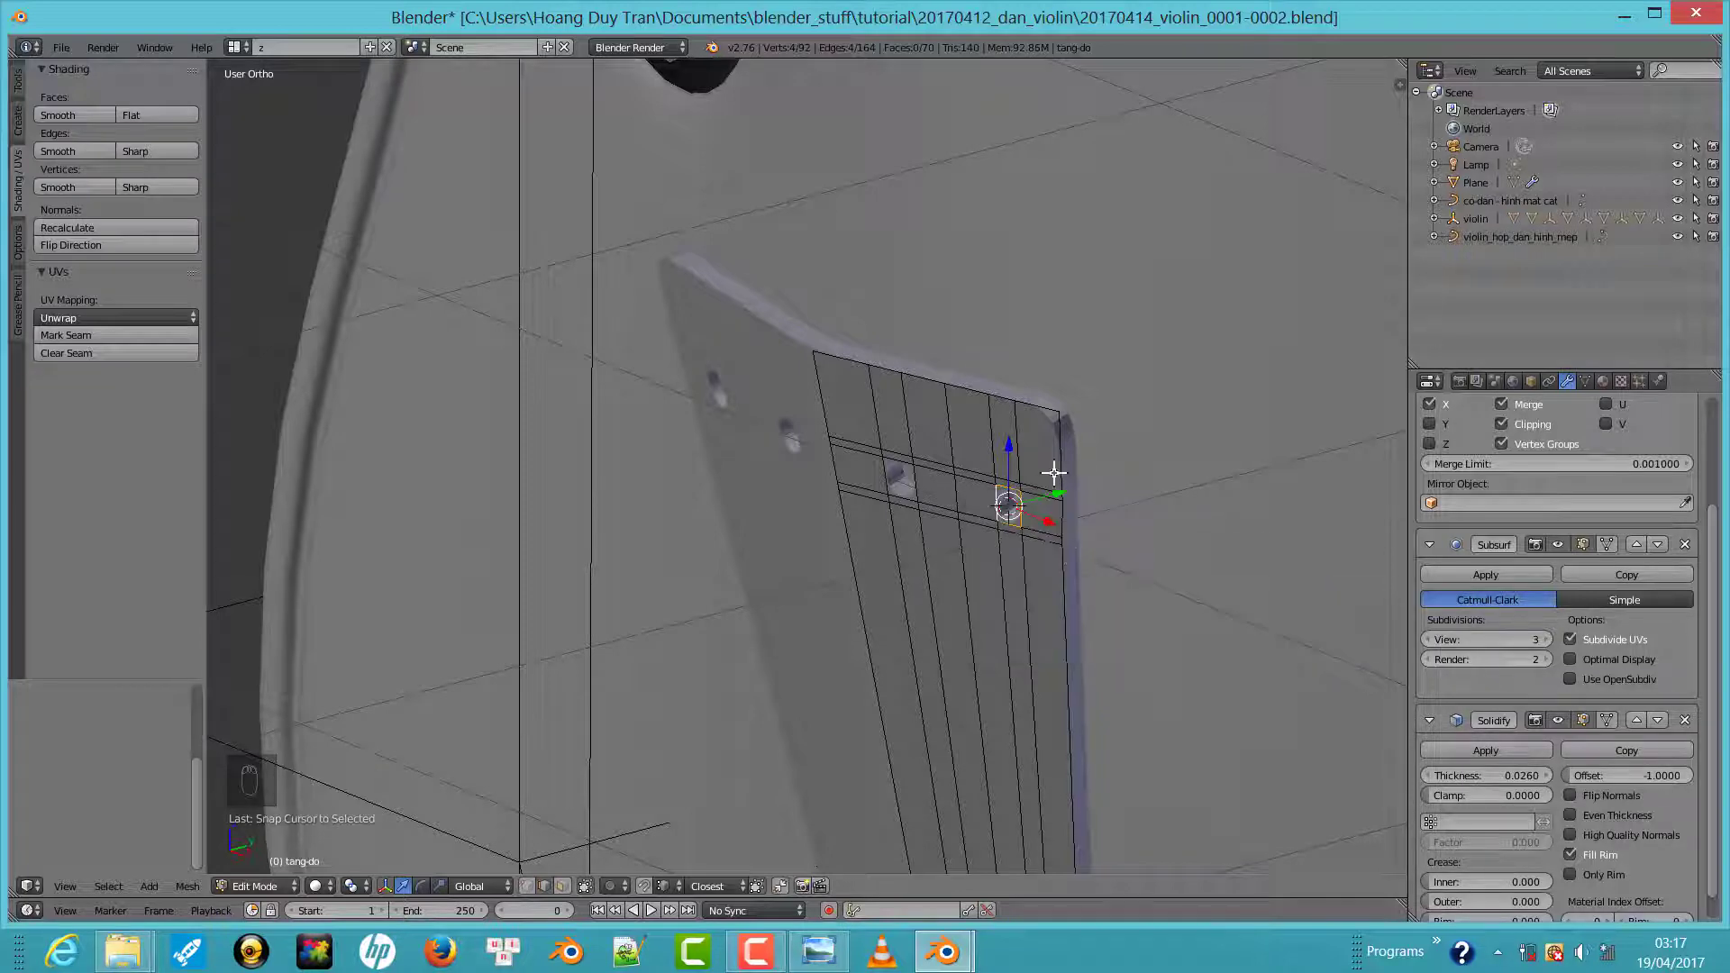
pyautogui.moveTo(1103, 548); pyautogui.dragTo(1048, 375)
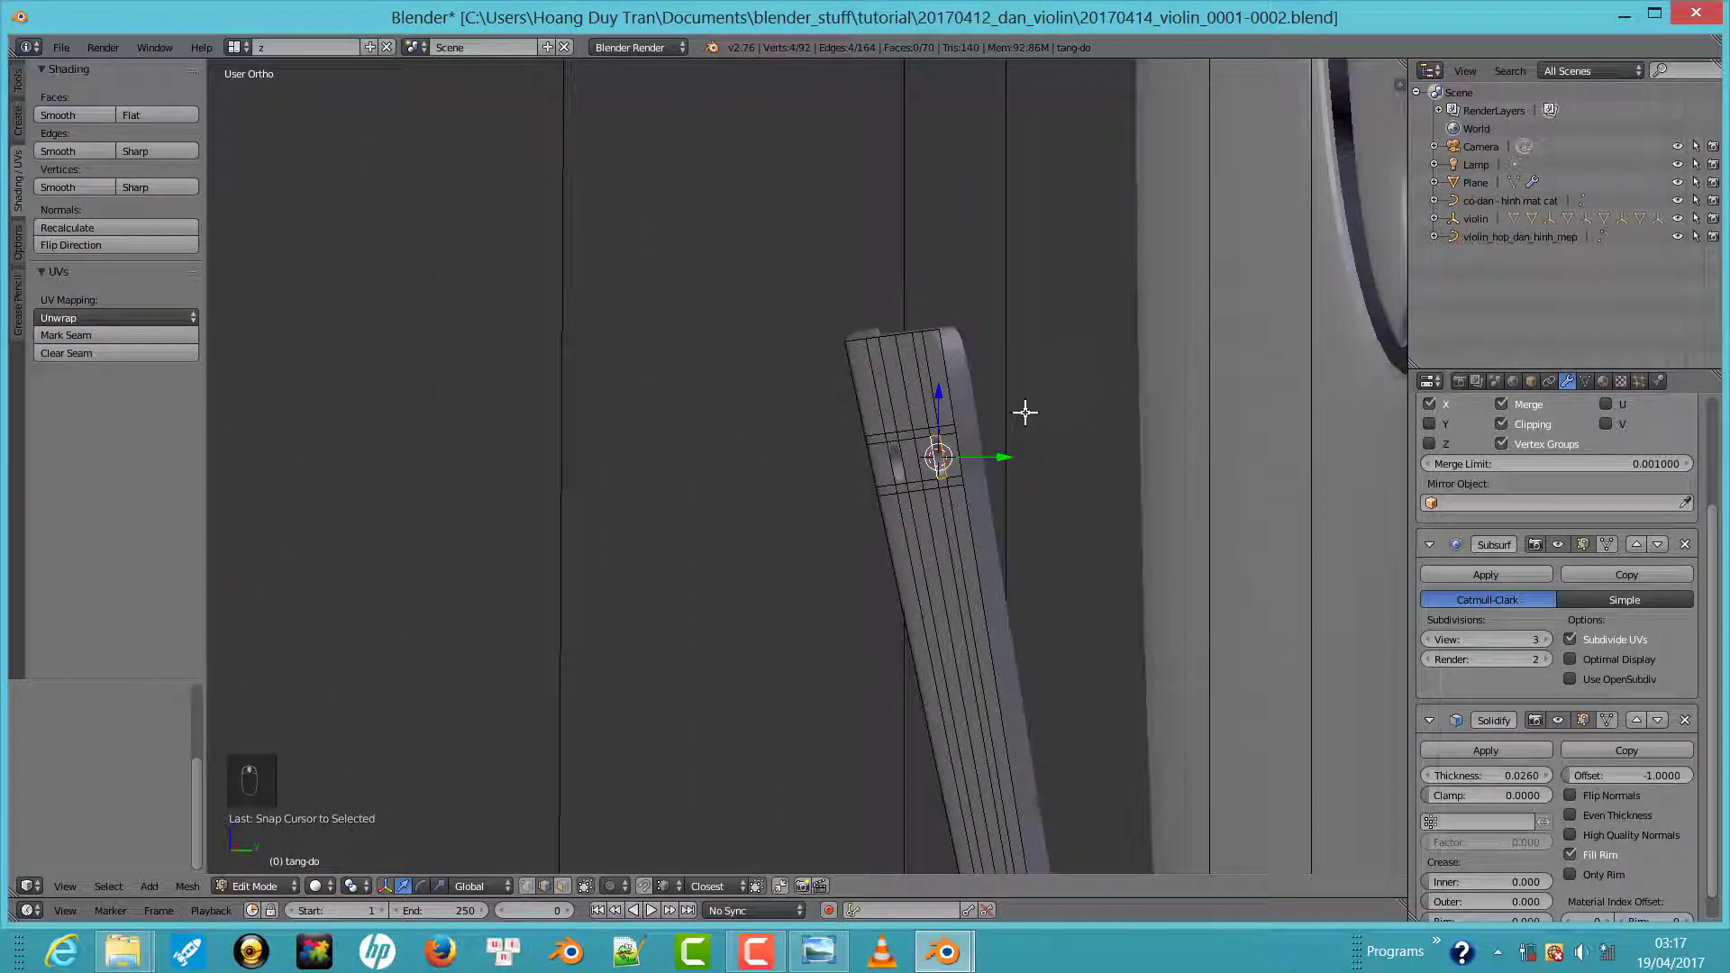
pyautogui.press('shift+a')
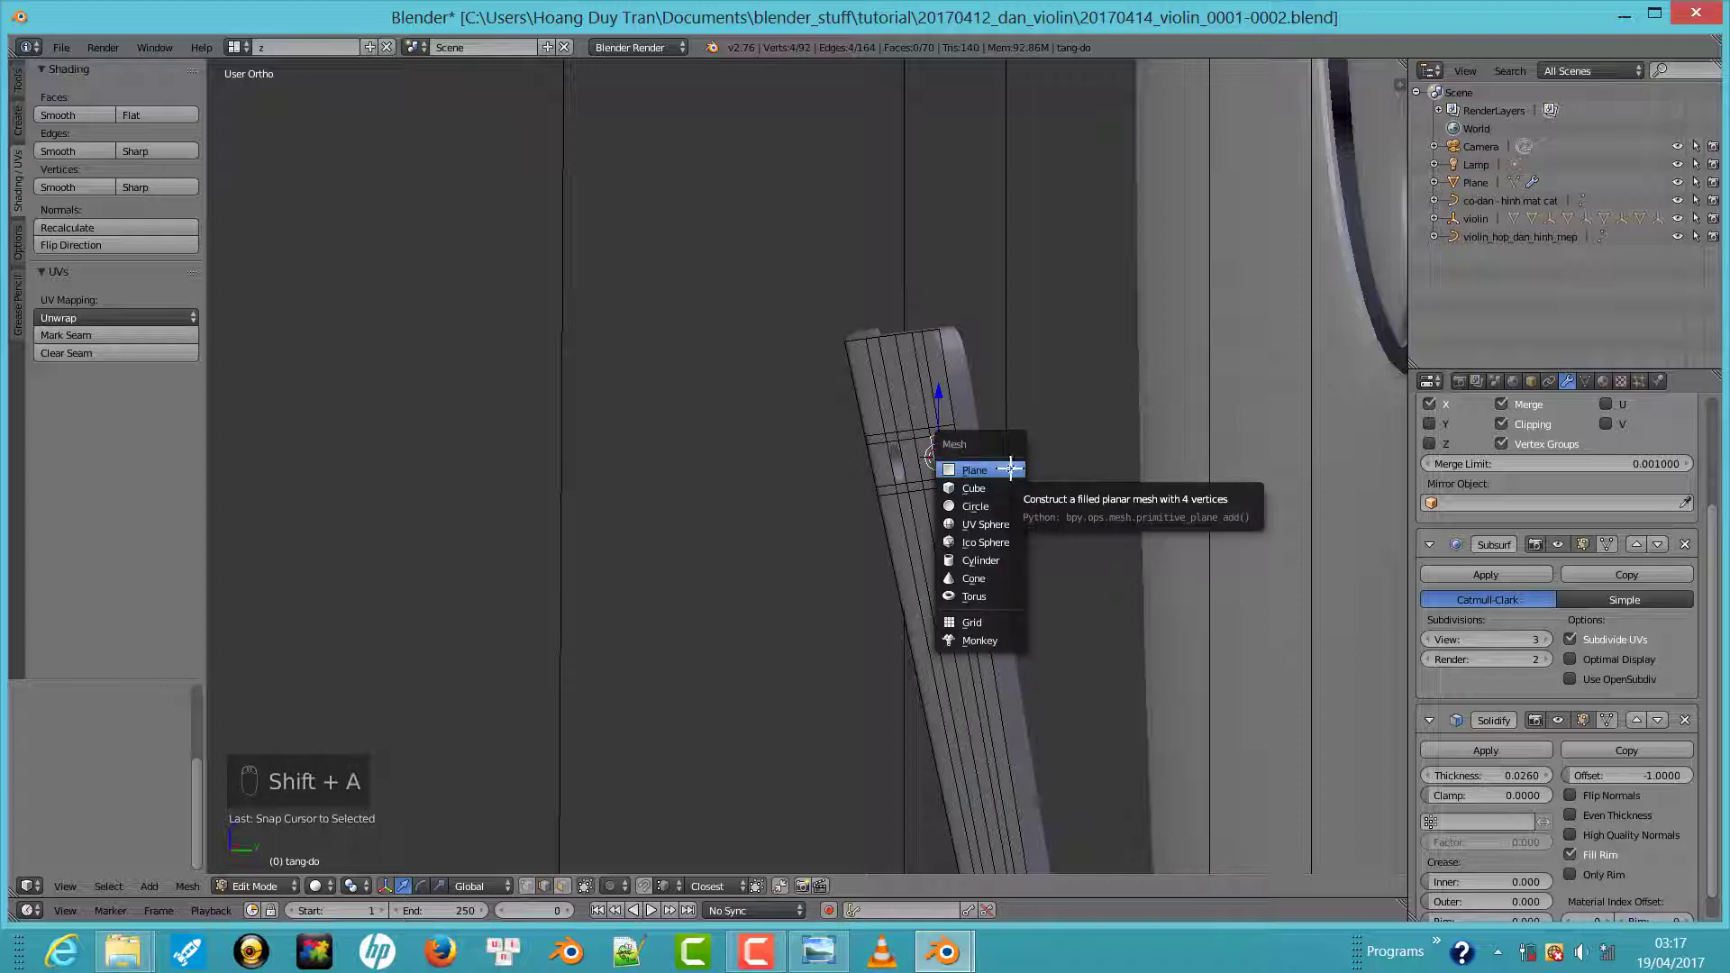
# Add a Bezier curve at the tailpiece string hole and frame the top of the tailpiece
pyautogui.press('Tab')
pyautogui.press('shift+a')
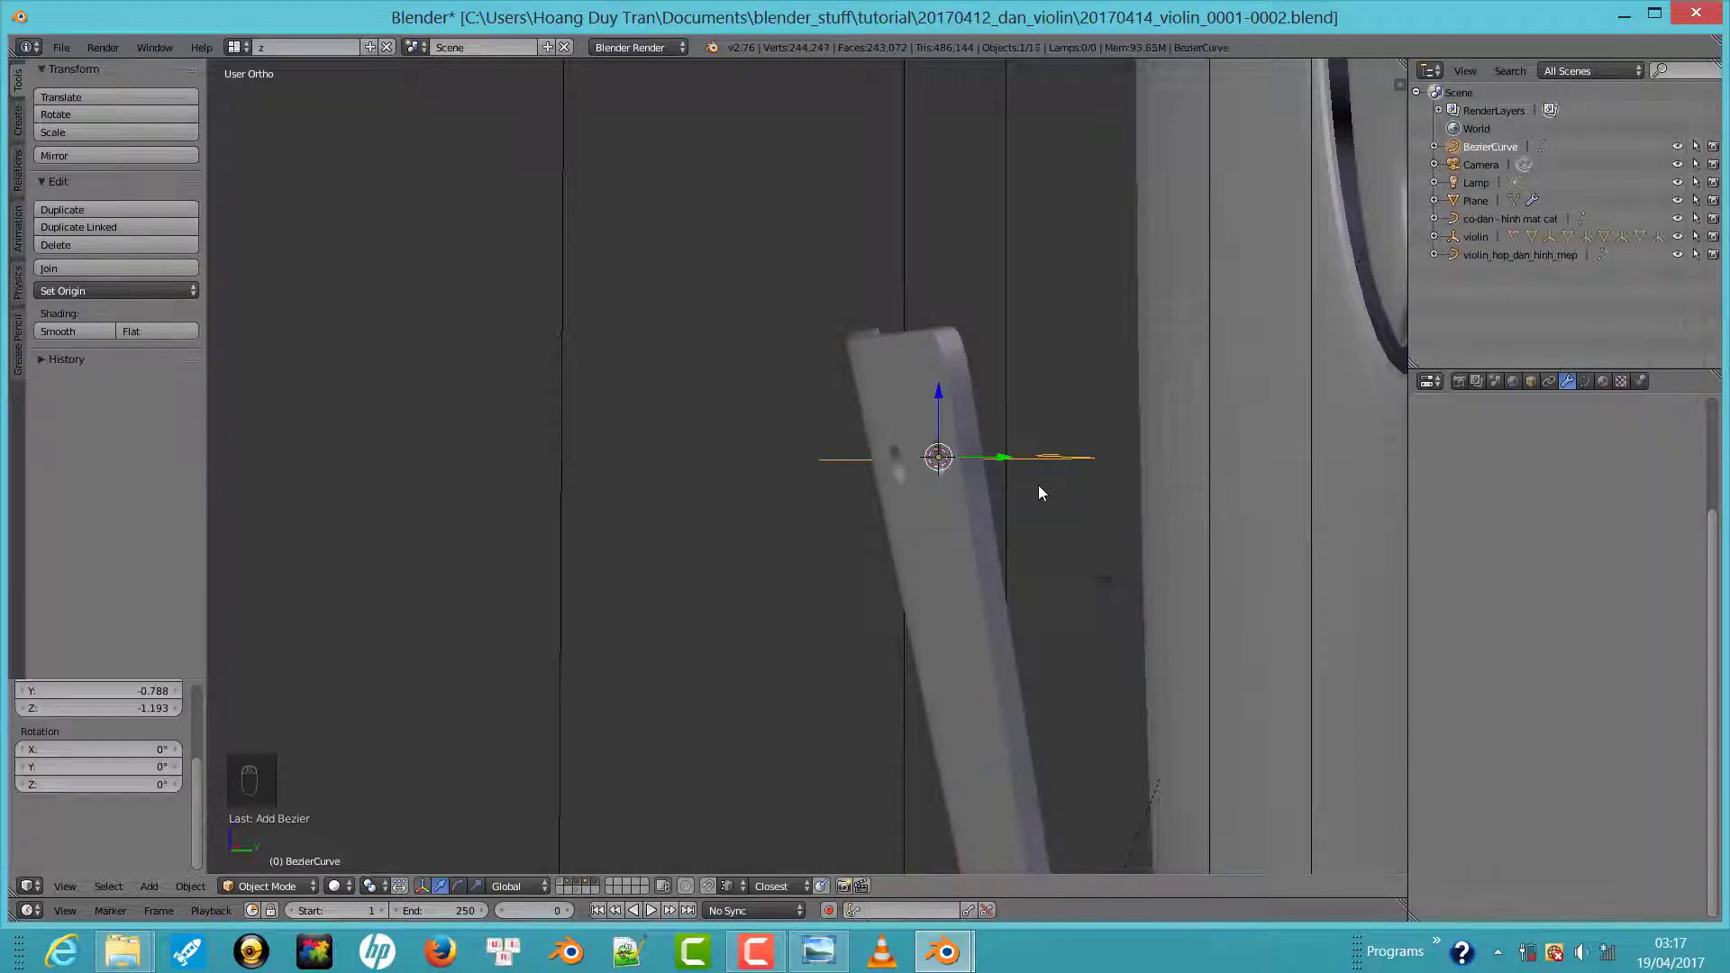
pyautogui.moveTo(983, 502); pyautogui.dragTo(1148, 506)
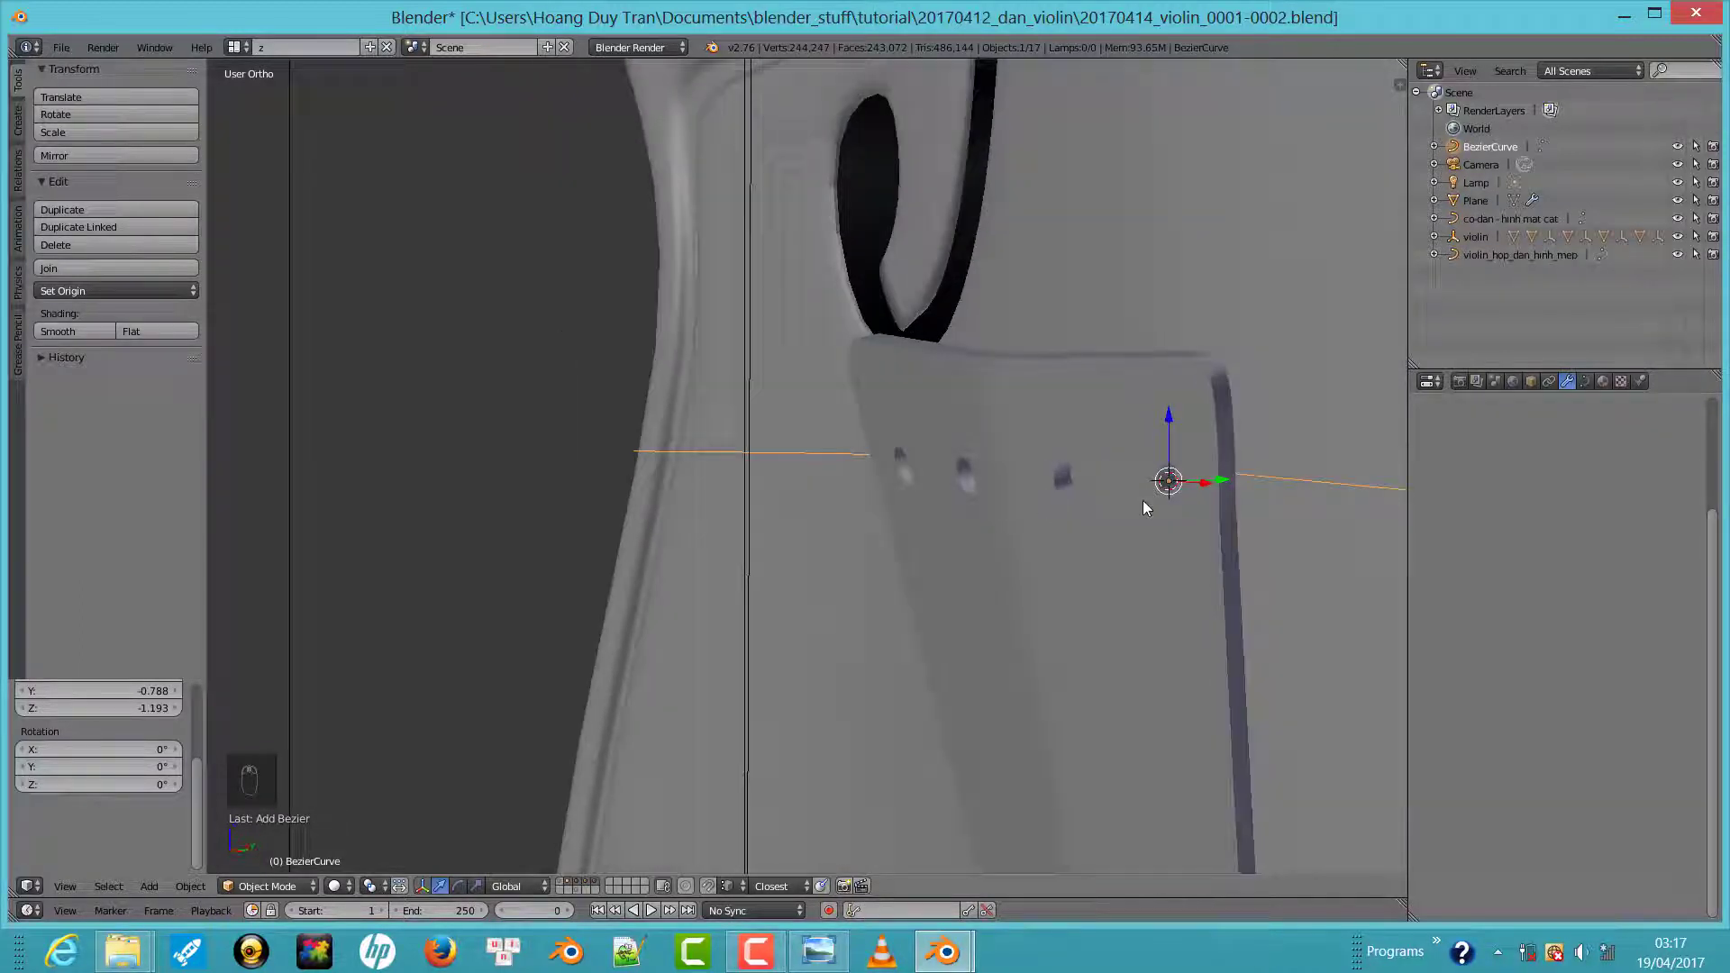
pyautogui.press('Tab')
pyautogui.press('Tab')
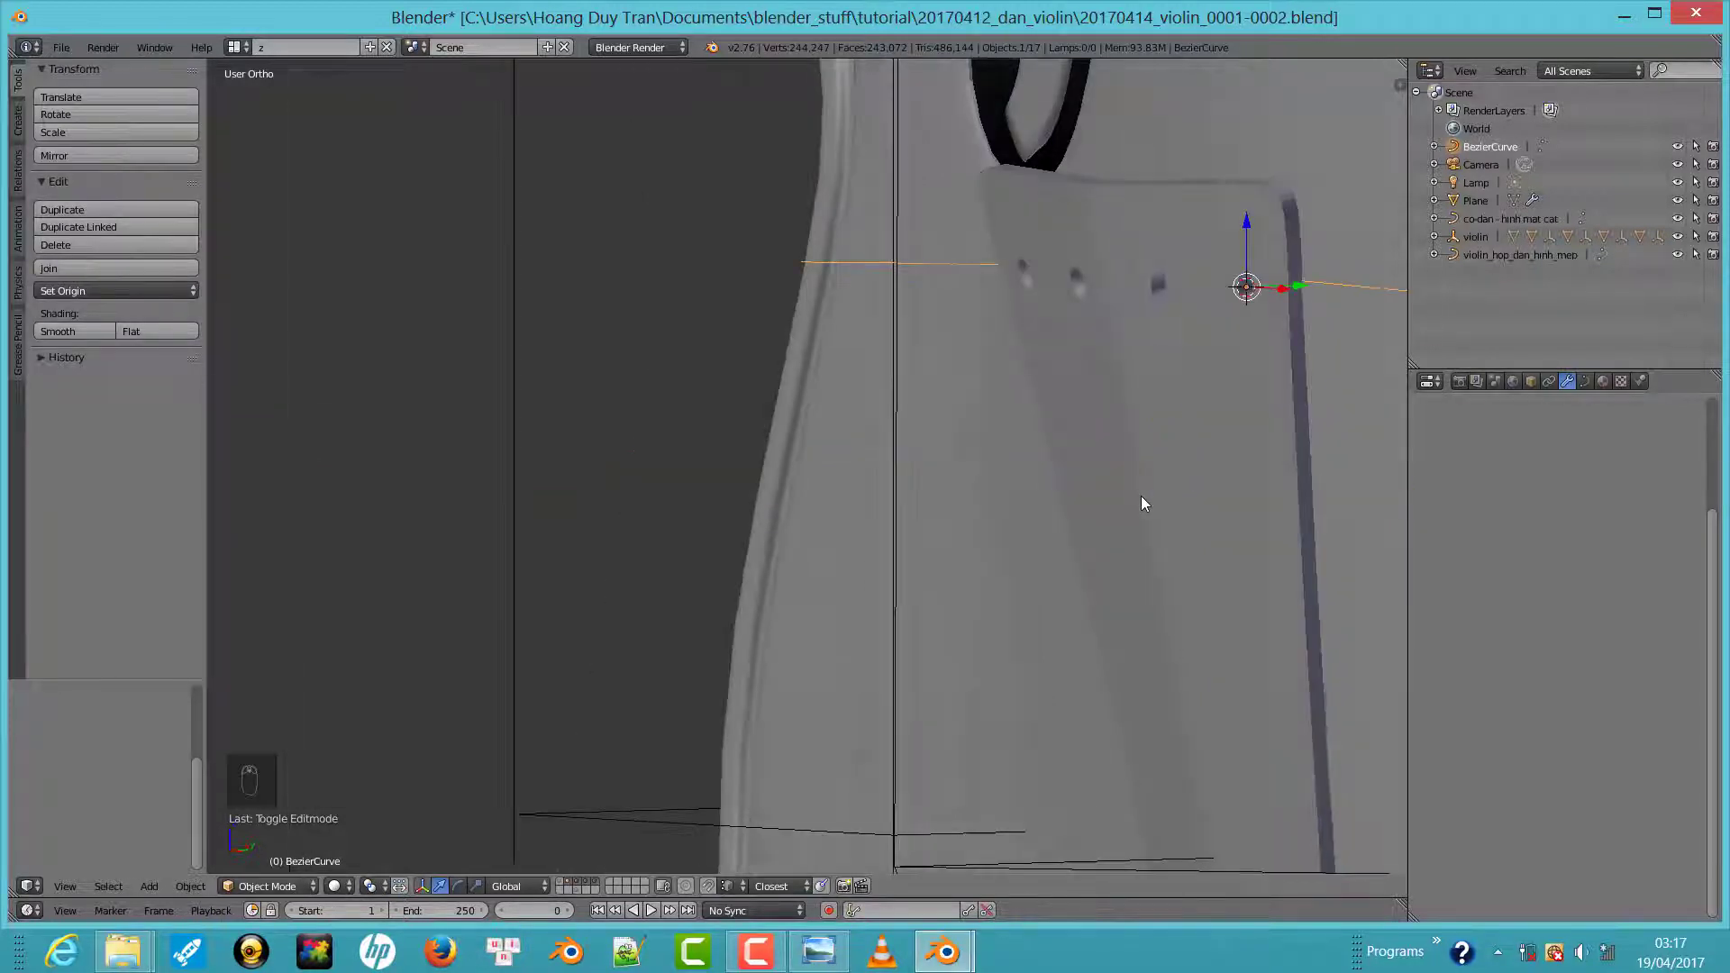
pyautogui.moveTo(1052, 486); pyautogui.dragTo(956, 471)
# Rotate the new curve roughly into place and begin editing its control points
pyautogui.press('r')
pyautogui.press('Tab')
pyautogui.press('a')
pyautogui.press('a')
pyautogui.press('v')
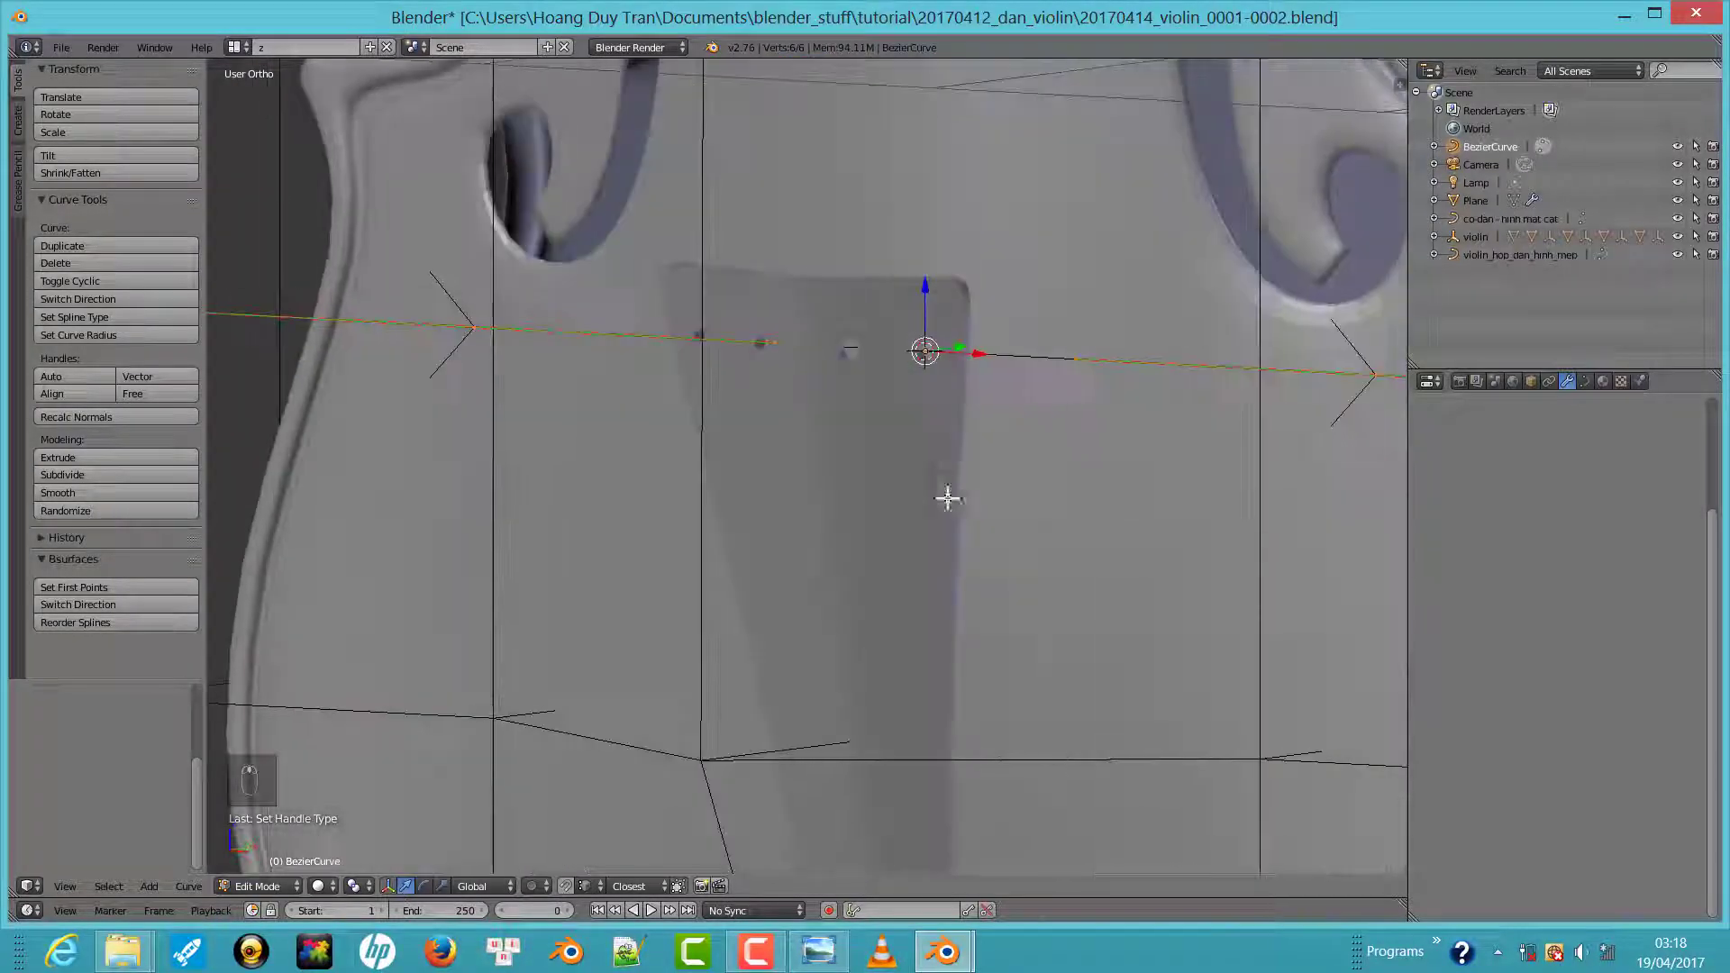
# Rotate the curve about X and Z so it runs along the tailpiece
pyautogui.press('Tab')
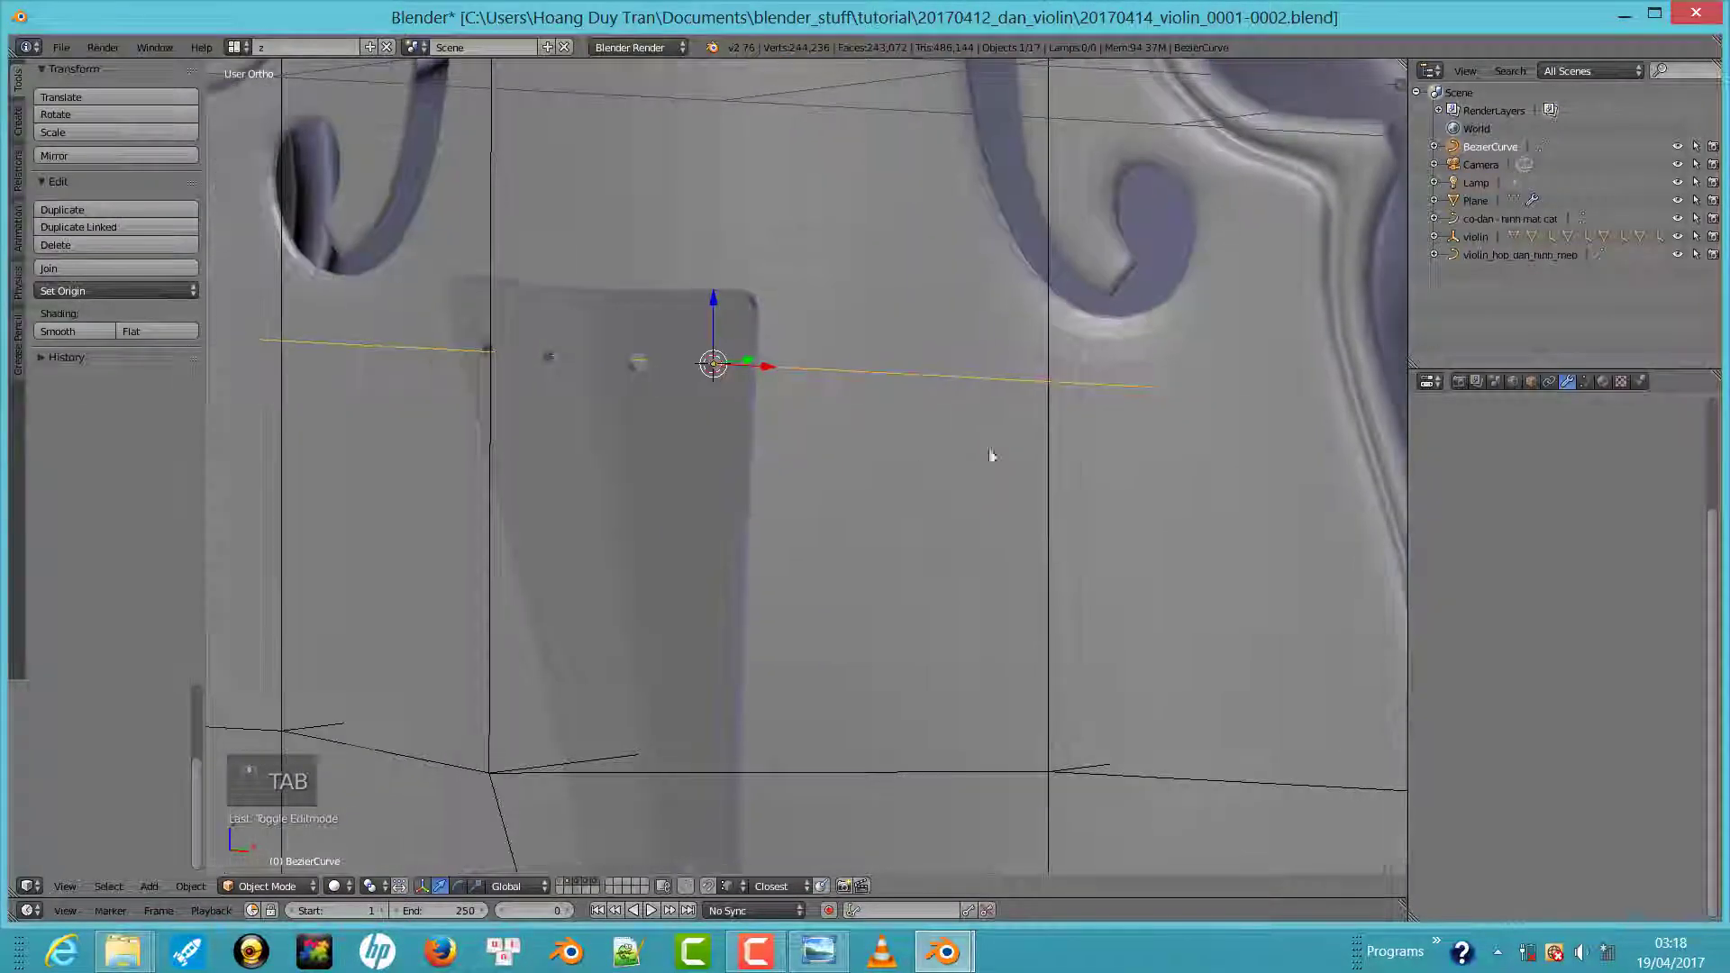
pyautogui.press('s')
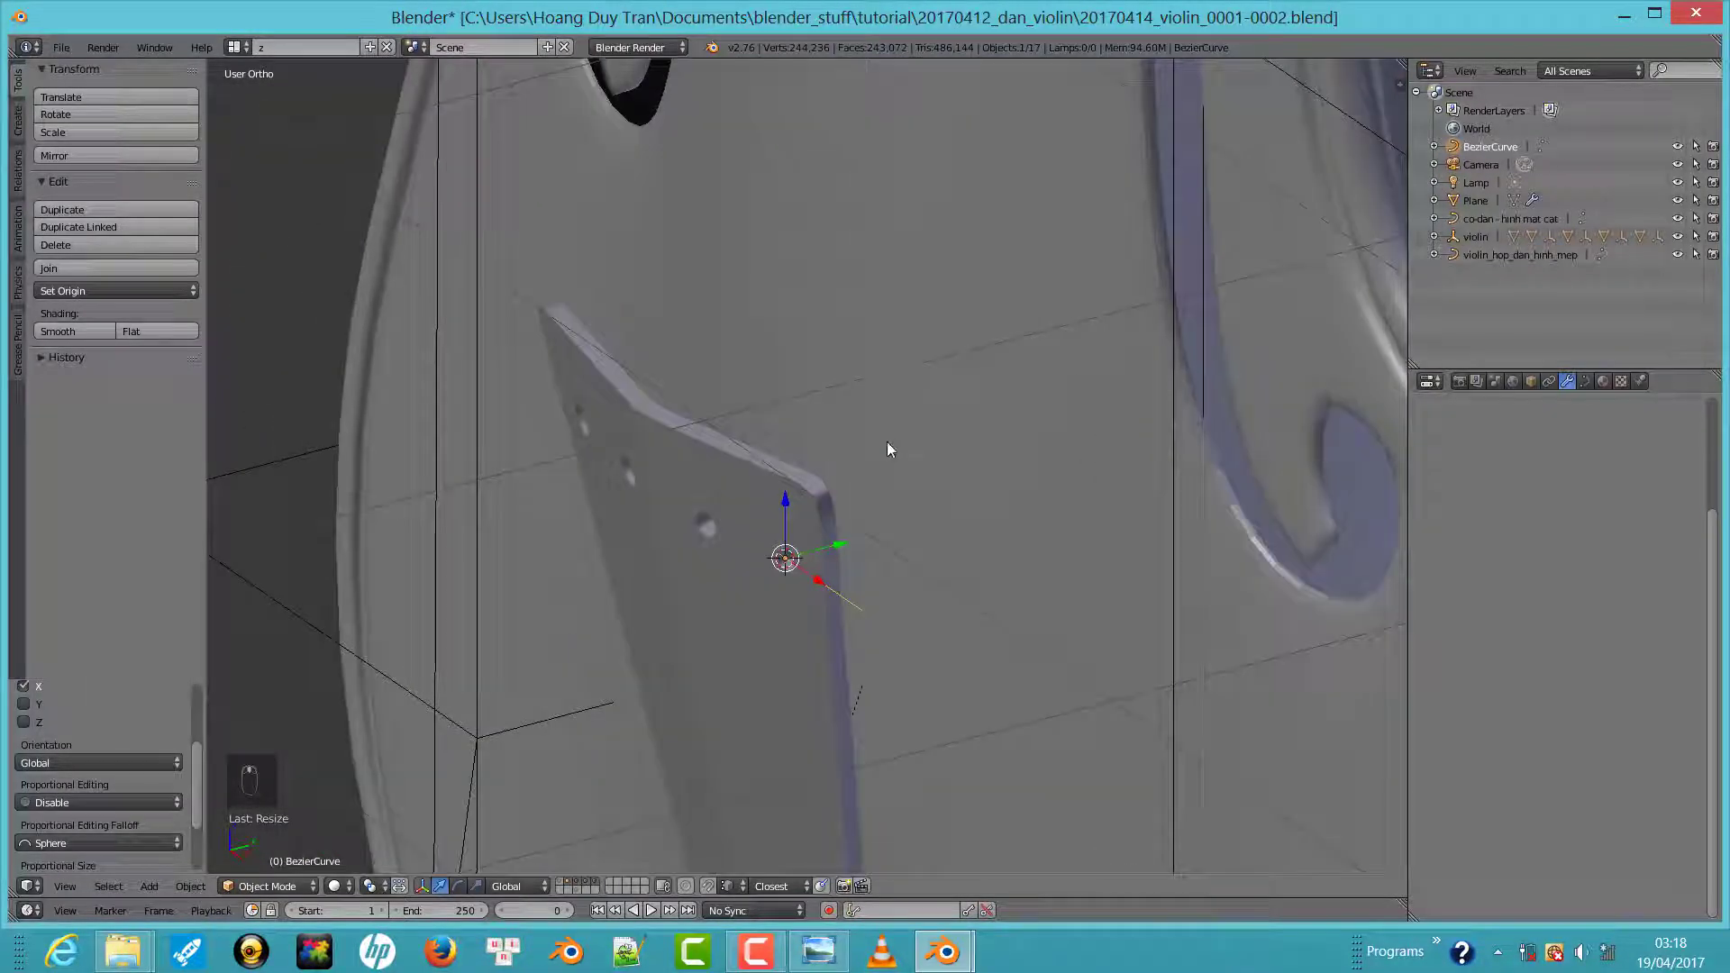
pyautogui.press('r')
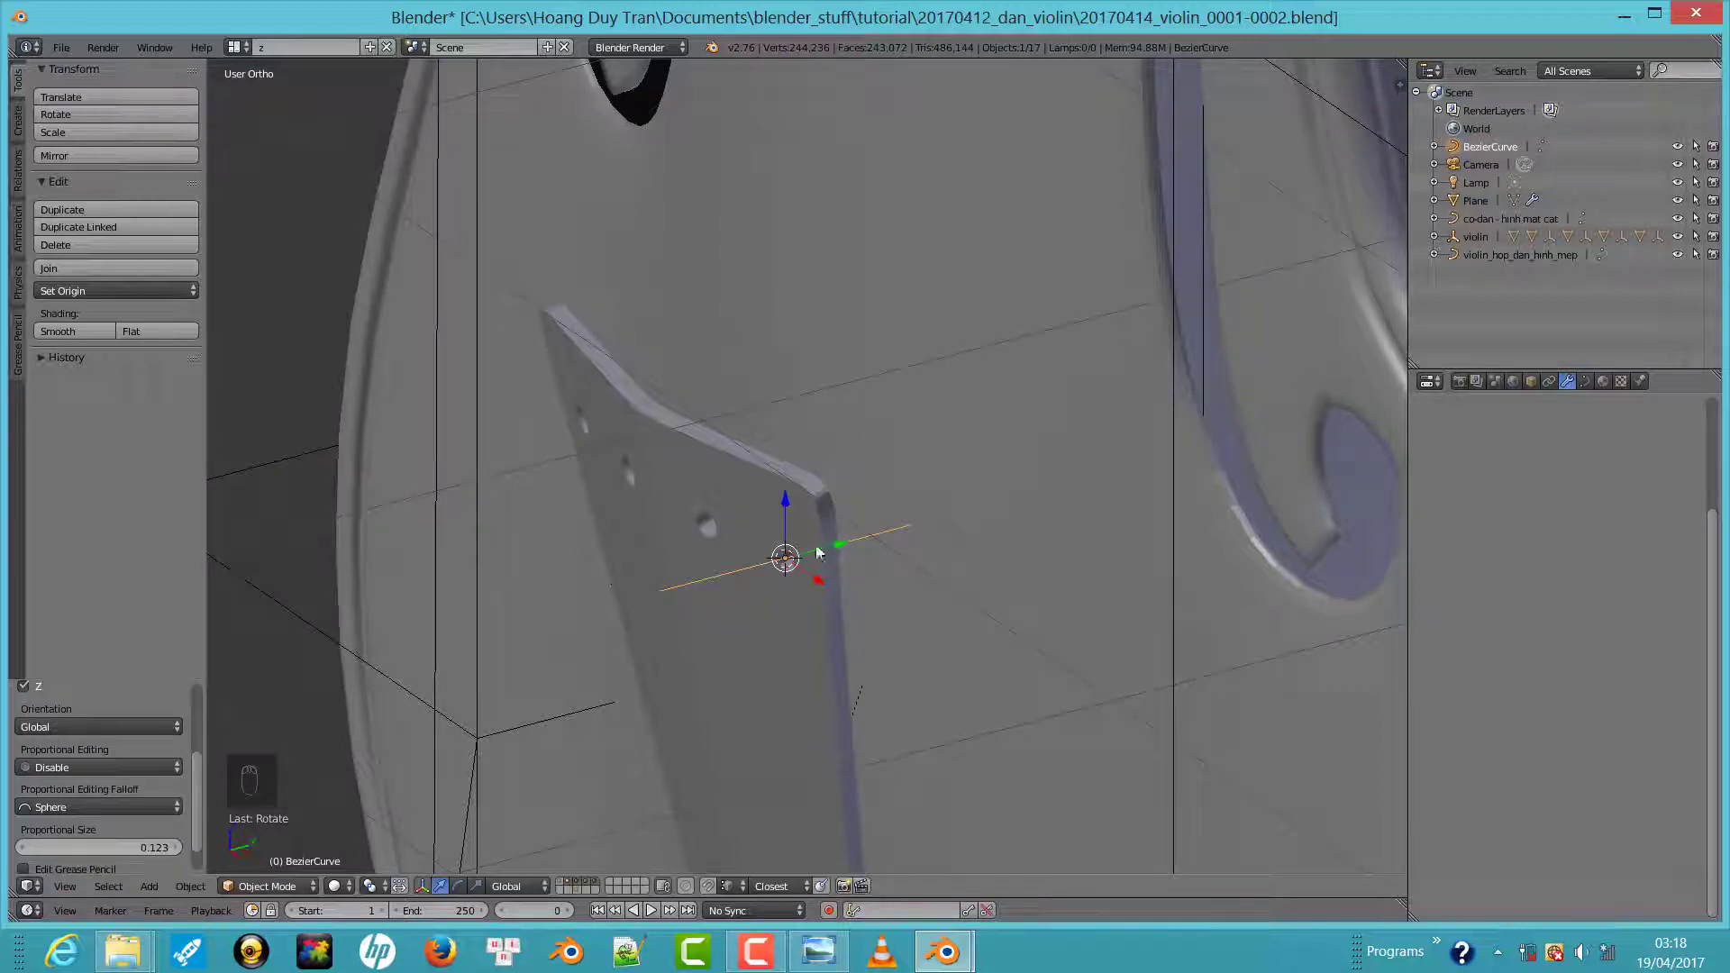
# Set the curve's end point handles to Aligned
pyautogui.press('Tab')
pyautogui.moveTo(744, 561); pyautogui.dragTo(663, 586)
pyautogui.middleClick(682, 586)
pyautogui.rightClick(844, 542)
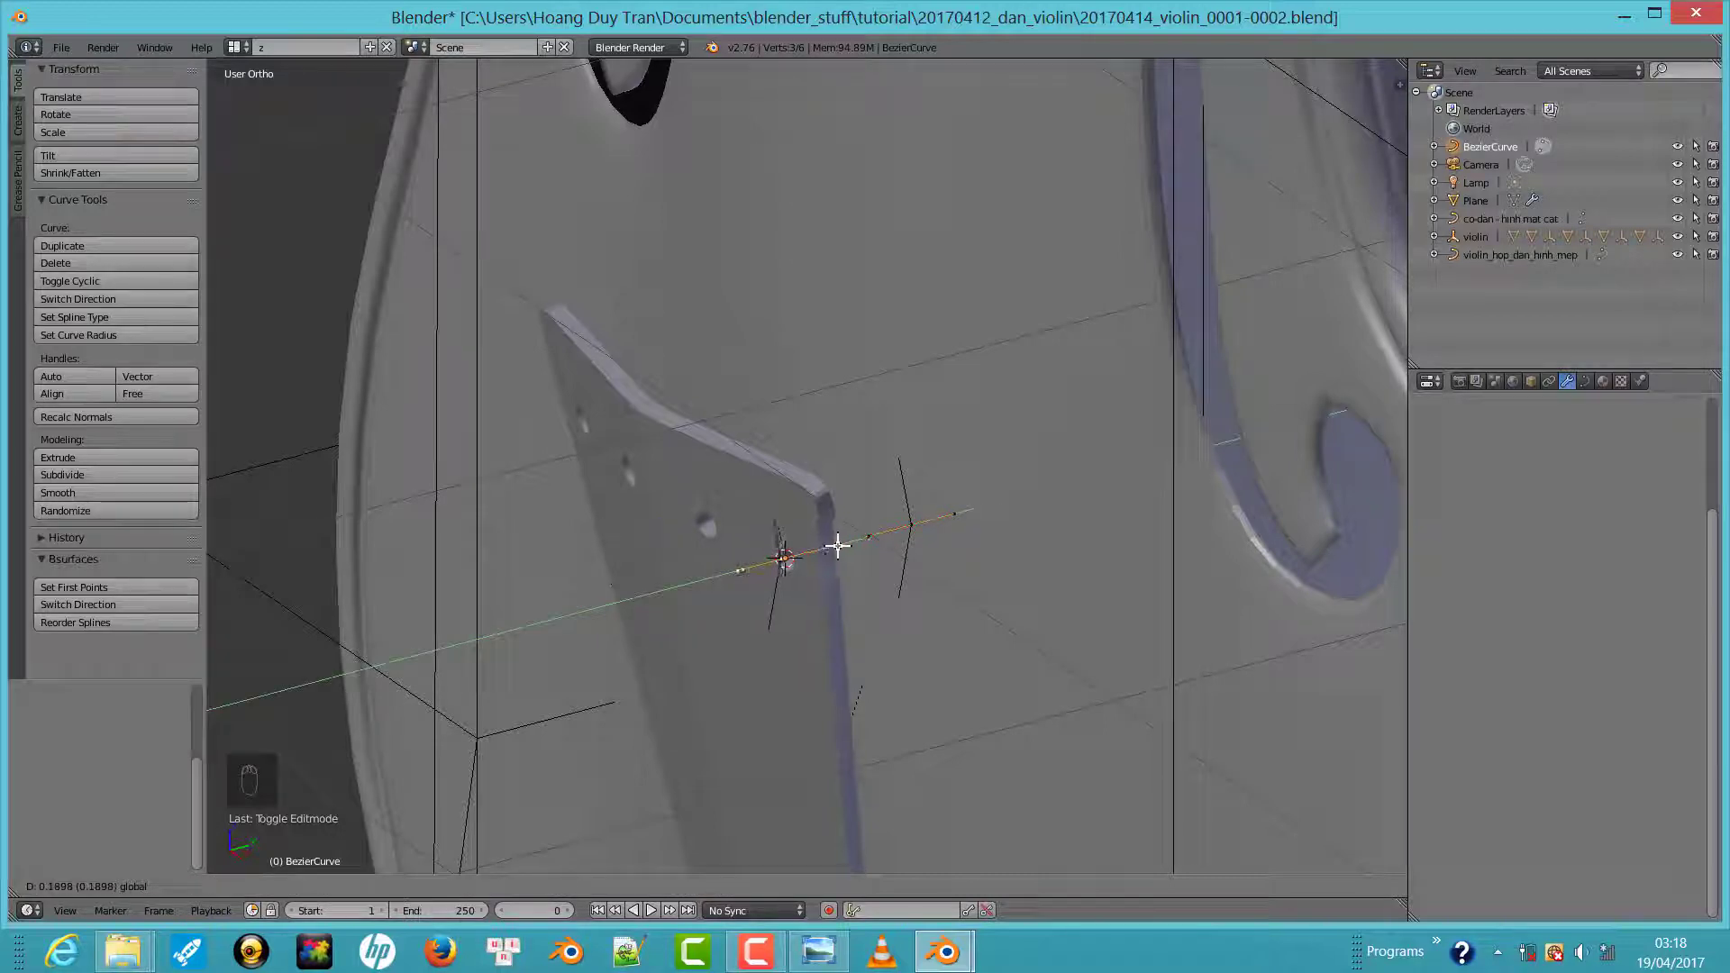
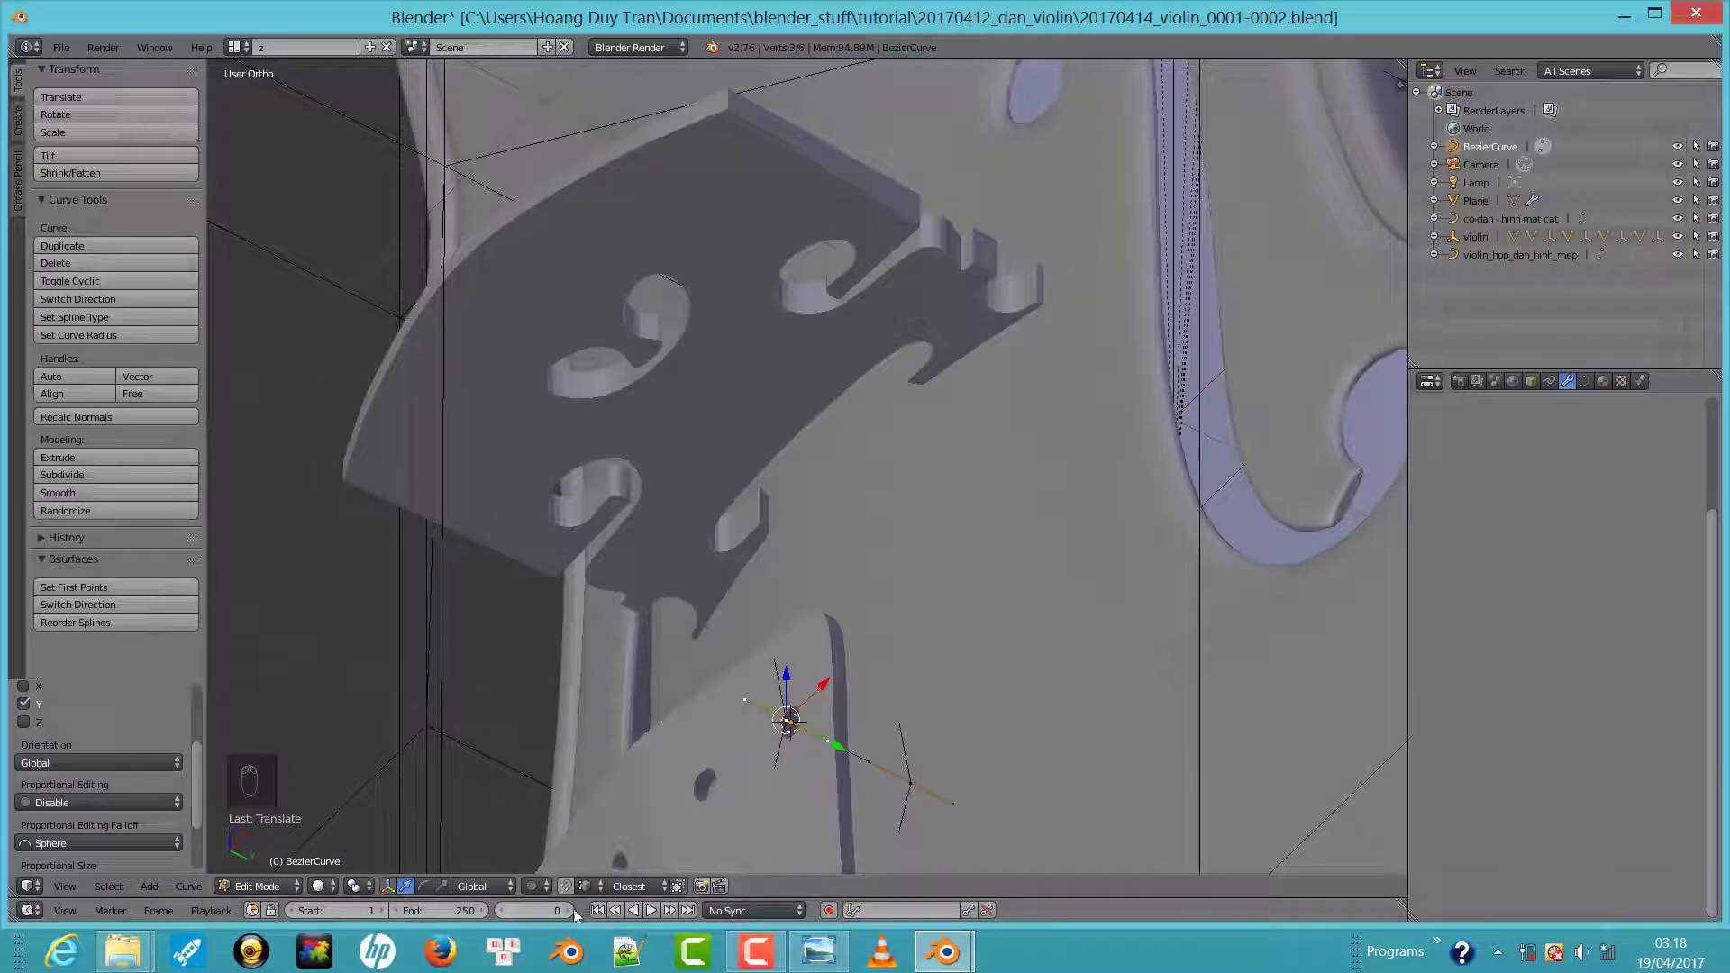
pyautogui.press('v')
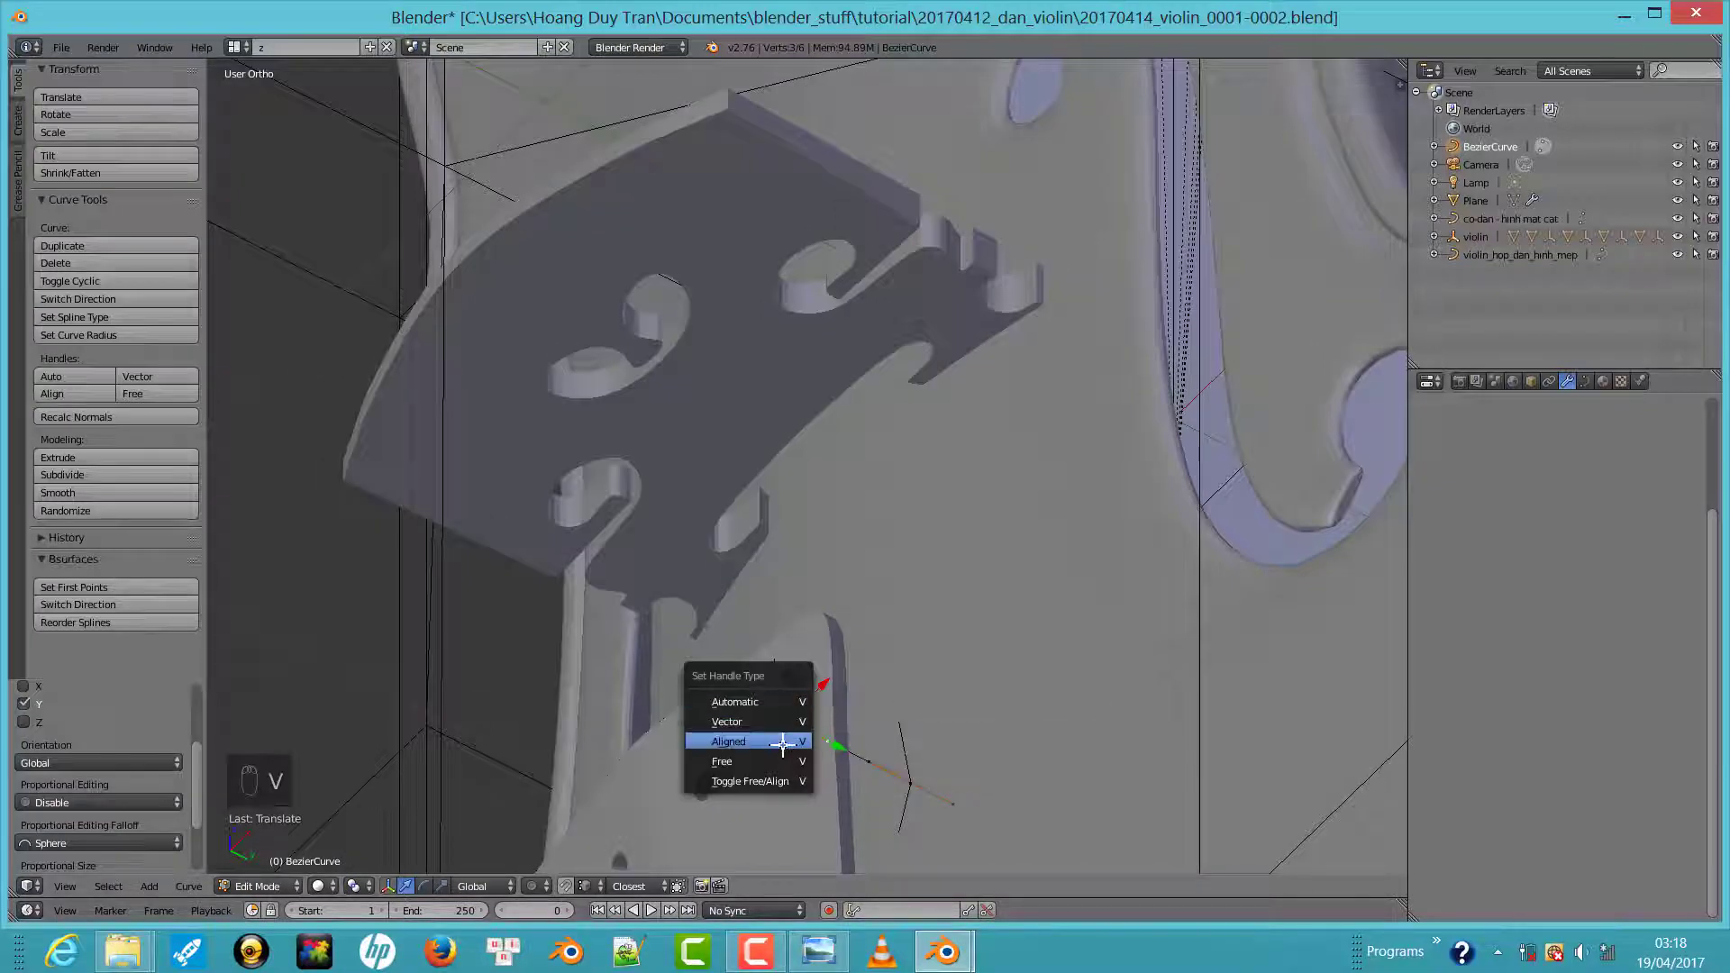
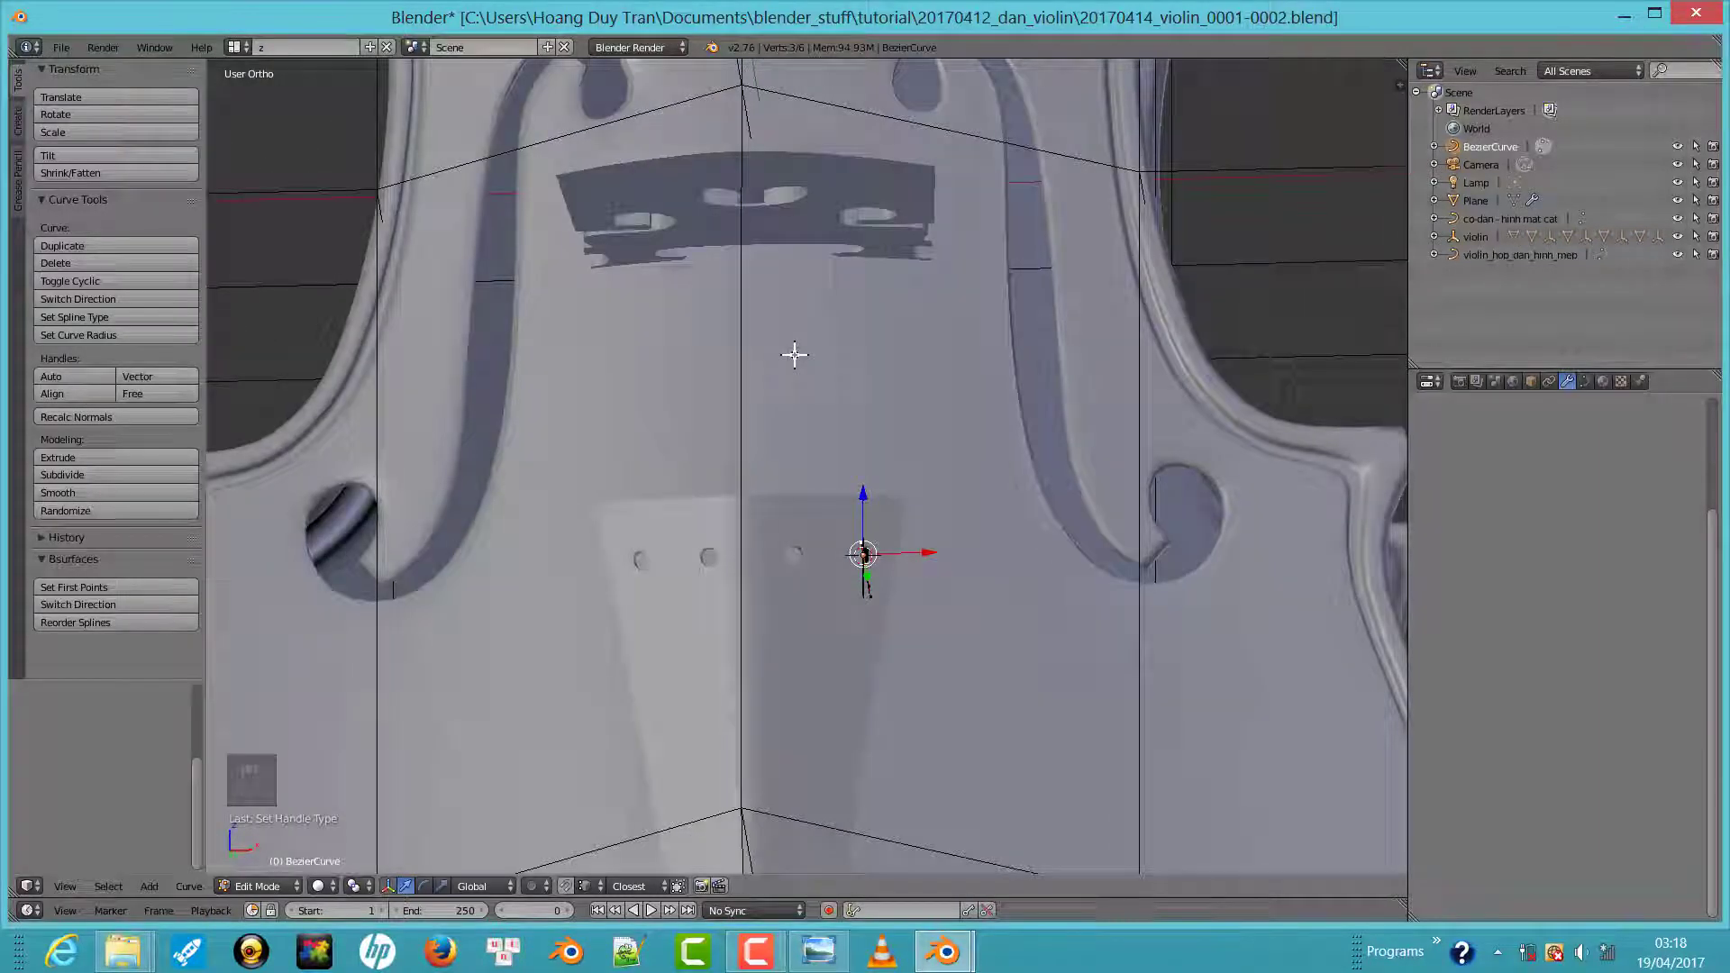
# Move the day dan string curve onto its own scene layer
pyautogui.moveTo(858, 297); pyautogui.dragTo(864, 425)
pyautogui.moveTo(877, 427); pyautogui.dragTo(953, 571)
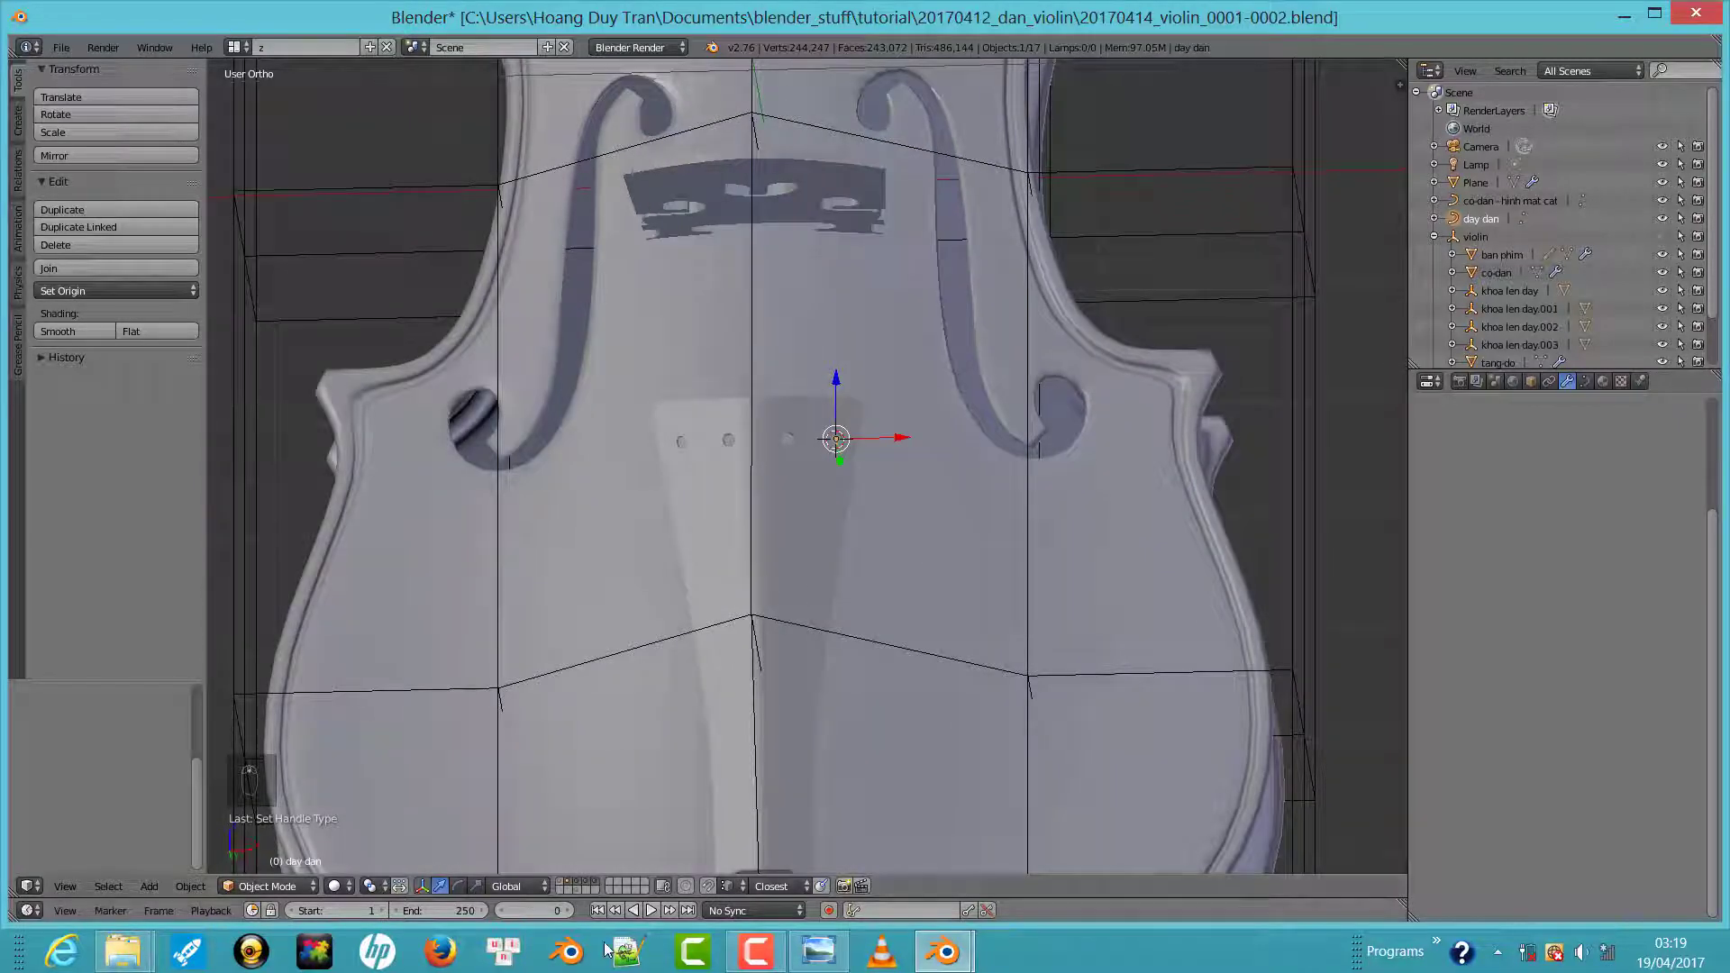
pyautogui.press('m')
pyautogui.press('m')
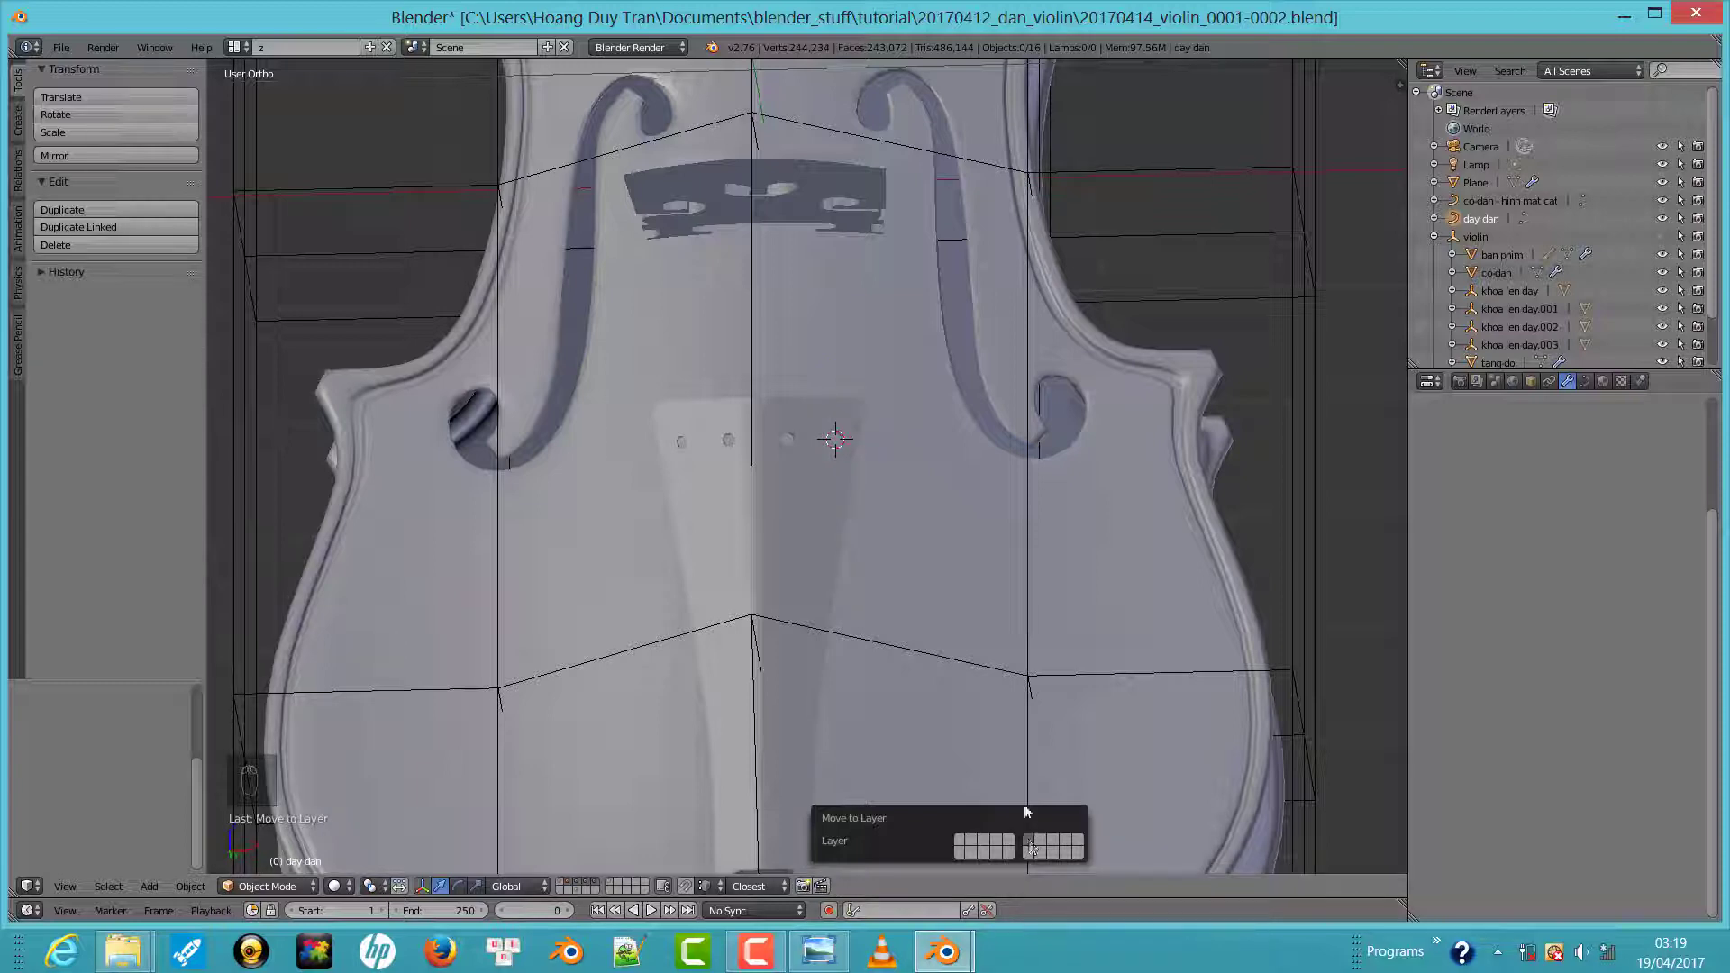
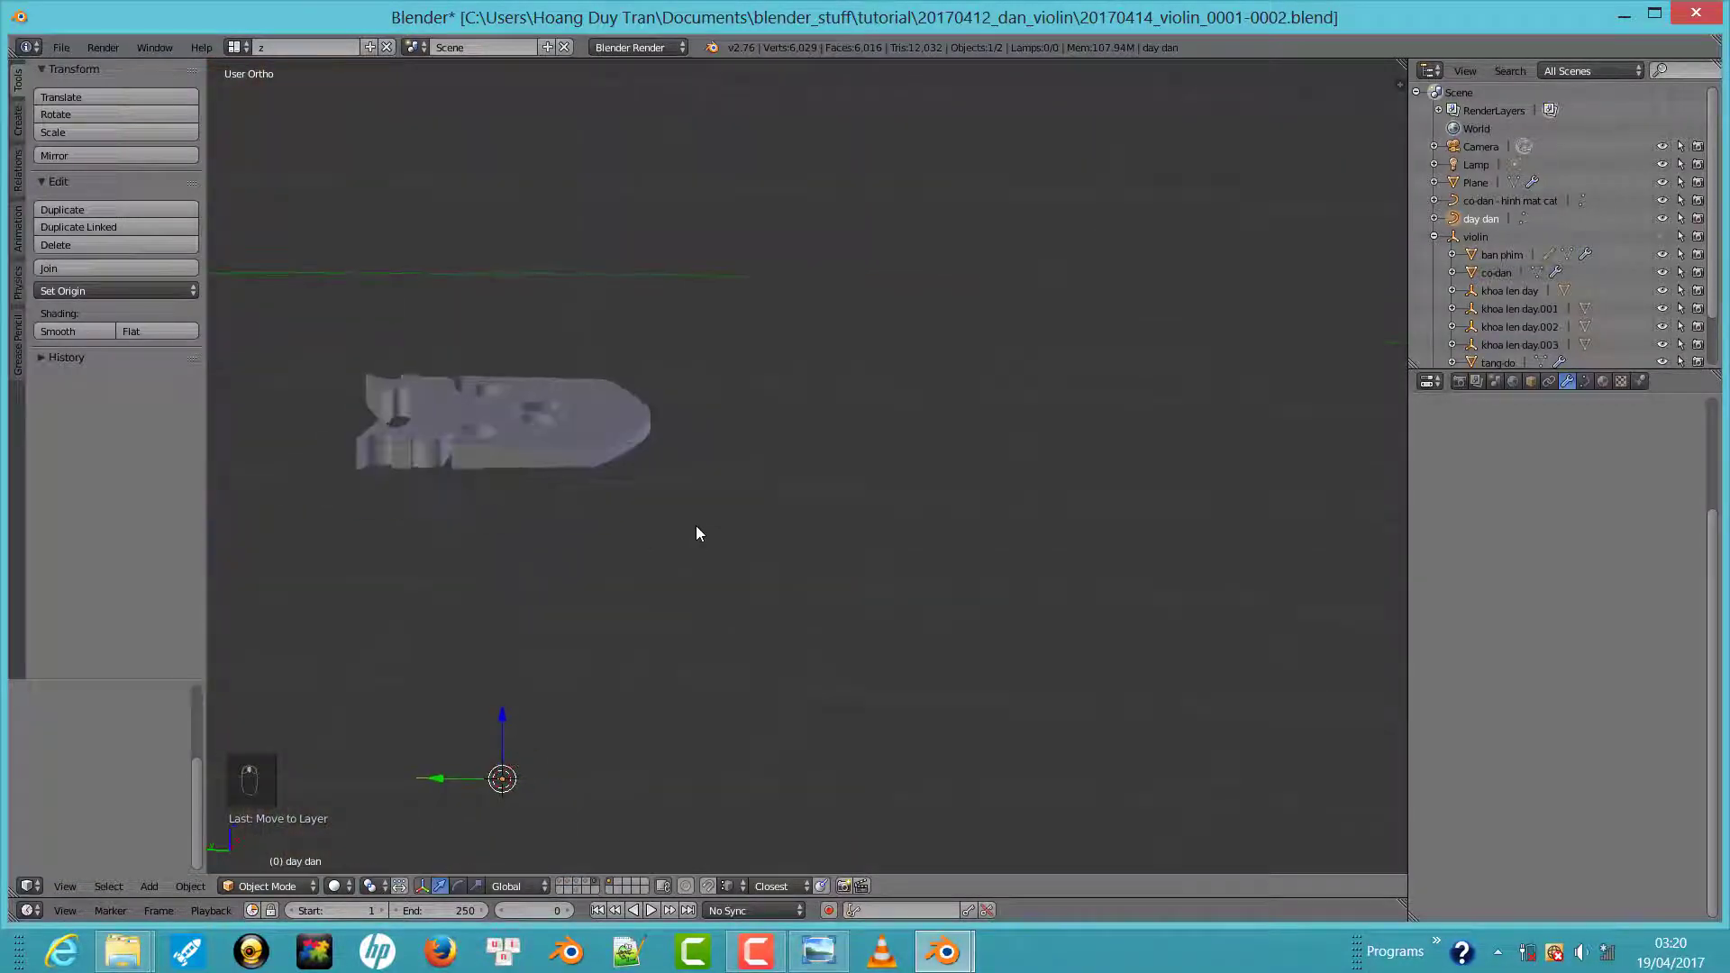
# Move the string's curve point up onto the bridge, checked in front and side views
pyautogui.press('KP_1')
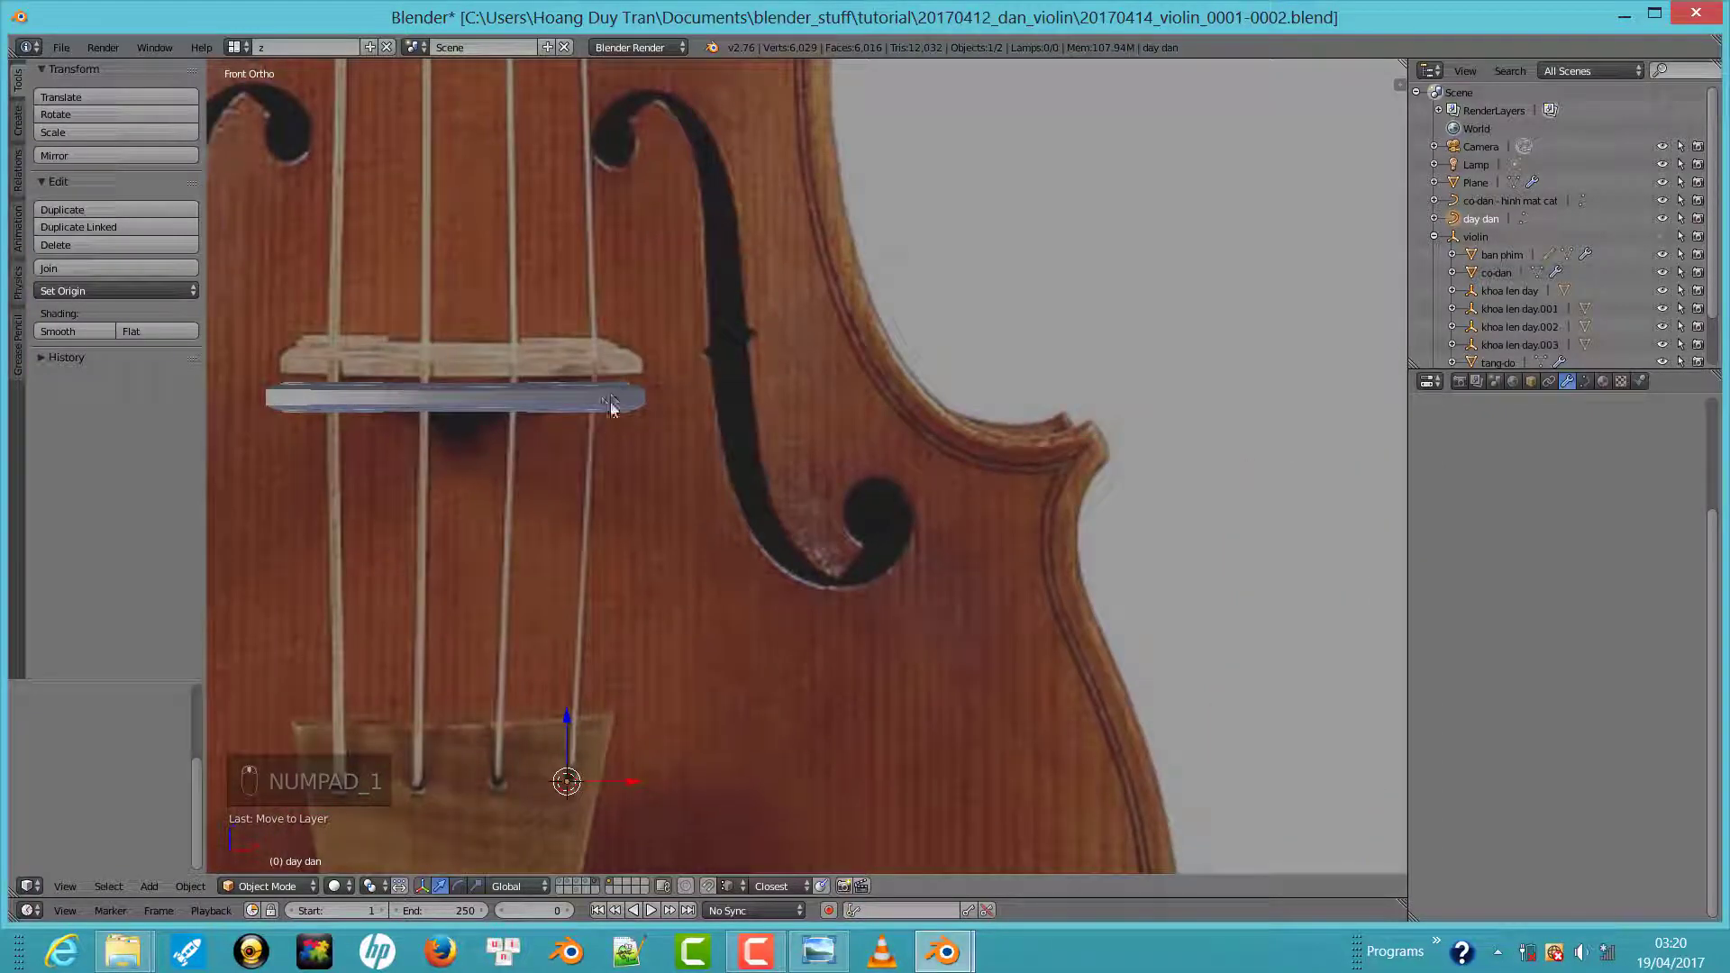
pyautogui.click(601, 406)
pyautogui.press('Tab')
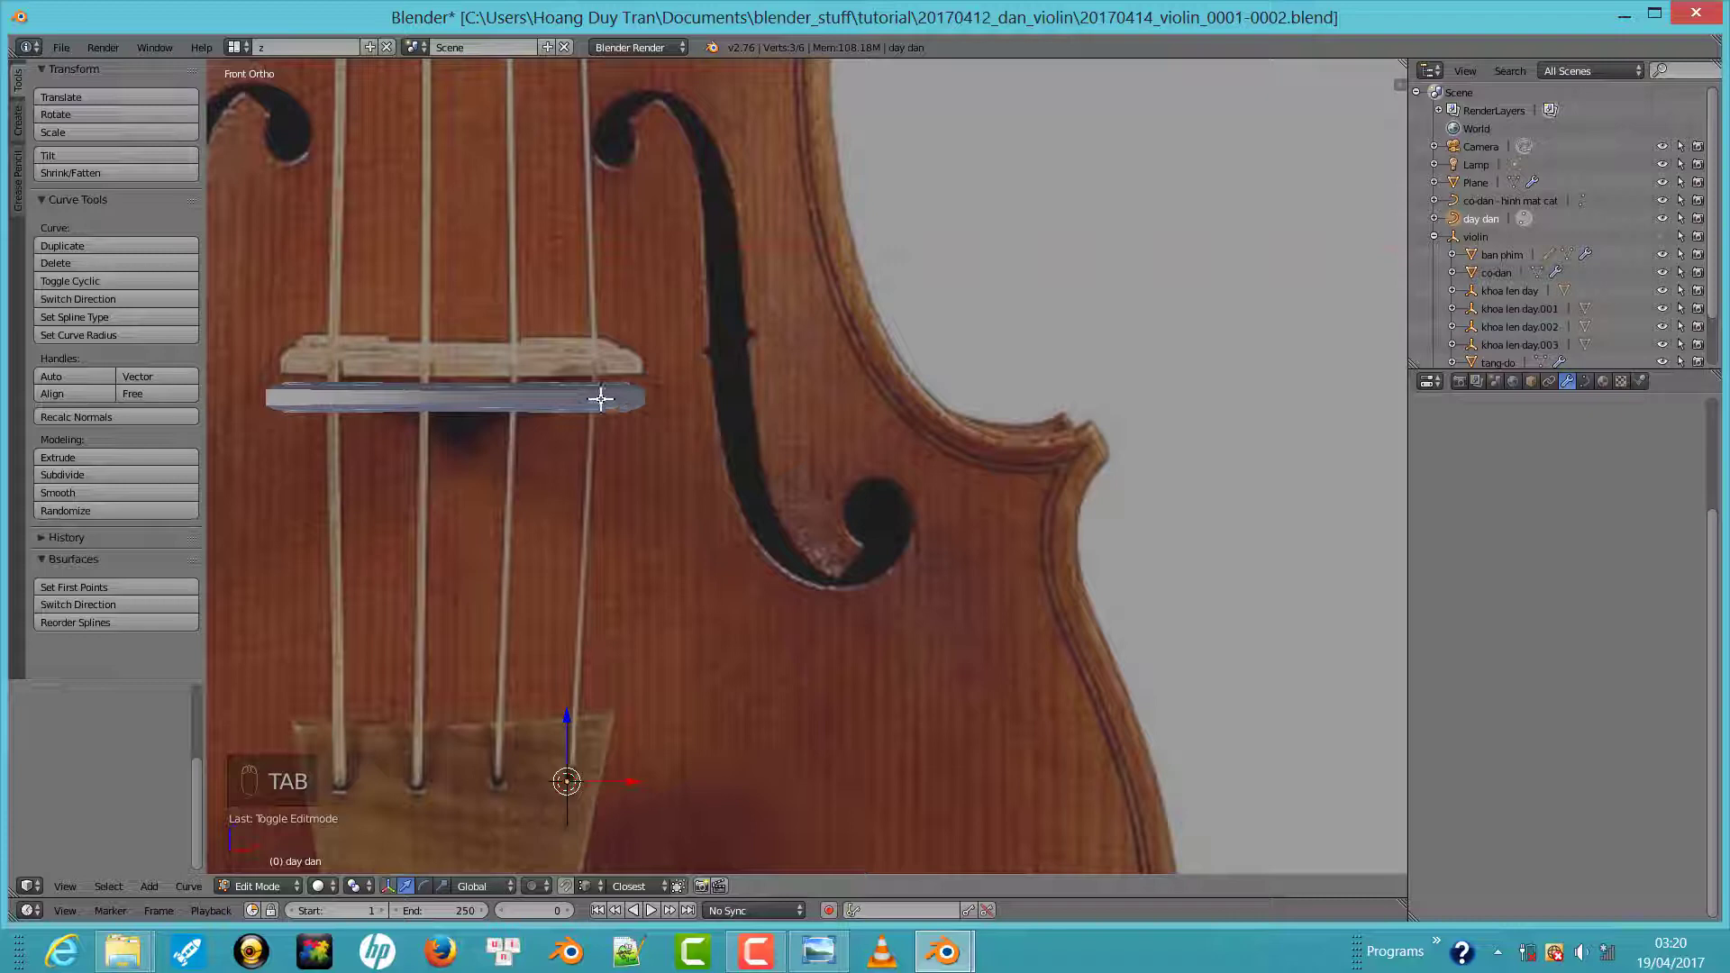
pyautogui.moveTo(600, 388); pyautogui.dragTo(666, 531)
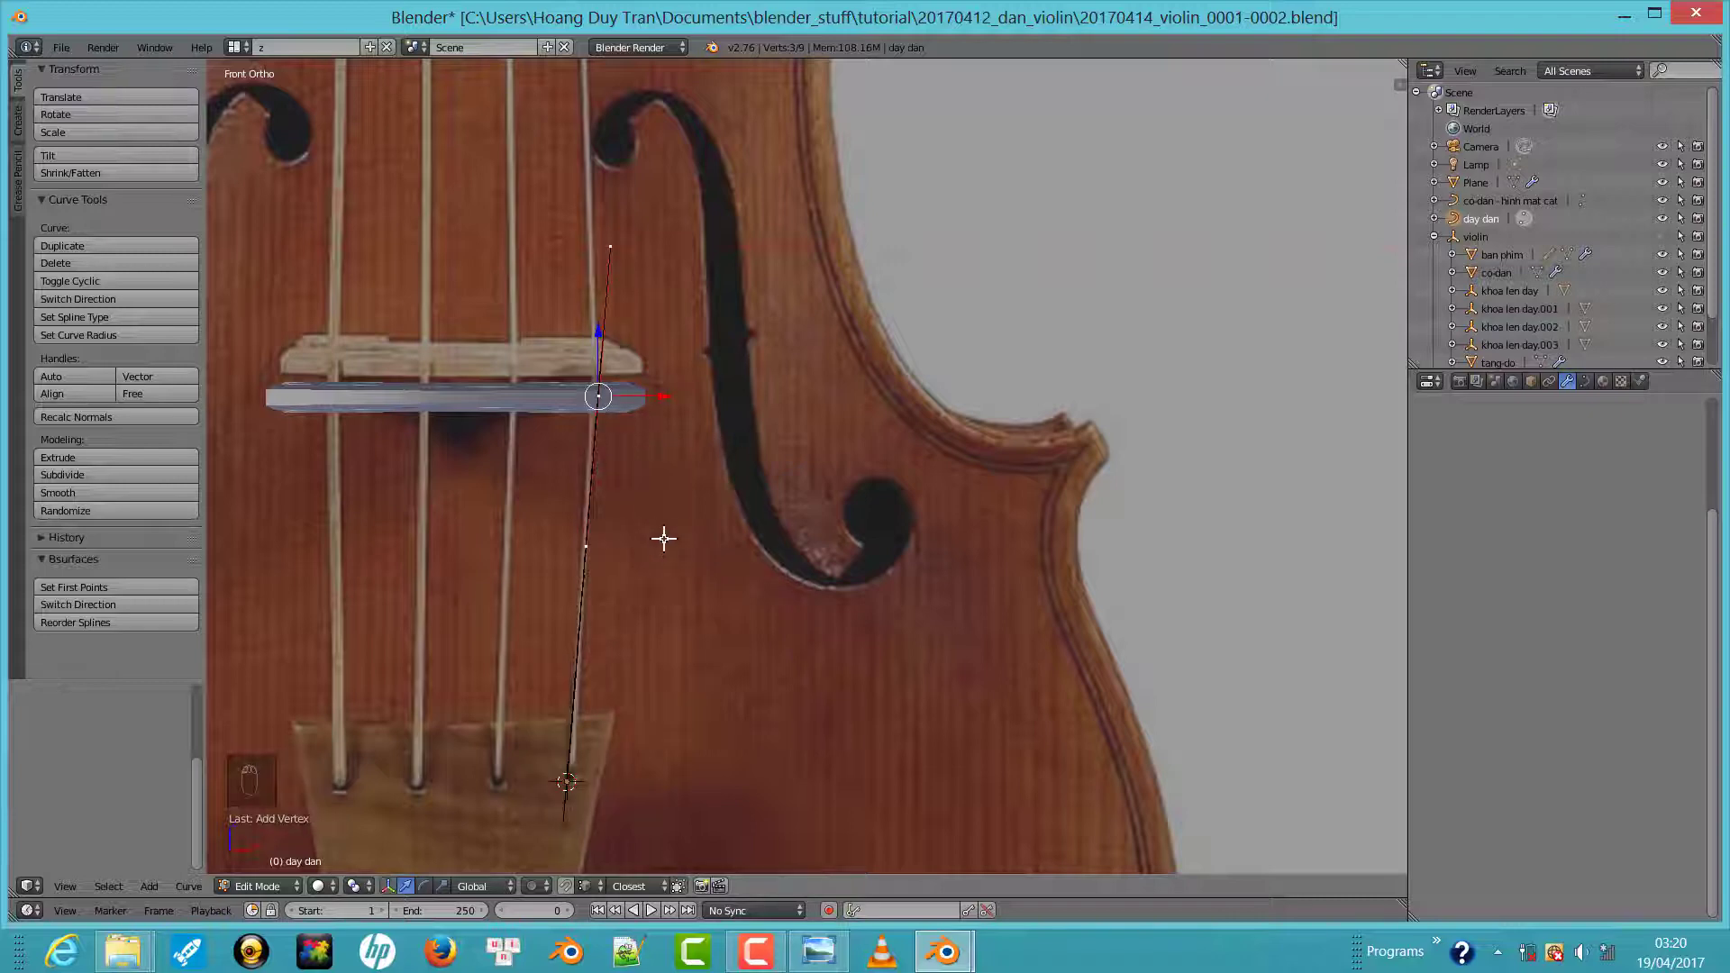
pyautogui.press('KP_3')
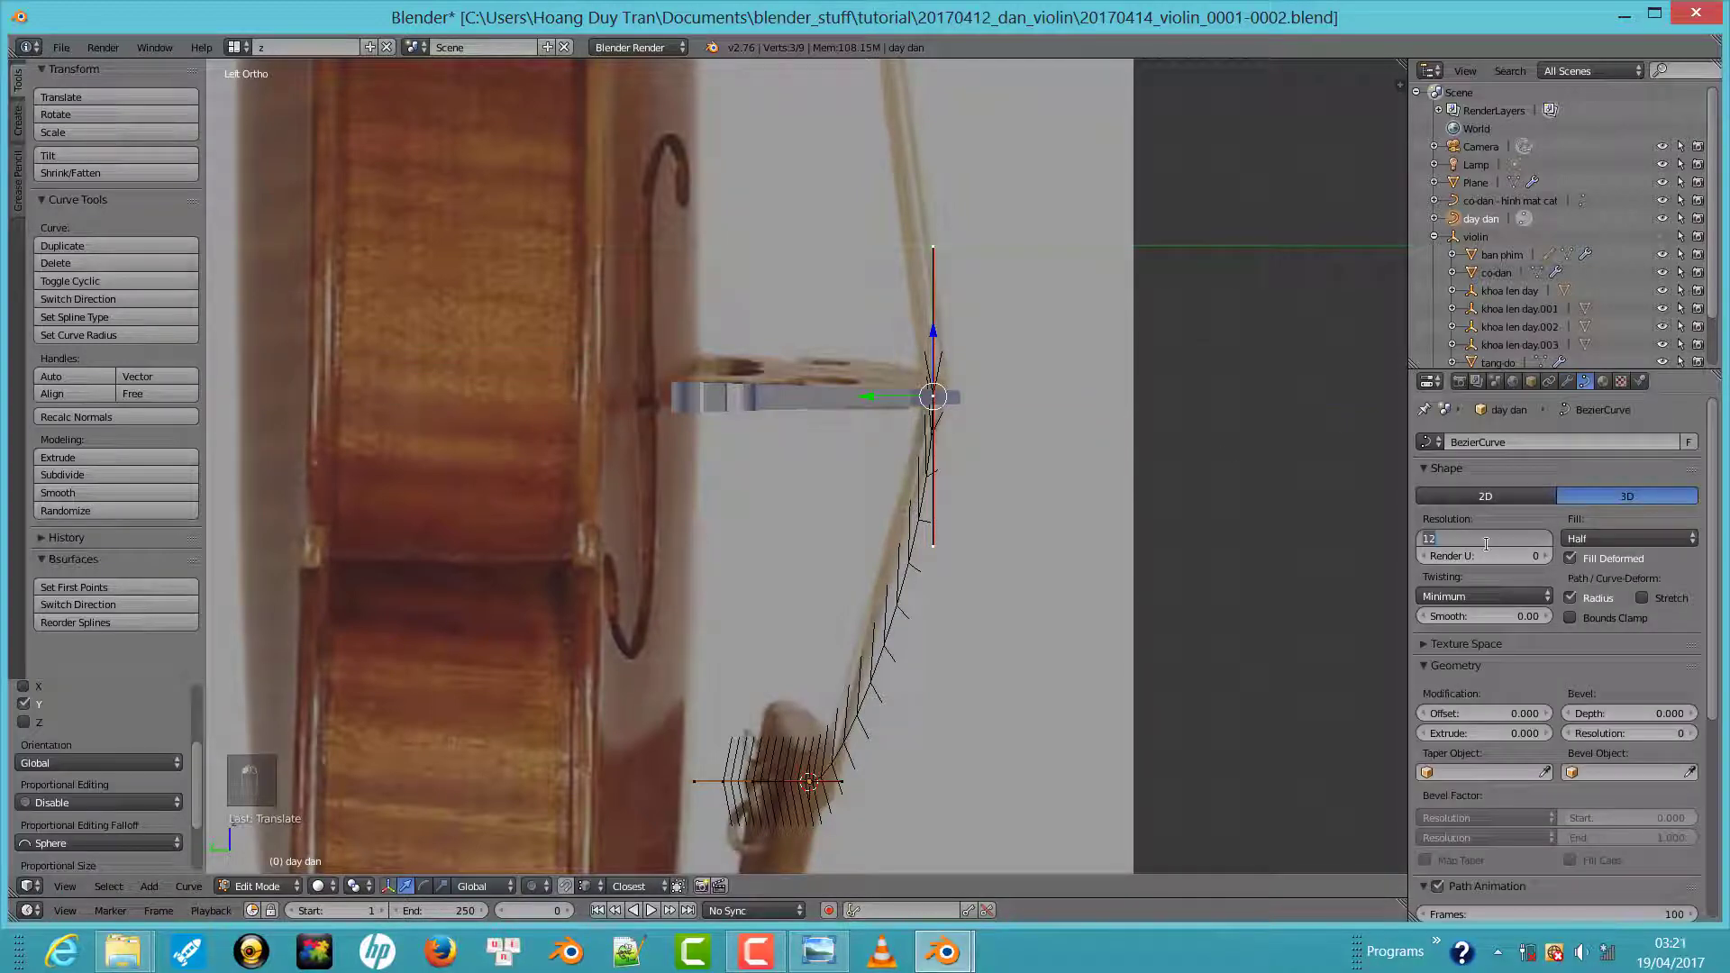
pyautogui.middleClick(1033, 419)
# Extend the string with new points up to the pegbox and back to its tailpiece end
pyautogui.press('KP_1')
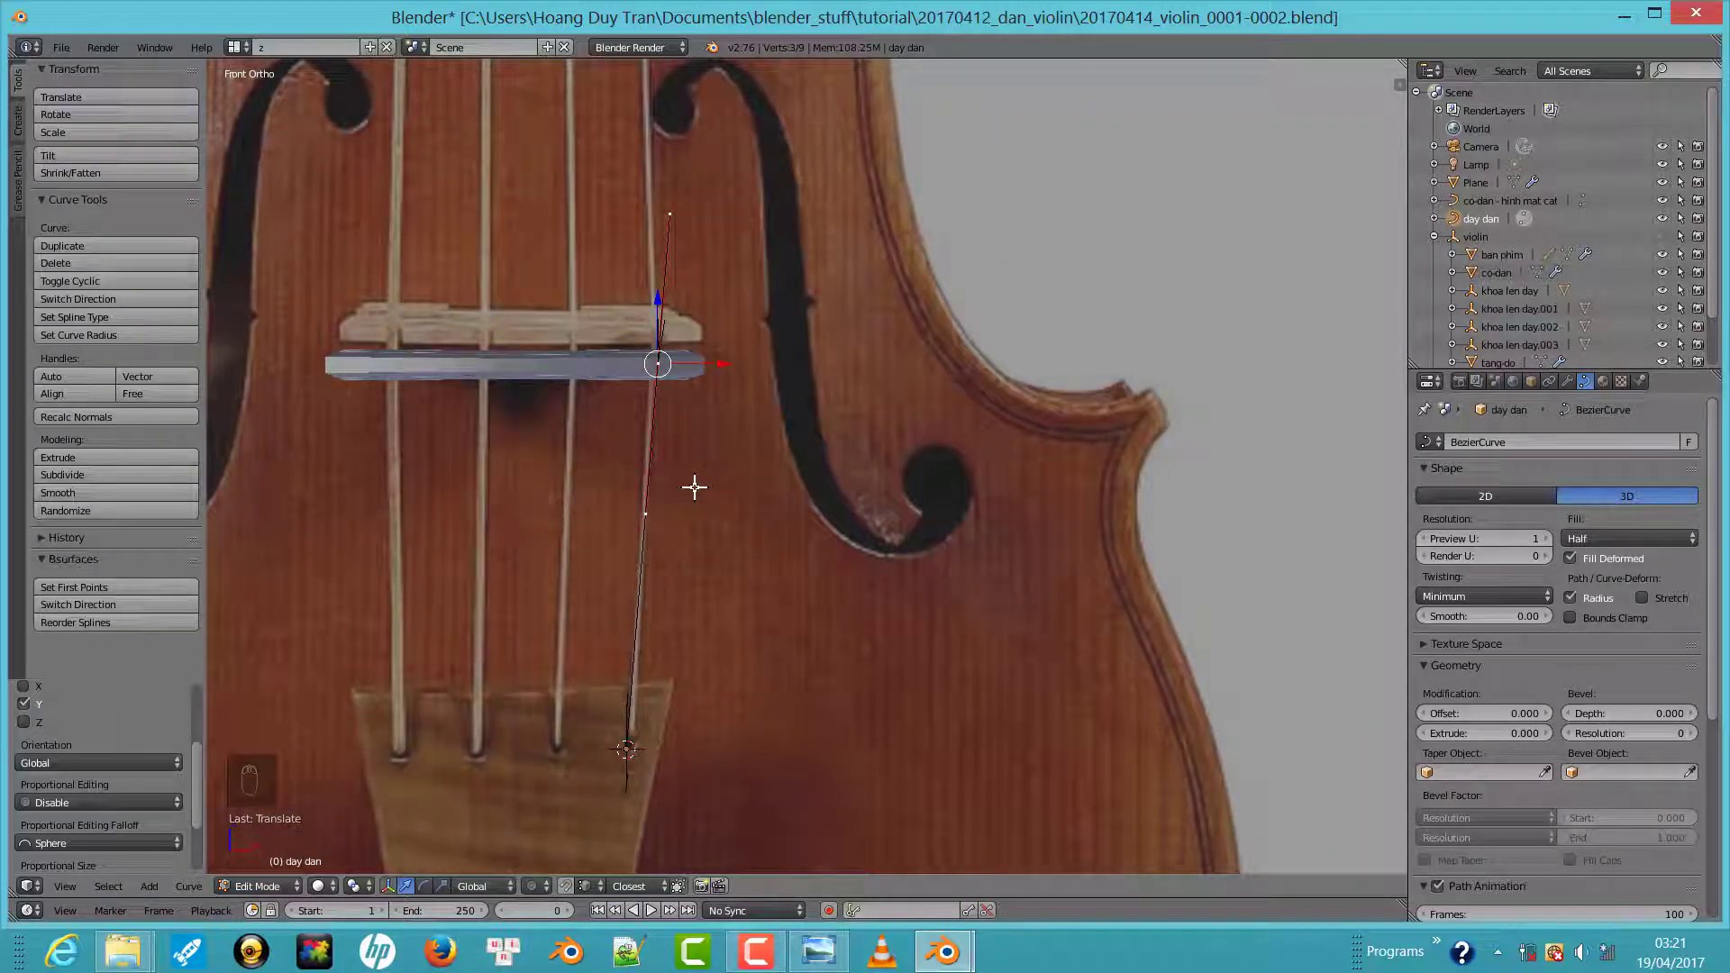
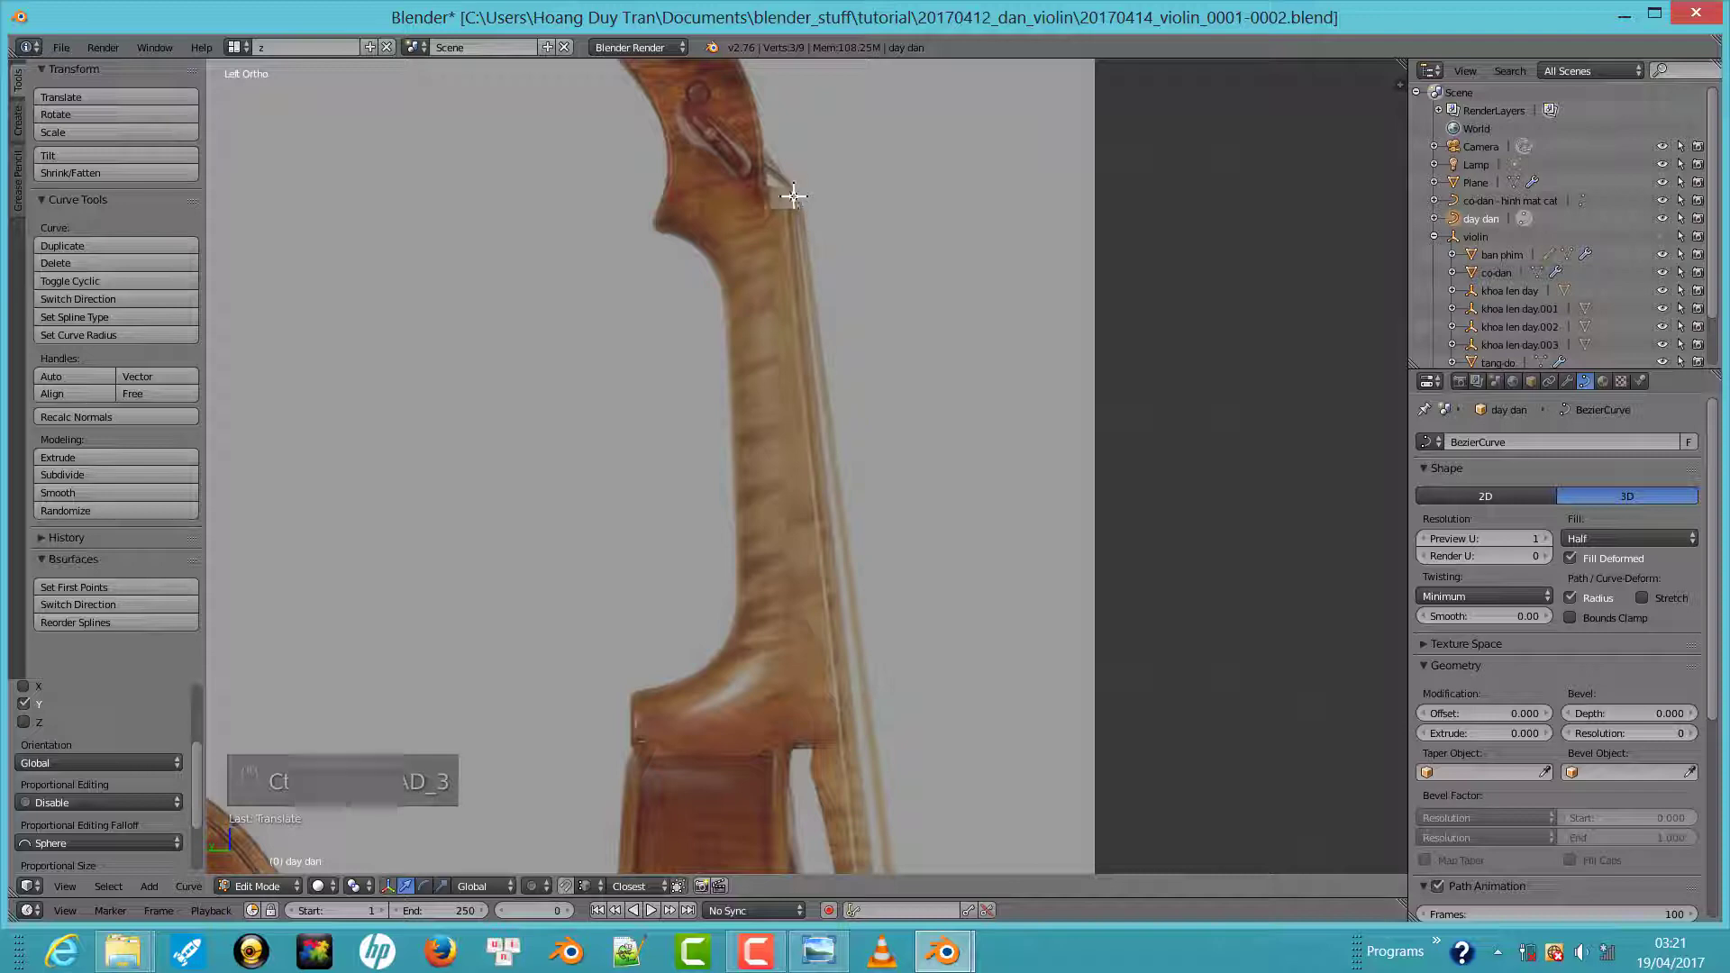
pyautogui.click(799, 190)
pyautogui.middleClick(1086, 313)
pyautogui.press('KP_1')
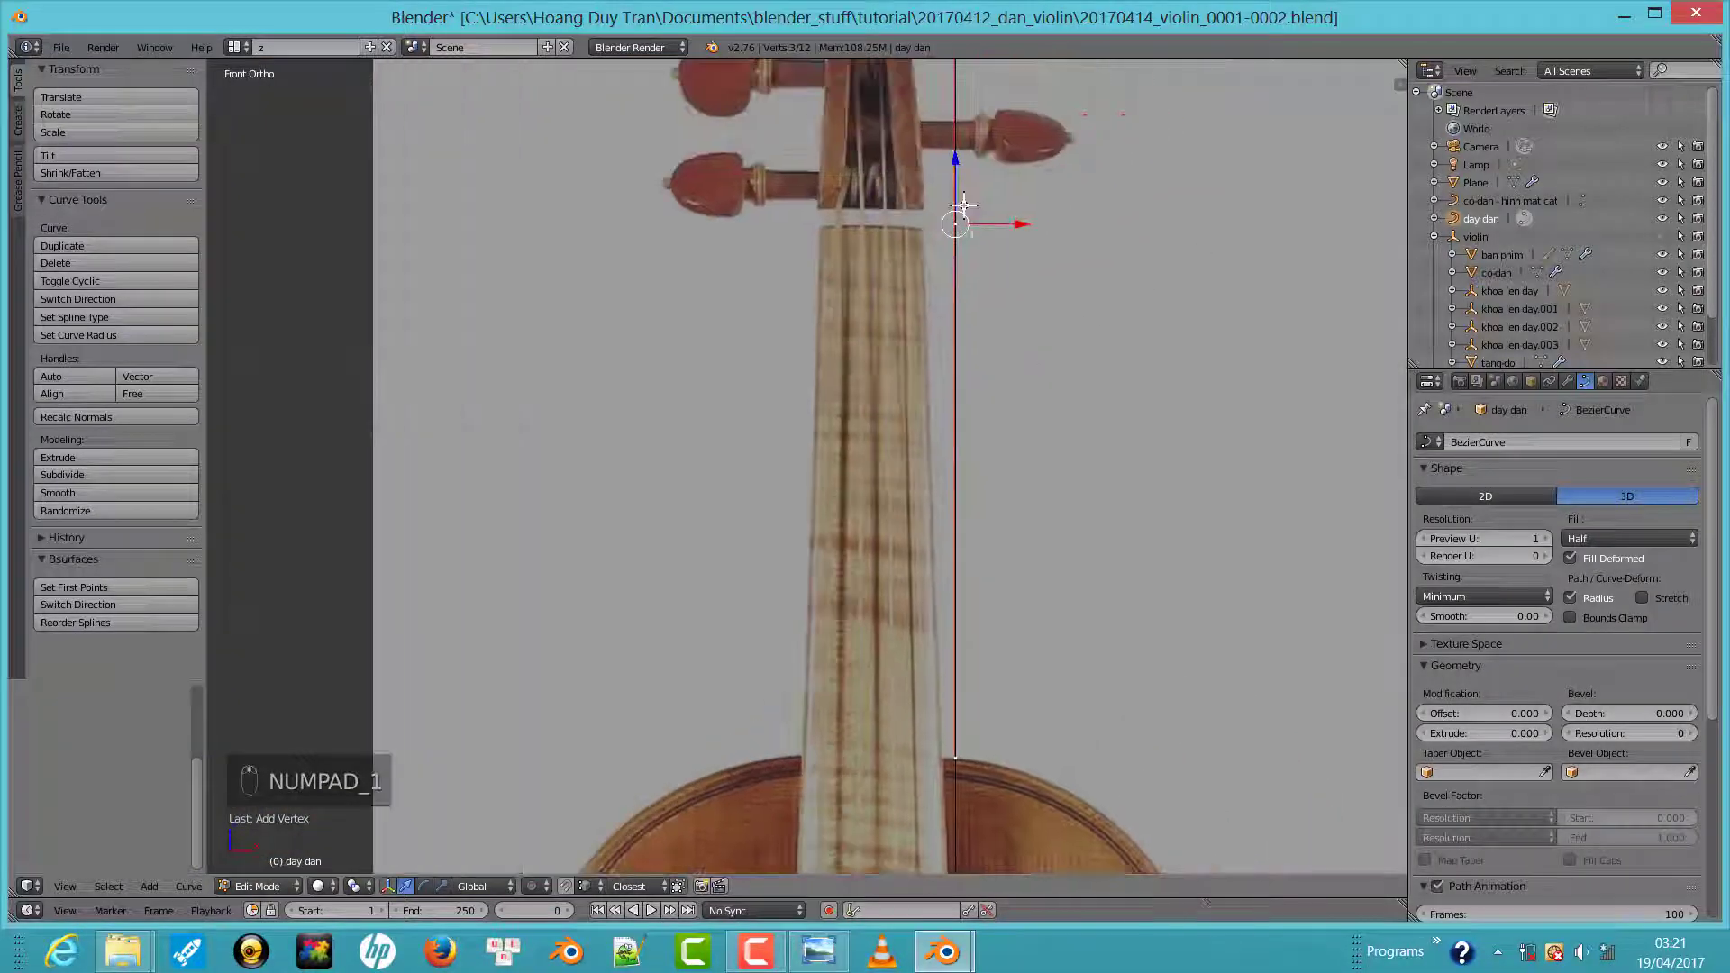
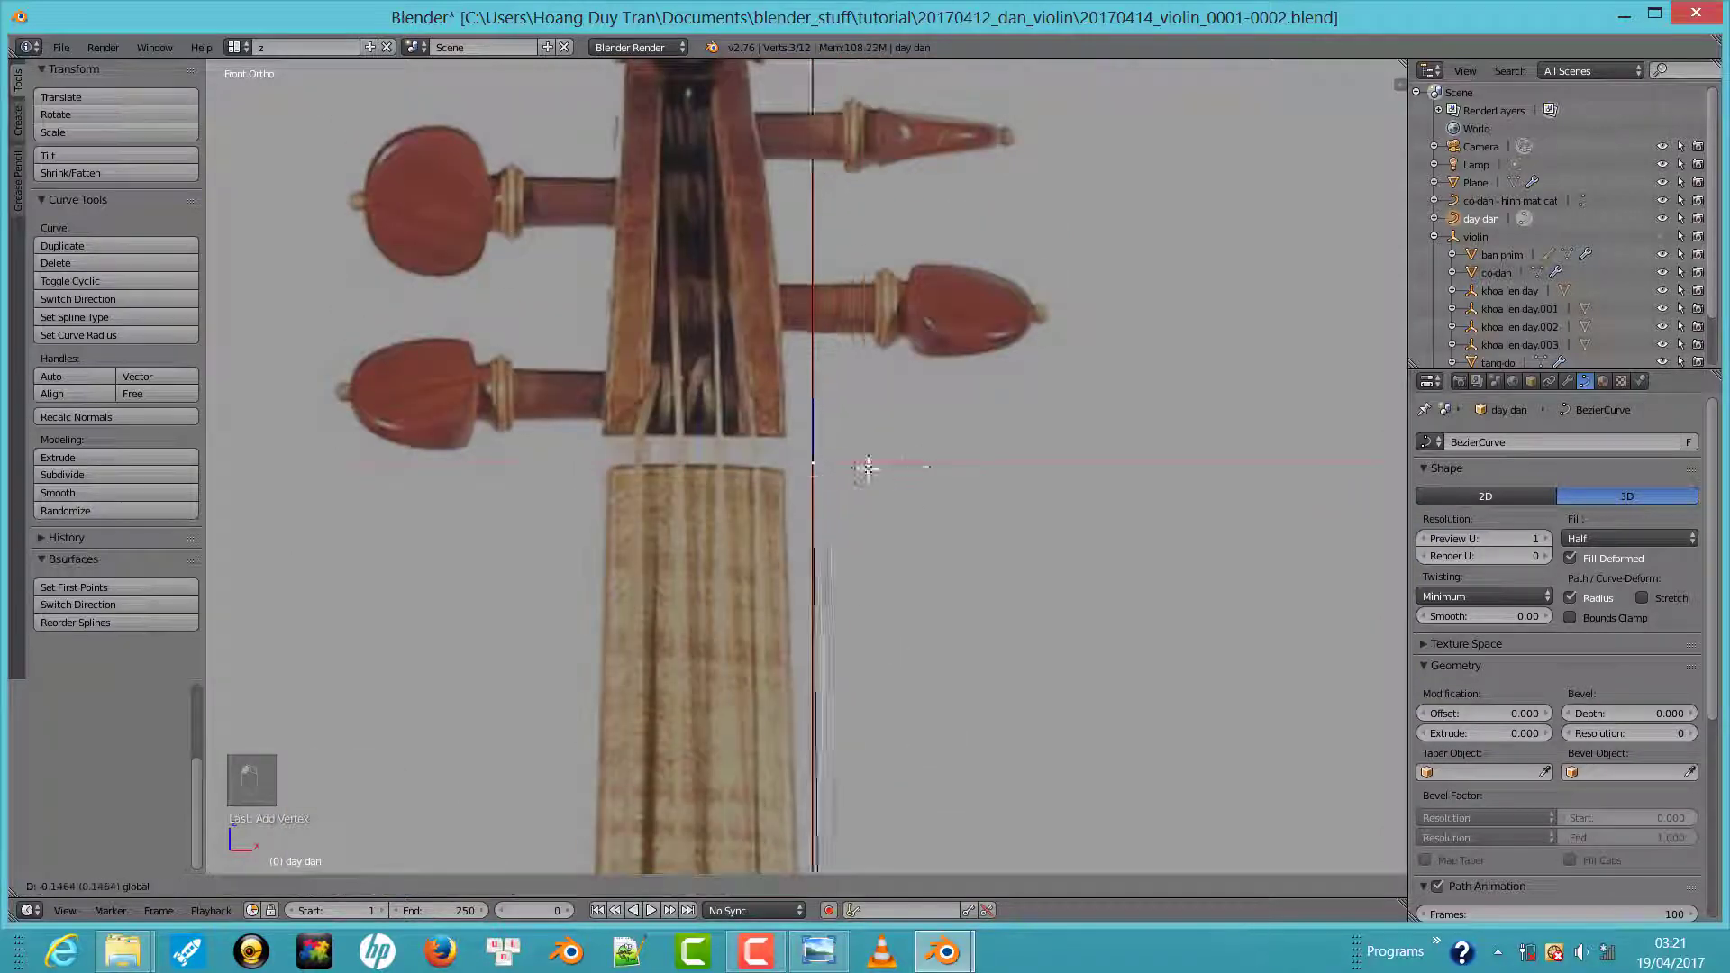
pyautogui.click(836, 472)
pyautogui.click(830, 312)
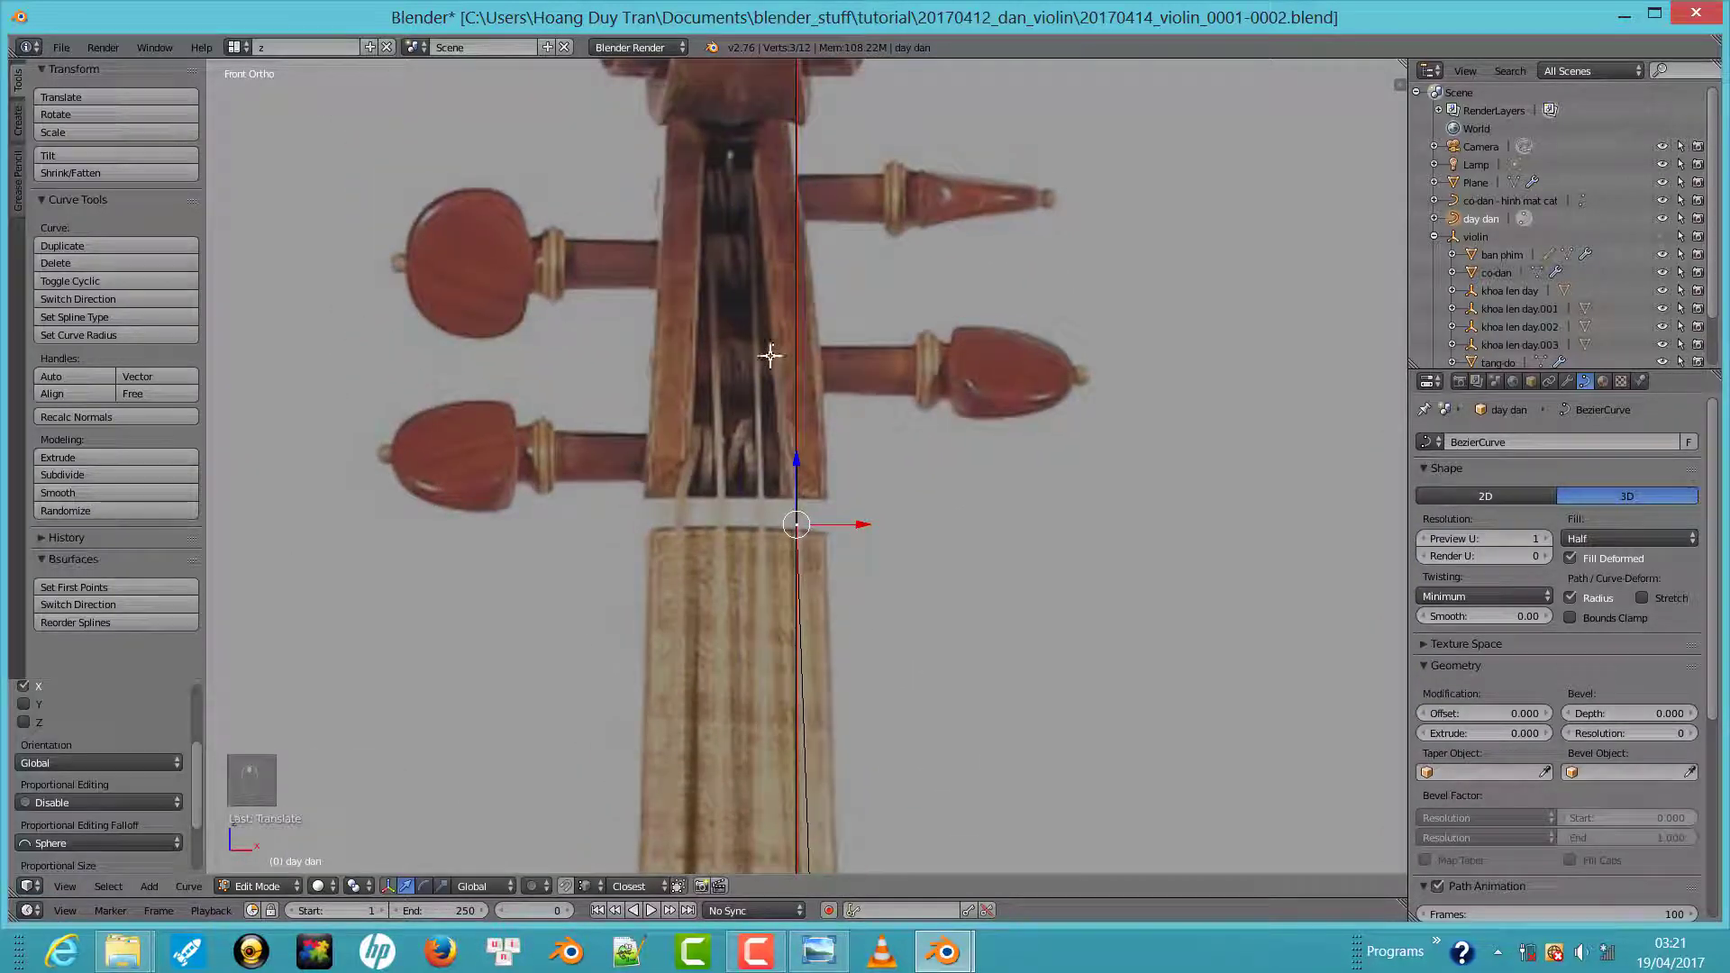
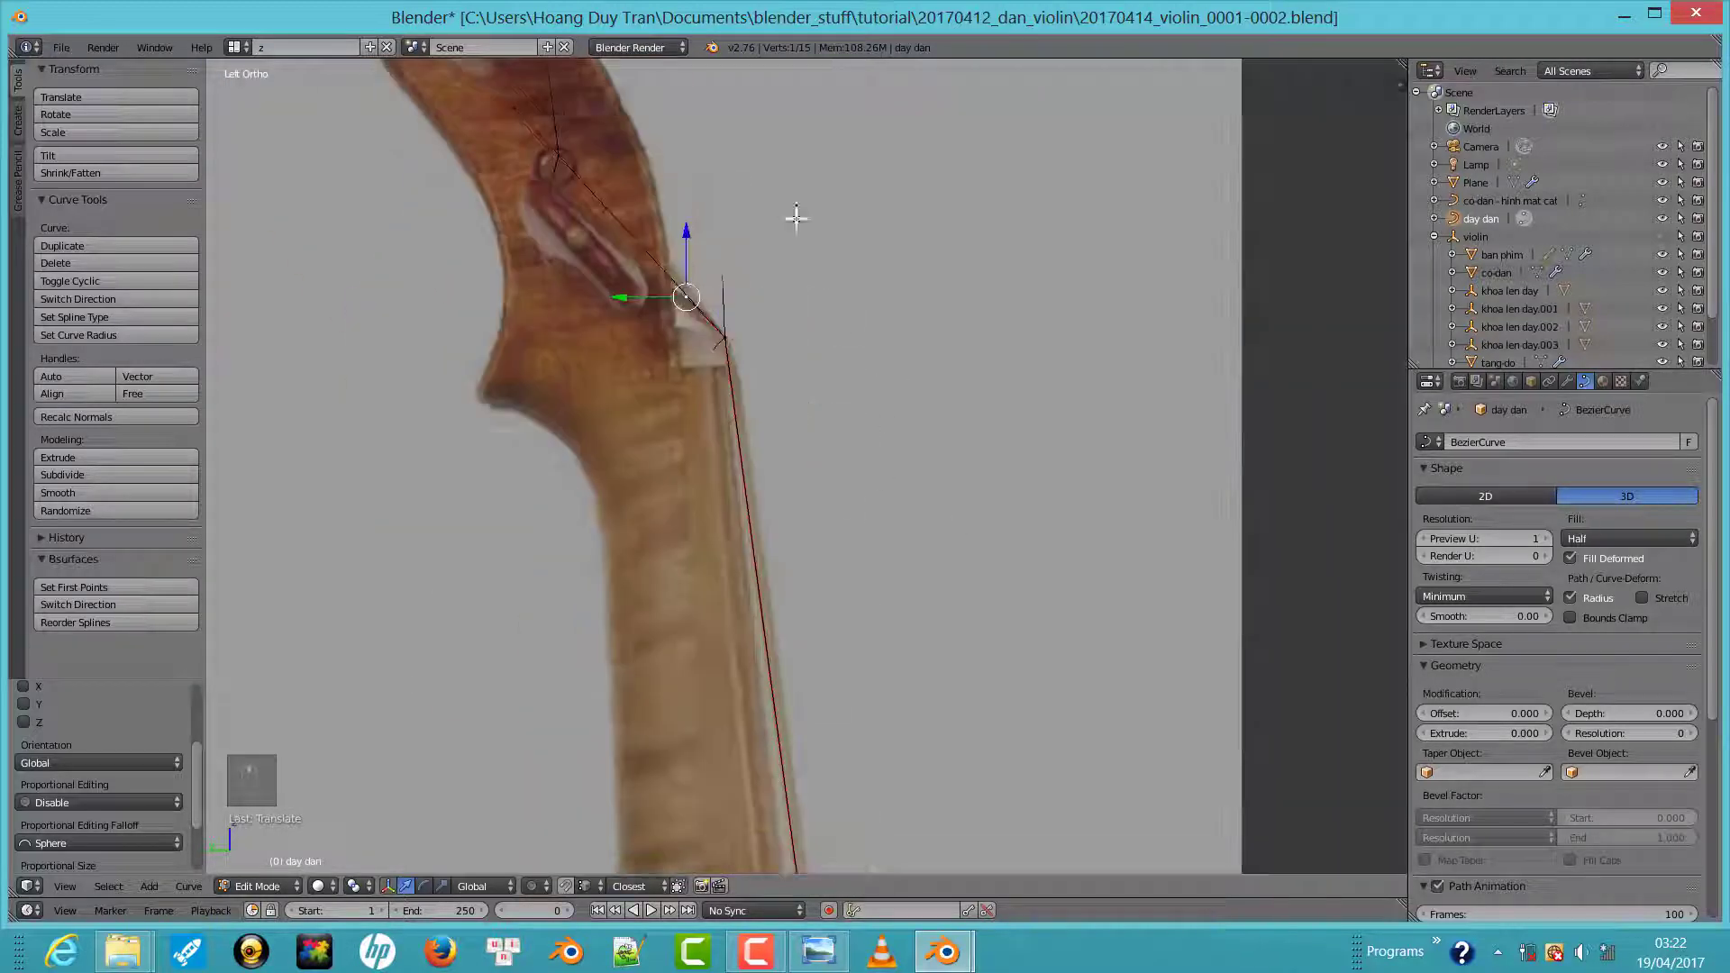
pyautogui.press('KP_1')
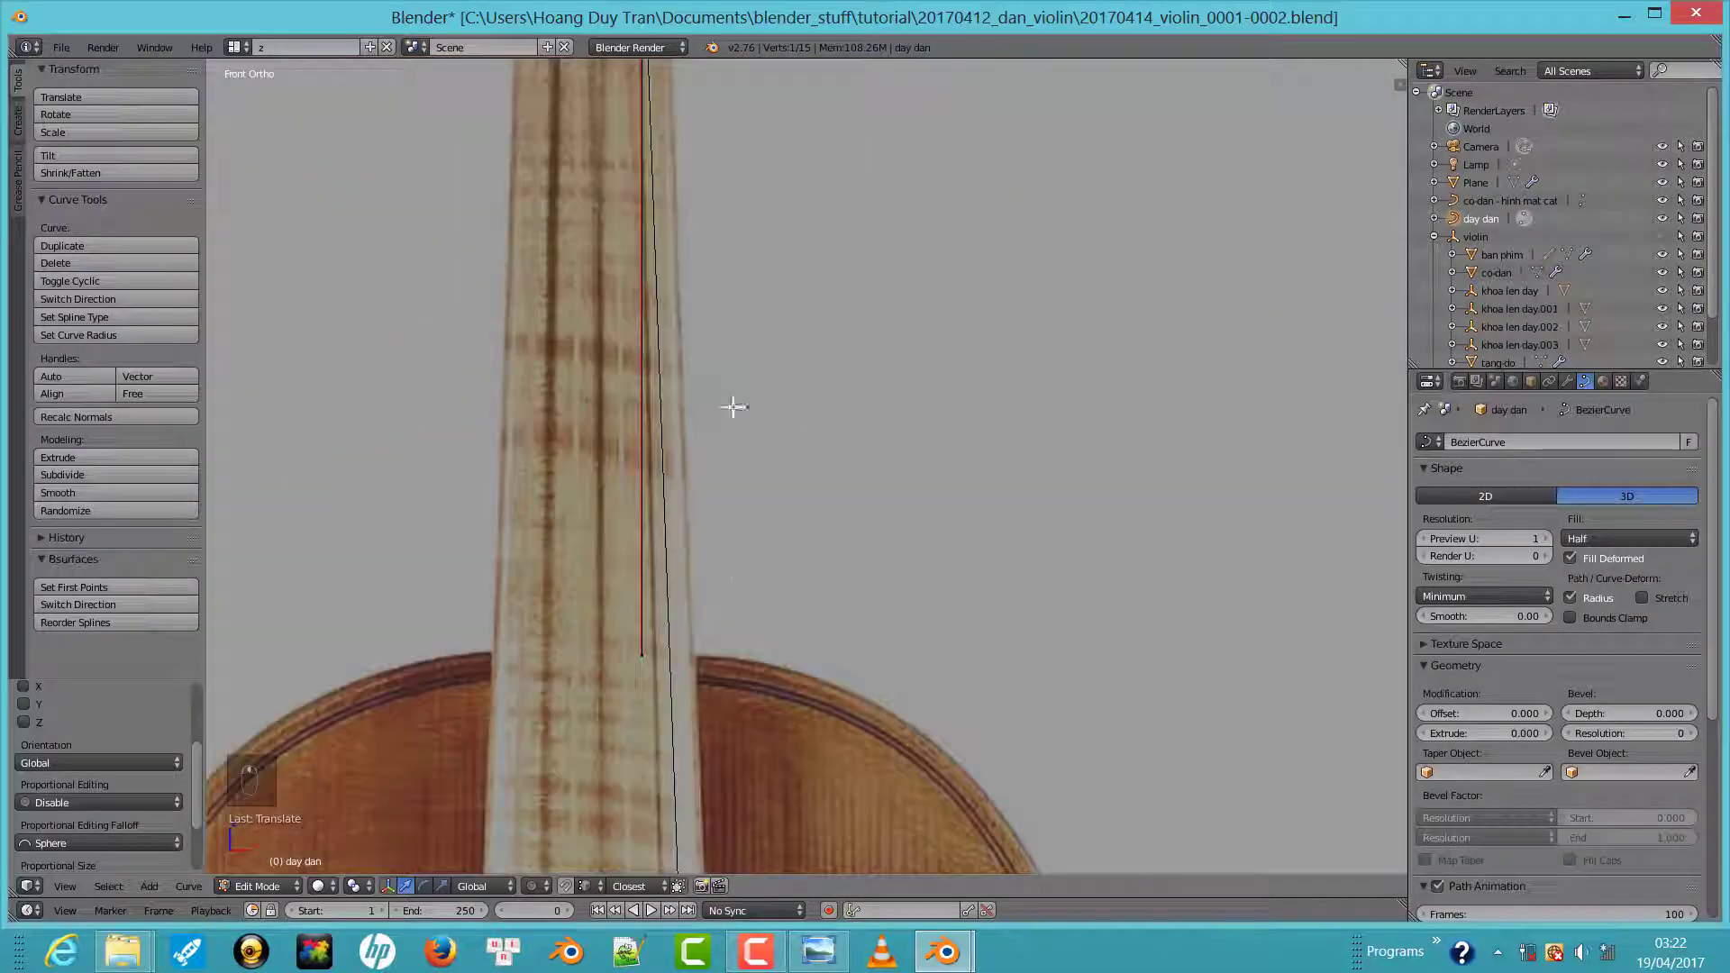
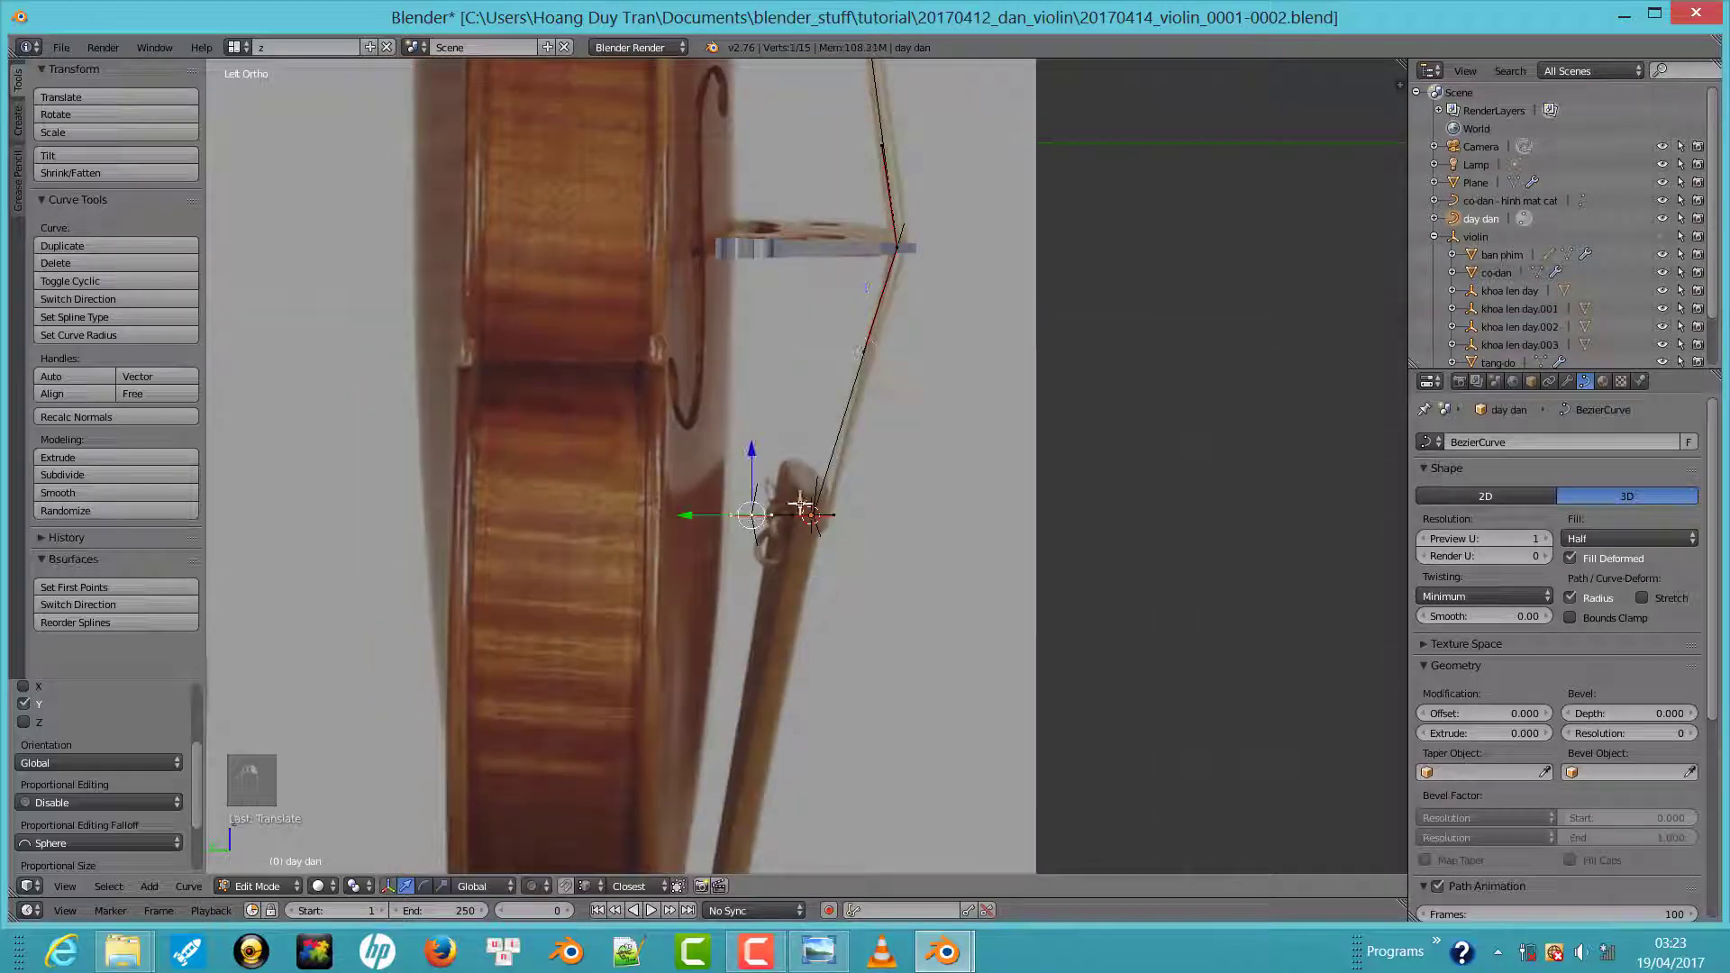
pyautogui.click(680, 532)
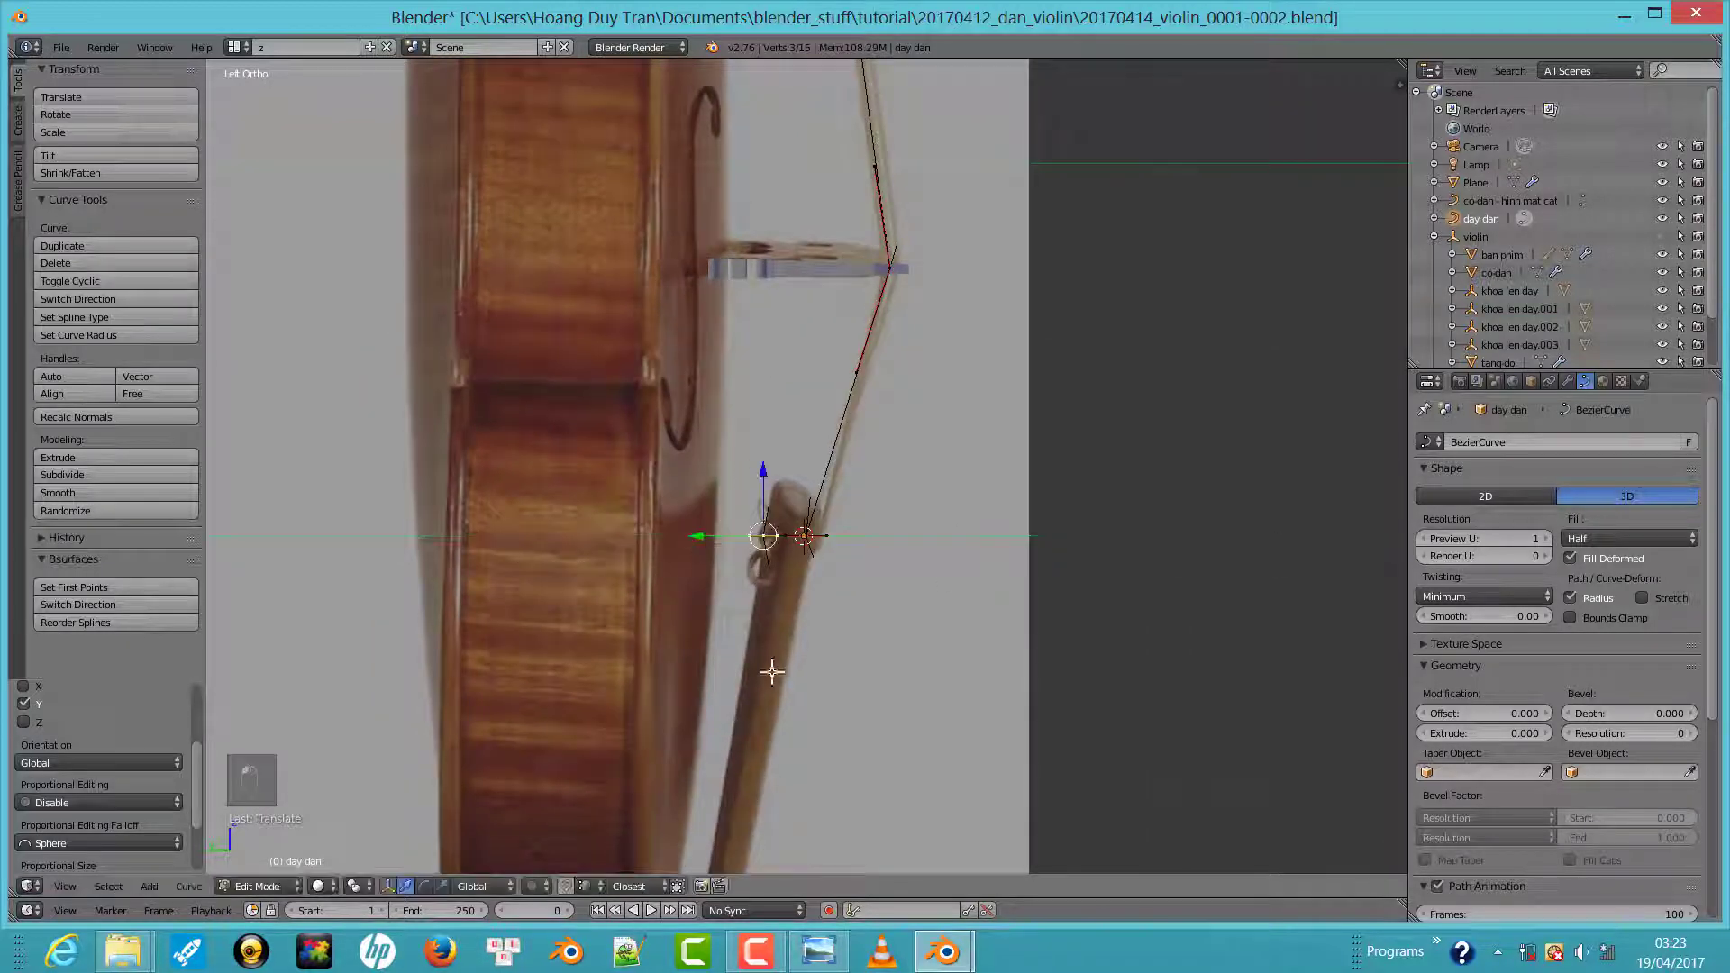
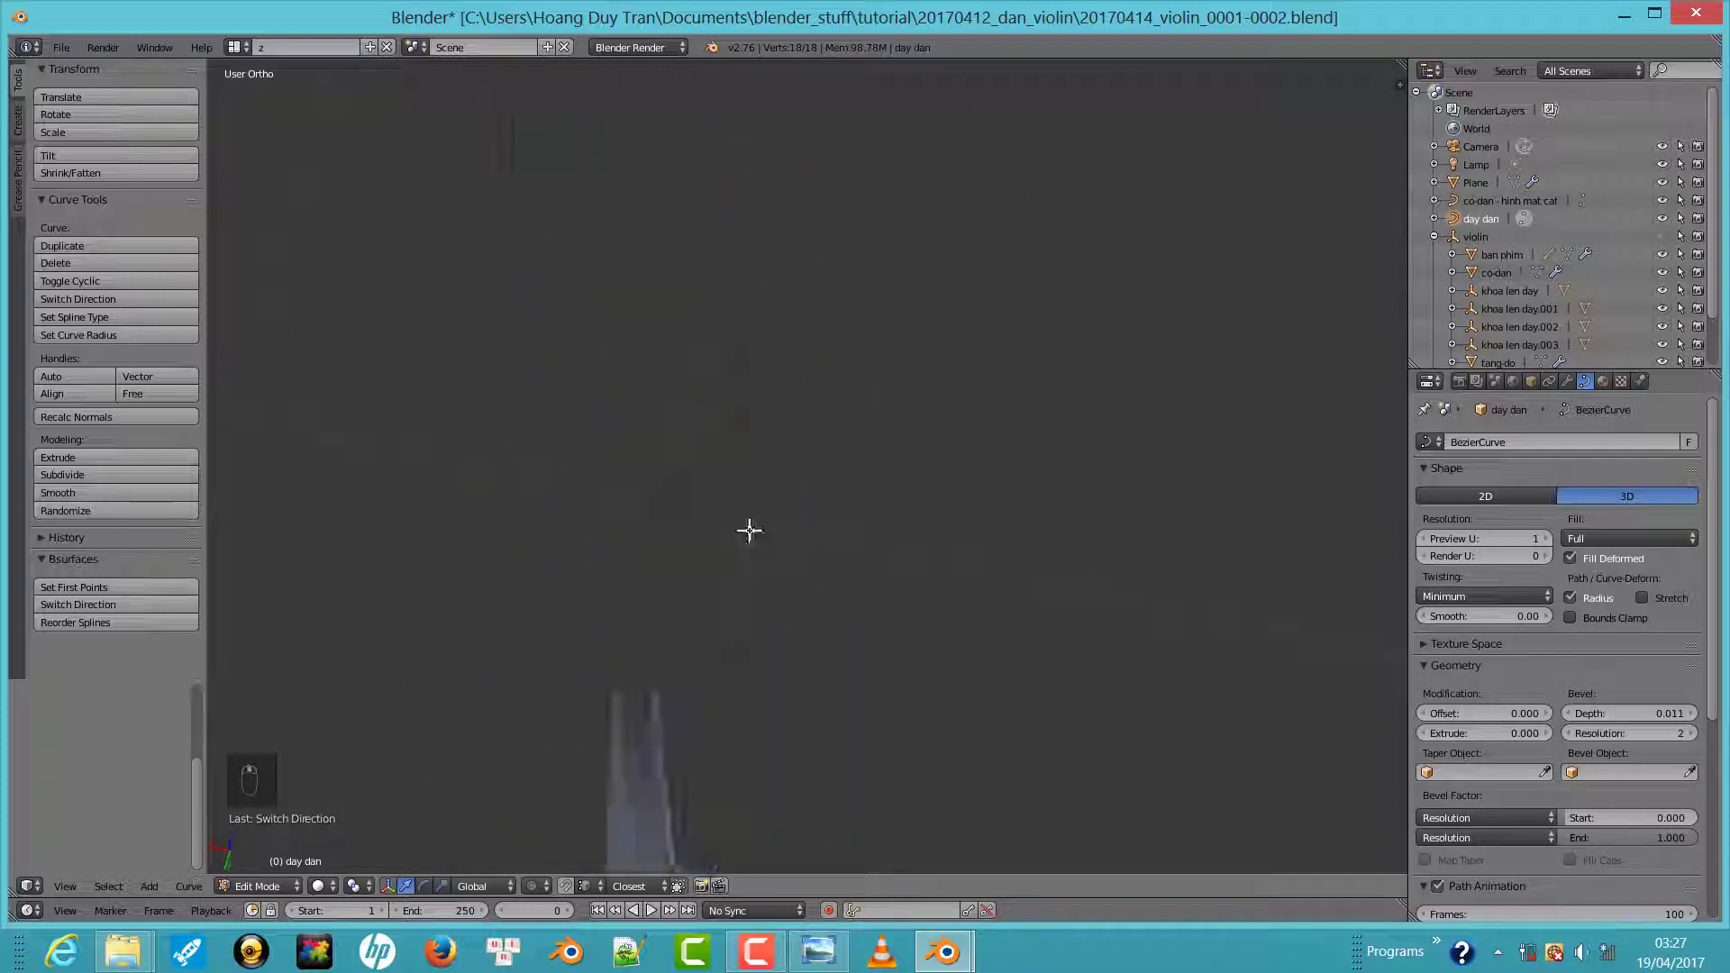
# Zoom to the string's tailpiece end and select the next string hole's vertices
pyautogui.press('KP_1')
pyautogui.press('Home')
pyautogui.press('KP_1')
pyautogui.click(869, 755)
pyautogui.press('Tab')
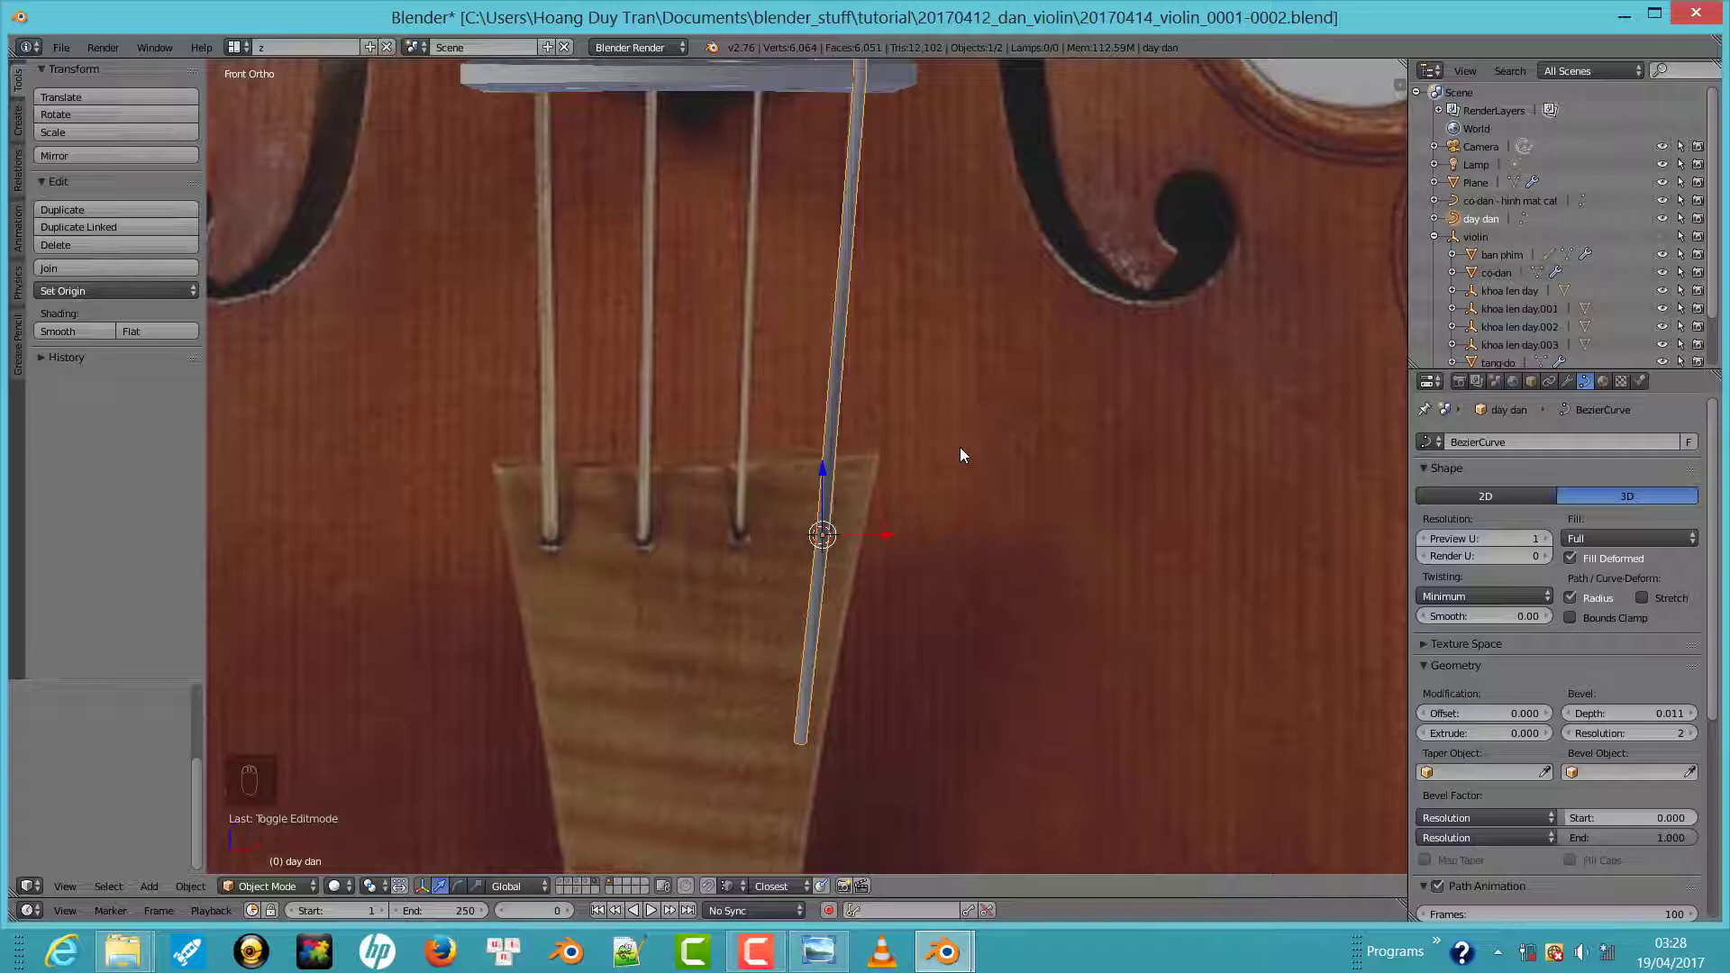
pyautogui.moveTo(751, 517); pyautogui.dragTo(600, 887)
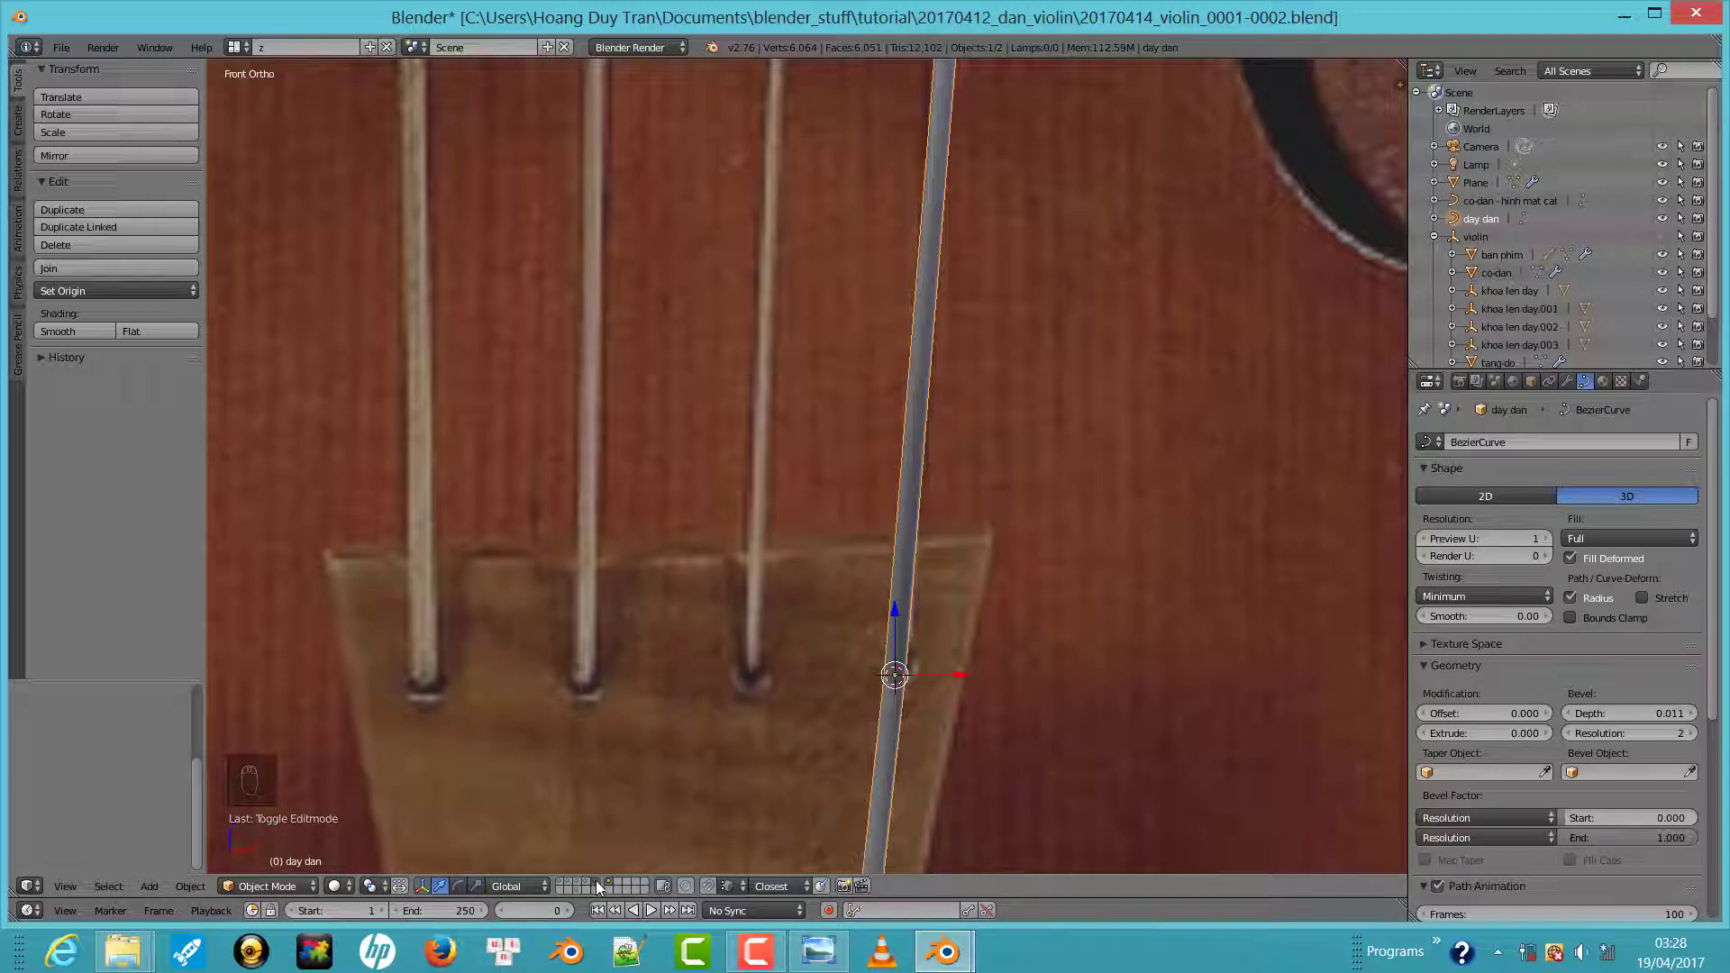
pyautogui.moveTo(601, 888); pyautogui.dragTo(758, 678)
# Snap the 3D cursor to the selected hole and duplicate the string as day dan.001
pyautogui.press('Tab')
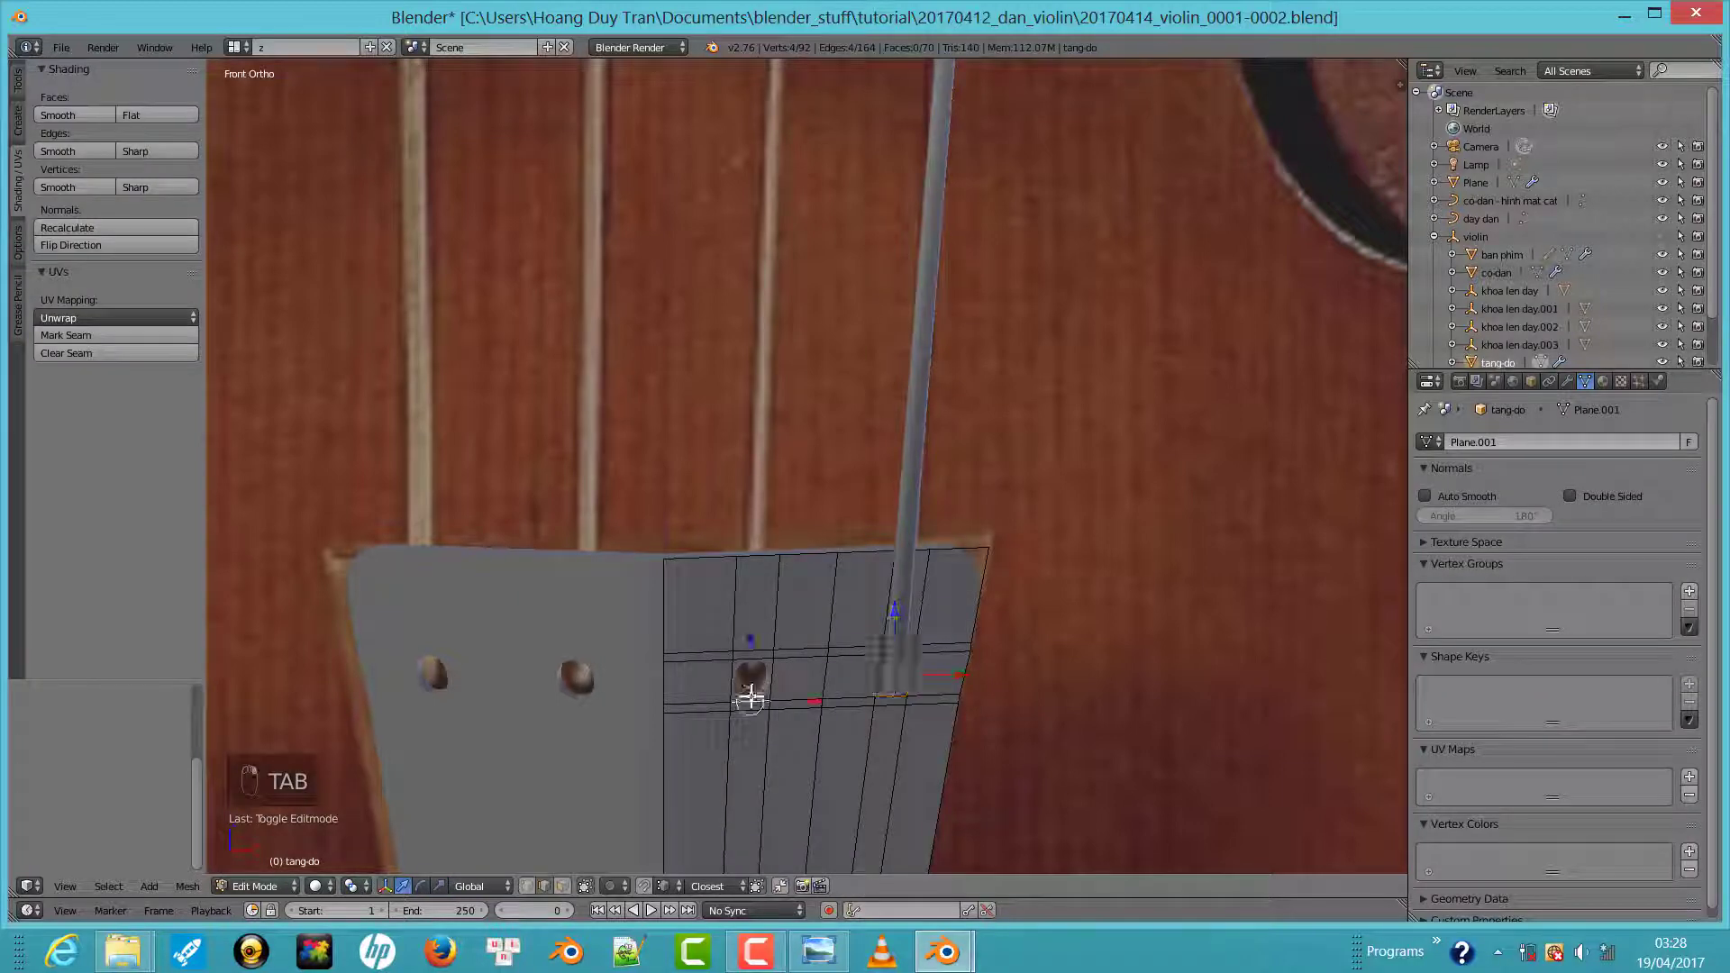
pyautogui.press('Tab')
pyautogui.press('shift+s')
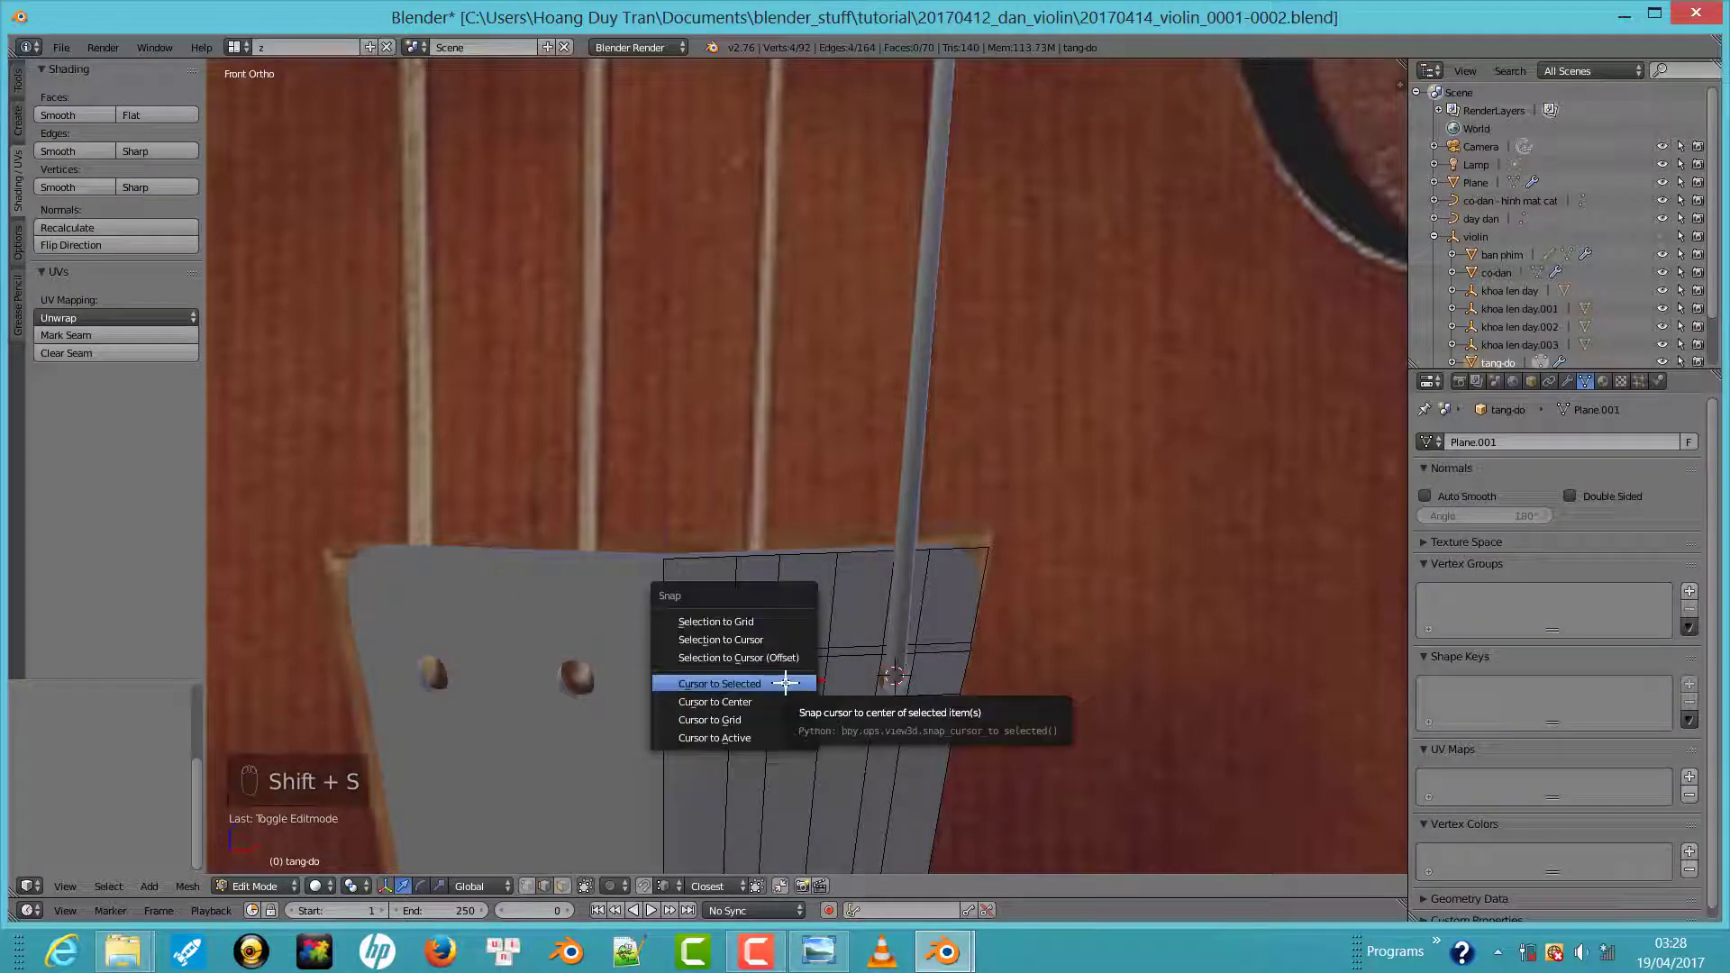
pyautogui.press('Tab')
pyautogui.moveTo(896, 659); pyautogui.dragTo(883, 674)
pyautogui.press('shift+d')
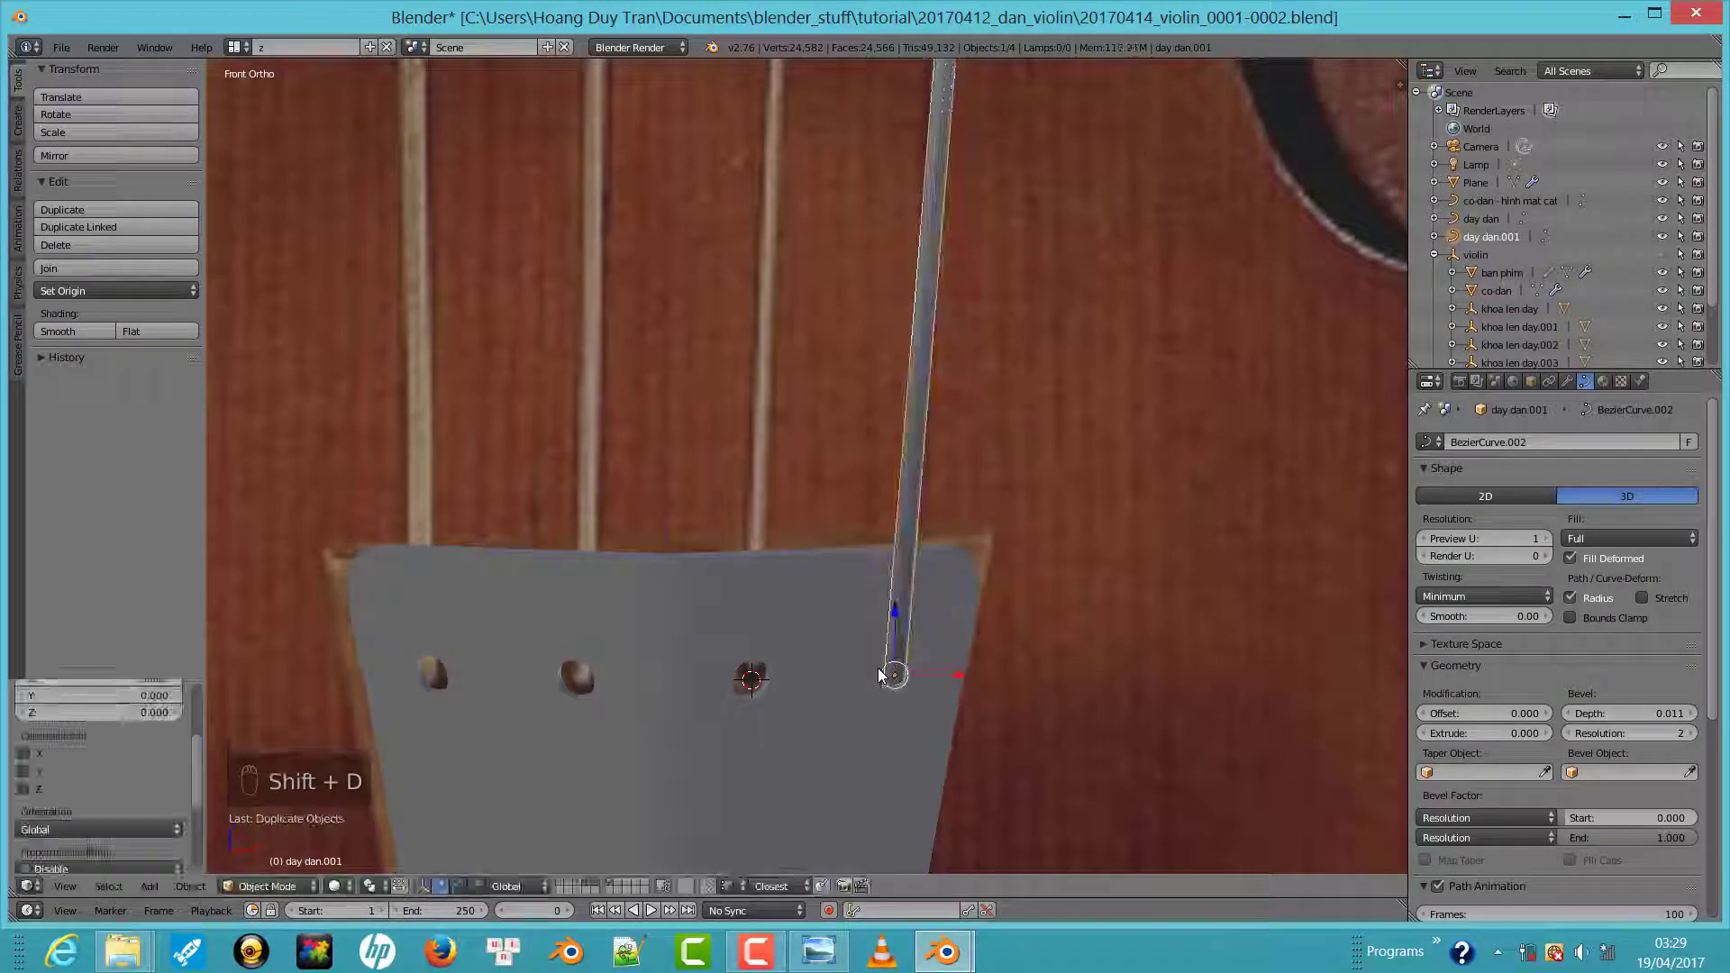
# Begin editing the duplicated string's points with the bridge seen from the side
pyautogui.press('shift+s')
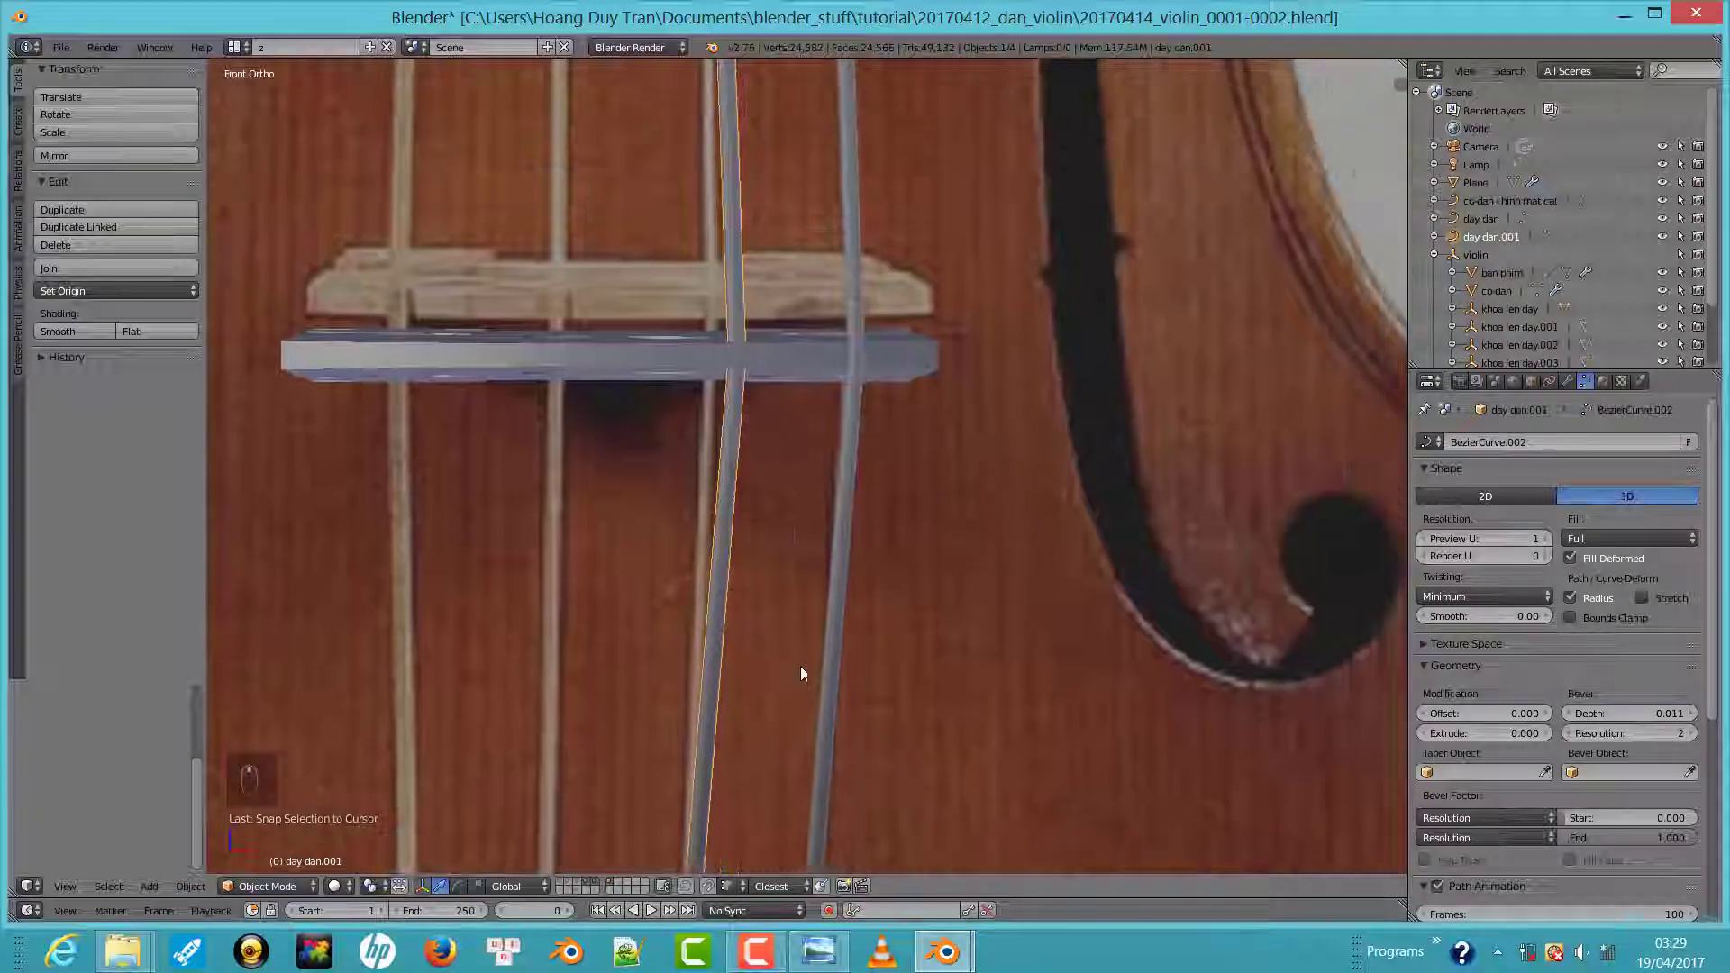
pyautogui.moveTo(776, 597); pyautogui.dragTo(788, 528)
pyautogui.moveTo(628, 516); pyautogui.dragTo(685, 530)
pyautogui.press('Tab')
pyautogui.press('Tab')
pyautogui.press('Tab')
pyautogui.press('KP_3')
pyautogui.press('ctrl+KP_3')
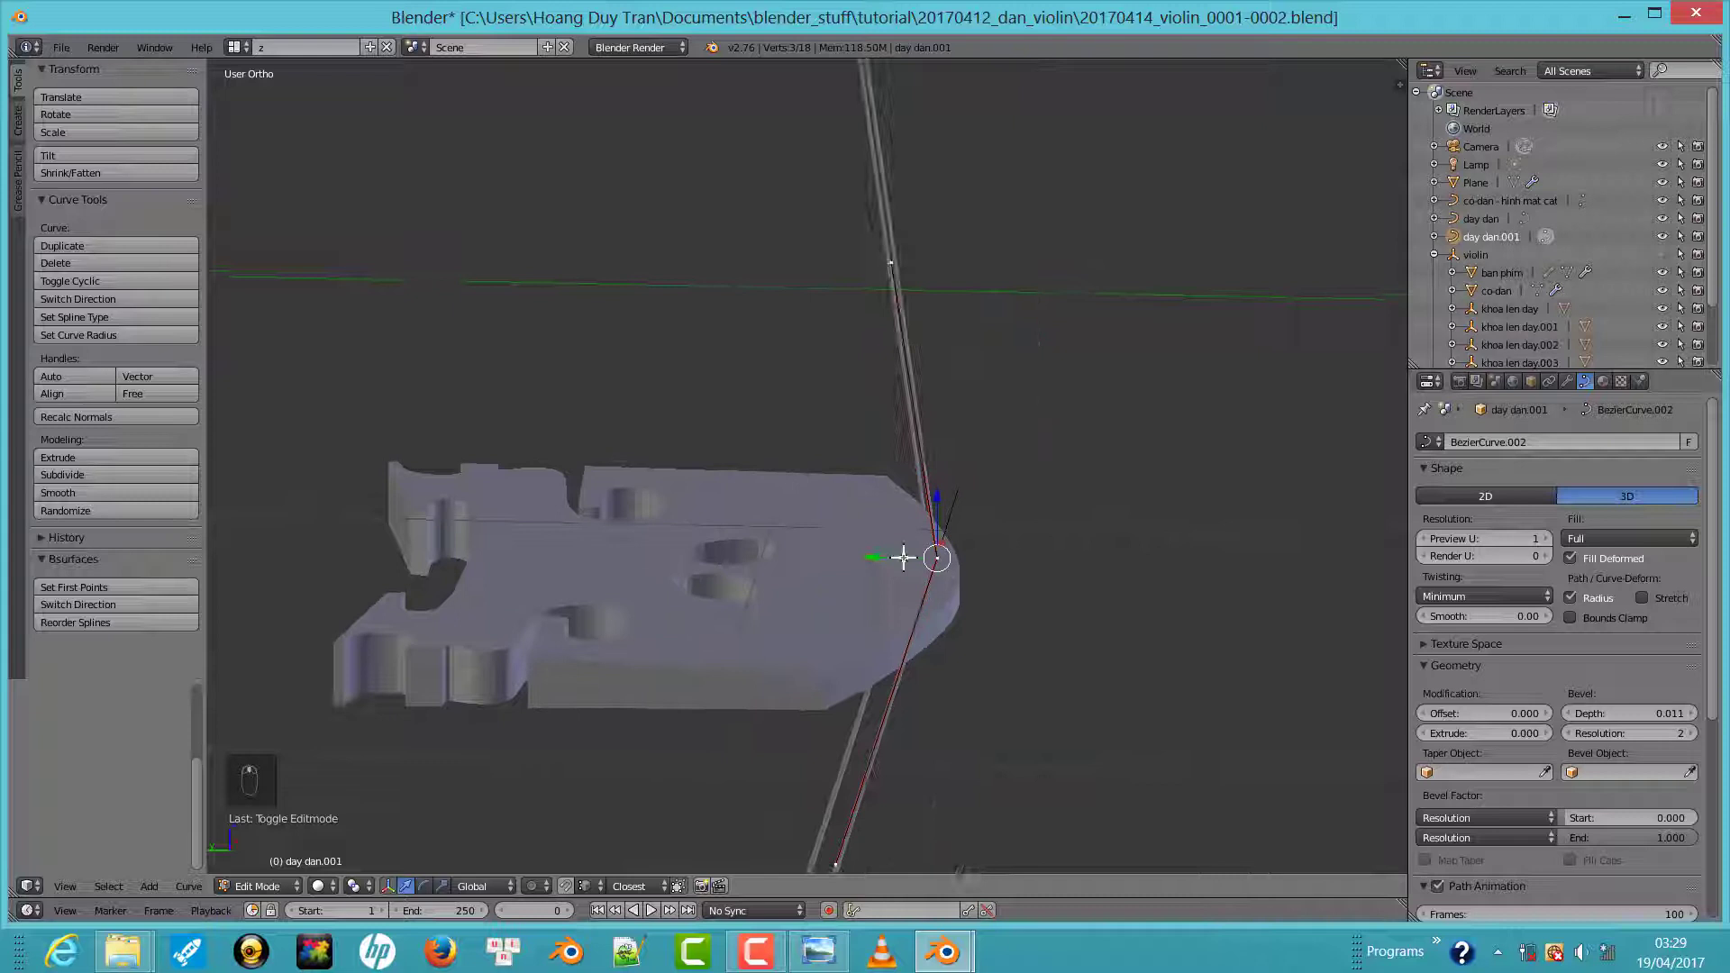
# Move the second string's middle point onto the bridge's top edge
pyautogui.moveTo(874, 552); pyautogui.dragTo(898, 552)
pyautogui.middleClick(898, 551)
pyautogui.click(979, 513)
pyautogui.middleClick(992, 514)
pyautogui.moveTo(899, 549); pyautogui.dragTo(997, 537)
pyautogui.moveTo(996, 537); pyautogui.dragTo(771, 473)
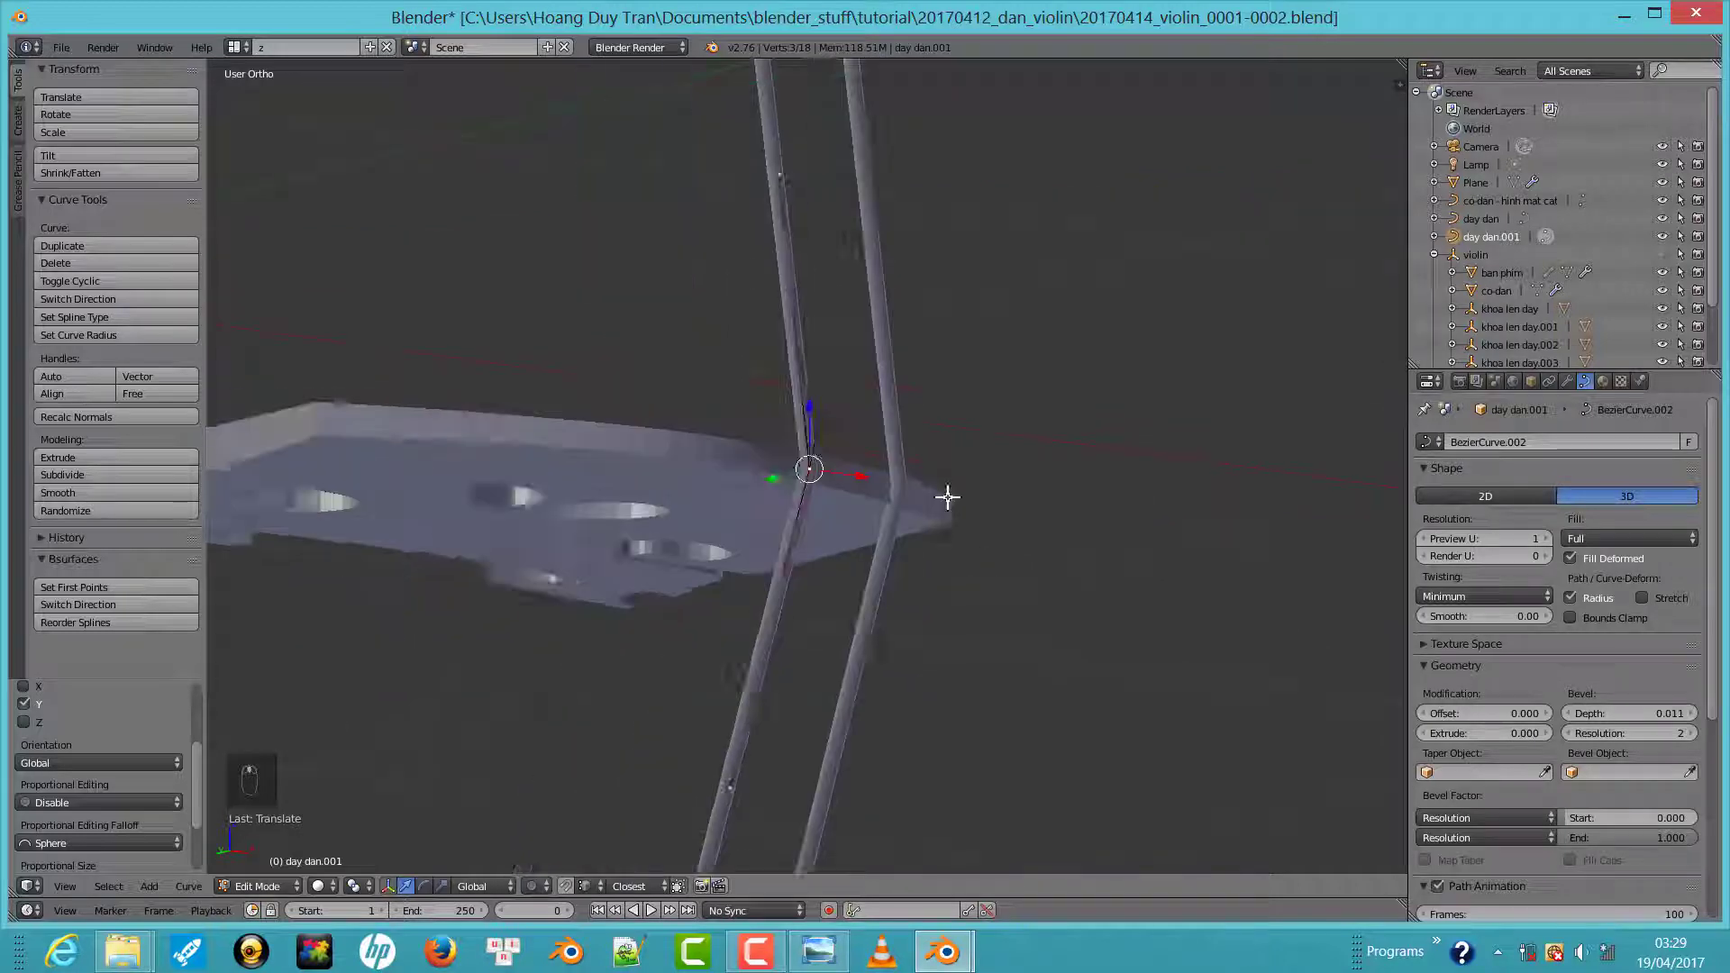
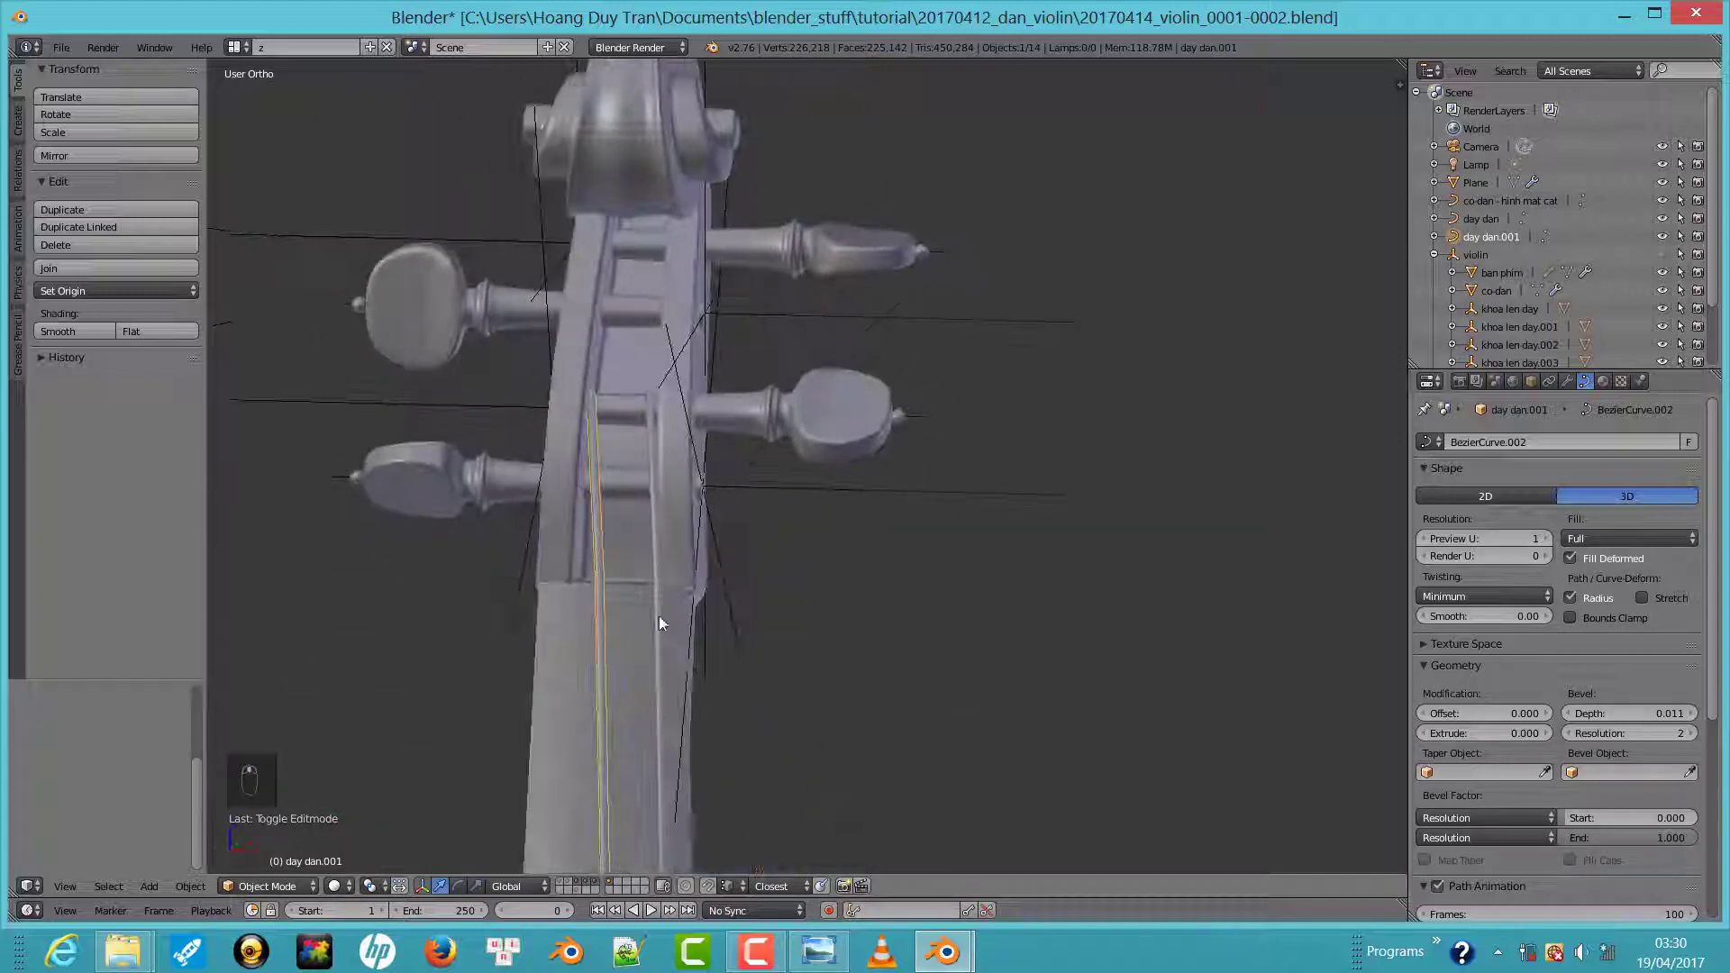
pyautogui.press('z')
pyautogui.press('z')
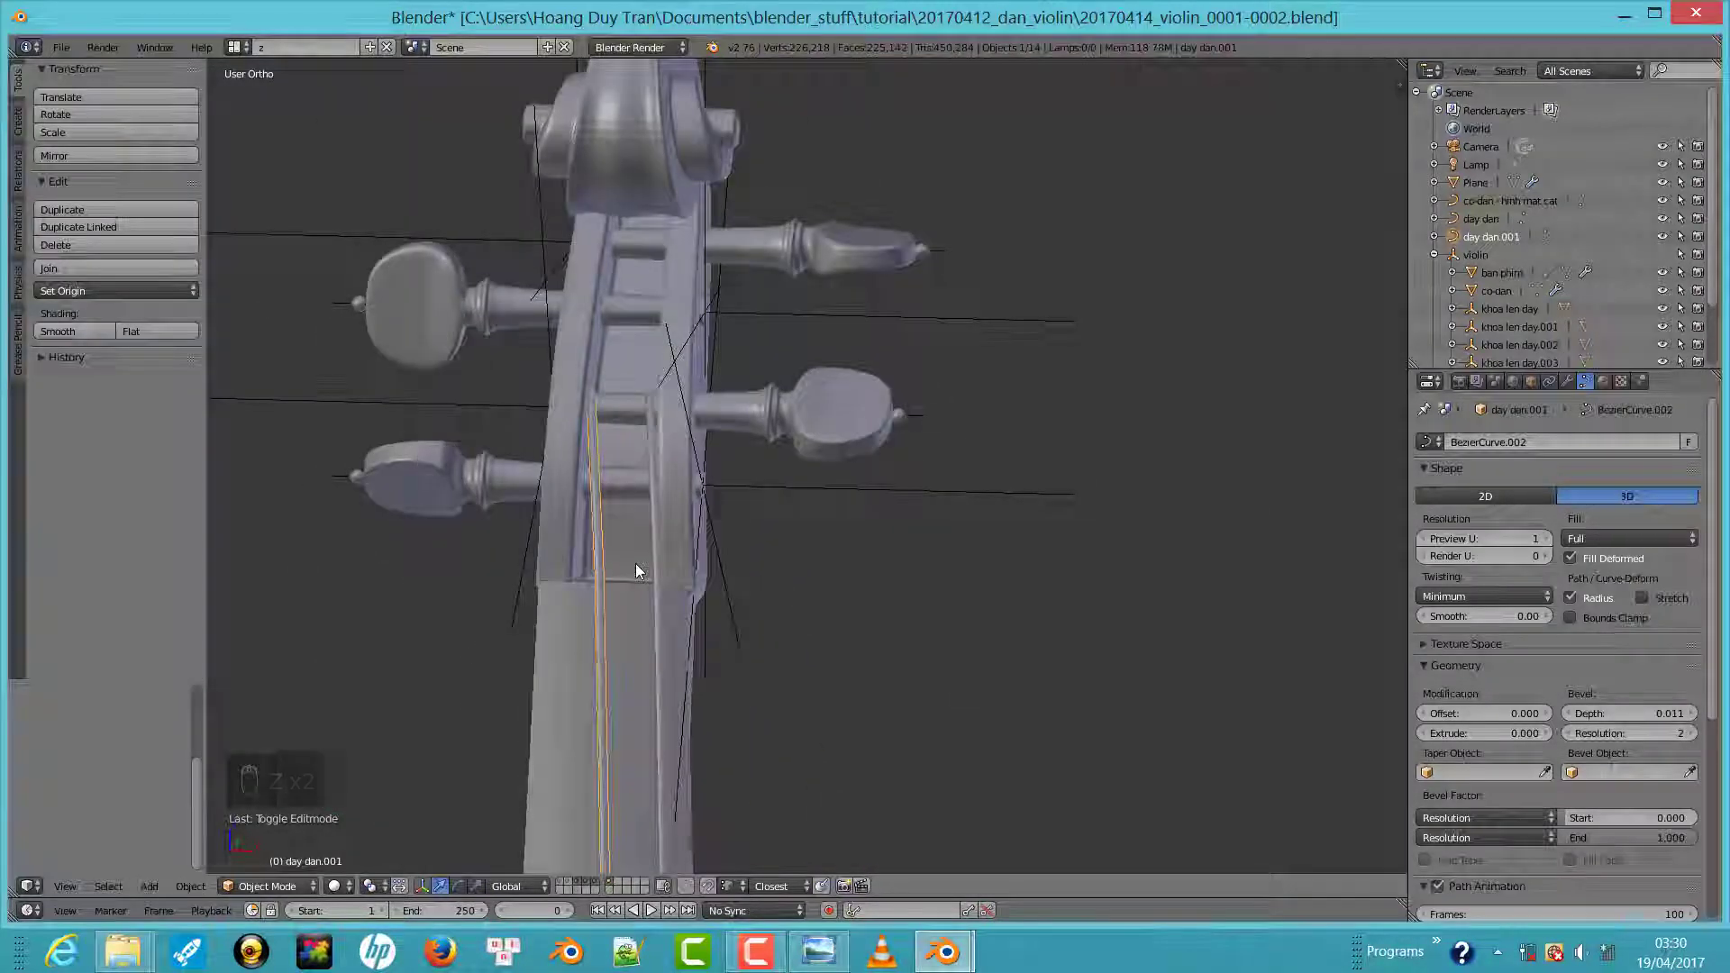
# Route the second string's top point into the pegbox and onto its peg
pyautogui.press('KP_1')
pyautogui.moveTo(593, 887); pyautogui.dragTo(618, 513)
pyautogui.press('Tab')
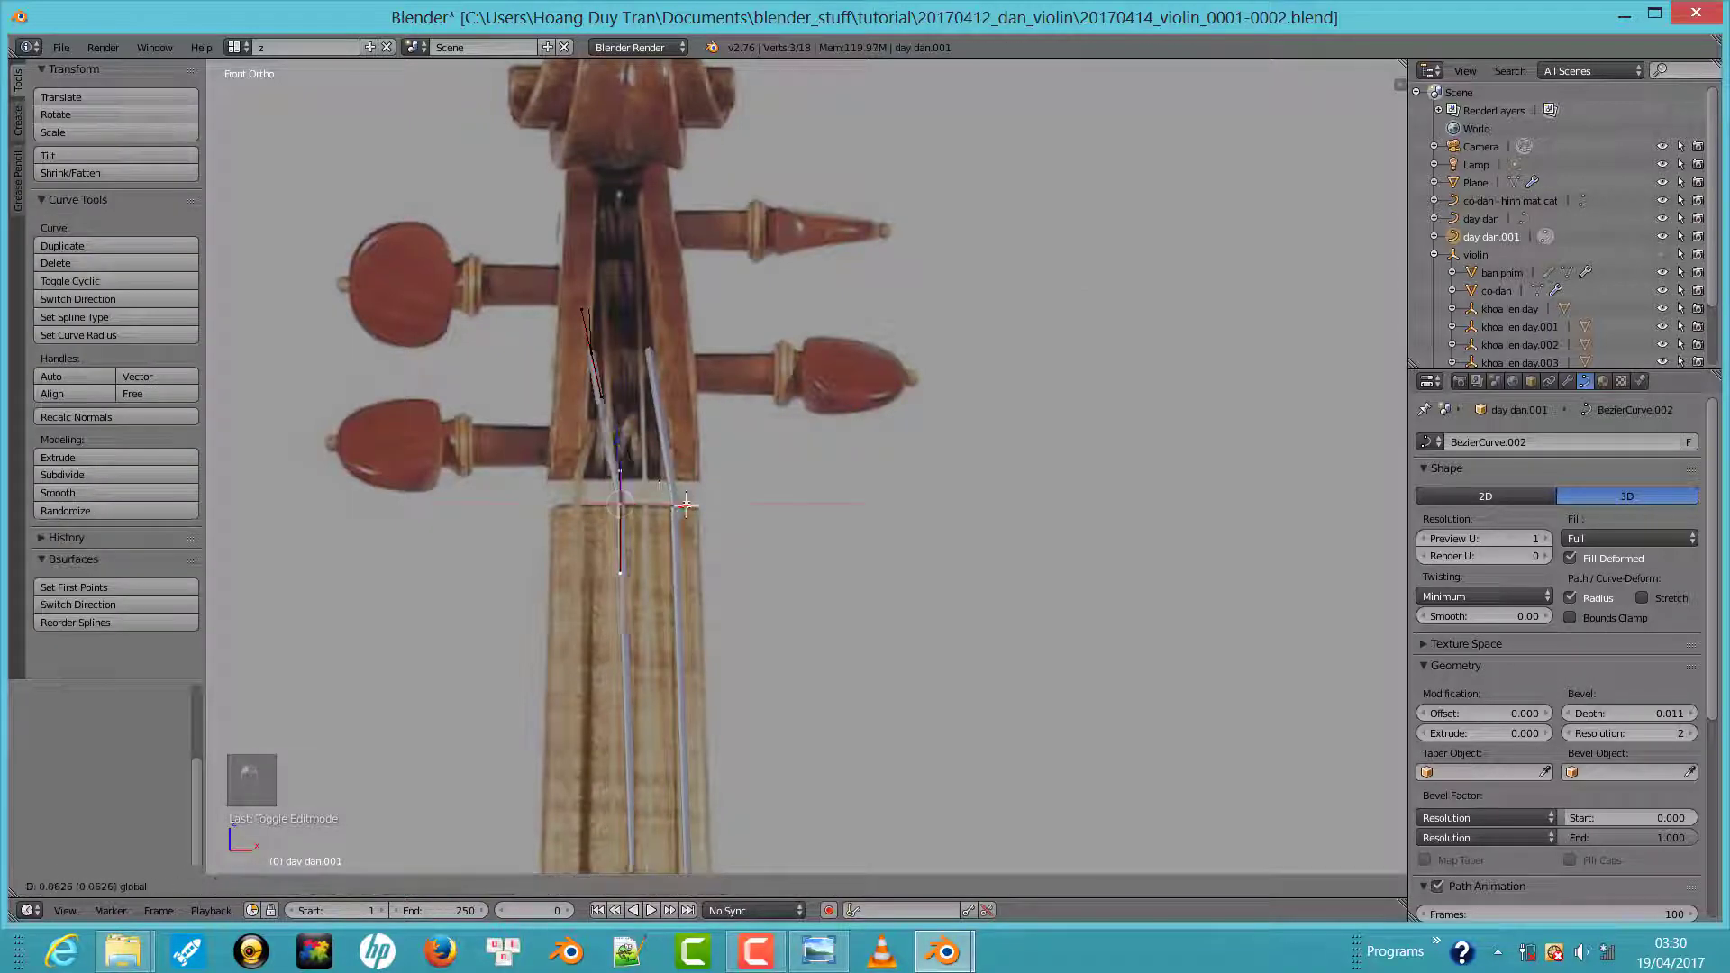
pyautogui.click(711, 504)
pyautogui.press('g')
pyautogui.click(574, 216)
pyautogui.press('g')
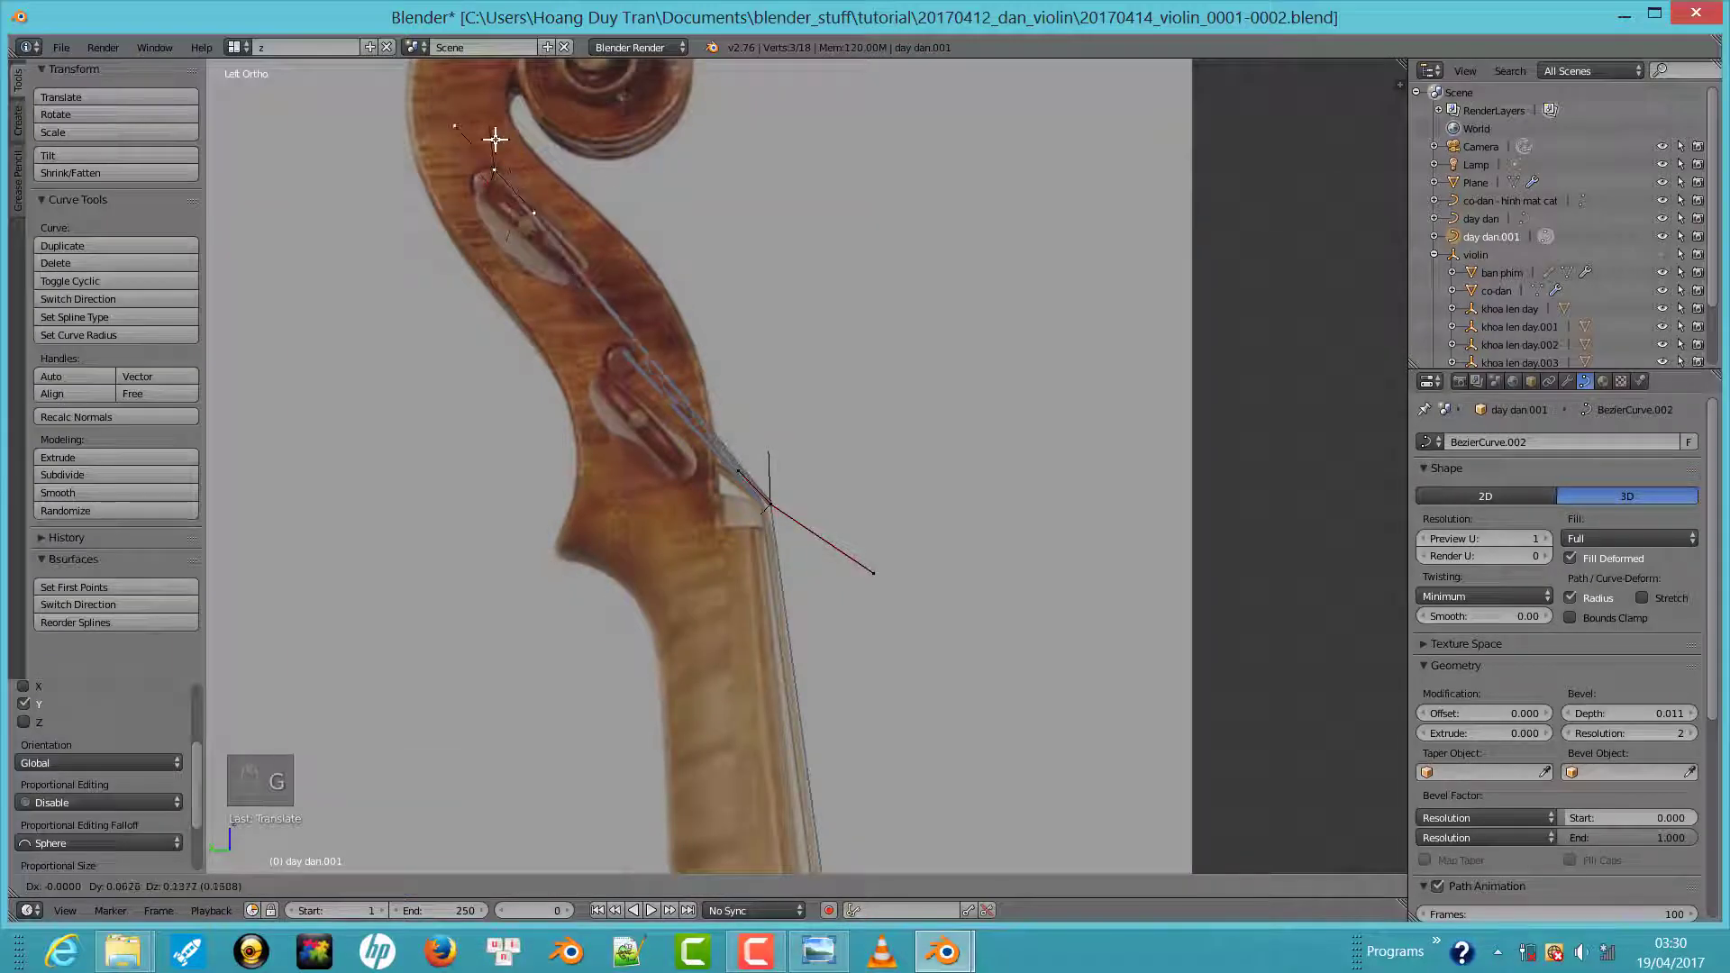
pyautogui.press('Tab')
pyautogui.press('KP_1')
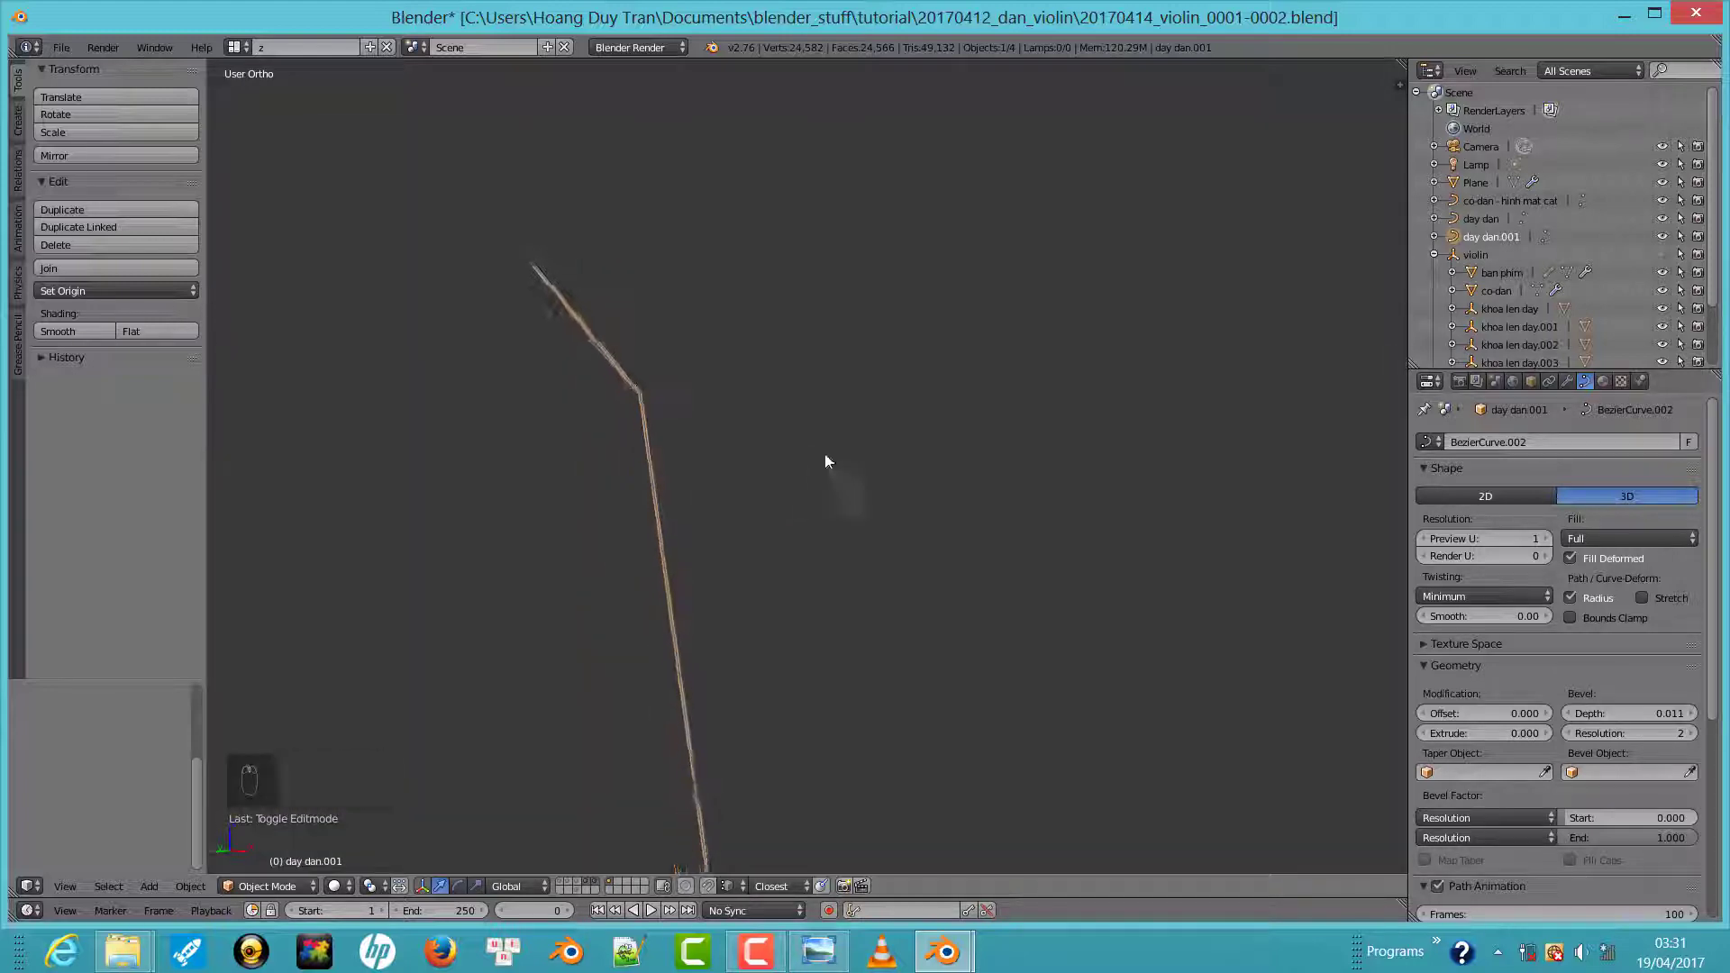
# Join both strings into a single day dan object with Ctrl+J
pyautogui.press('ctrl+KP_1')
pyautogui.press('KP_1')
pyautogui.middleClick(731, 299)
pyautogui.moveTo(749, 377); pyautogui.dragTo(836, 391)
pyautogui.click(837, 391)
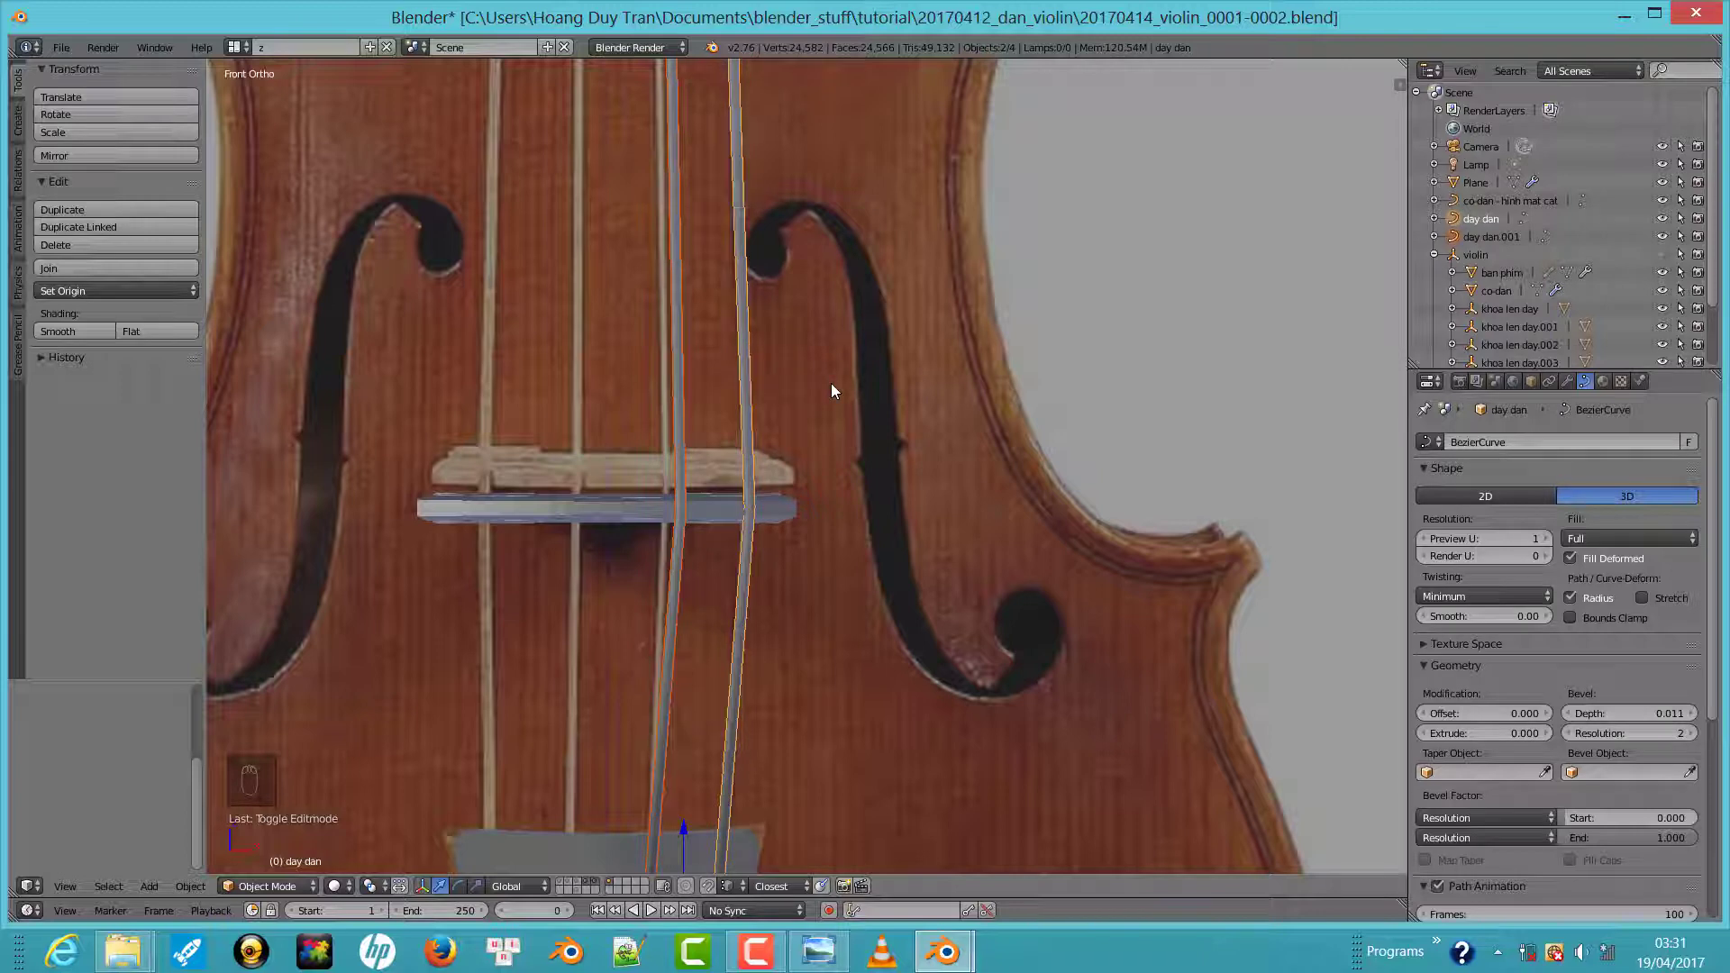
pyautogui.press('ctrl+j')
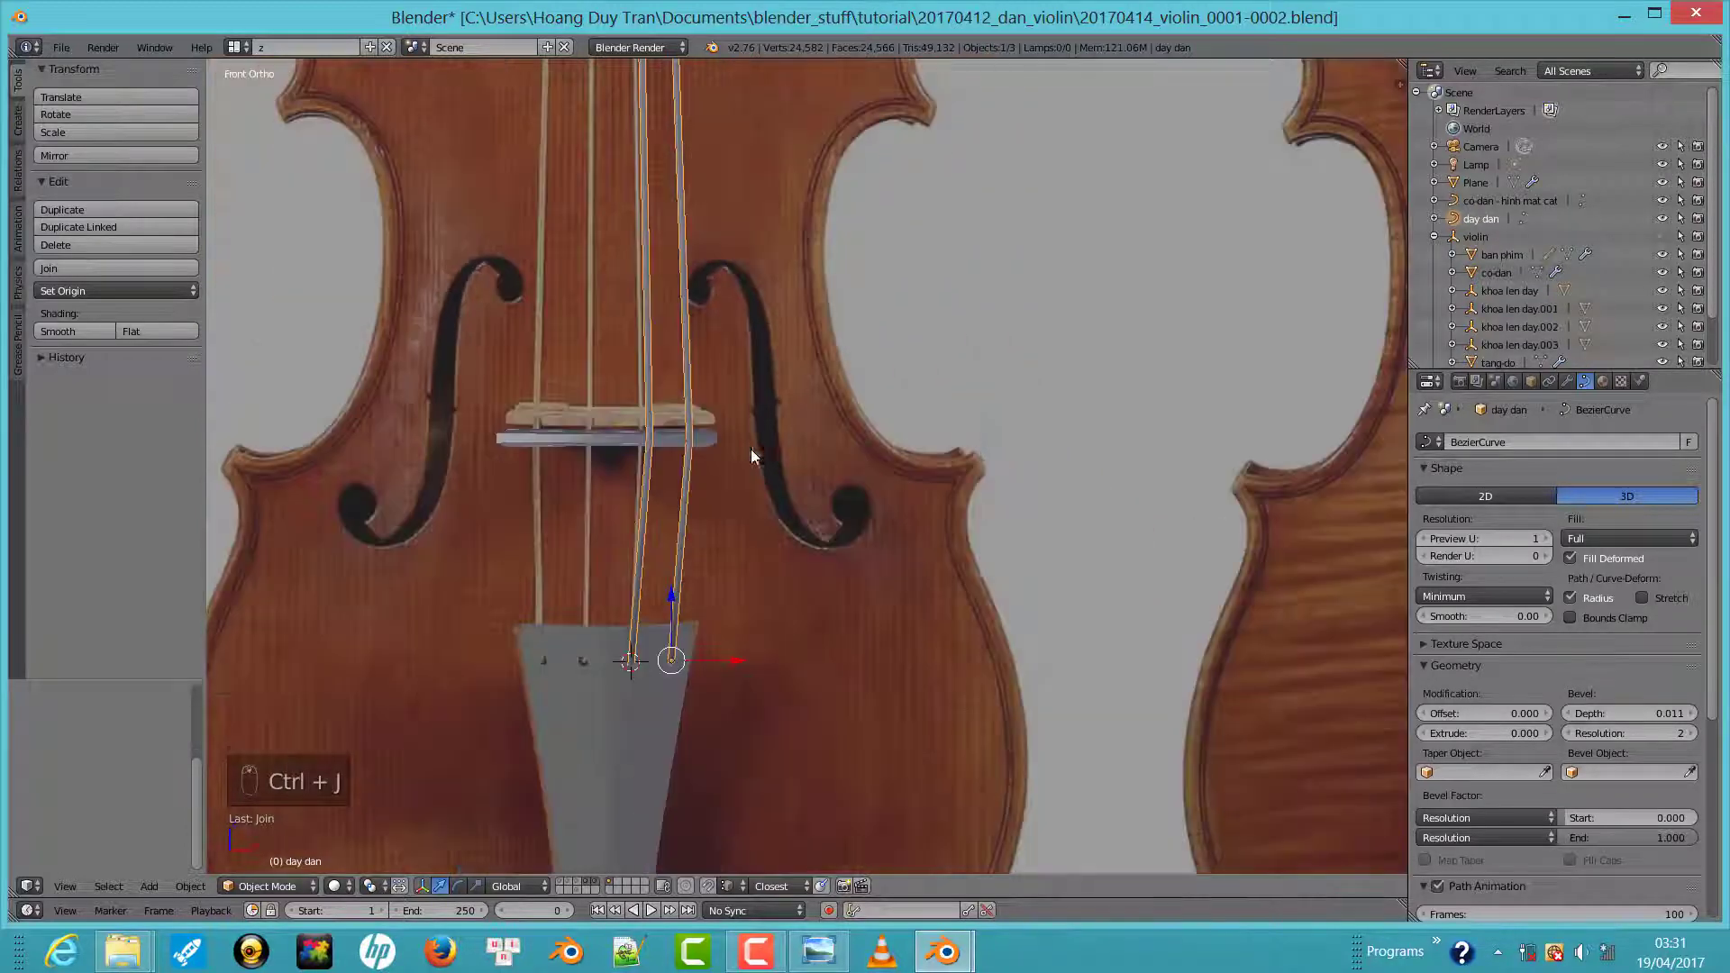
pyautogui.moveTo(853, 573); pyautogui.dragTo(841, 524)
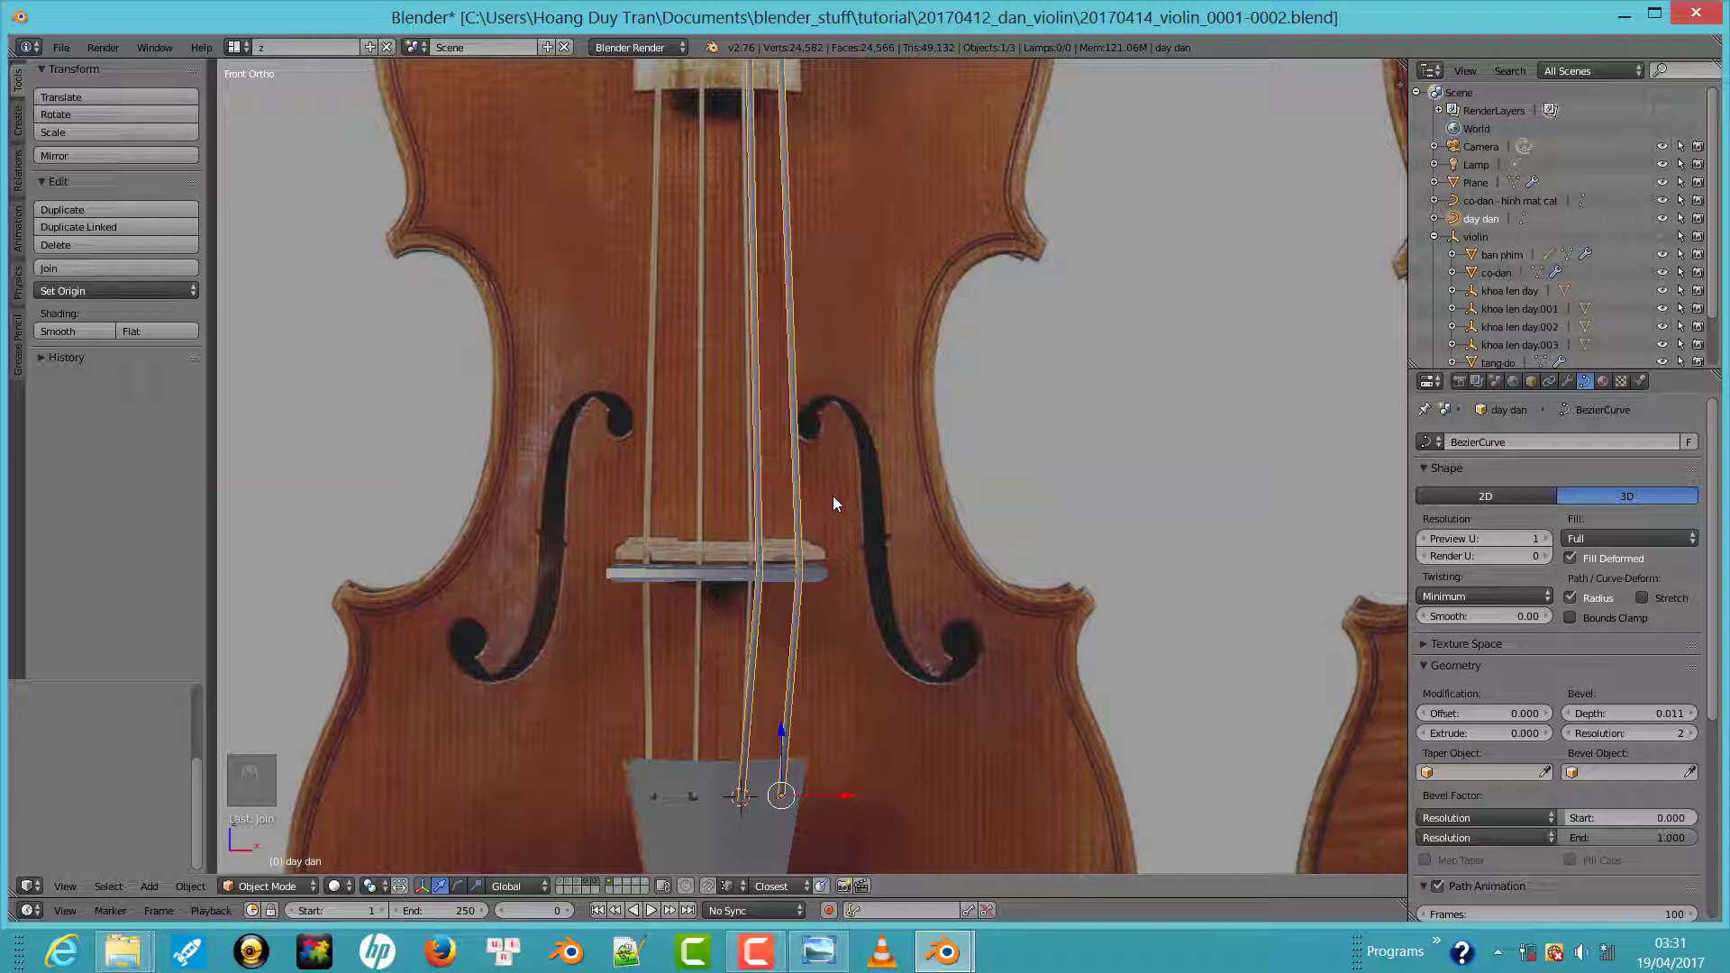
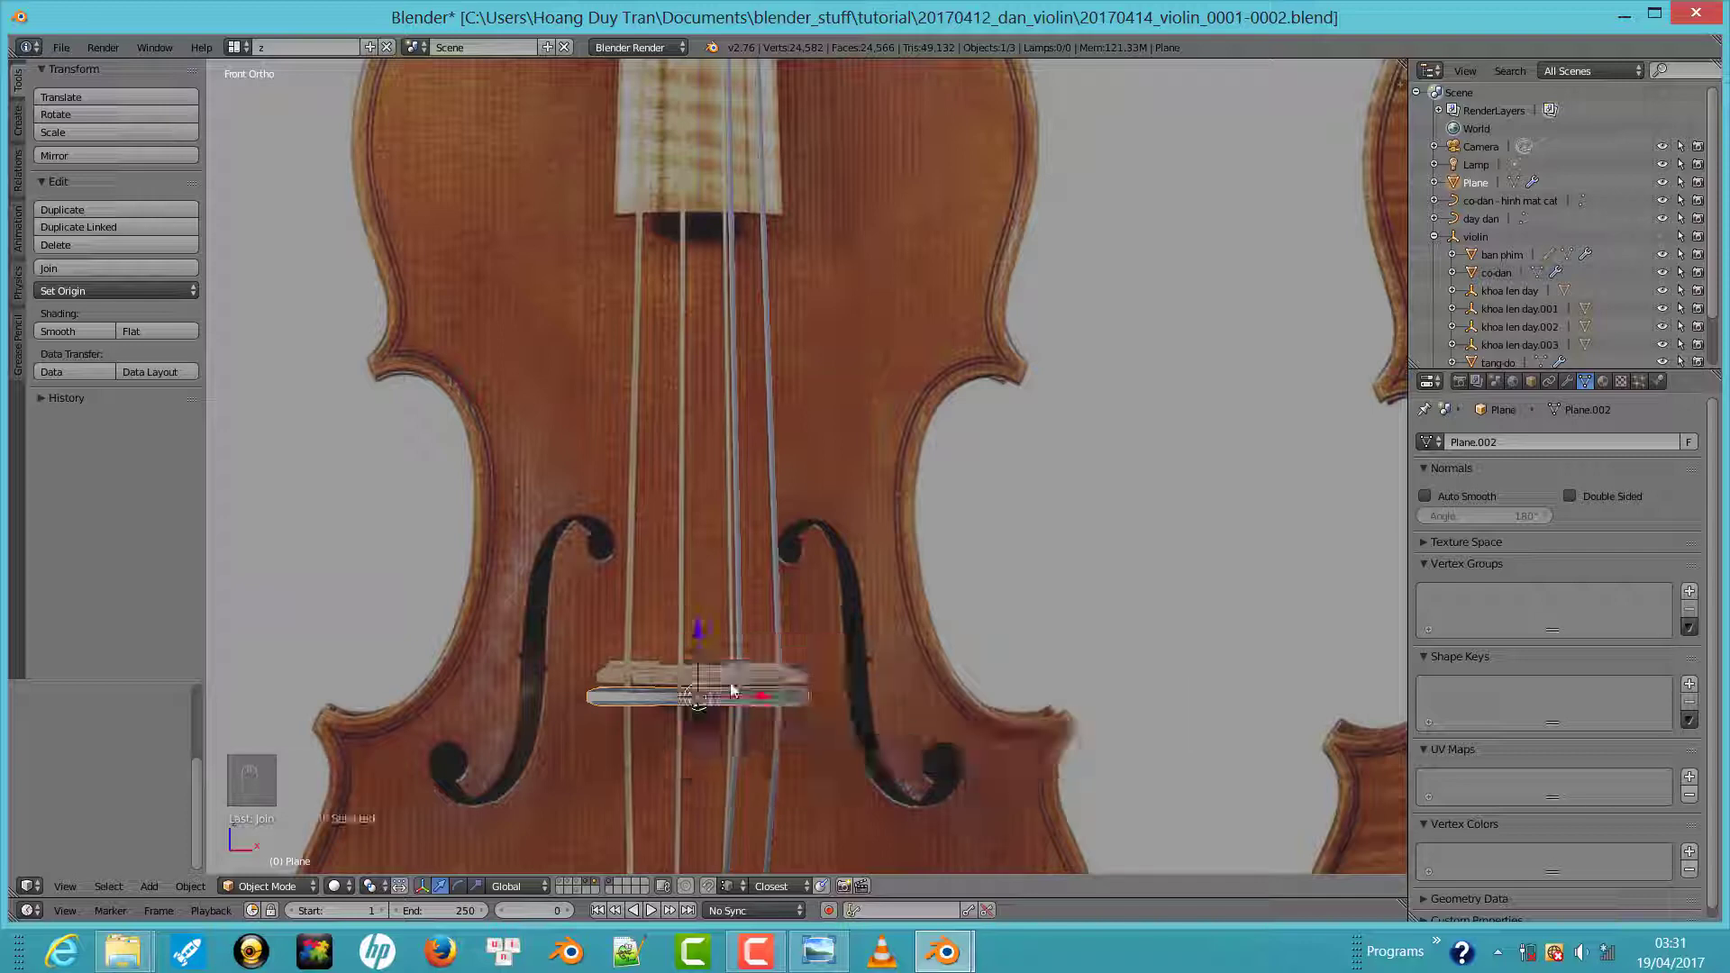
# Add a Mirror modifier to the strings object to get four strings and check the result
pyautogui.click(742, 655)
pyautogui.click(120, 297)
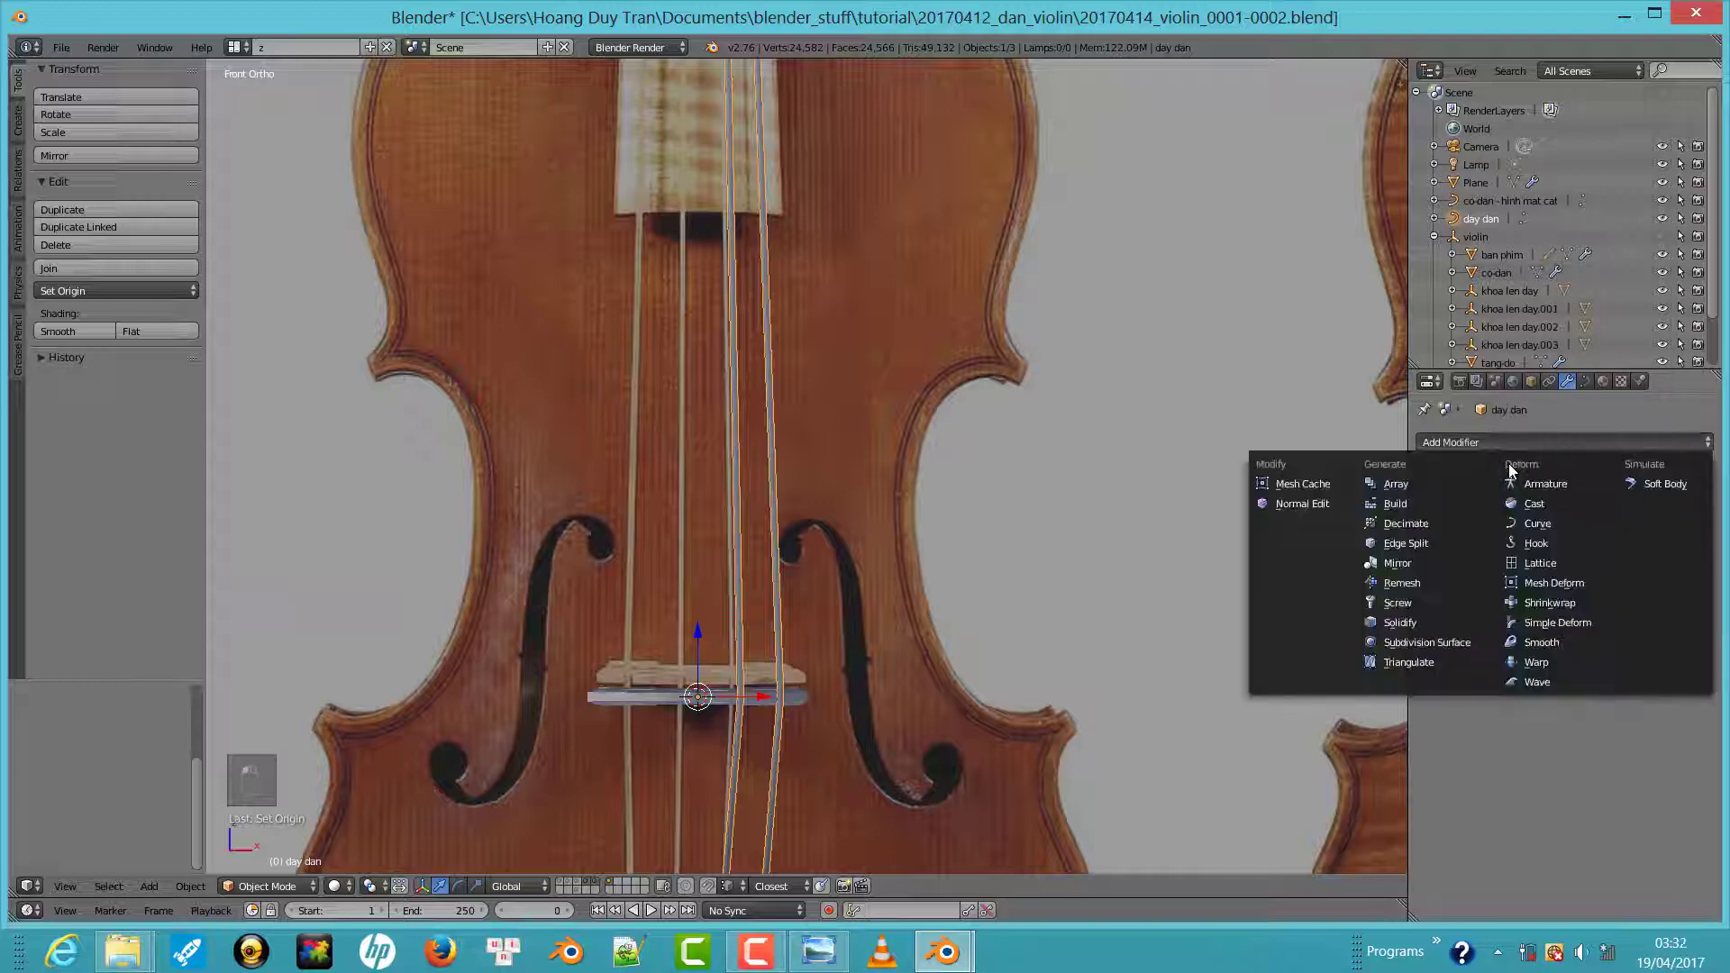
pyautogui.click(1421, 591)
pyautogui.middleClick(1436, 646)
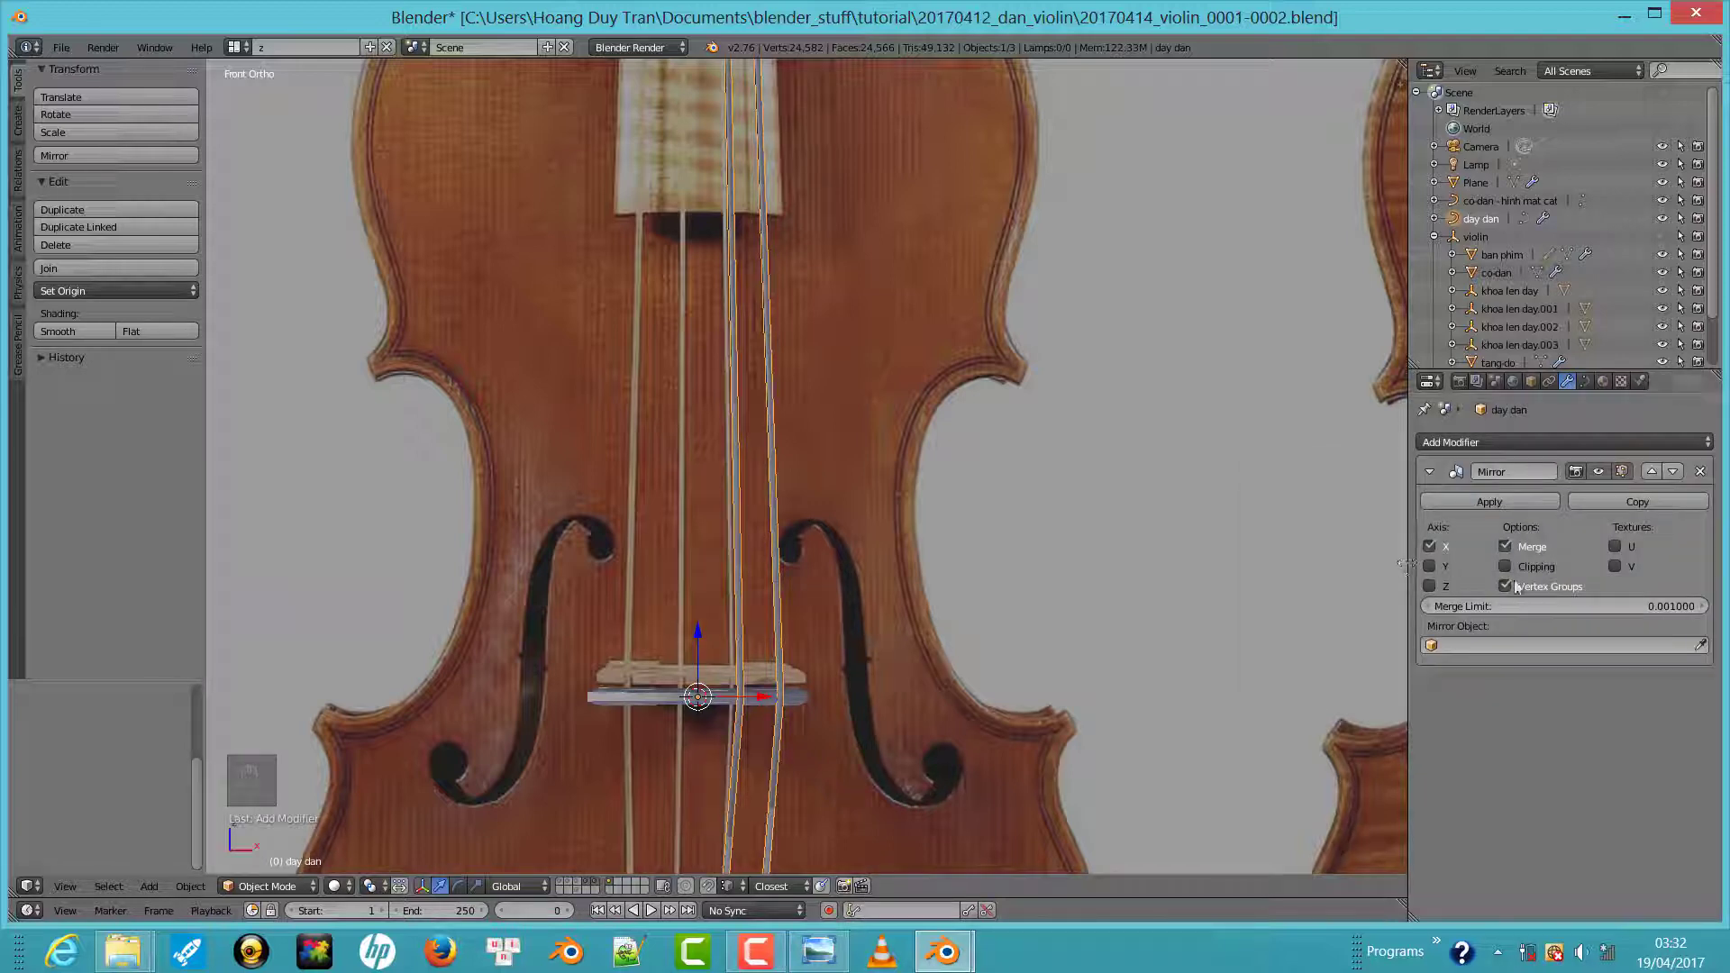
pyautogui.moveTo(1443, 546); pyautogui.dragTo(673, 615)
pyautogui.middleClick(812, 421)
pyautogui.moveTo(804, 489); pyautogui.dragTo(861, 497)
pyautogui.moveTo(861, 487); pyautogui.dragTo(843, 600)
pyautogui.moveTo(888, 622); pyautogui.dragTo(762, 566)
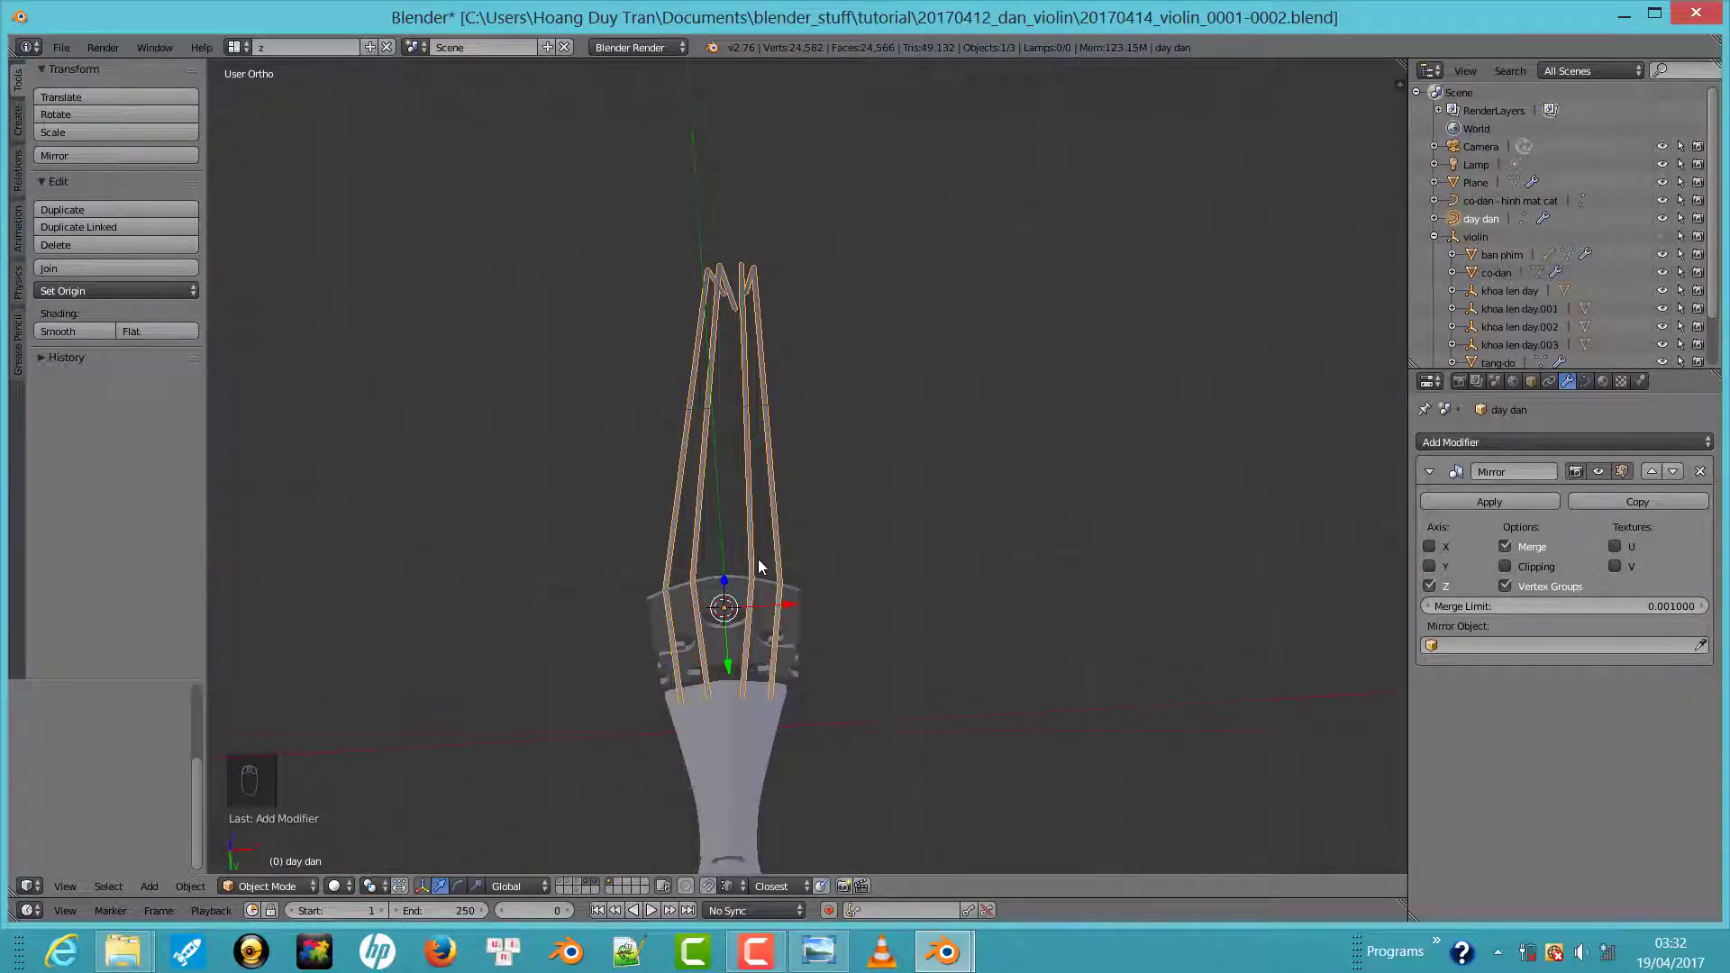
# Adjust the strings' upper bend points near the pegbox in front view
pyautogui.press('KP_1')
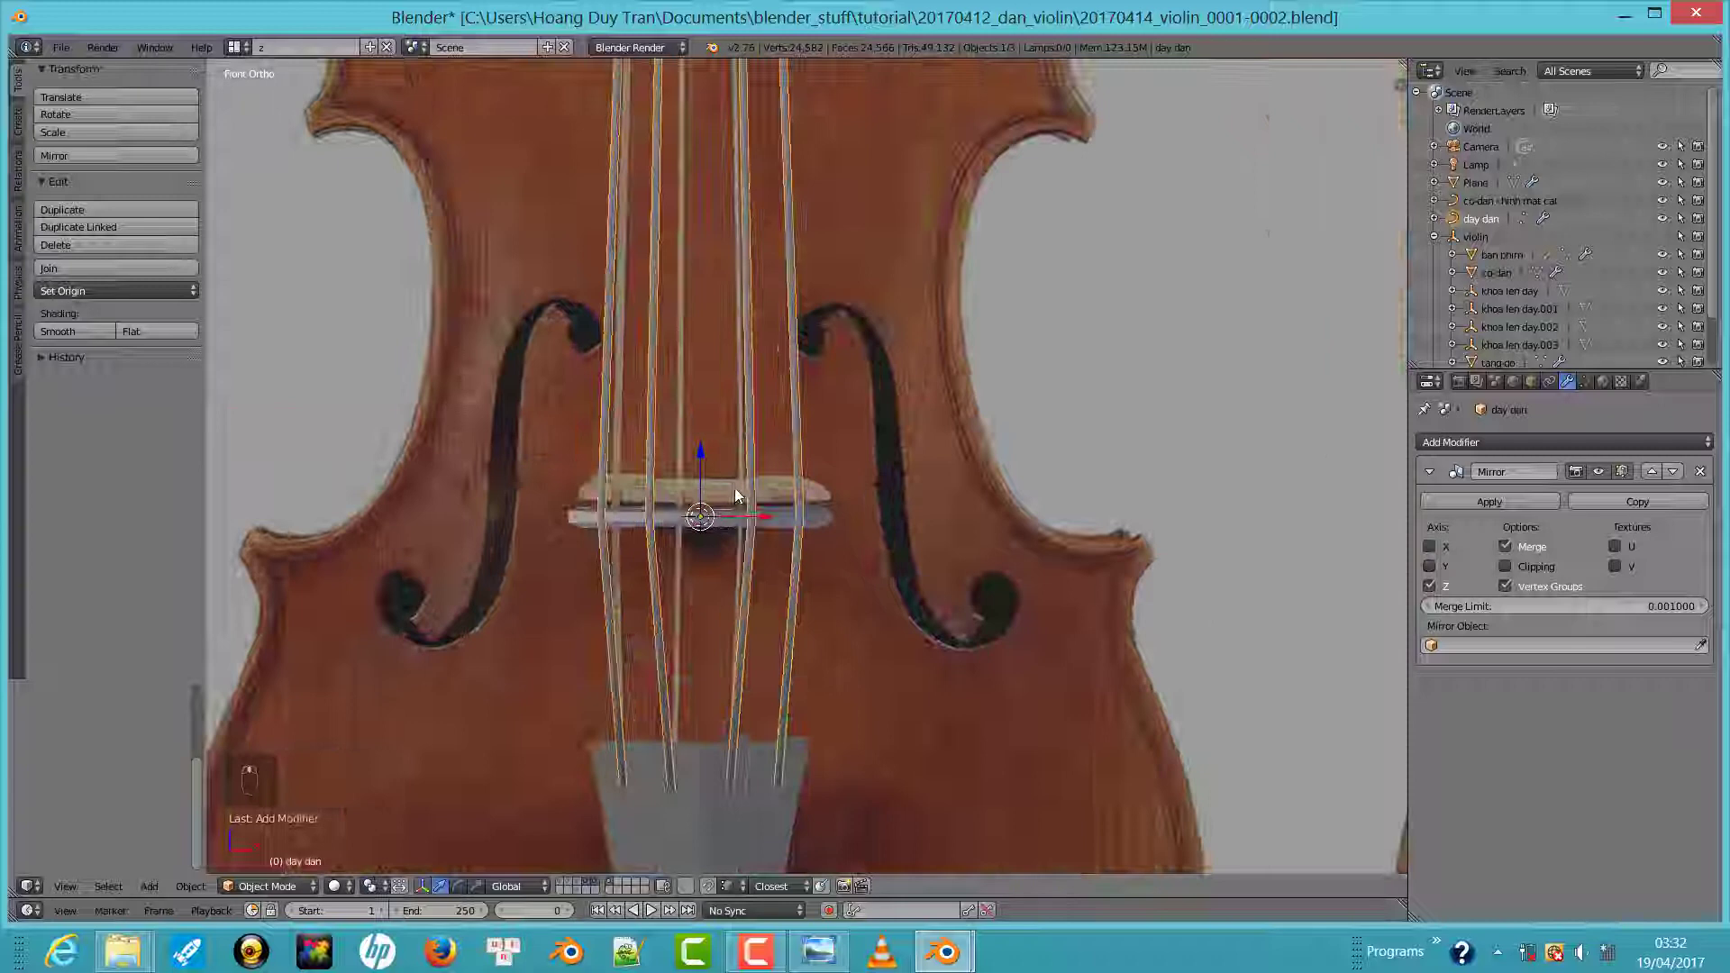
pyautogui.moveTo(752, 511); pyautogui.dragTo(807, 515)
pyautogui.press('Tab')
pyautogui.rightClick(819, 510)
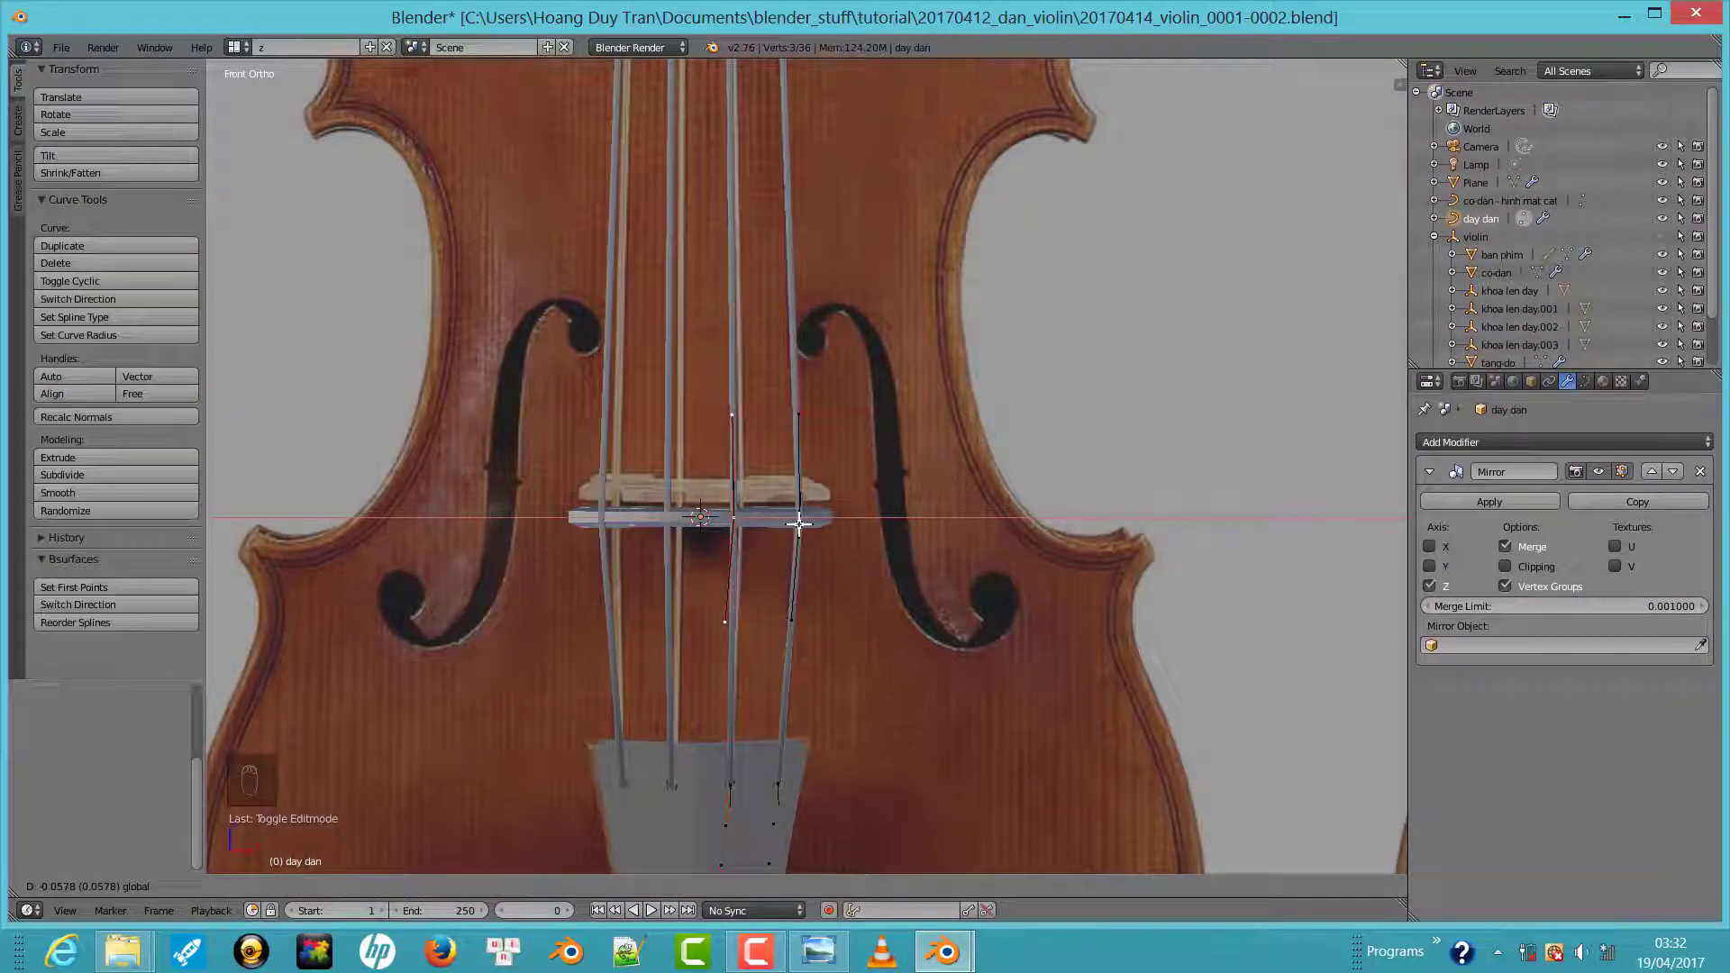
pyautogui.middleClick(728, 502)
pyautogui.press('Tab')
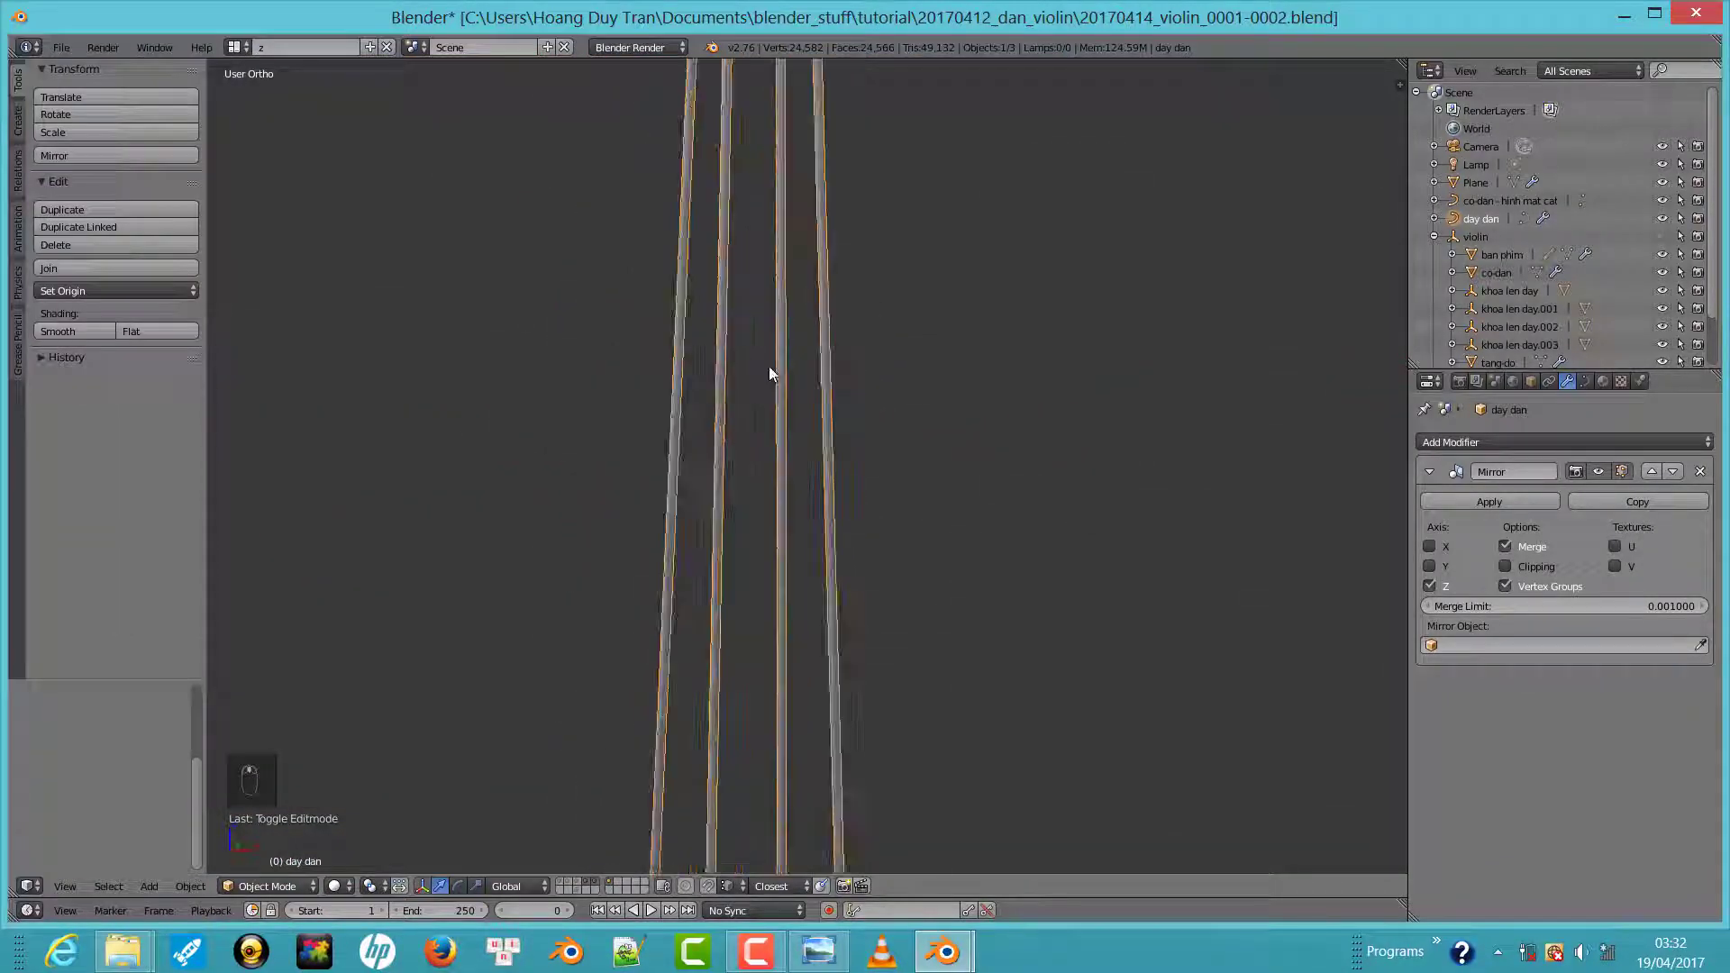
pyautogui.press('Tab')
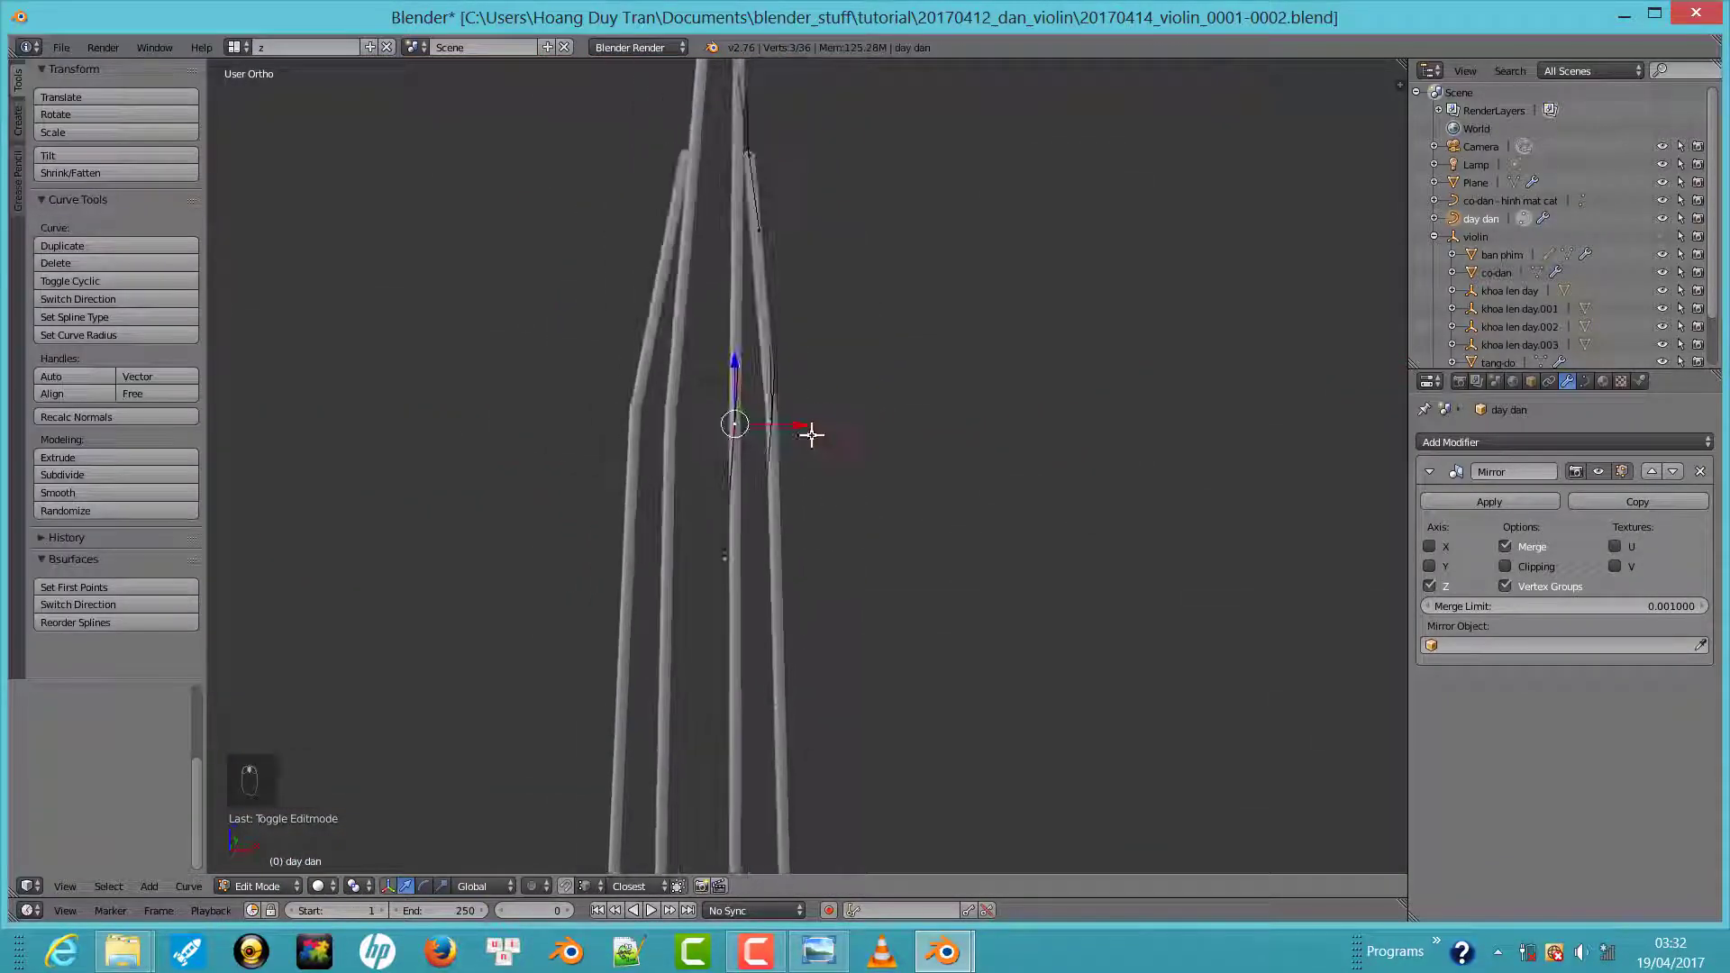
pyautogui.press('KP_1')
pyautogui.click(819, 270)
pyautogui.middleClick(783, 309)
pyautogui.press('Tab')
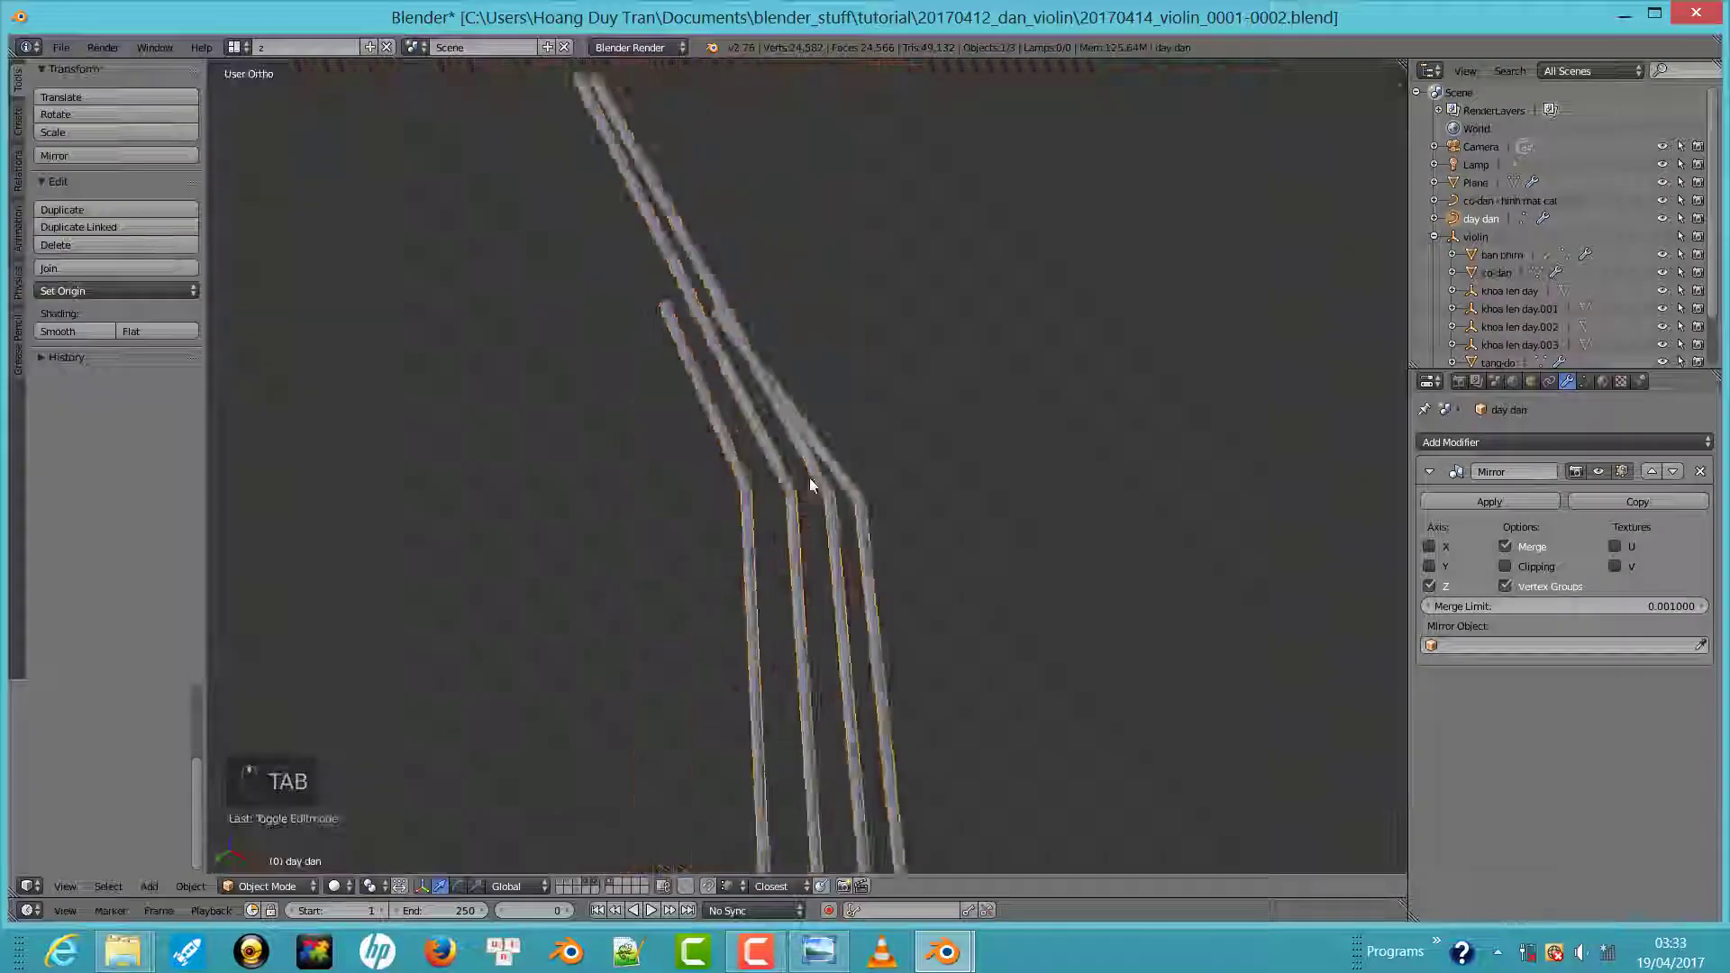
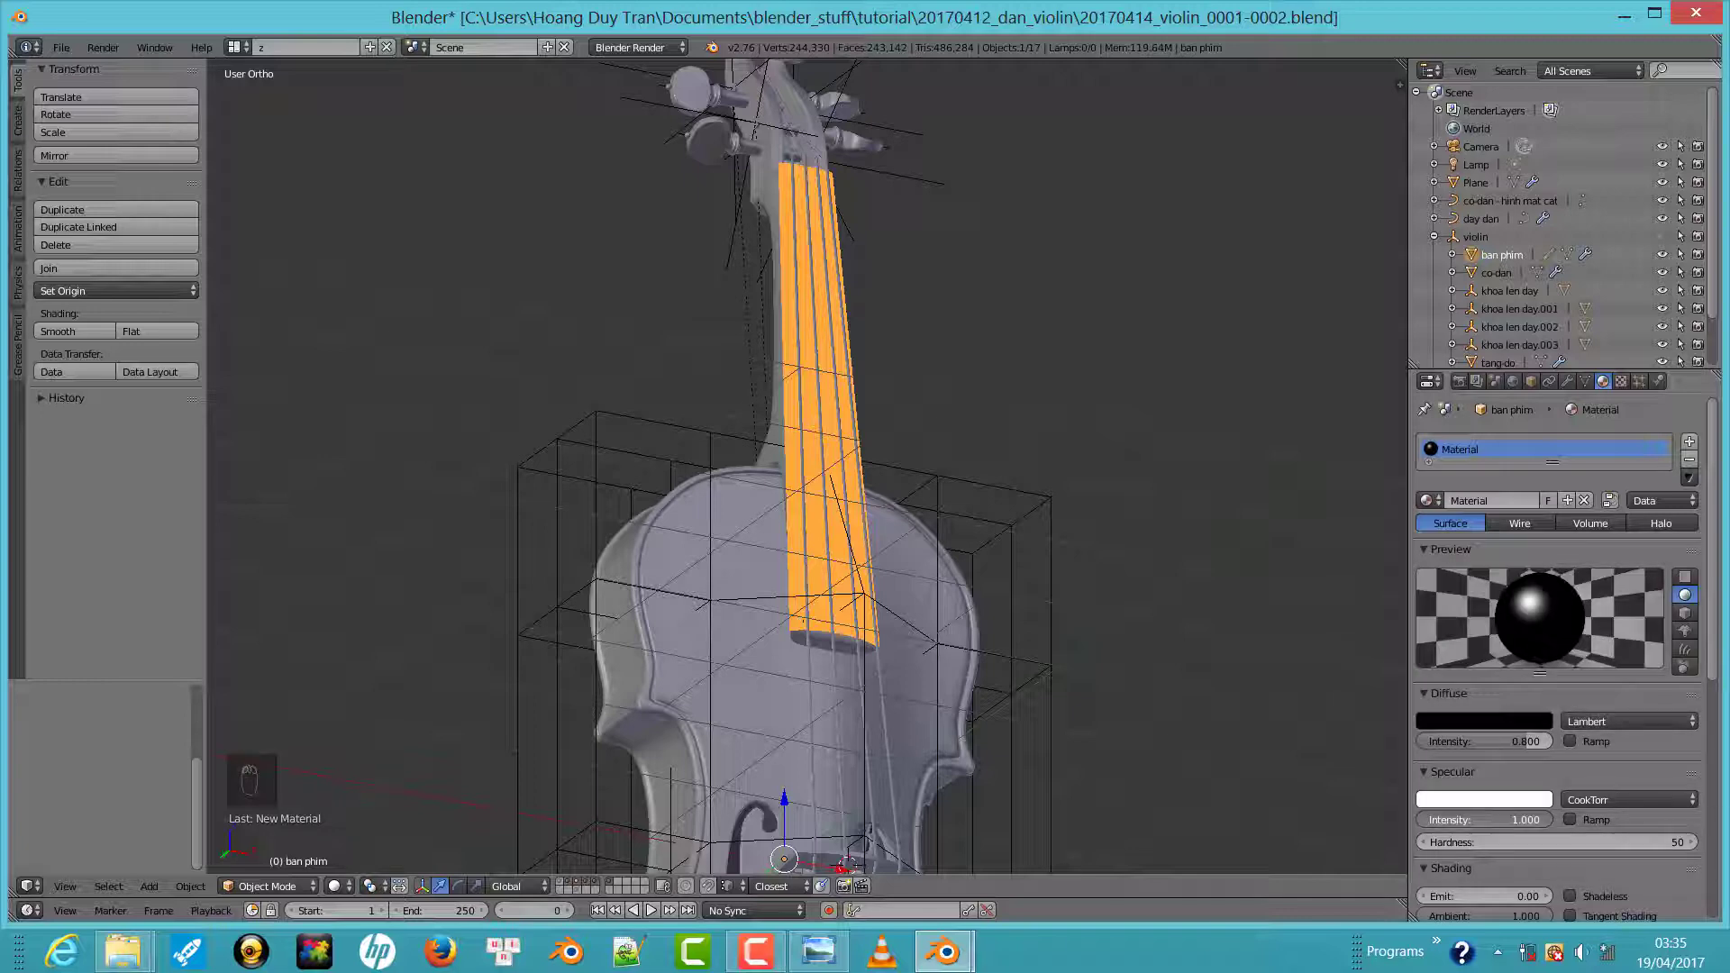
# Toggle edit mode and shading, then frame the tailpiece carrying its 0.124 dark grey material
pyautogui.middleClick(1574, 790)
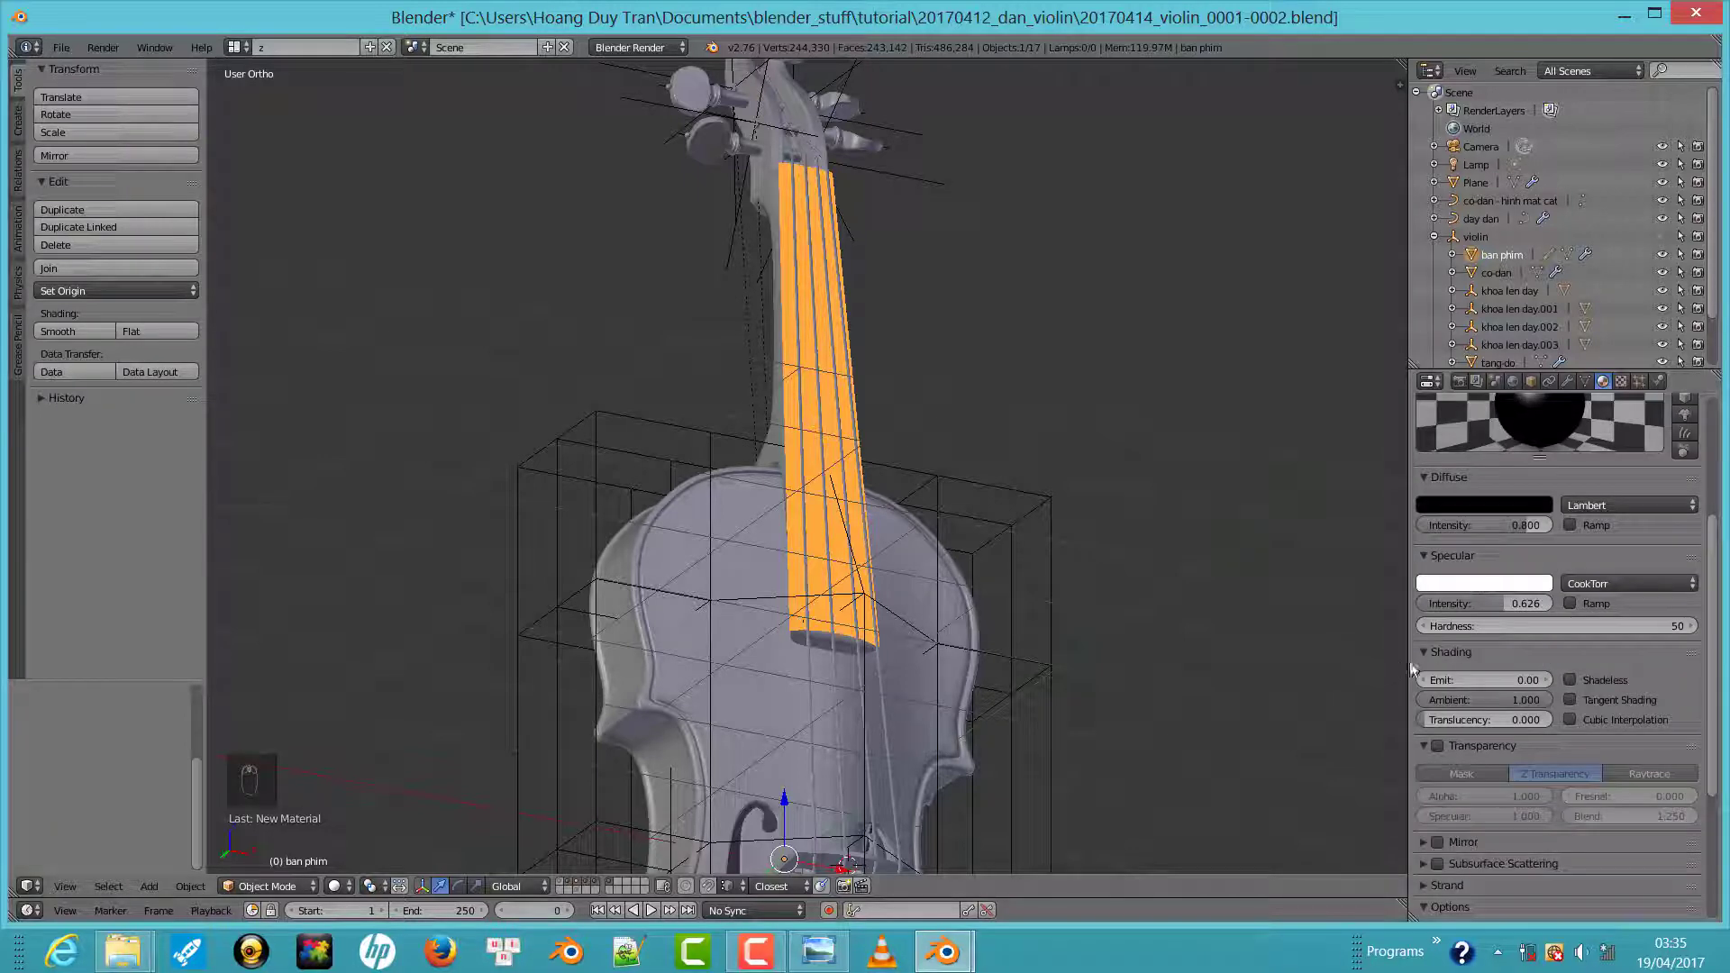
pyautogui.press('Tab')
pyautogui.press('Tab')
pyautogui.press('z')
pyautogui.press('z')
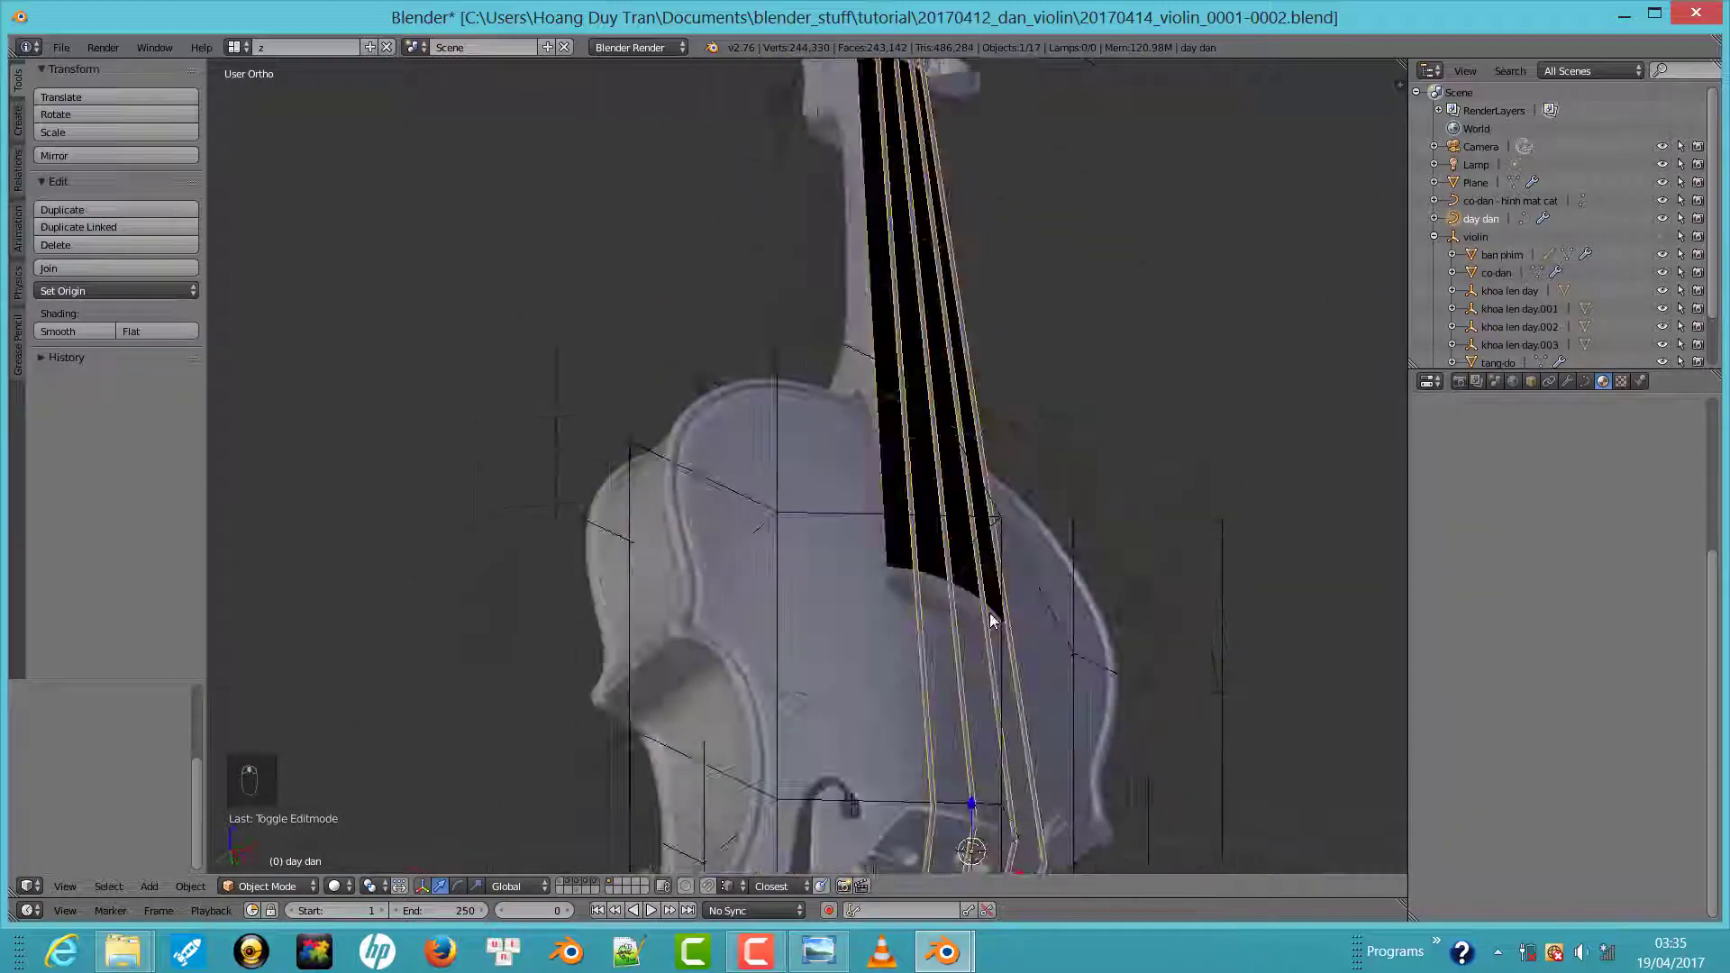
pyautogui.moveTo(939, 683); pyautogui.dragTo(1549, 569)
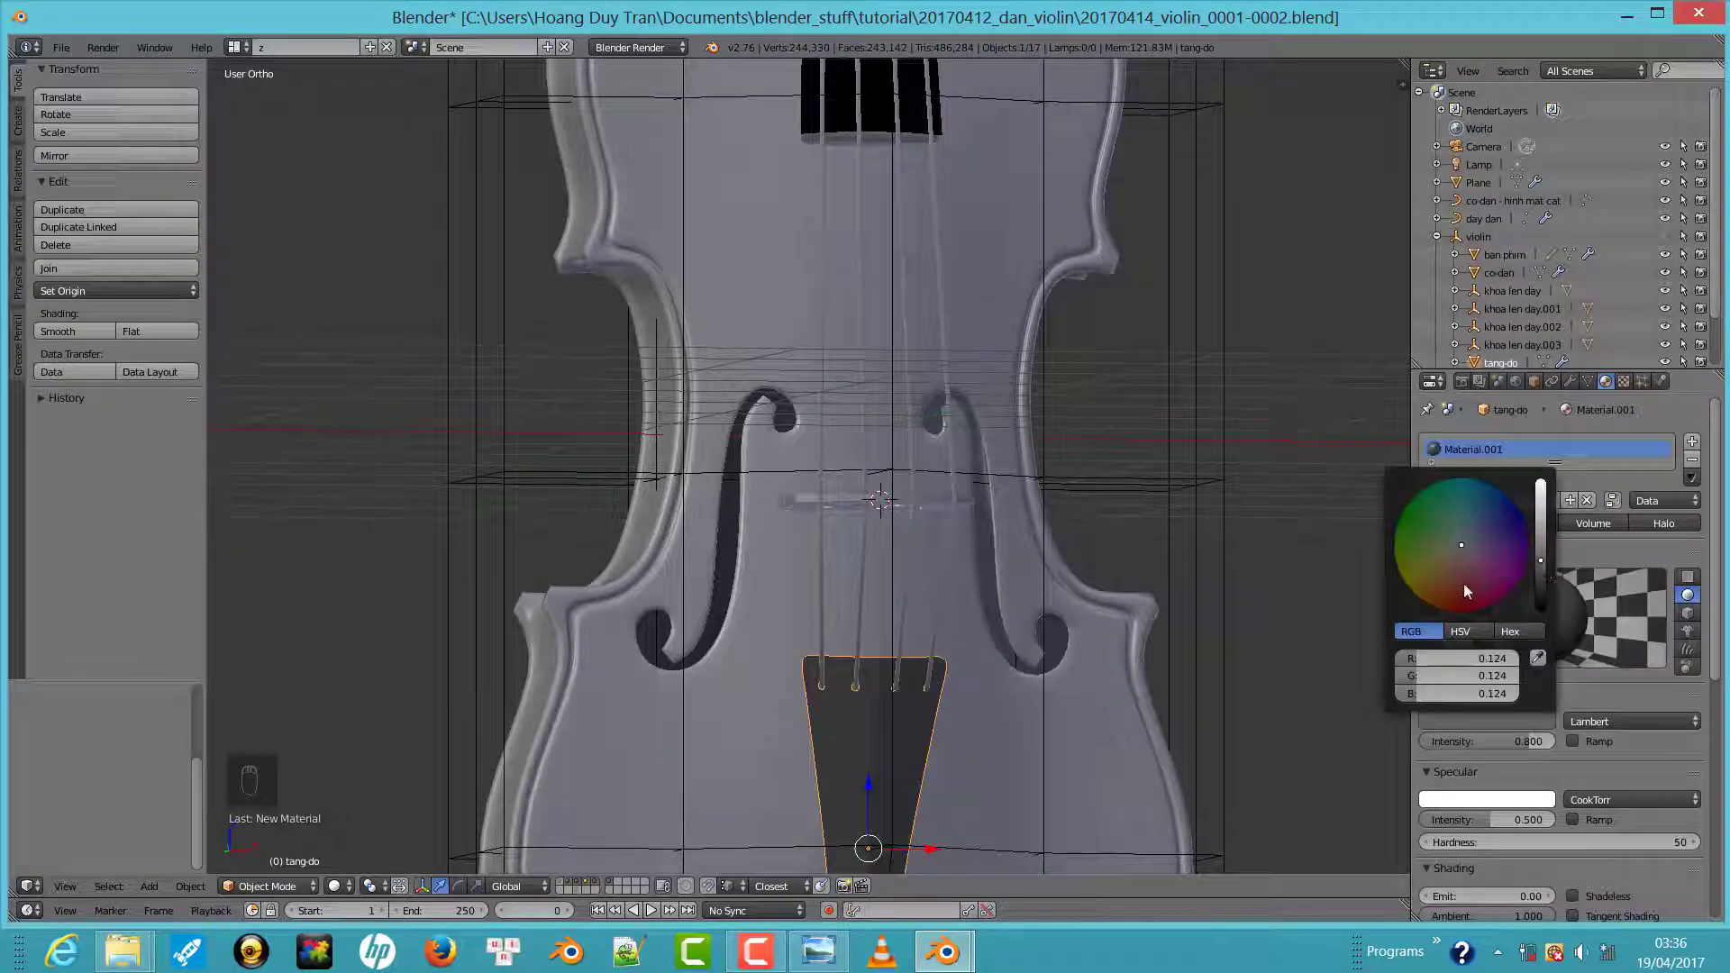
# Select the bridge and give its new material a 0.077 dark grey diffuse colour
pyautogui.middleClick(1473, 583)
pyautogui.rightClick(948, 426)
pyautogui.click(1550, 539)
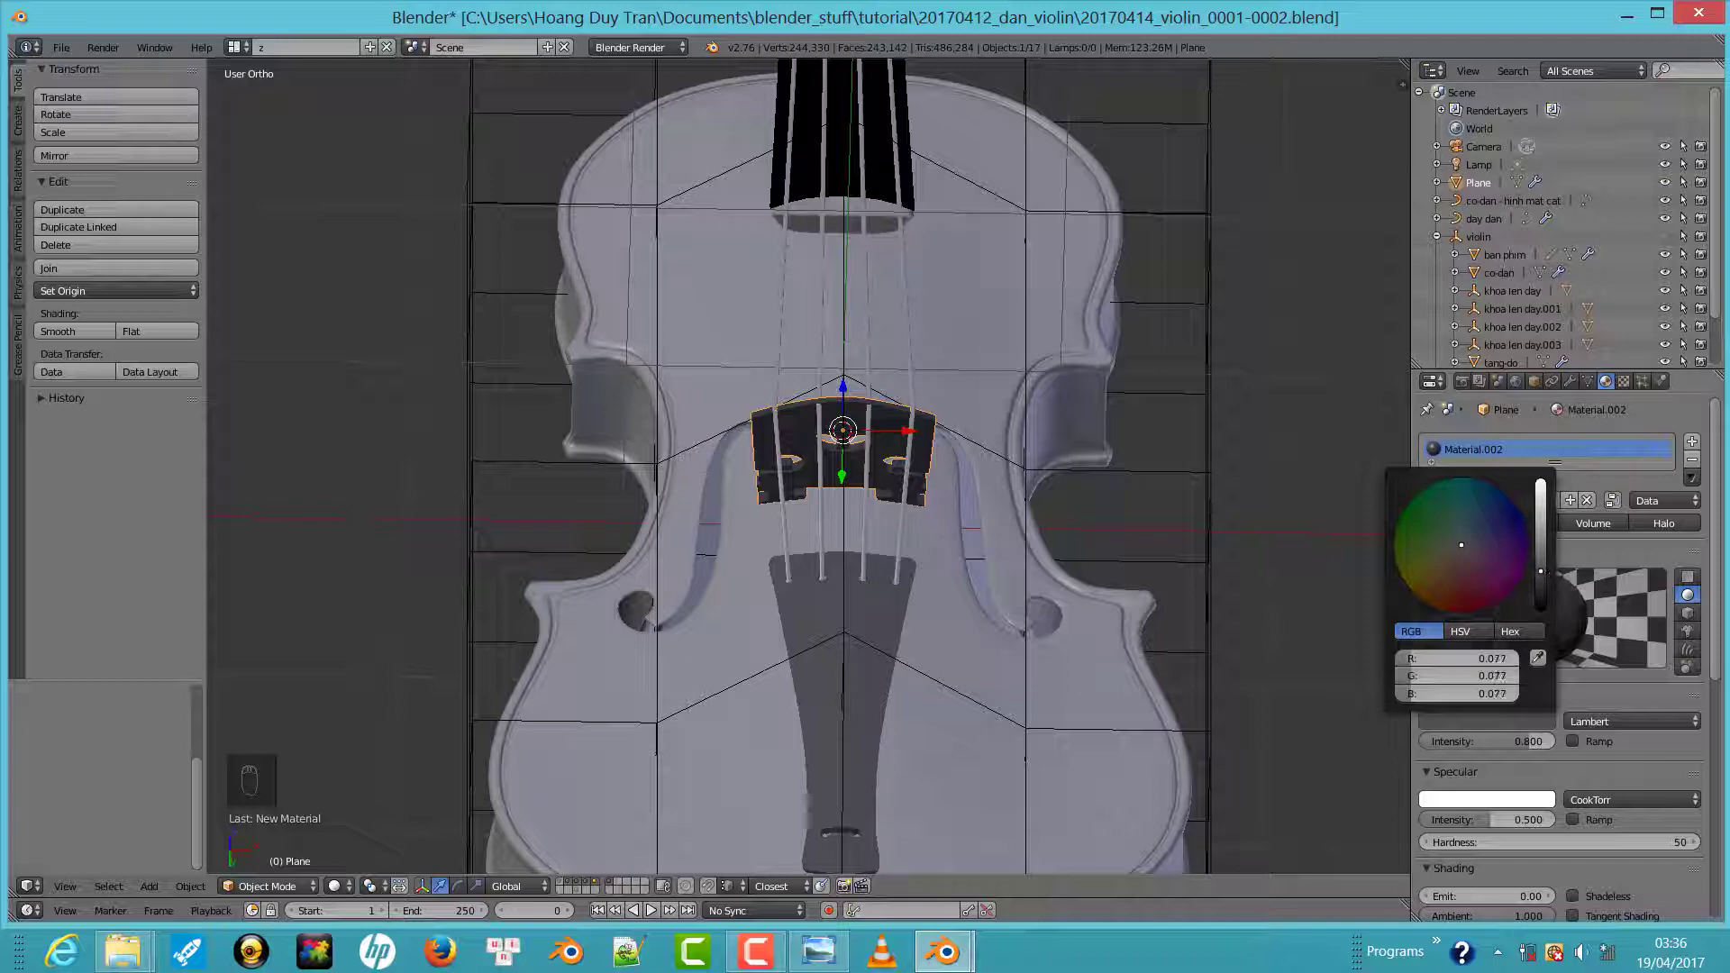